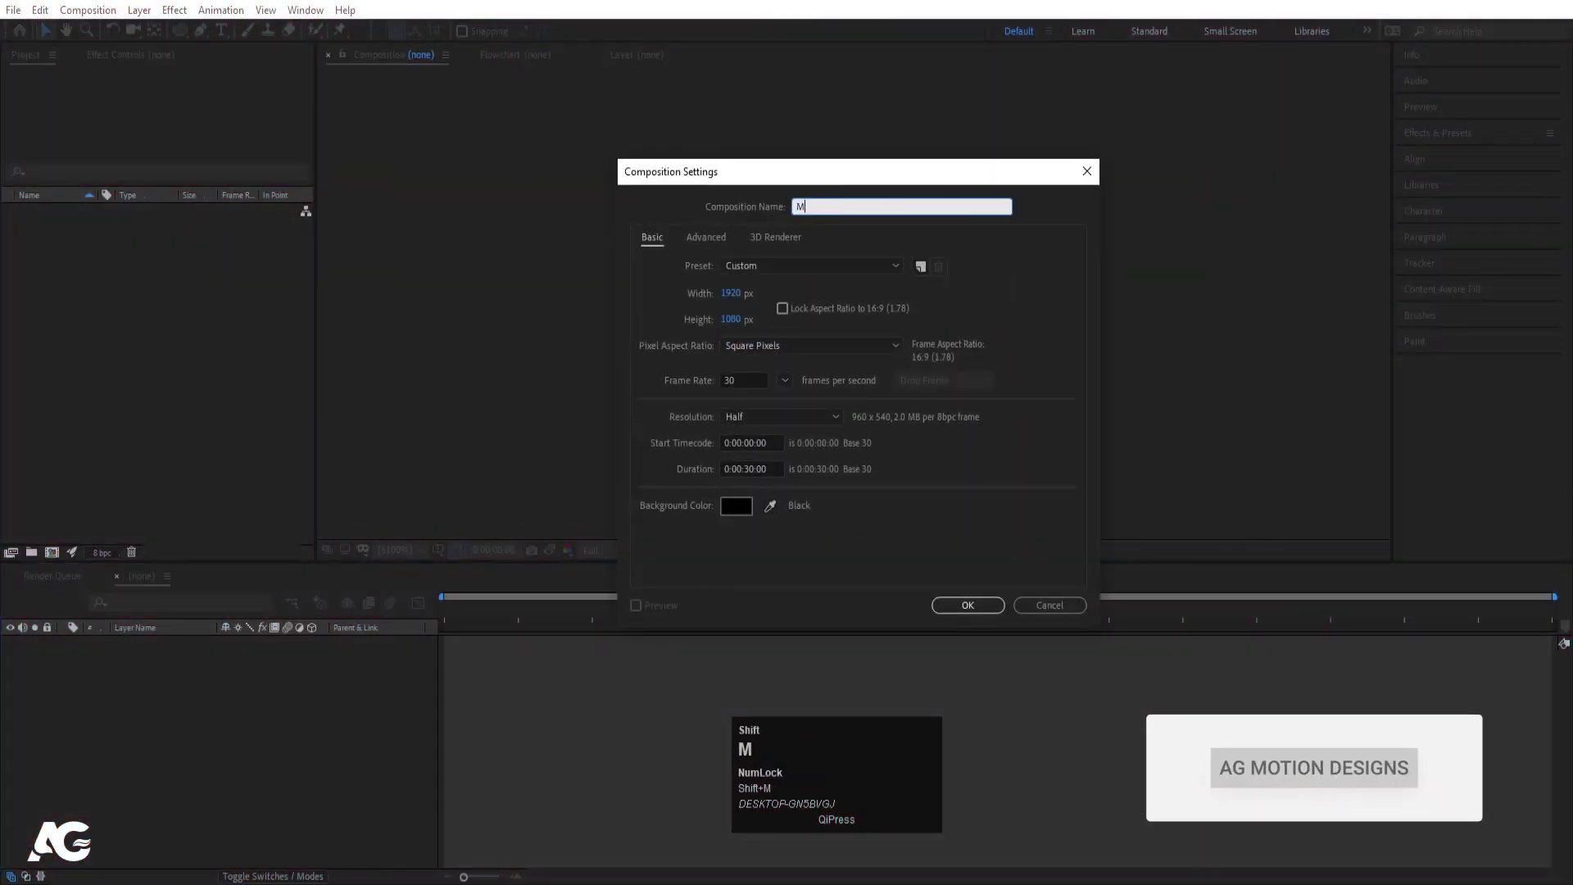
Name the composition 'Main Animation' and create it at 1920×1080, 30 fps, 30 seconds
{"action": "type", "text": "ain"}
{"action": "key", "text": "space"}
{"action": "type", "text": "nimation"}
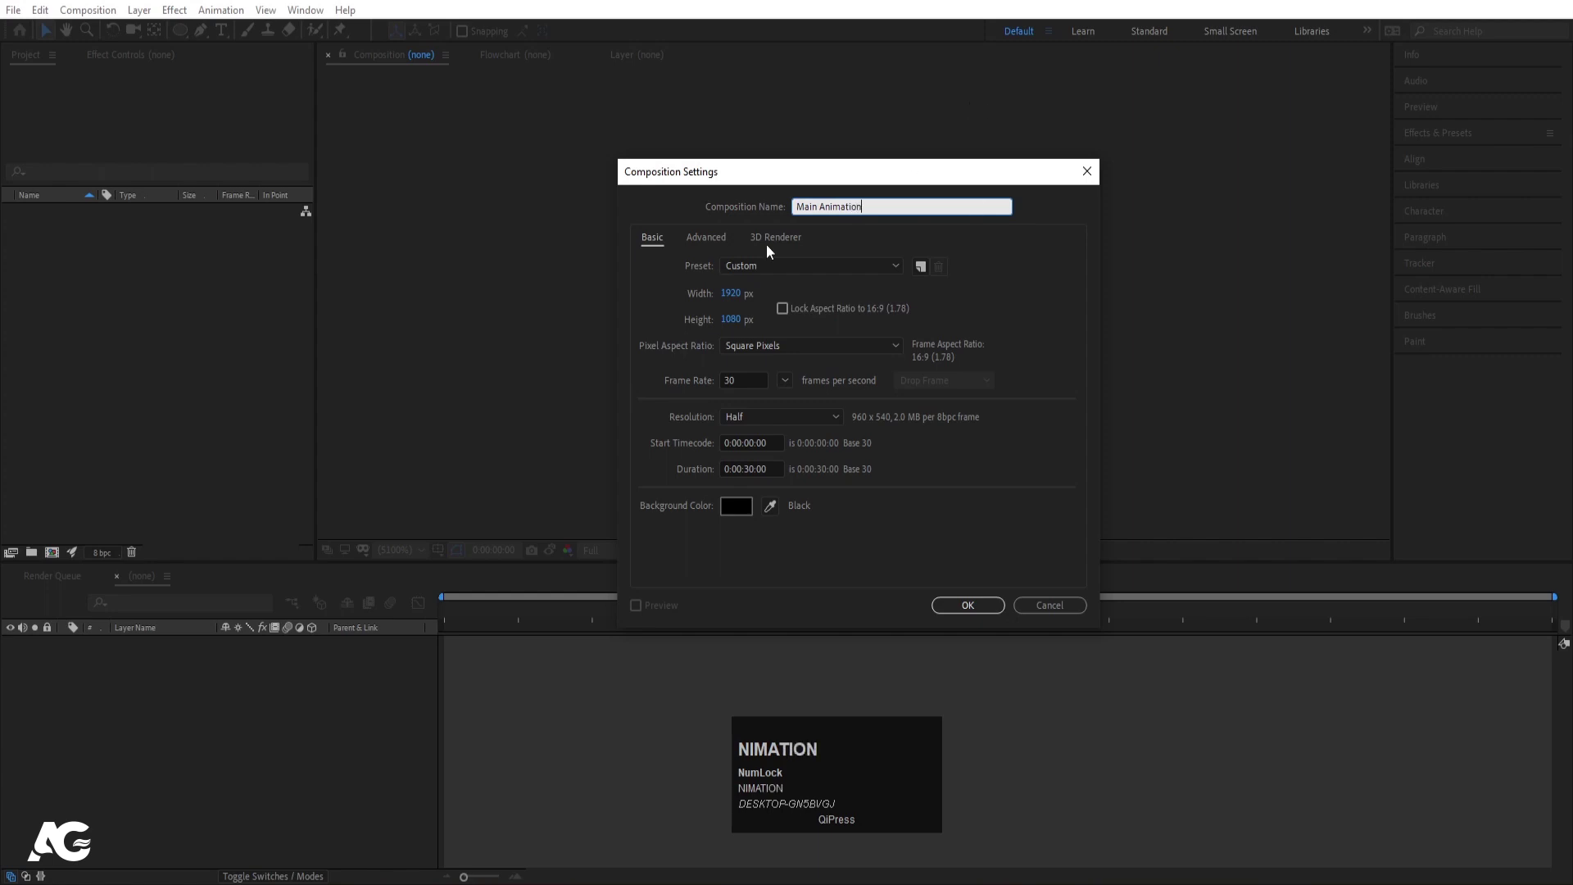
{"action": "left_click", "coordinate": [739, 293]}
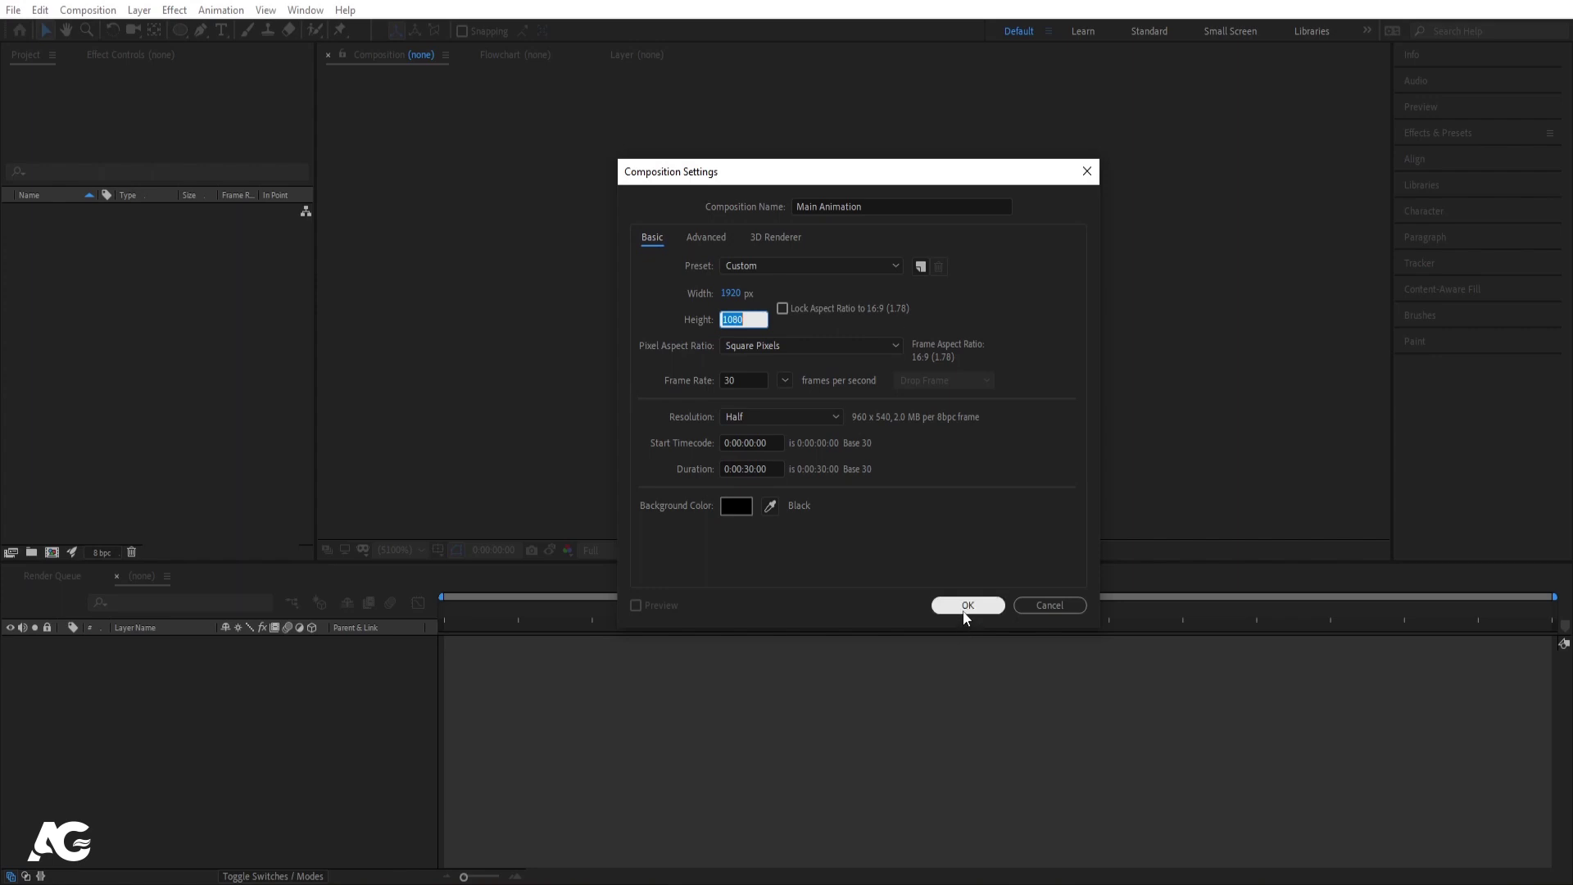
{"action": "left_click", "coordinate": [969, 618]}
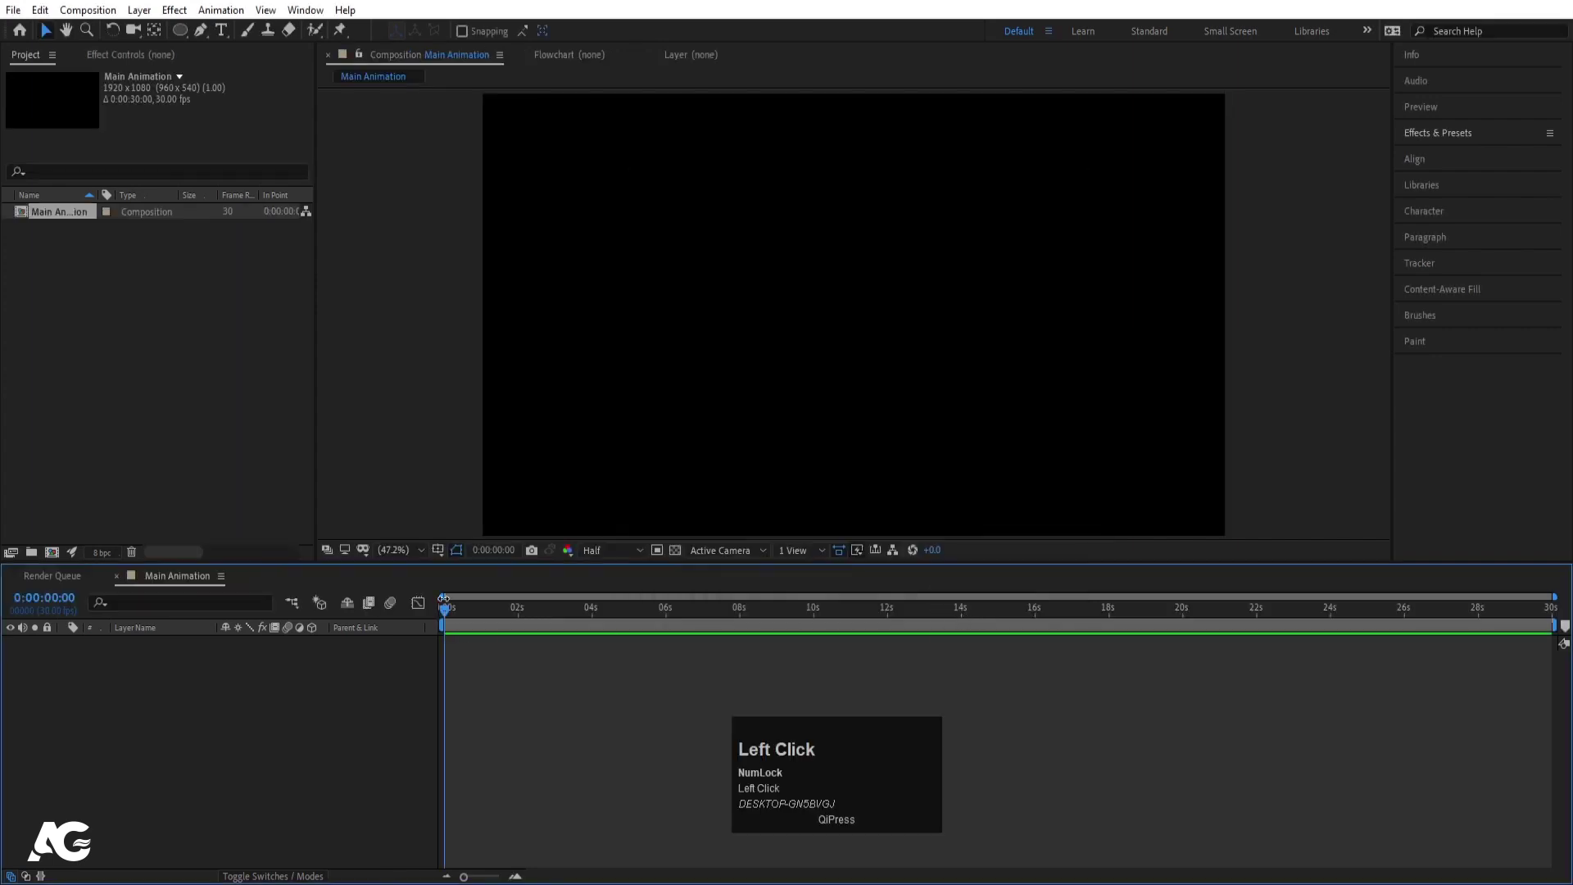
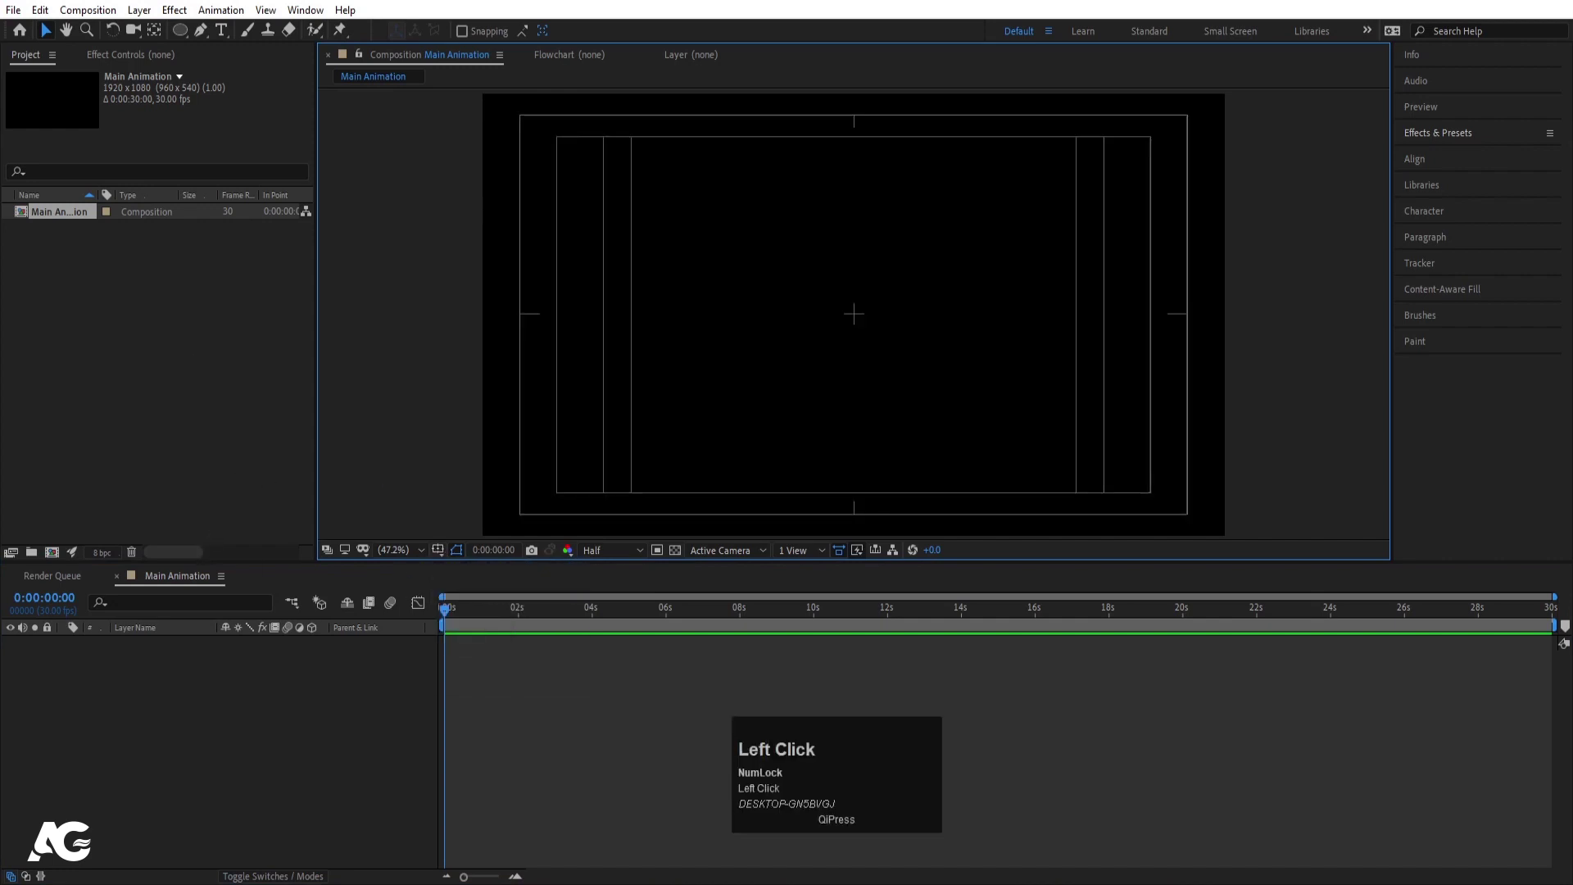
Switch to the Type tool and set the font to Poppins Bold
{"action": "left_click", "coordinate": [226, 42]}
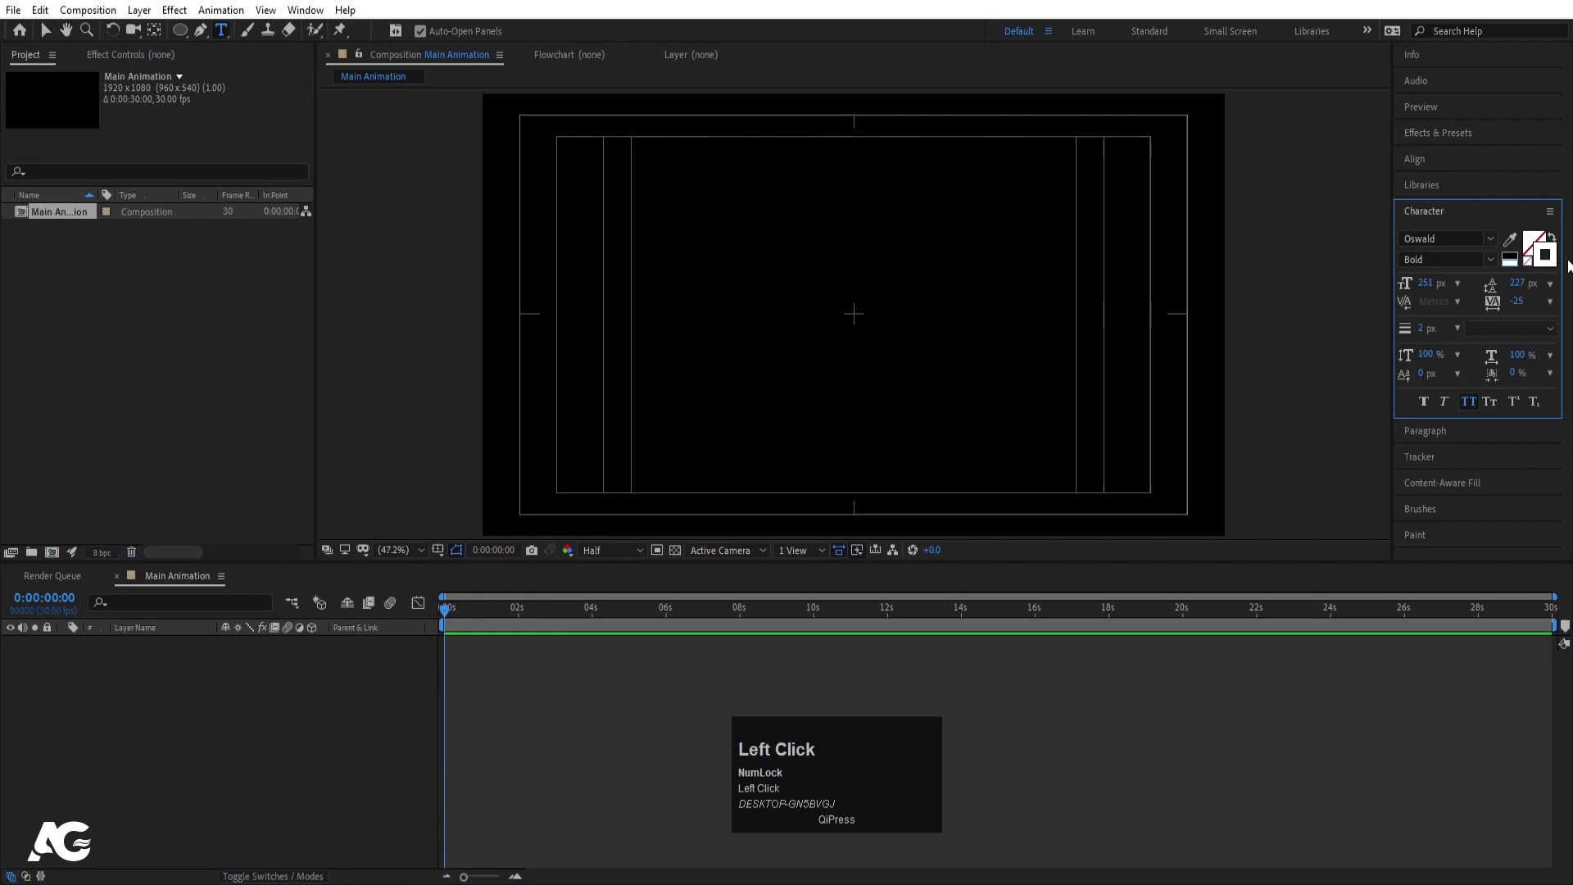
{"action": "left_click", "coordinate": [1537, 265]}
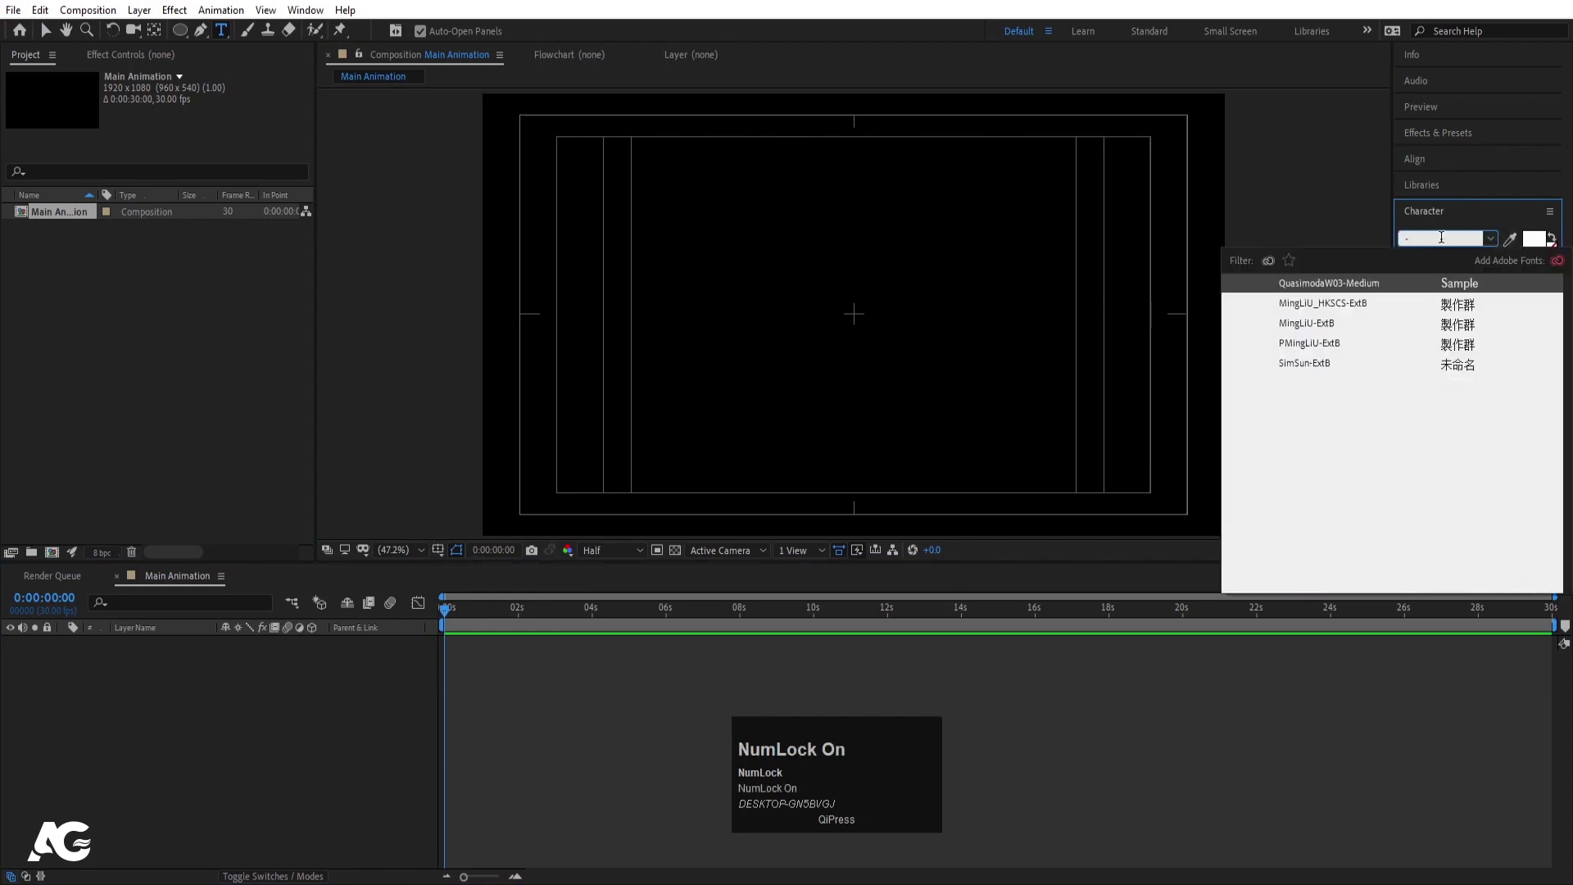
{"action": "key", "text": "ctrl+a"}
{"action": "key", "text": "p"}
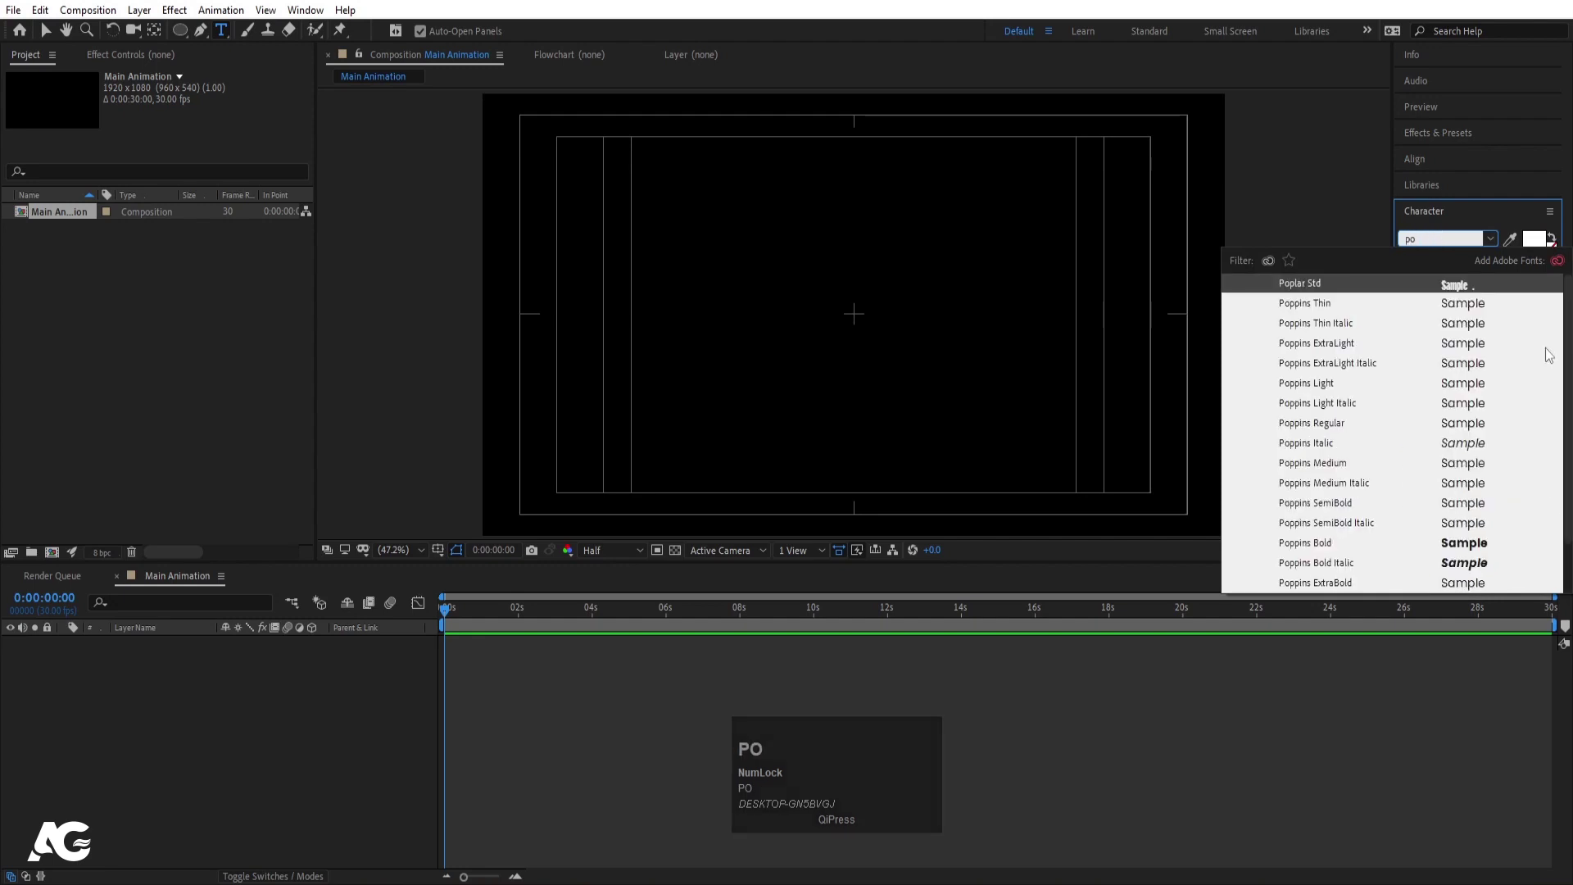
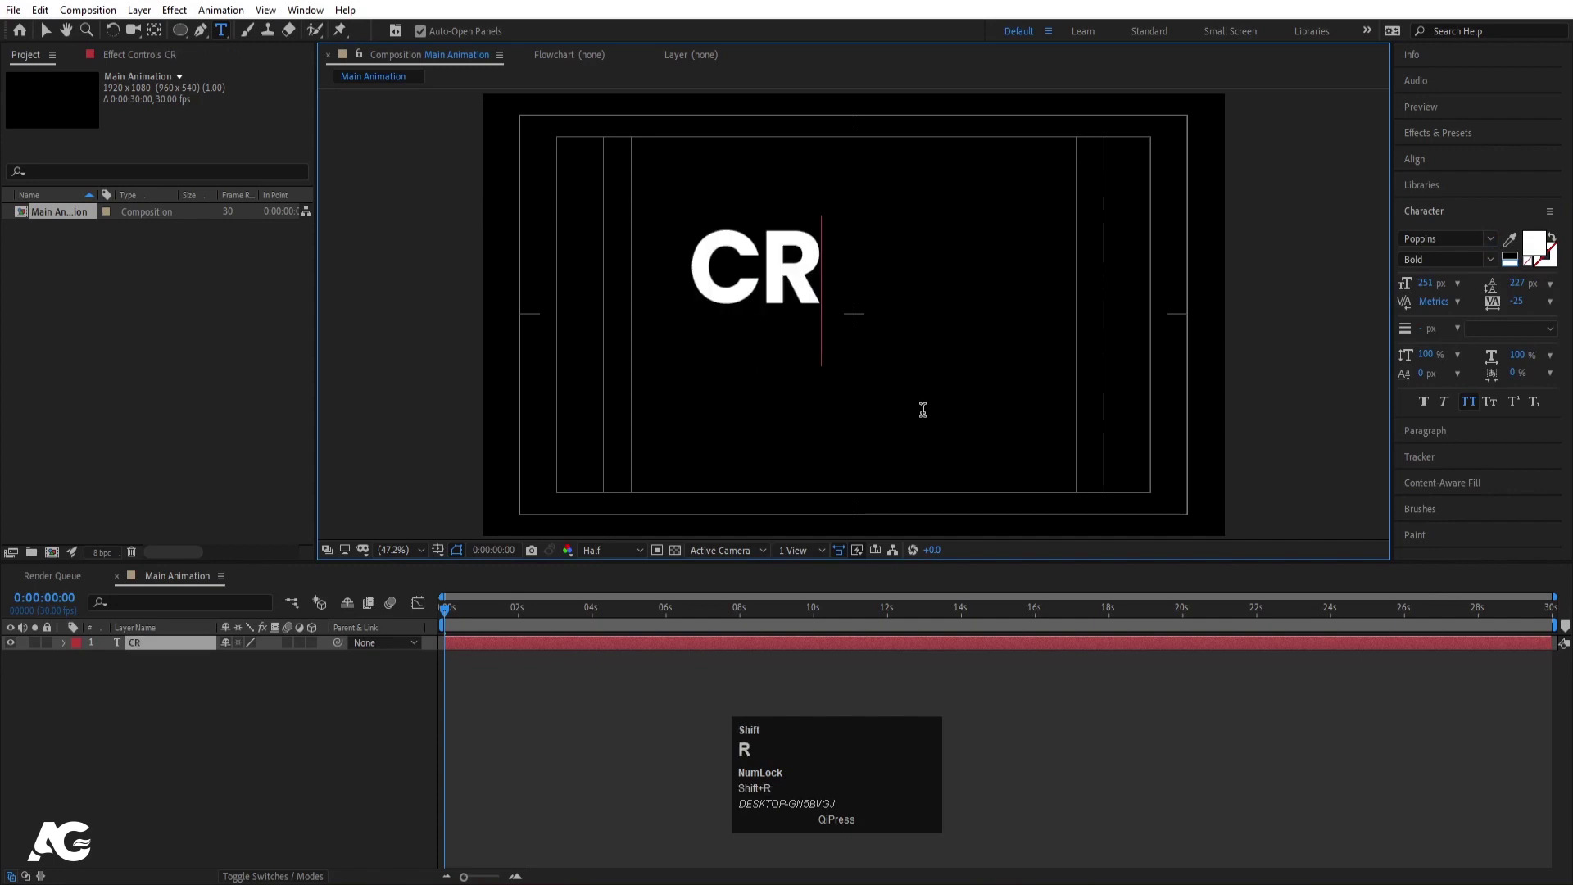
Add a white text layer reading 'Creative' in the composition
{"action": "key", "text": "ctrl+a"}
{"action": "type", "text": "re"}
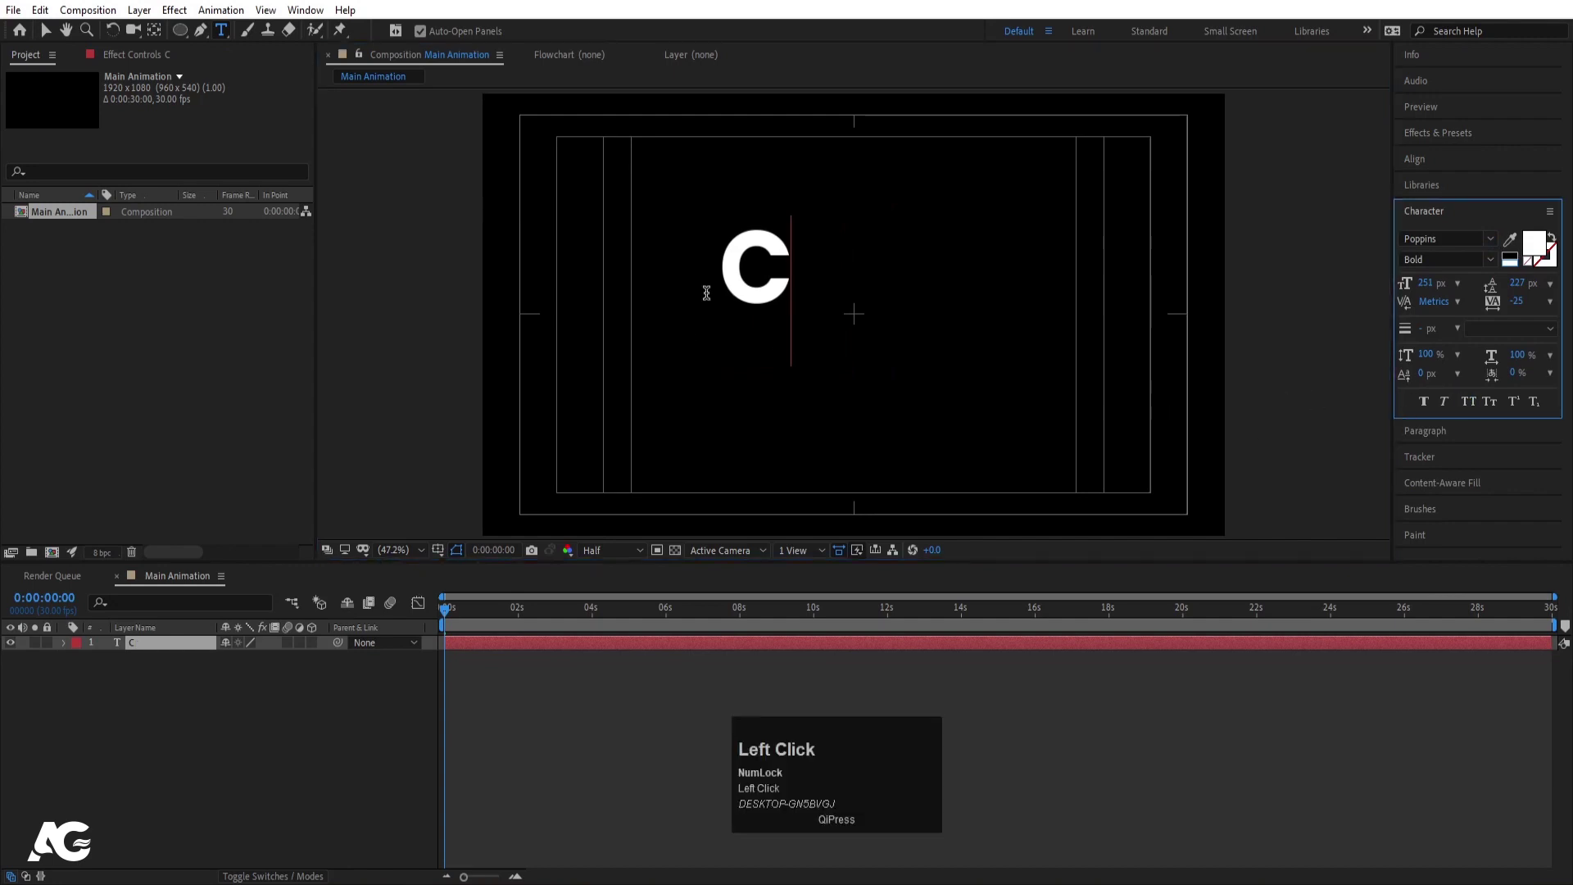
{"action": "type", "text": "reat"}
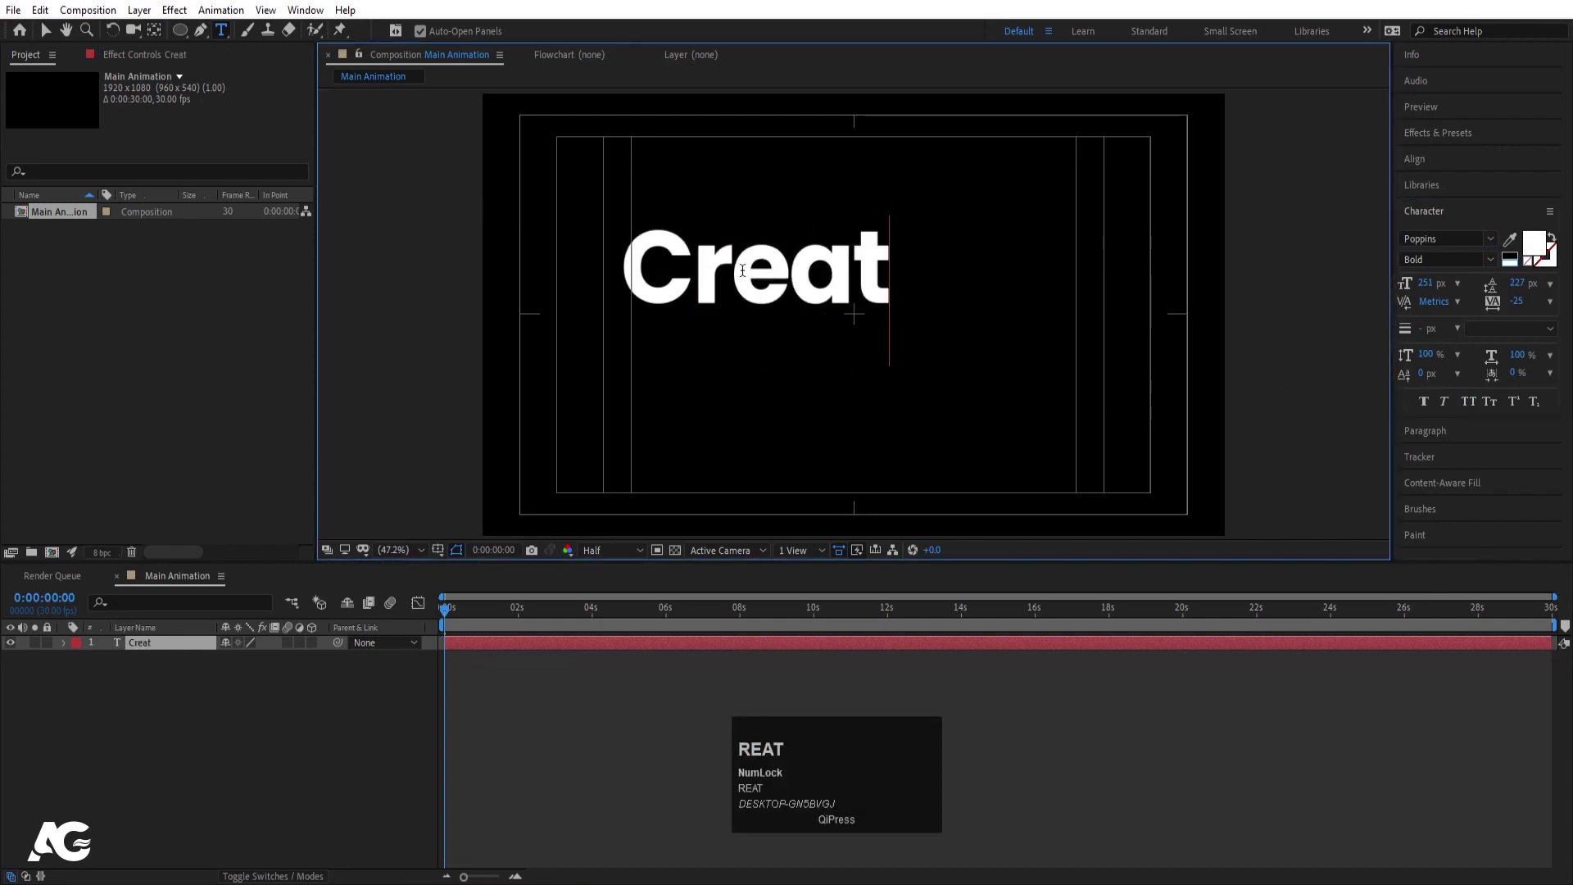
{"action": "type", "text": "ive"}
{"action": "left_click", "coordinate": [102, 665]}
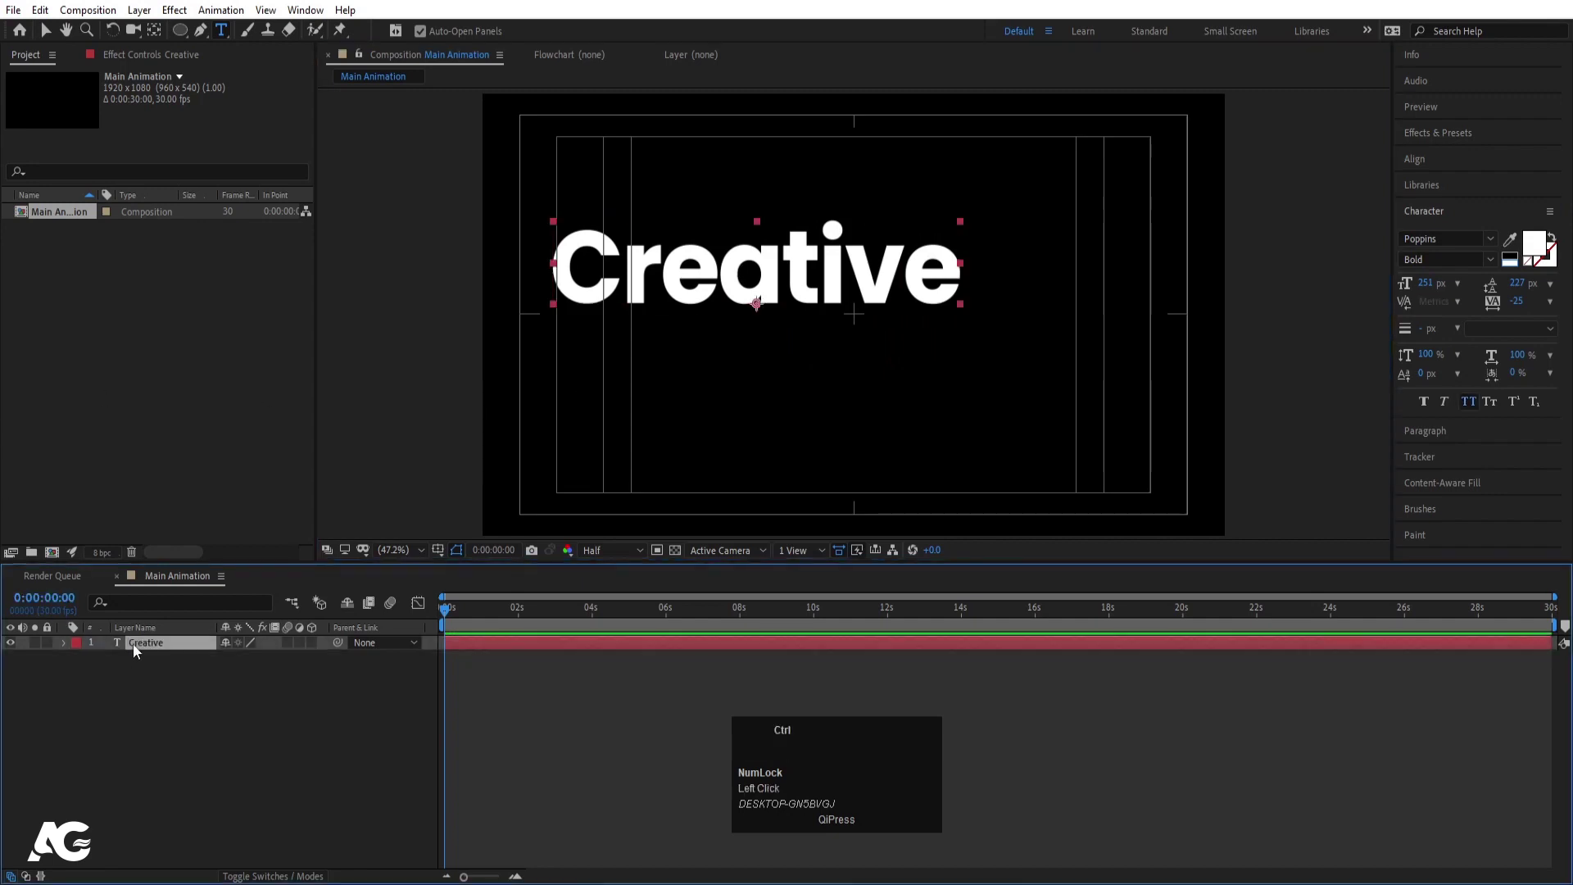
{"action": "key", "text": "ctrl+alt+Home"}
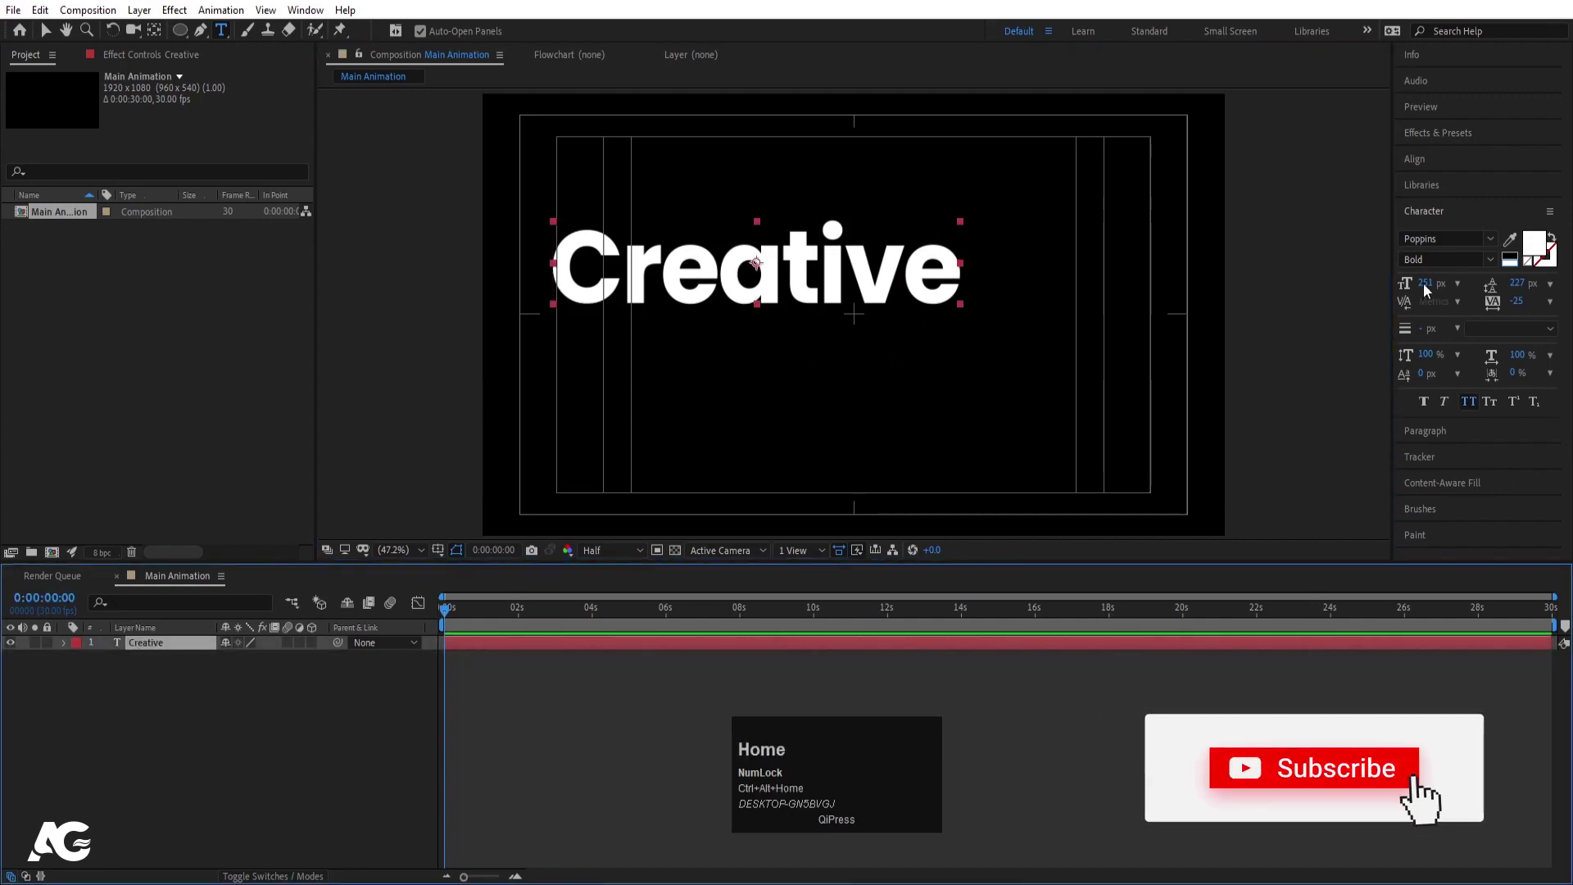
Center the Creative text horizontally and scale it up to 126%
{"action": "left_click", "coordinate": [1426, 163]}
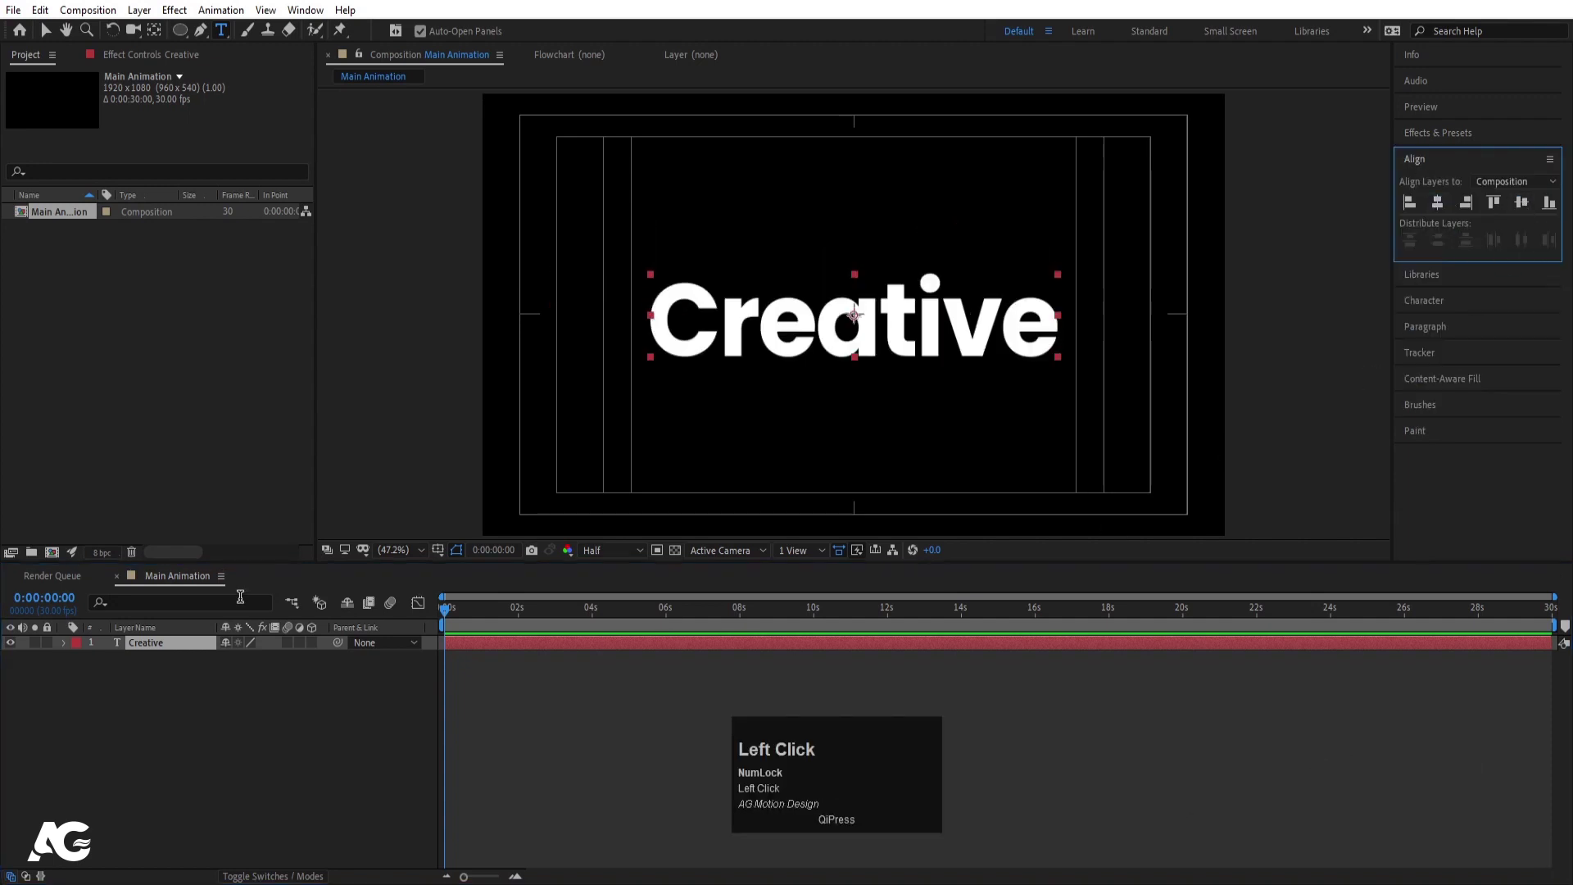
{"action": "key", "text": "s"}
{"action": "left_click_drag", "start_coordinate": [243, 660], "coordinate": [246, 747]}
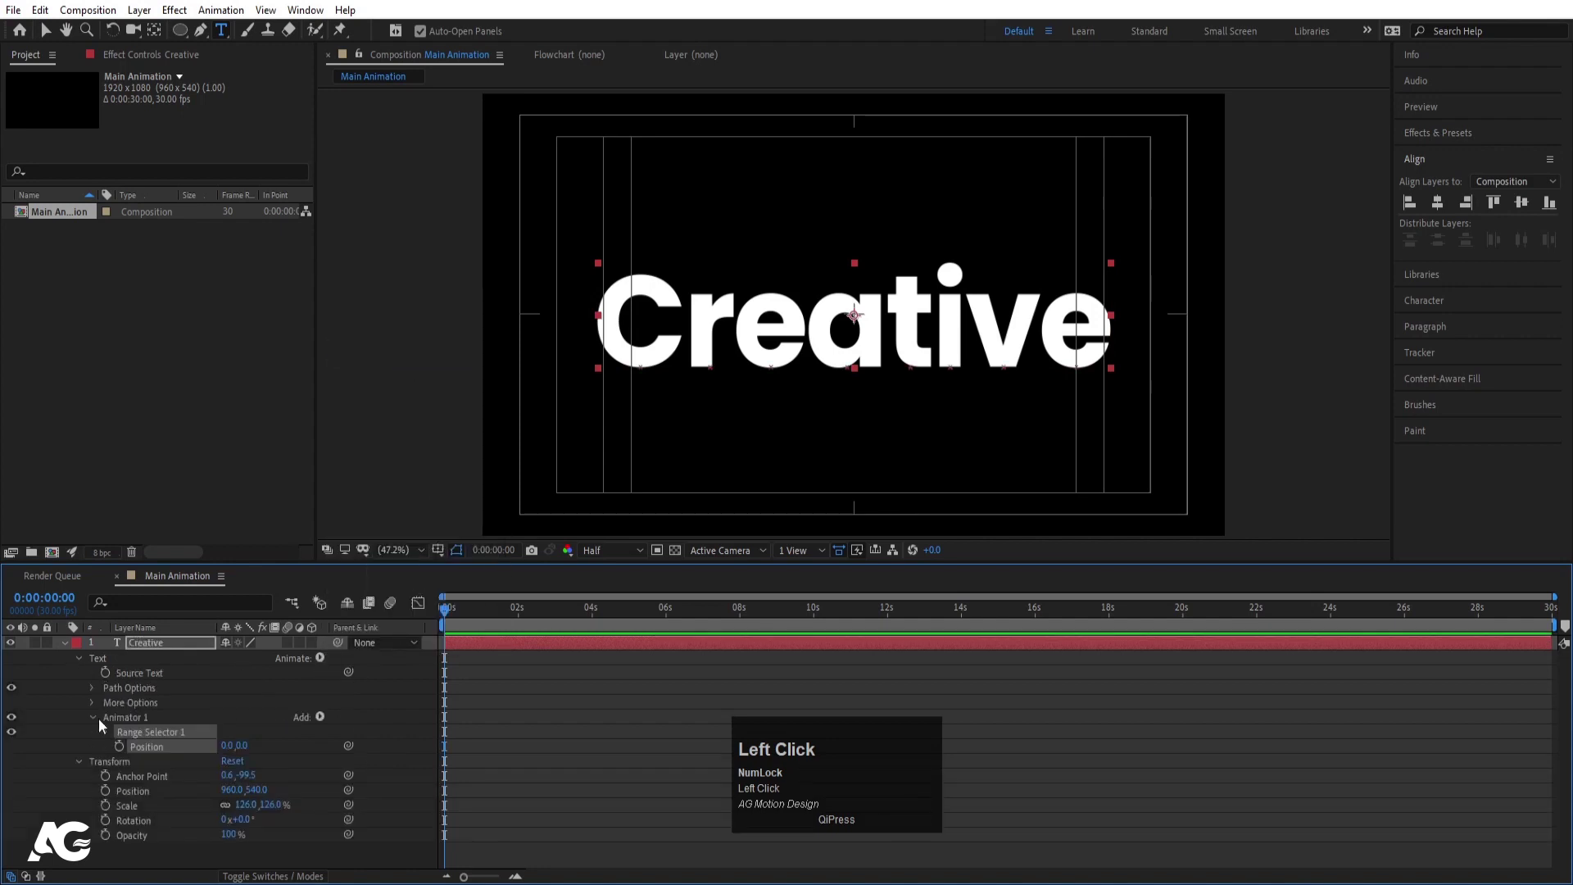
Add a text animator with characters shifted up, tracking -100 and opacity 0%
{"action": "left_click_drag", "start_coordinate": [245, 744], "coordinate": [319, 716]}
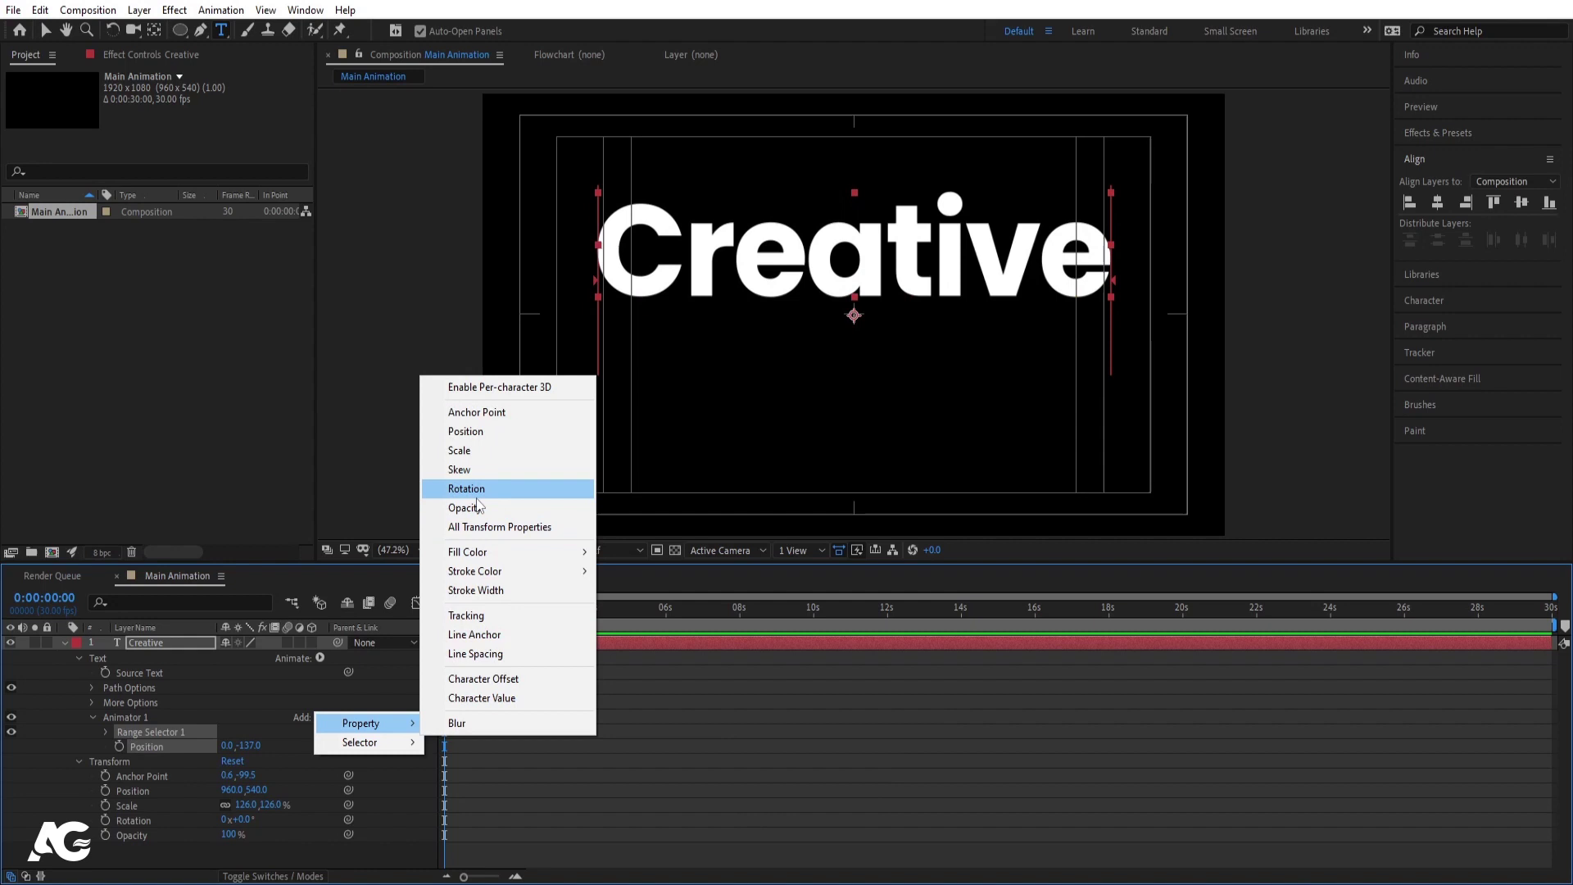
{"action": "left_click", "coordinate": [485, 629]}
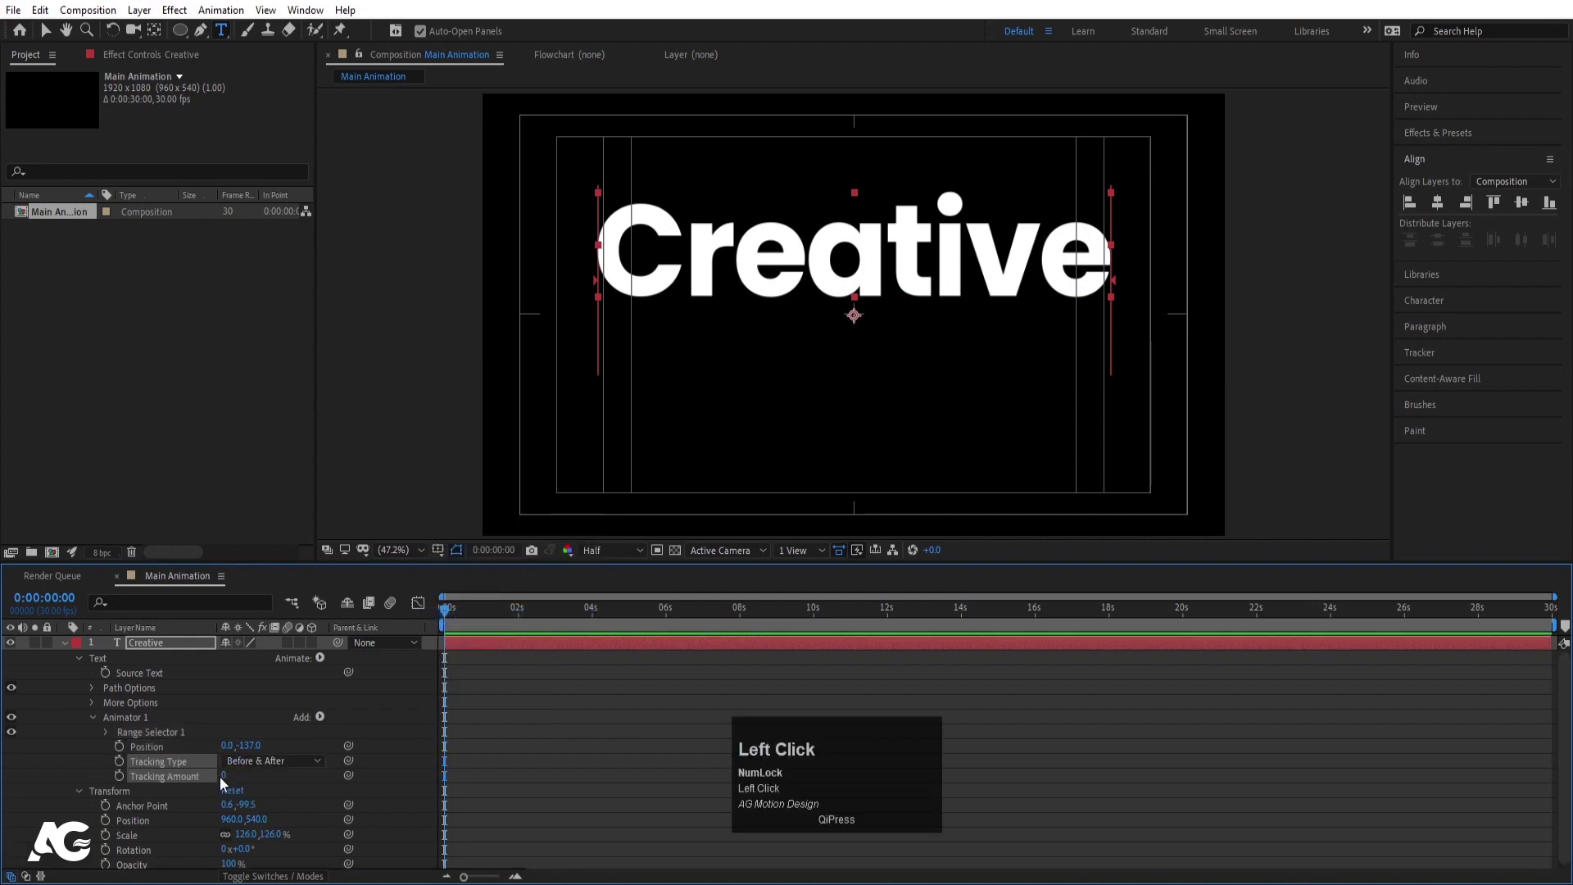
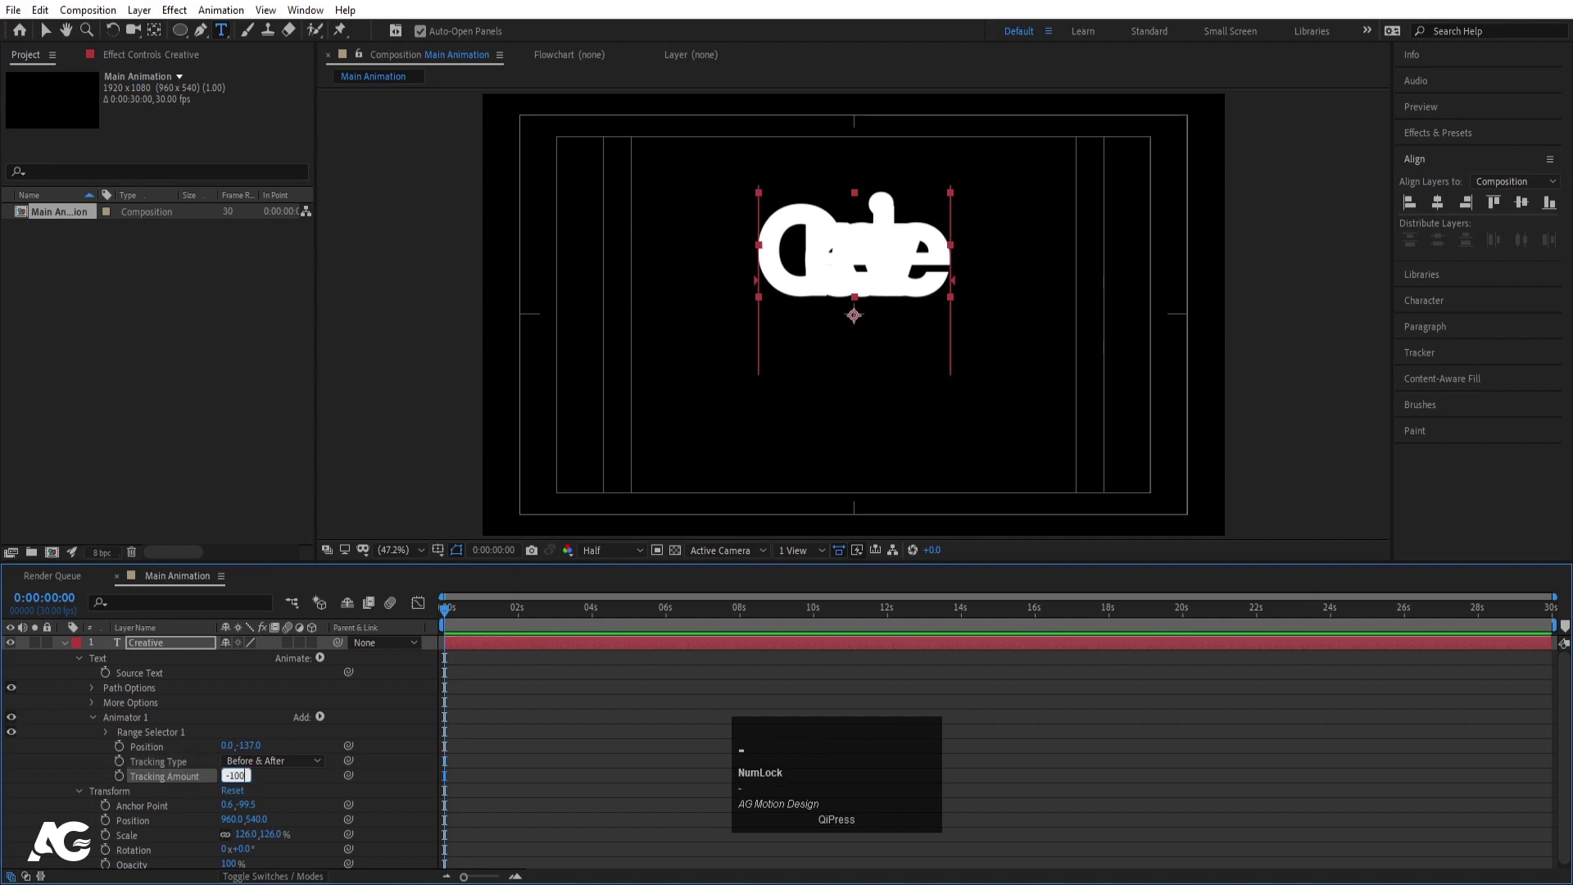
{"action": "key", "text": "Return"}
{"action": "left_click", "coordinate": [326, 722]}
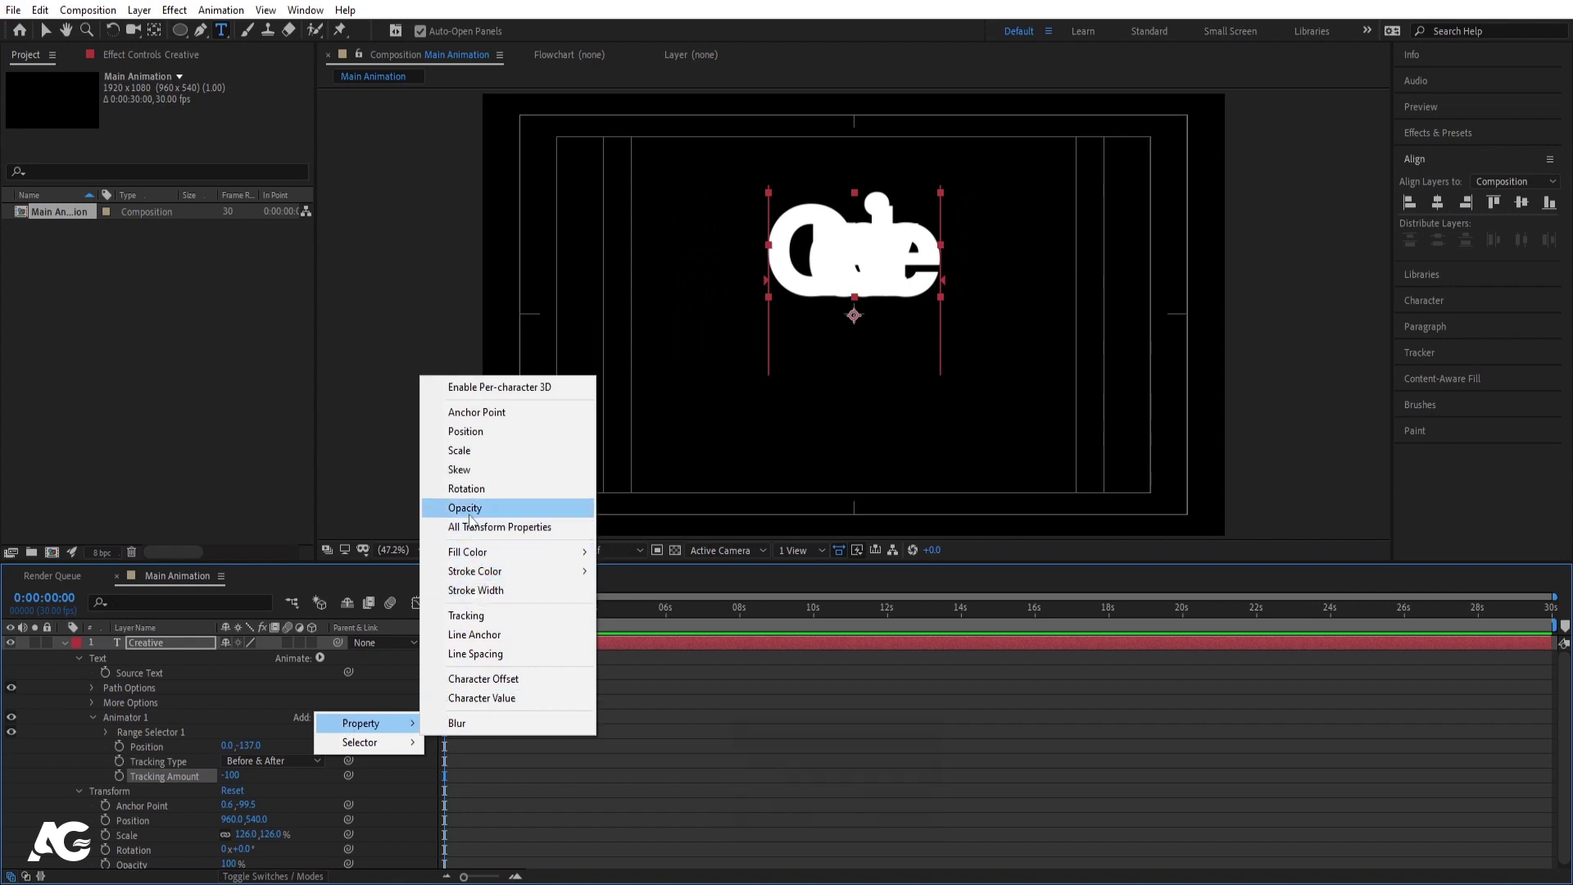
{"action": "left_click_drag", "start_coordinate": [478, 517], "coordinate": [161, 733]}
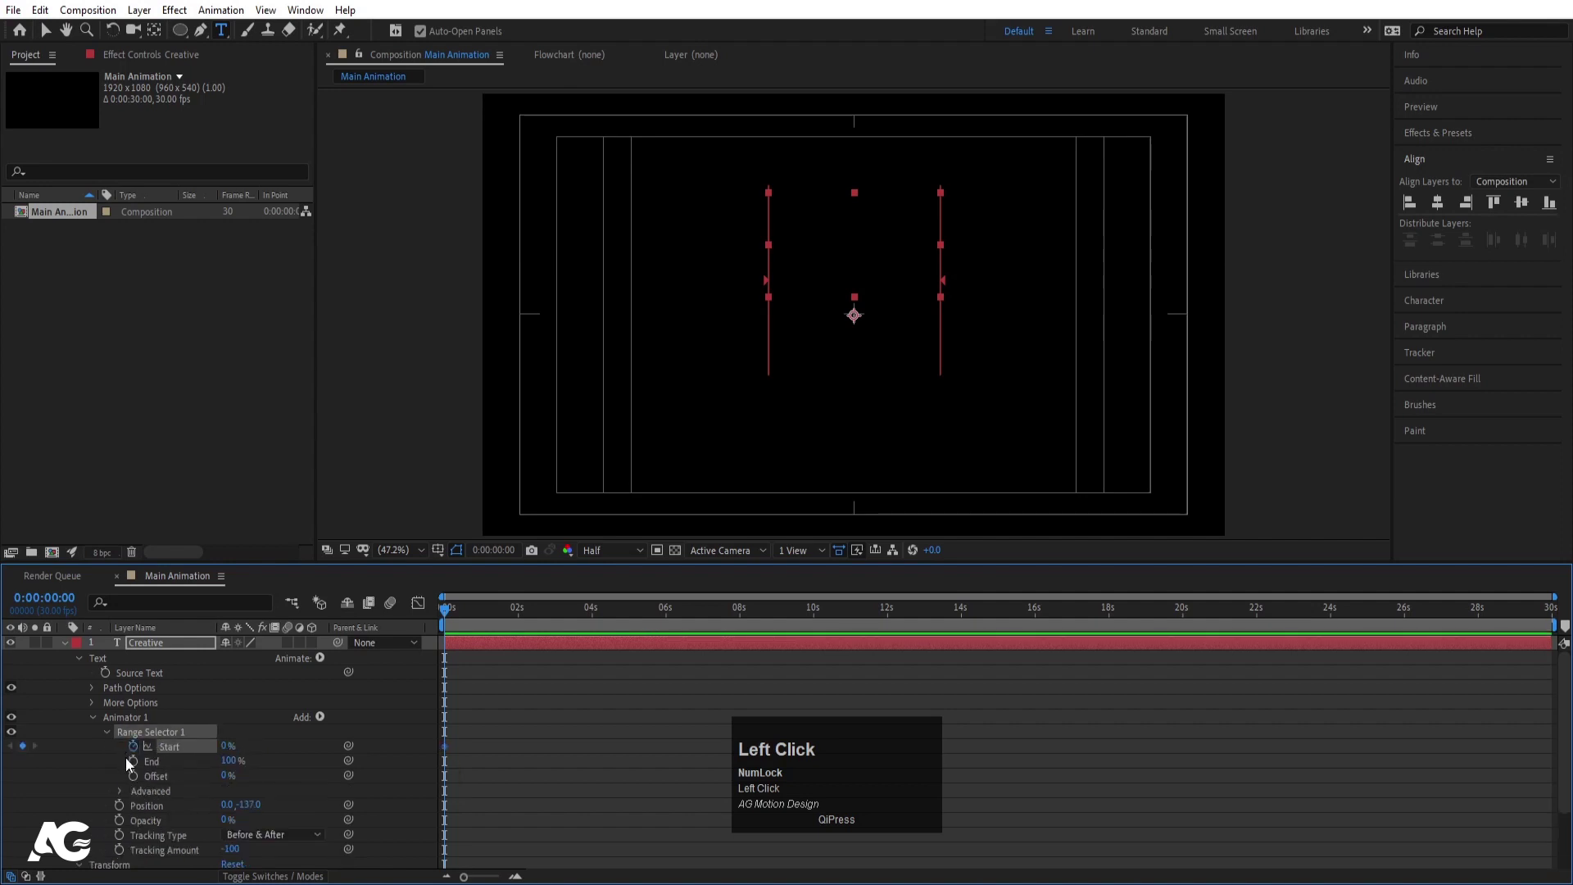
Keyframe the Range Selector Start from 0% to 100% so letters reveal one by one
{"action": "key", "text": "="}
{"action": "key", "text": "="}
{"action": "left_click_drag", "start_coordinate": [534, 619], "coordinate": [846, 611]}
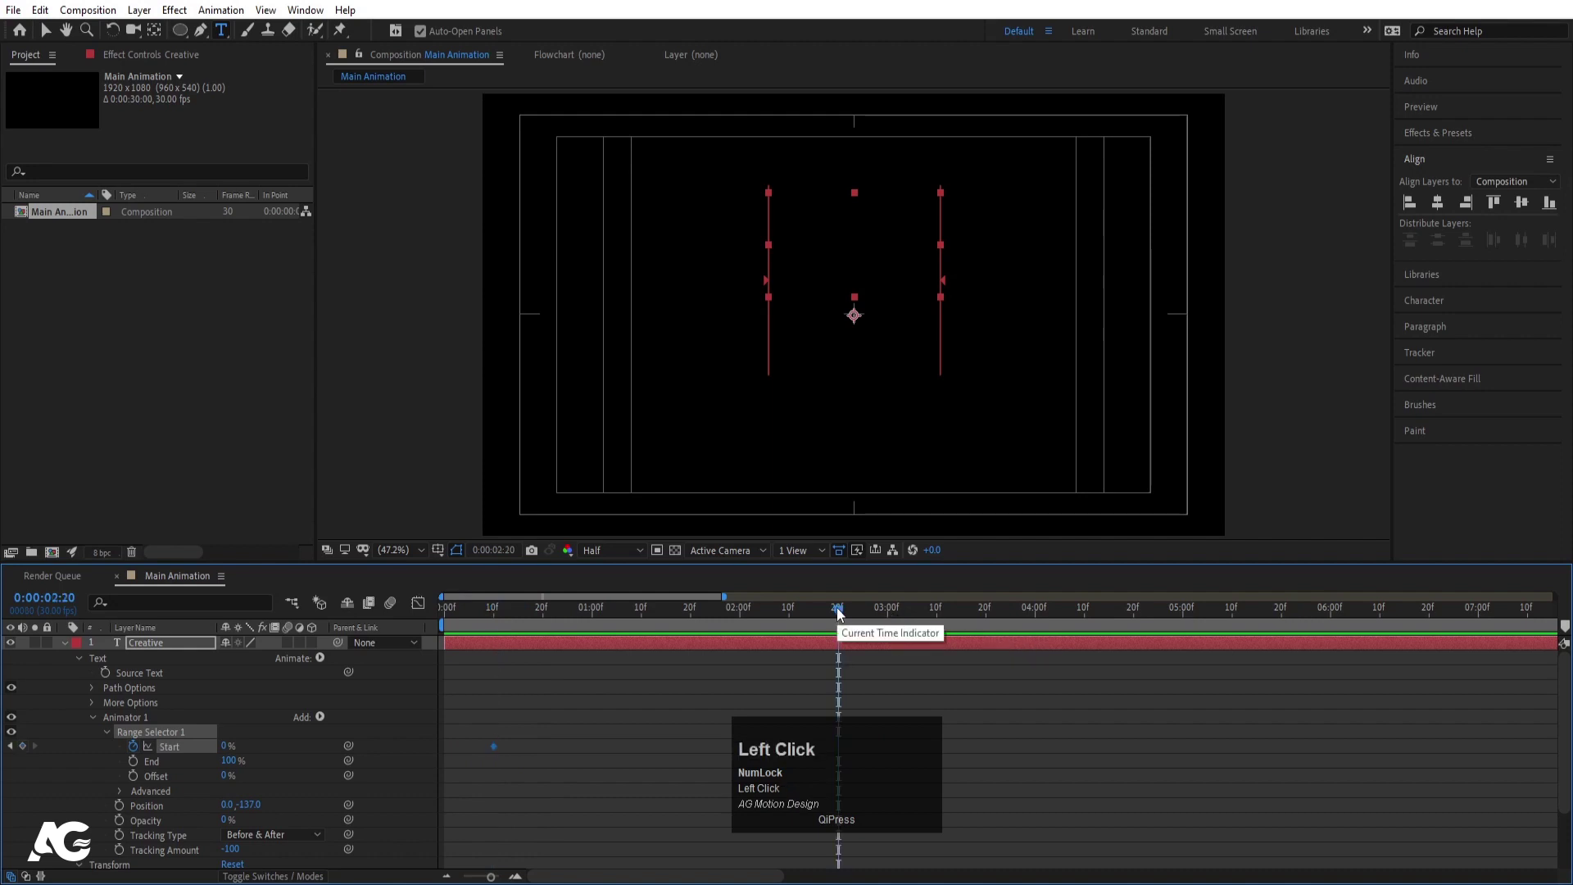
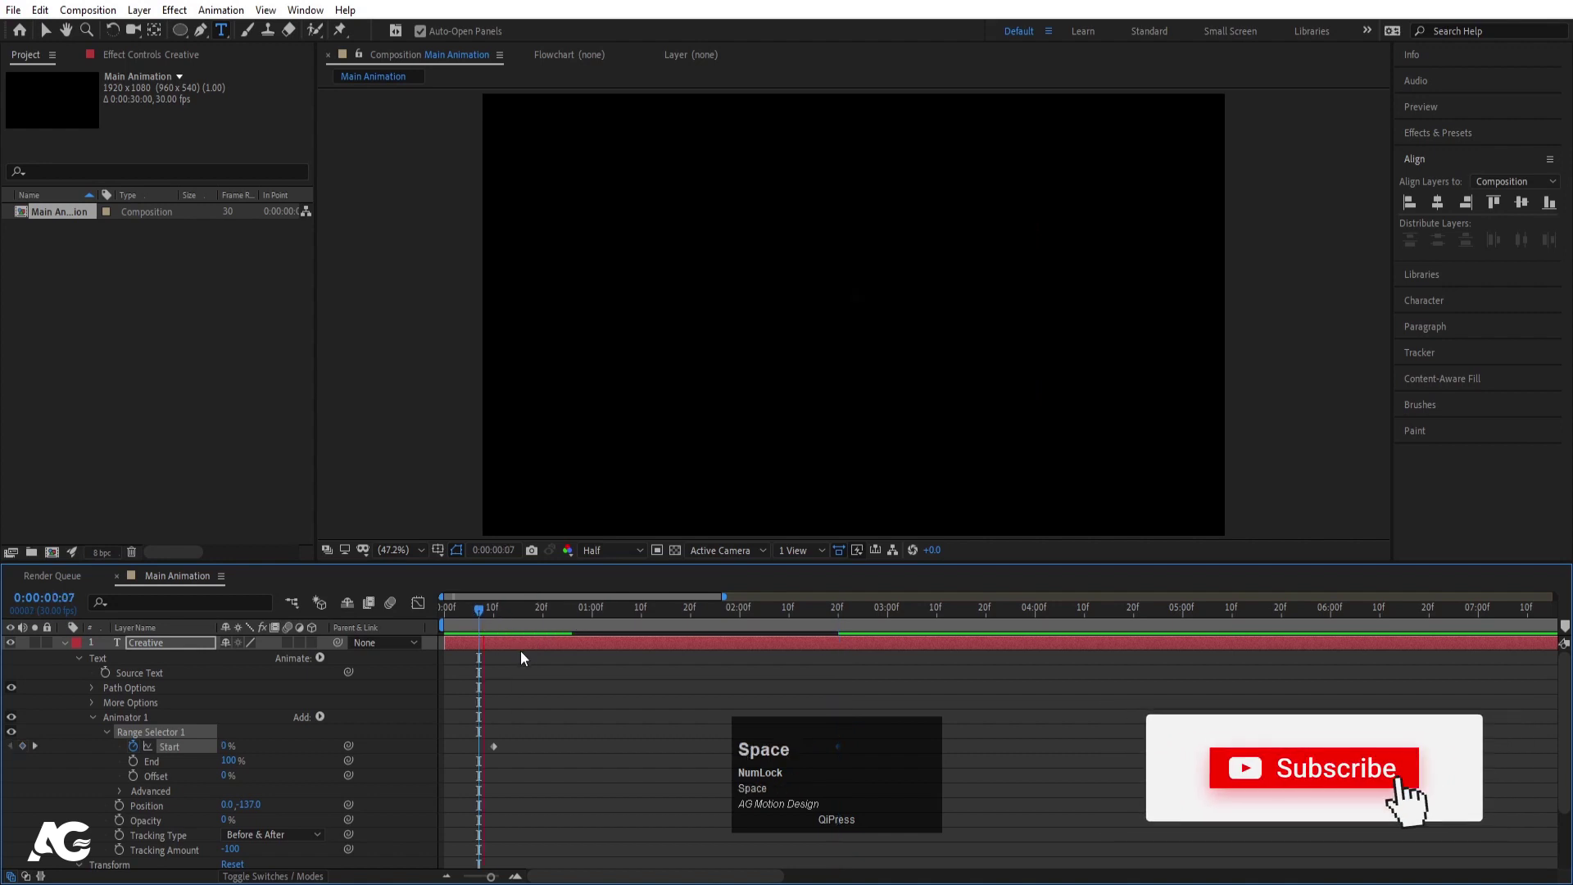
{"action": "key", "text": "space"}
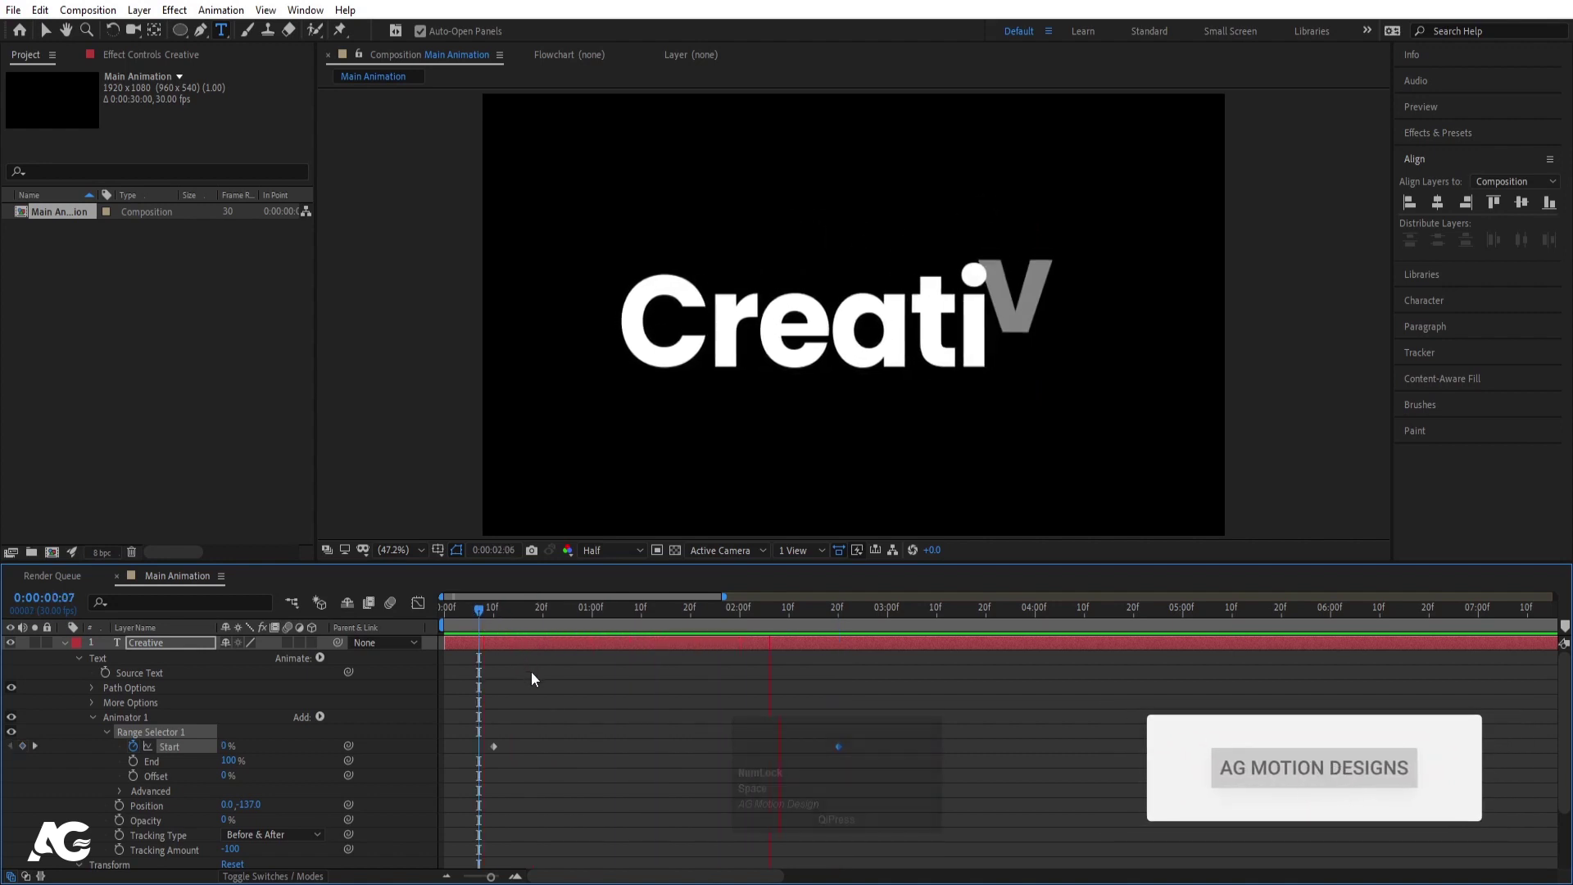
{"action": "key", "text": "space"}
Apply Easy Ease to the Start keyframes and steepen the curve in the Graph Editor
{"action": "left_click_drag", "start_coordinate": [477, 706], "coordinate": [611, 757]}
{"action": "key", "text": "F9"}
{"action": "left_click", "coordinate": [476, 626]}
{"action": "key", "text": "space"}
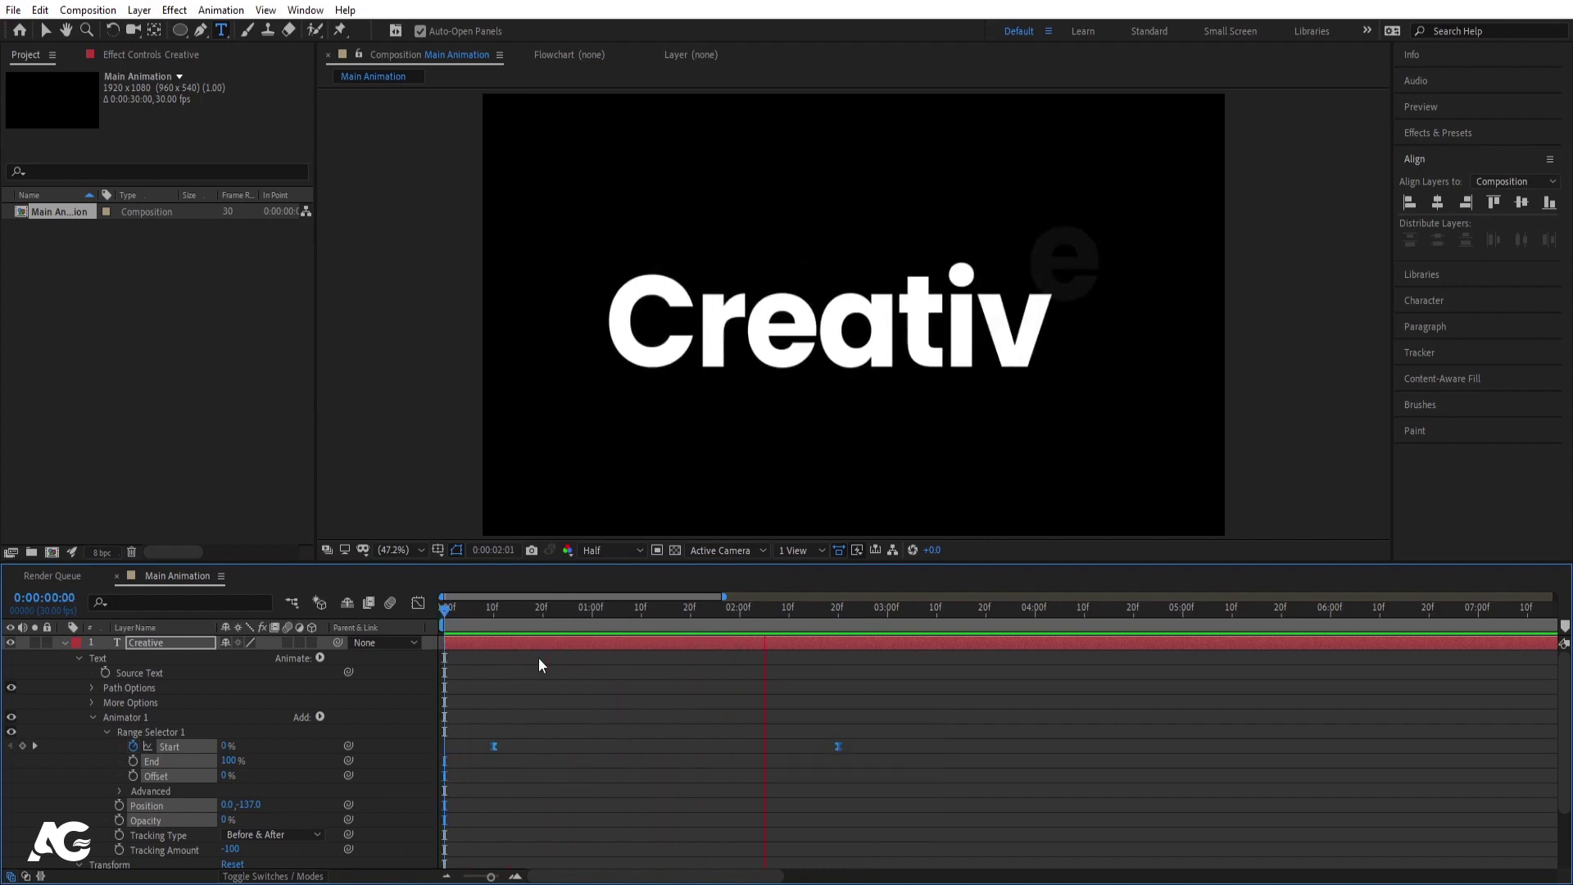
{"action": "key", "text": "space"}
{"action": "left_click_drag", "start_coordinate": [422, 609], "coordinate": [467, 629]}
{"action": "key", "text": "space"}
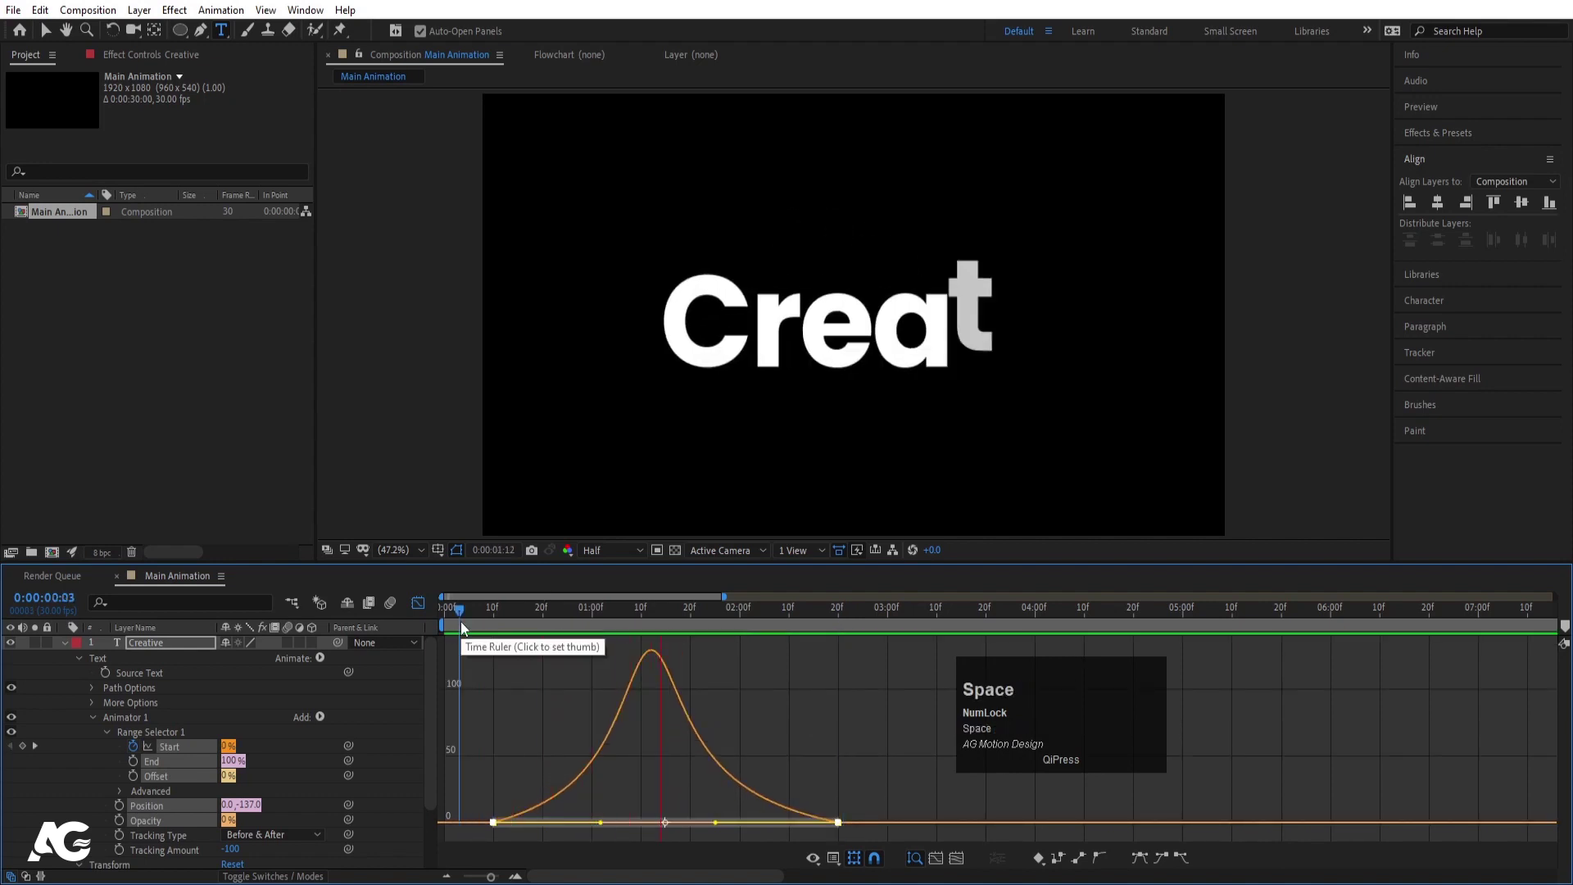
{"action": "key", "text": "space"}
{"action": "left_click", "coordinate": [428, 614]}
{"action": "key", "text": "space"}
{"action": "left_click", "coordinate": [123, 722]}
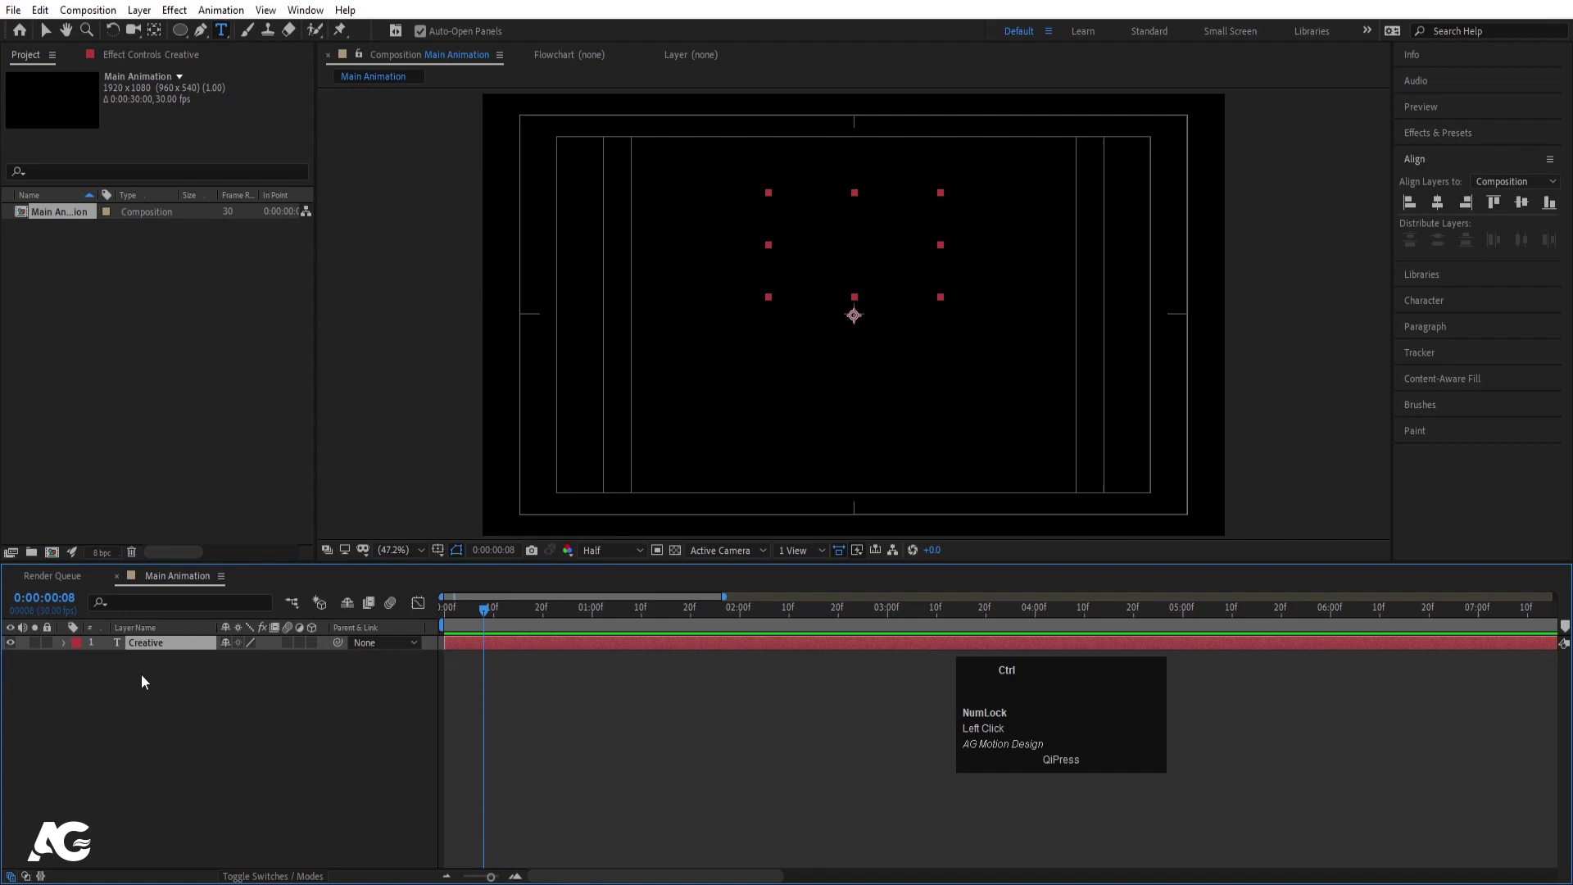
Duplicate the Creative layer and give the original a 2 px stroke over its fill
{"action": "key", "text": "ctrl+d"}
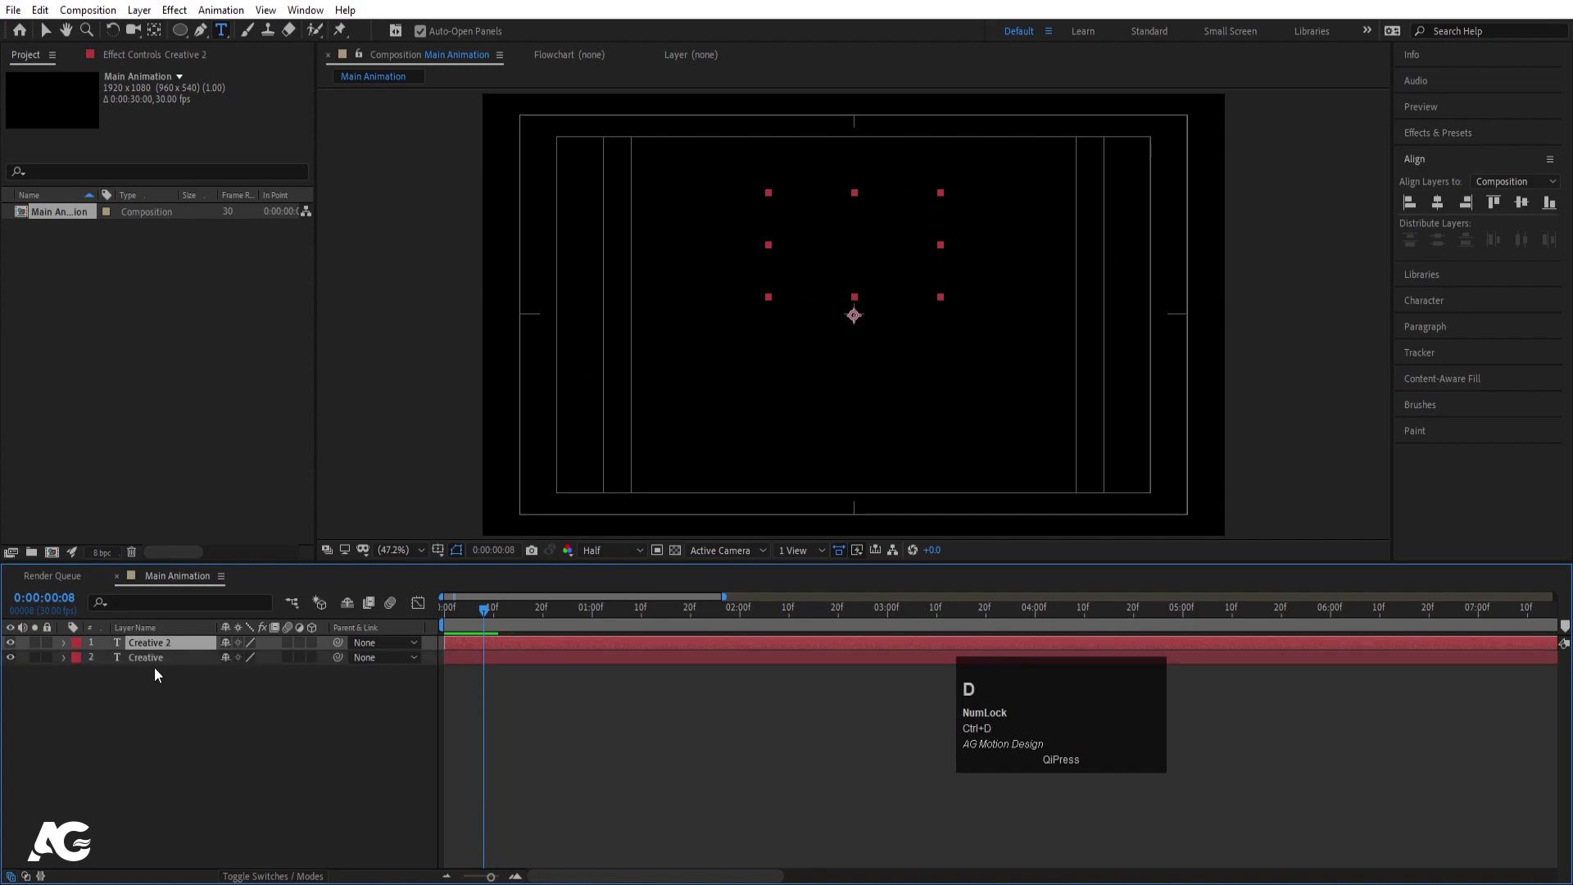
{"action": "left_click", "coordinate": [150, 669]}
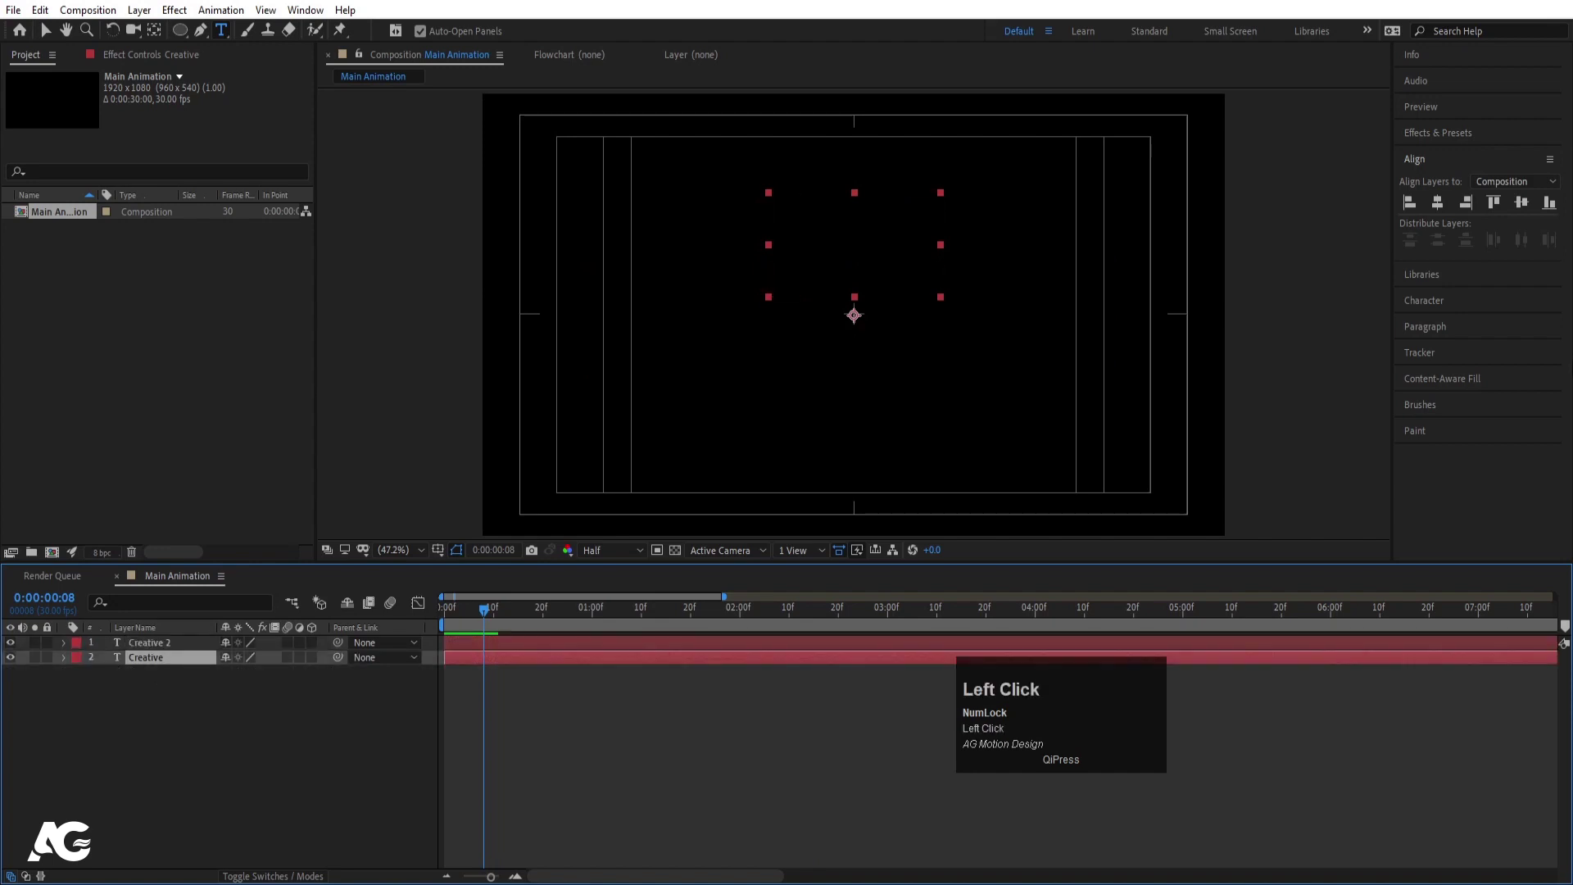
{"action": "left_click", "coordinate": [1428, 300]}
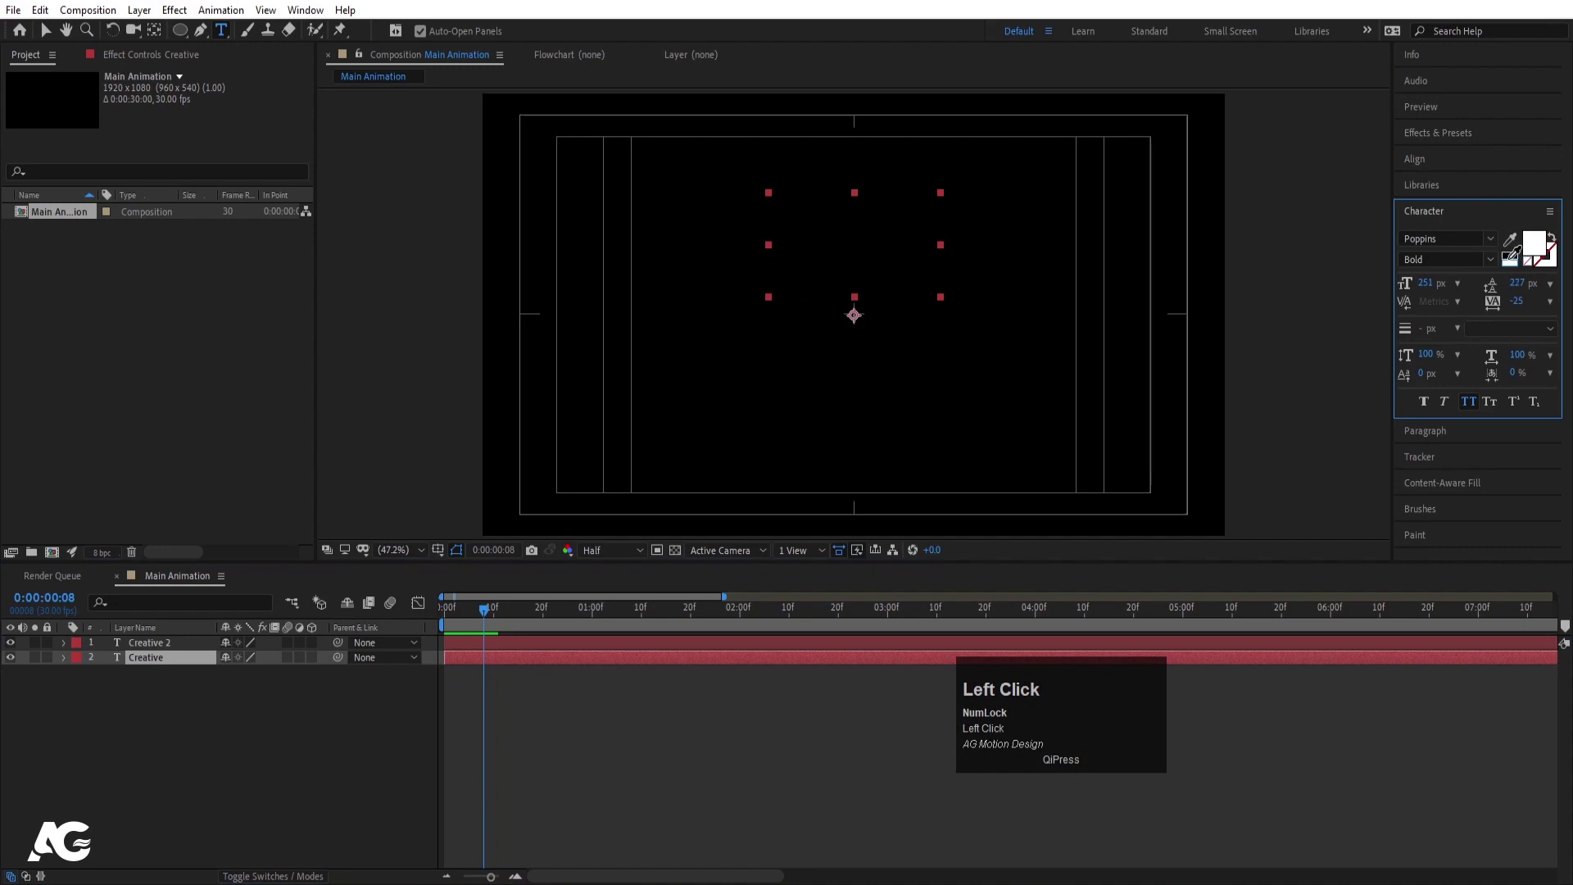
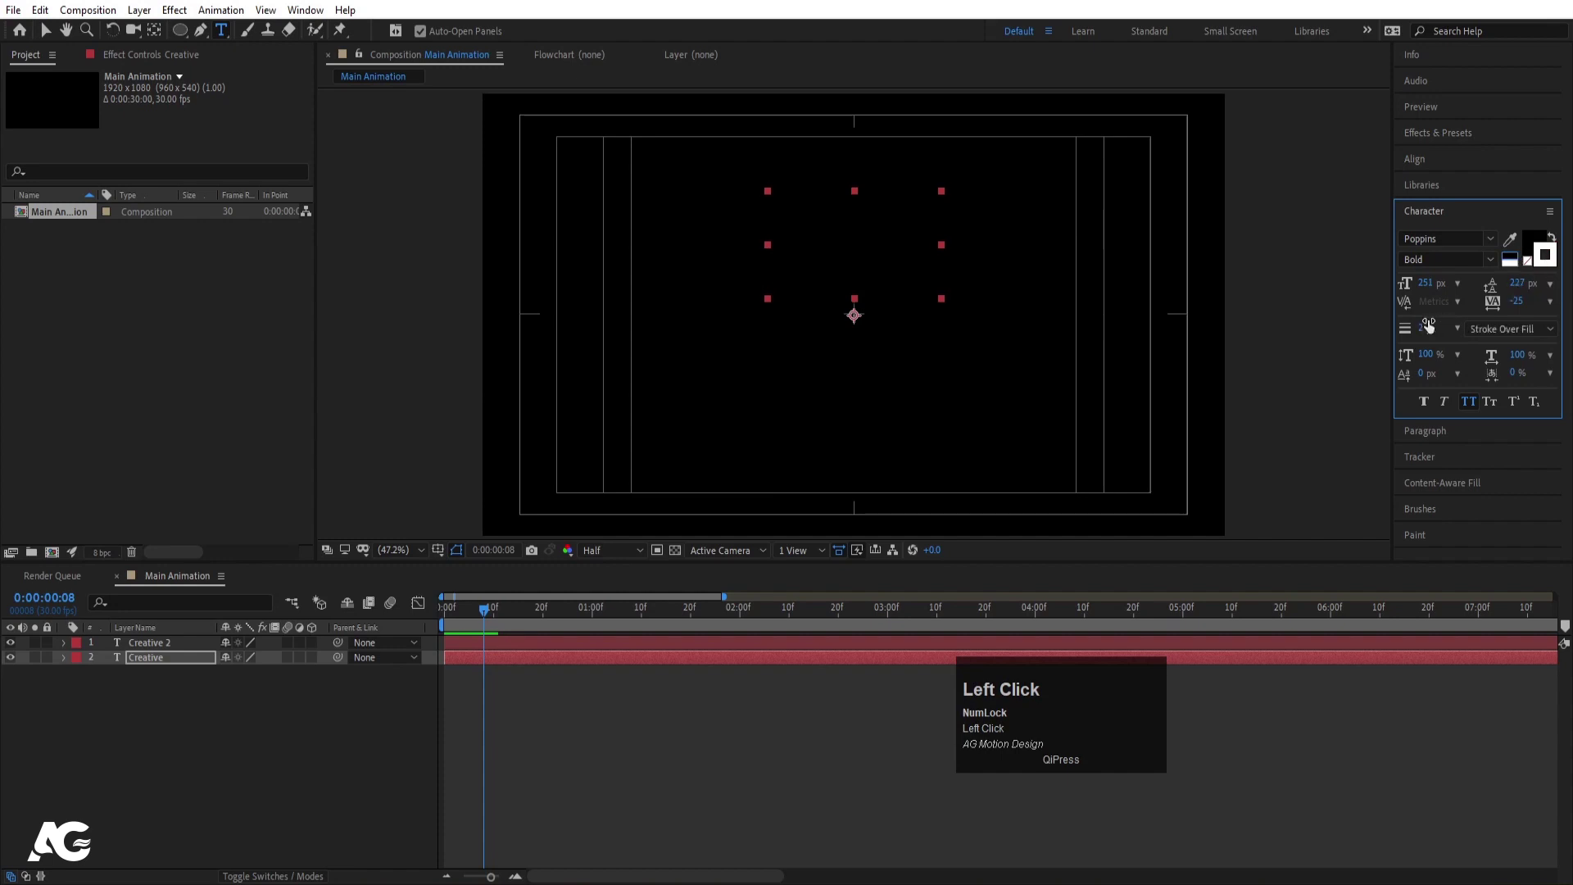
{"action": "left_click_drag", "start_coordinate": [425, 725], "coordinate": [457, 622]}
{"action": "key", "text": "space"}
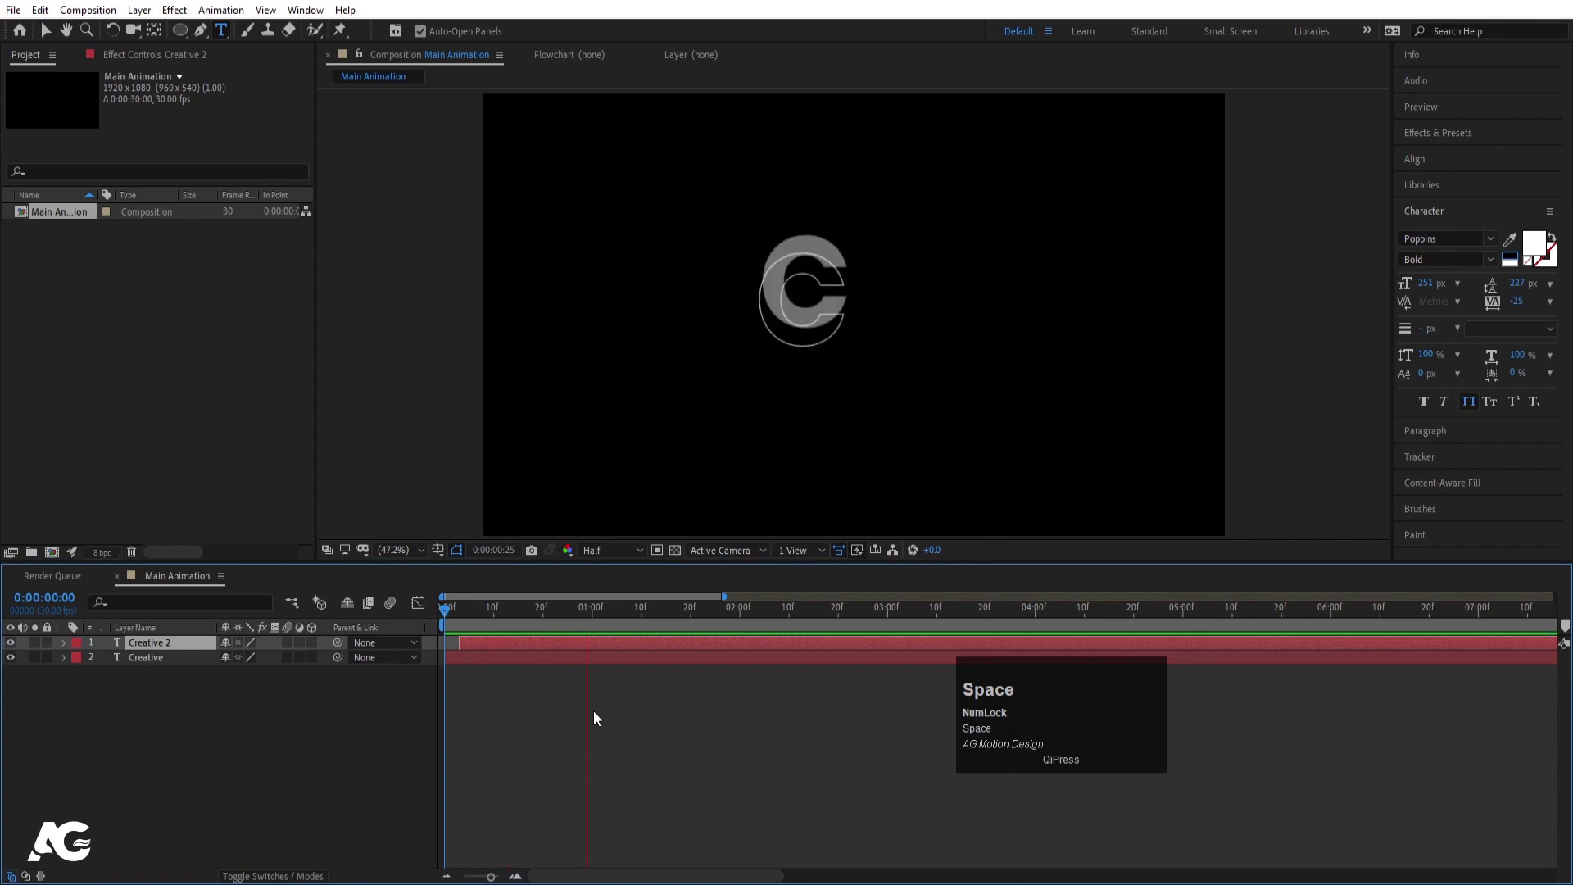
{"action": "key", "text": "space"}
{"action": "left_click", "coordinate": [174, 712]}
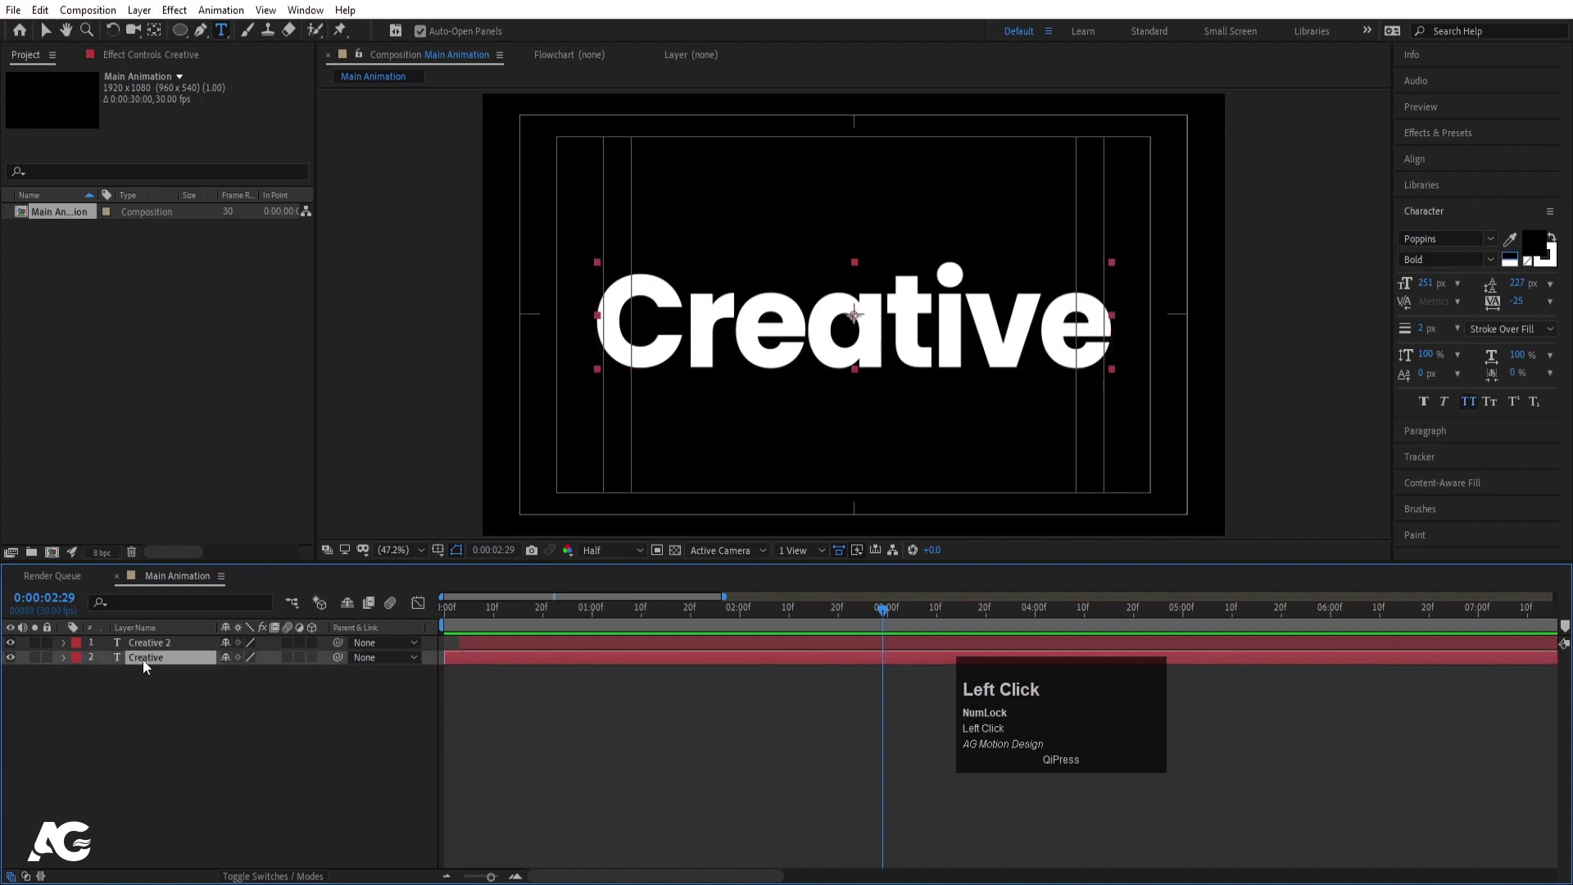
Duplicate Creative again and scale the original far beyond the frame
{"action": "key", "text": "ctrl+d"}
{"action": "left_click", "coordinate": [162, 679]}
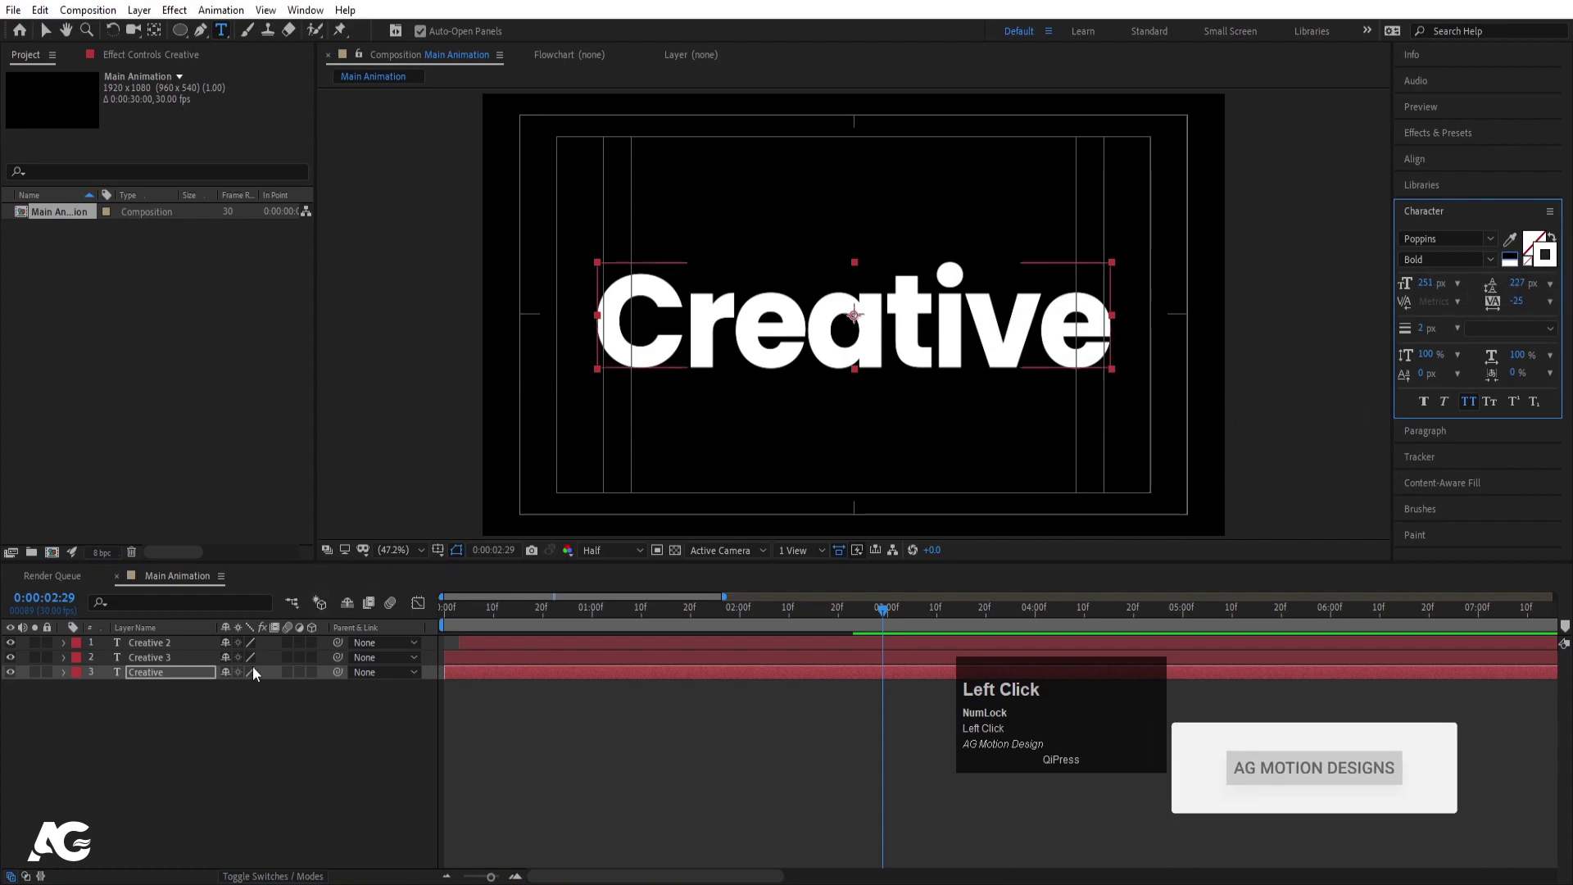
{"action": "key", "text": "s"}
{"action": "left_click_drag", "start_coordinate": [249, 690], "coordinate": [320, 728]}
Reposition the huge outlined word, thin its stroke to 0.2 px, and select all three text layers
{"action": "key", "text": "p"}
{"action": "left_click_drag", "start_coordinate": [260, 695], "coordinate": [1429, 337]}
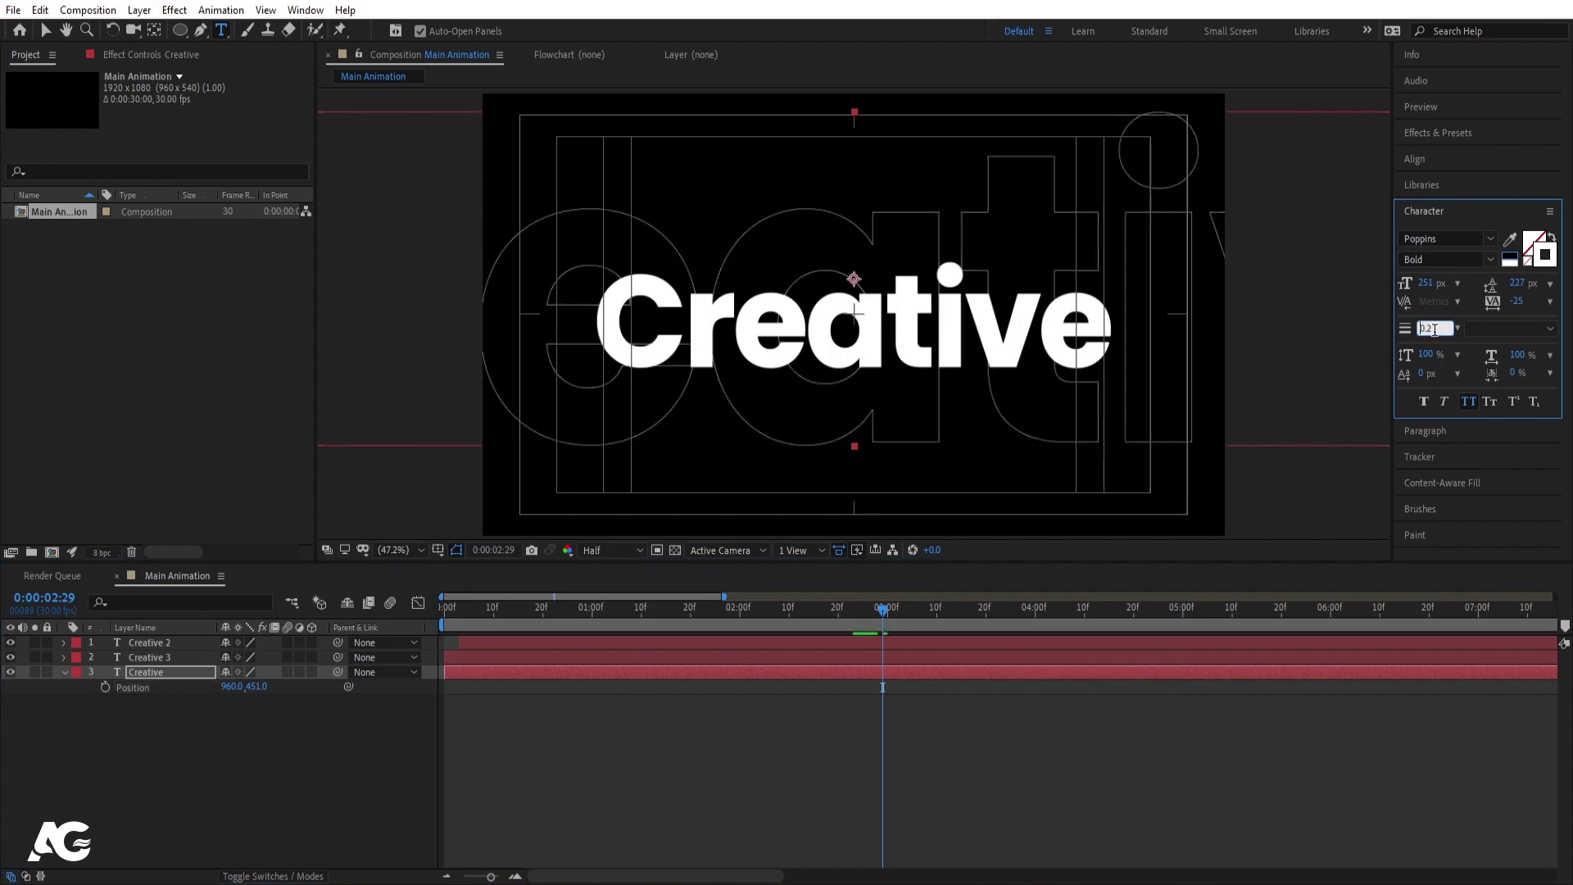
{"action": "key", "text": "Return"}
{"action": "left_click", "coordinate": [257, 792]}
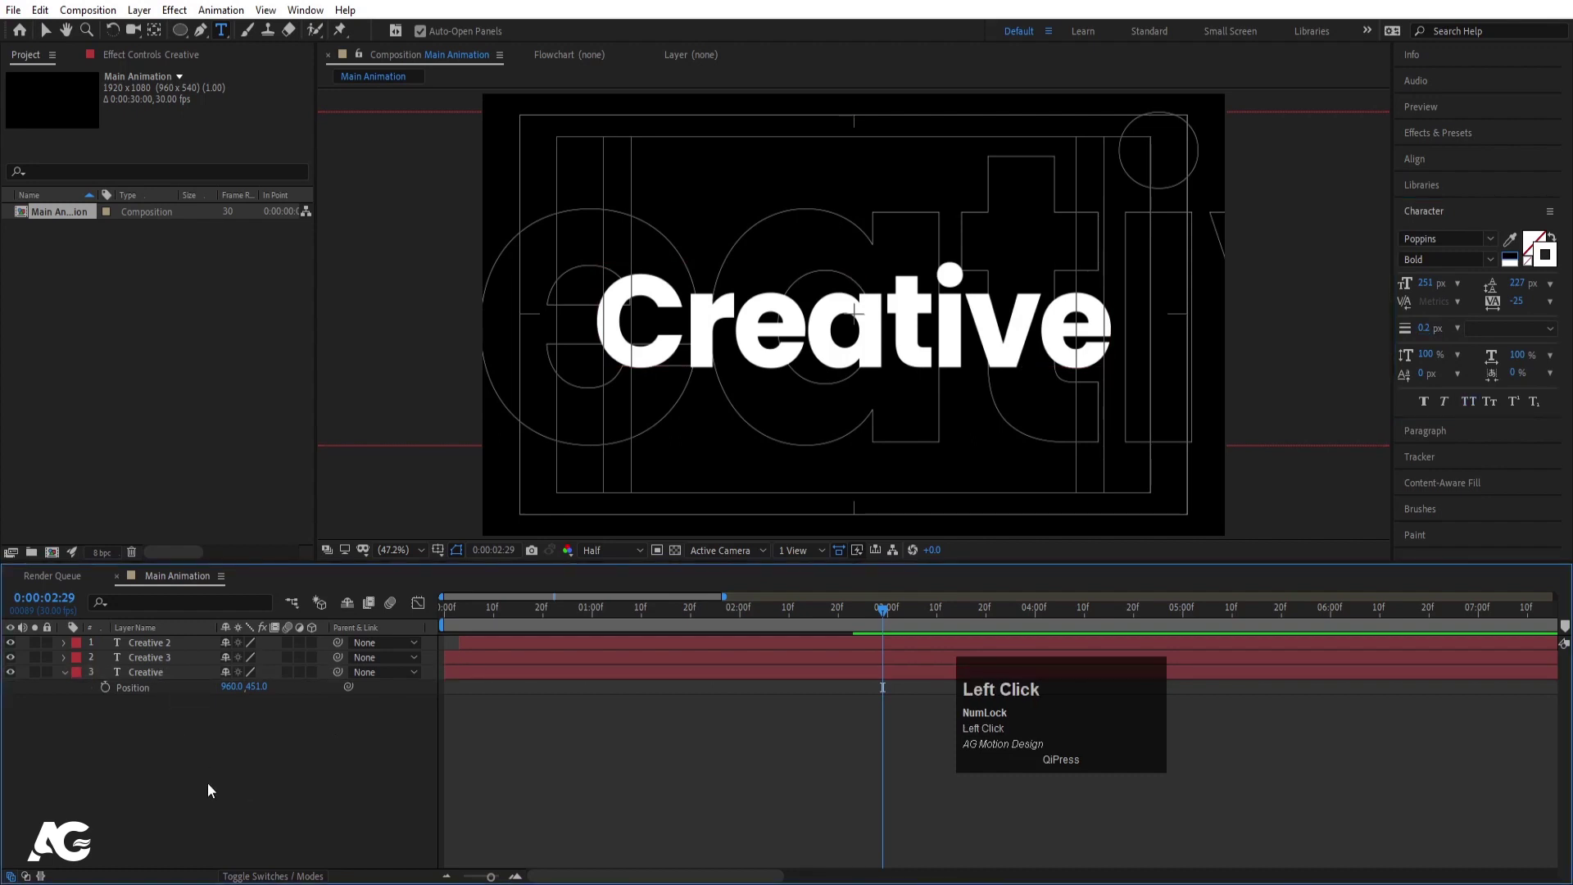
{"action": "key", "text": "ctrl+a"}
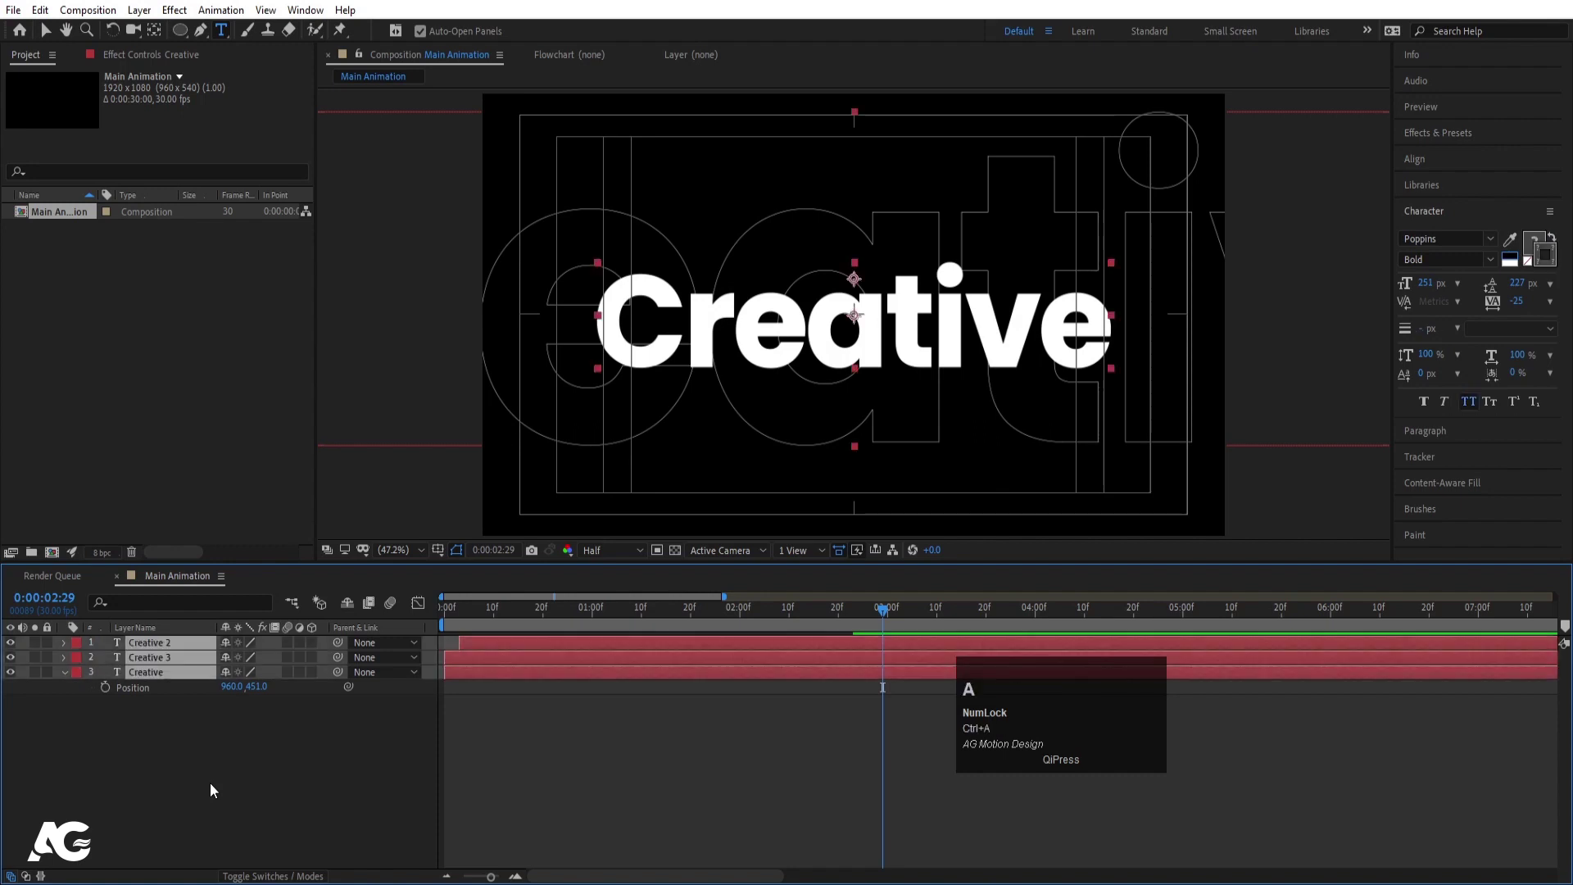
Pre-compose the three text layers into a composition named 'Text Animation'
{"action": "key", "text": "ctrl+shift+c"}
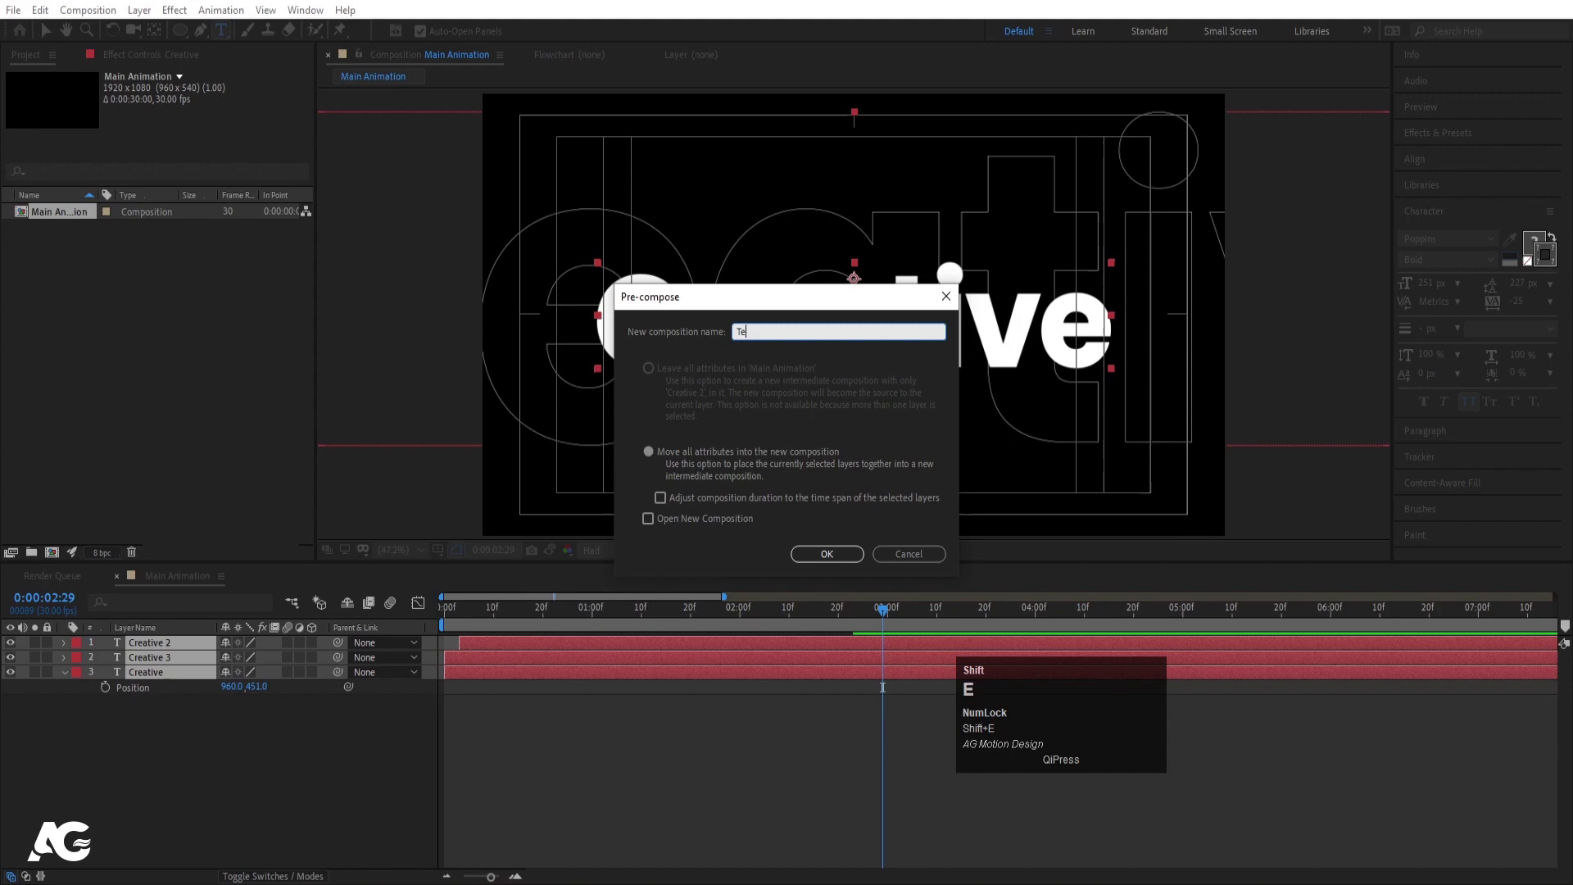
{"action": "type", "text": "xt"}
{"action": "key", "text": "space"}
{"action": "type", "text": "nimation"}
{"action": "key", "text": "Return"}
{"action": "left_click", "coordinate": [211, 786]}
Create a new empty composition named 'ramp'
{"action": "key", "text": "ctrl+n"}
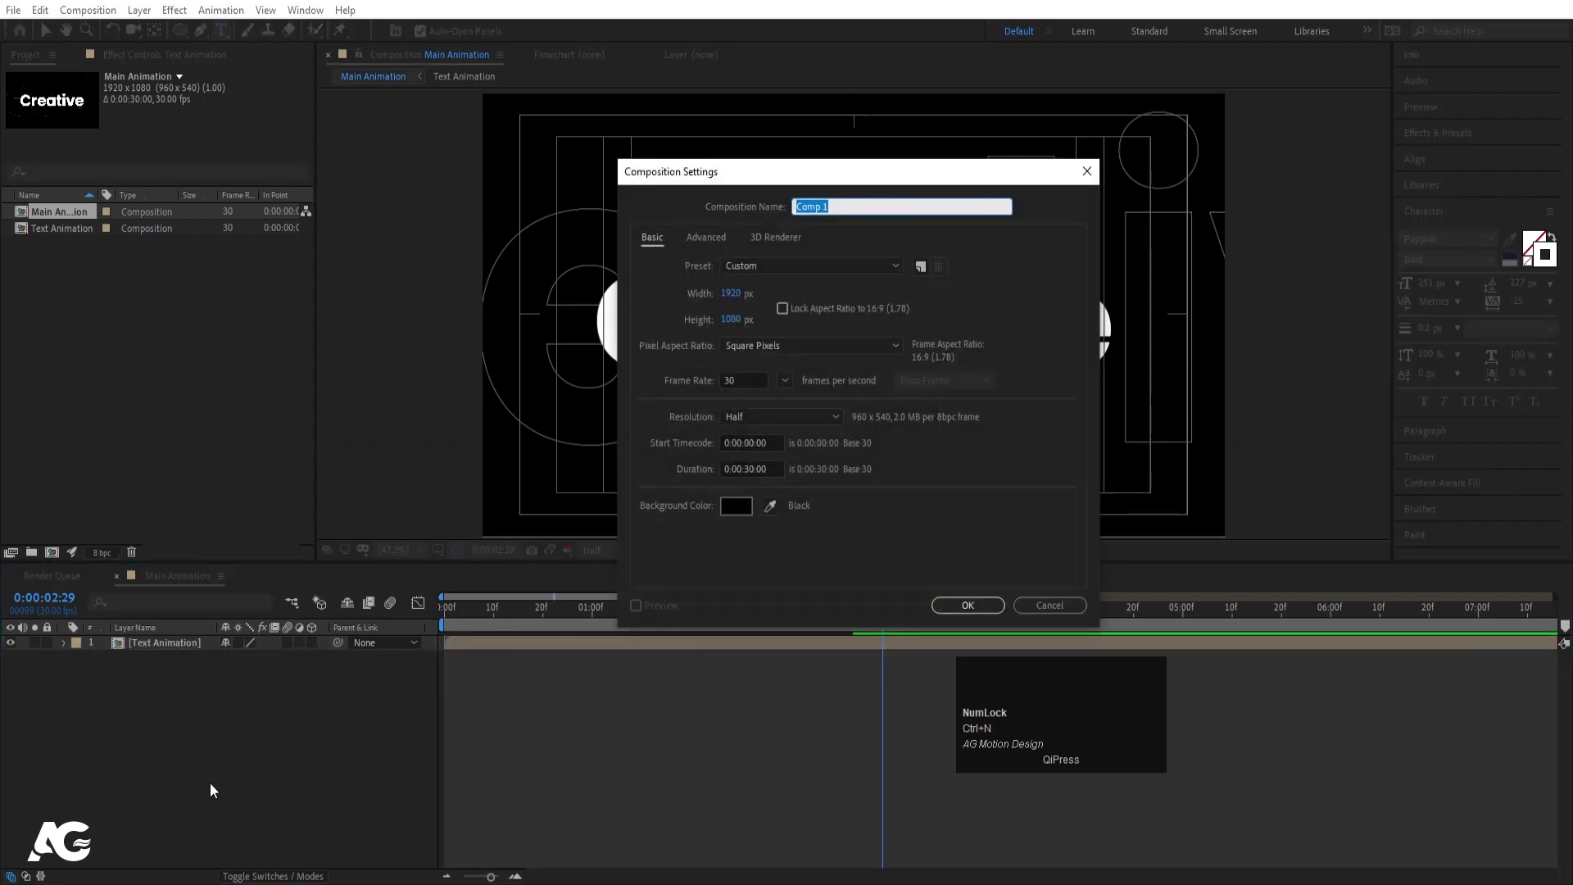
{"action": "type", "text": "ram[-"}
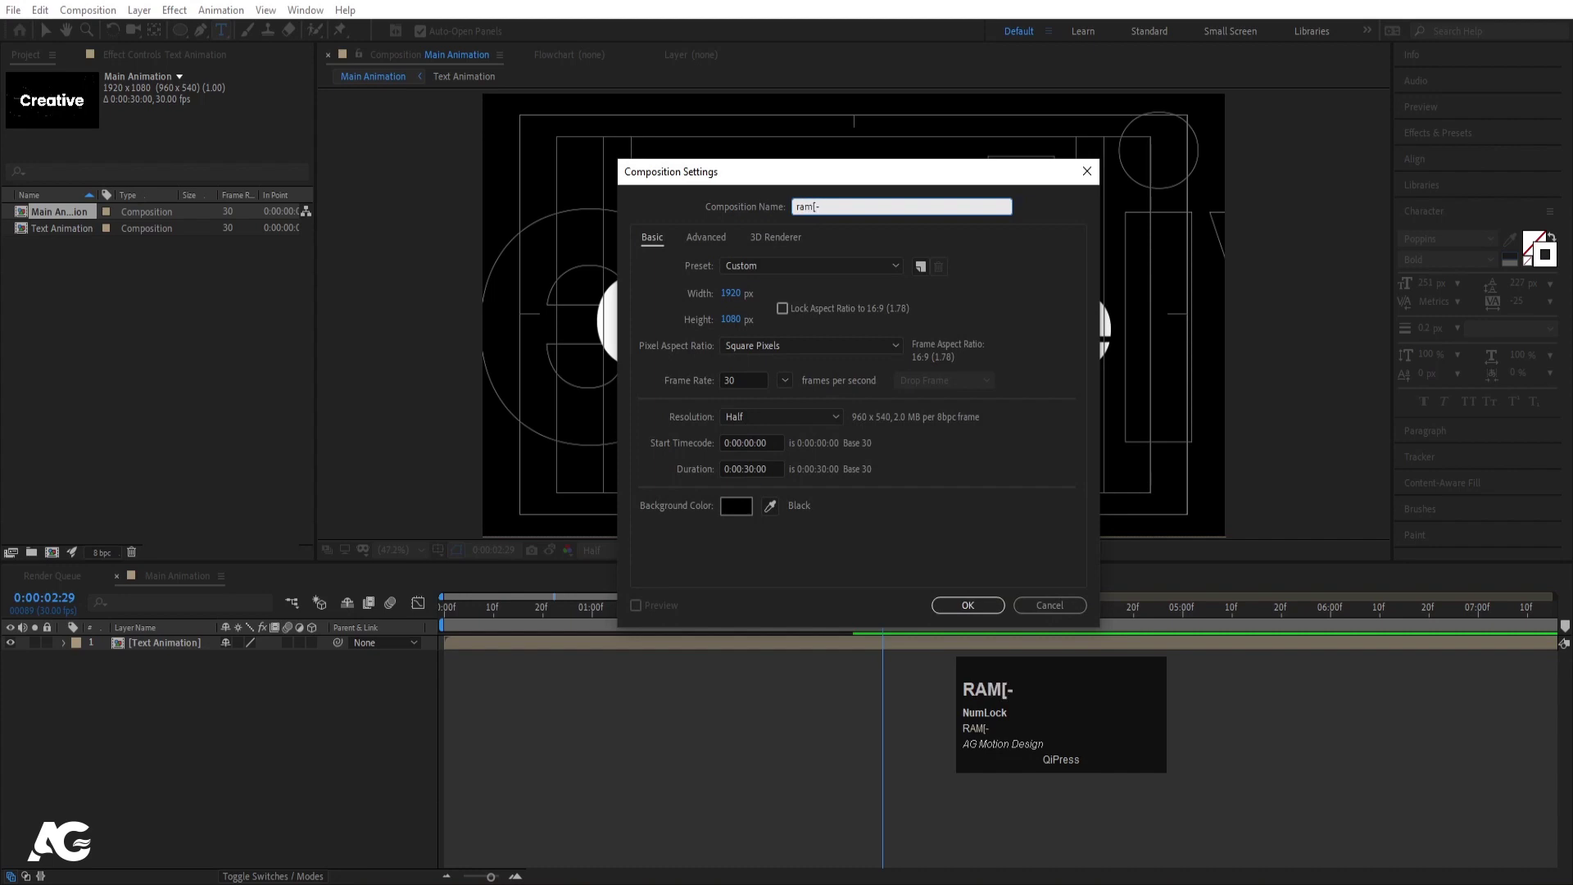
{"action": "type", "text": "p"}
{"action": "key", "text": "Return"}
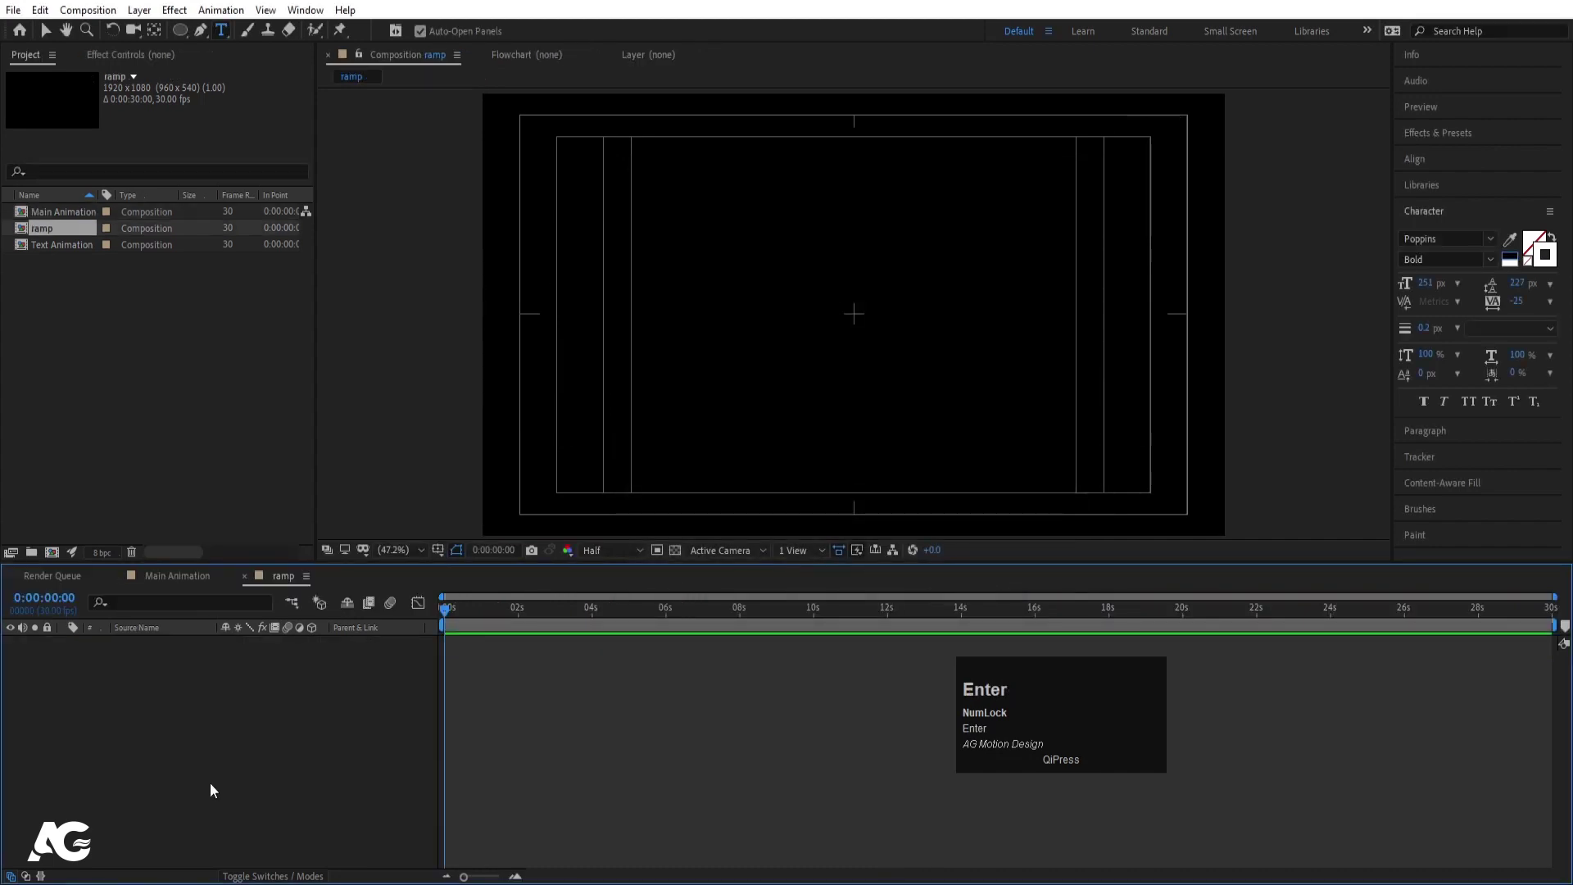
Add a white solid layer named 'Bg' filling the ramp composition
{"action": "key", "text": "ctrl+y"}
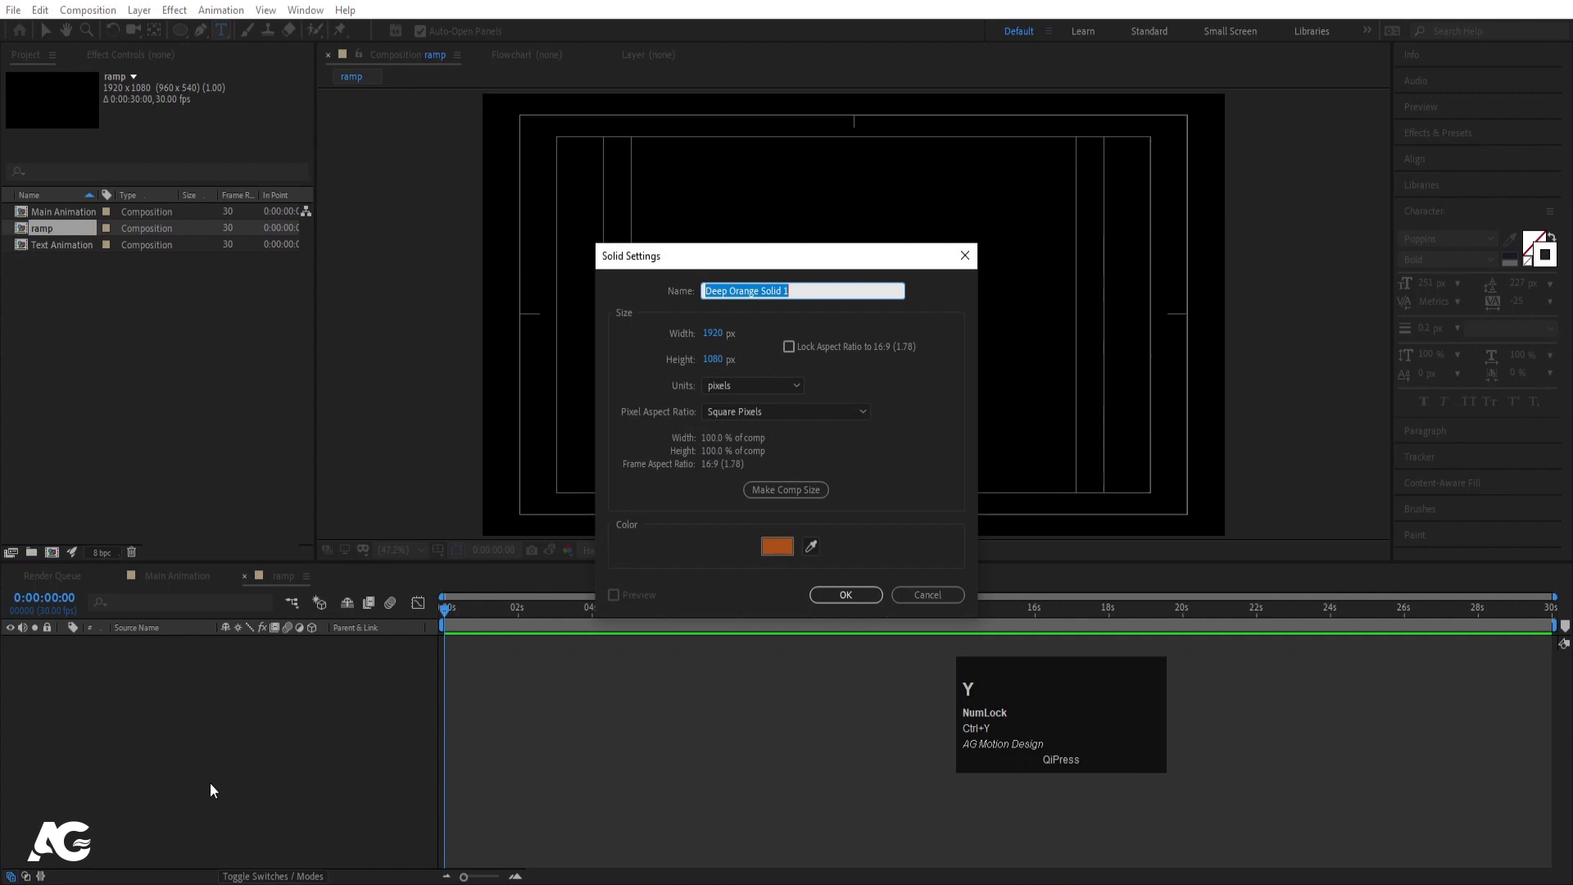
{"action": "key", "text": "s"}
{"action": "key", "text": "ctrl+a"}
{"action": "key", "text": "shift+b"}
{"action": "key", "text": "g"}
{"action": "left_click", "coordinate": [781, 543]}
{"action": "key", "text": "Return"}
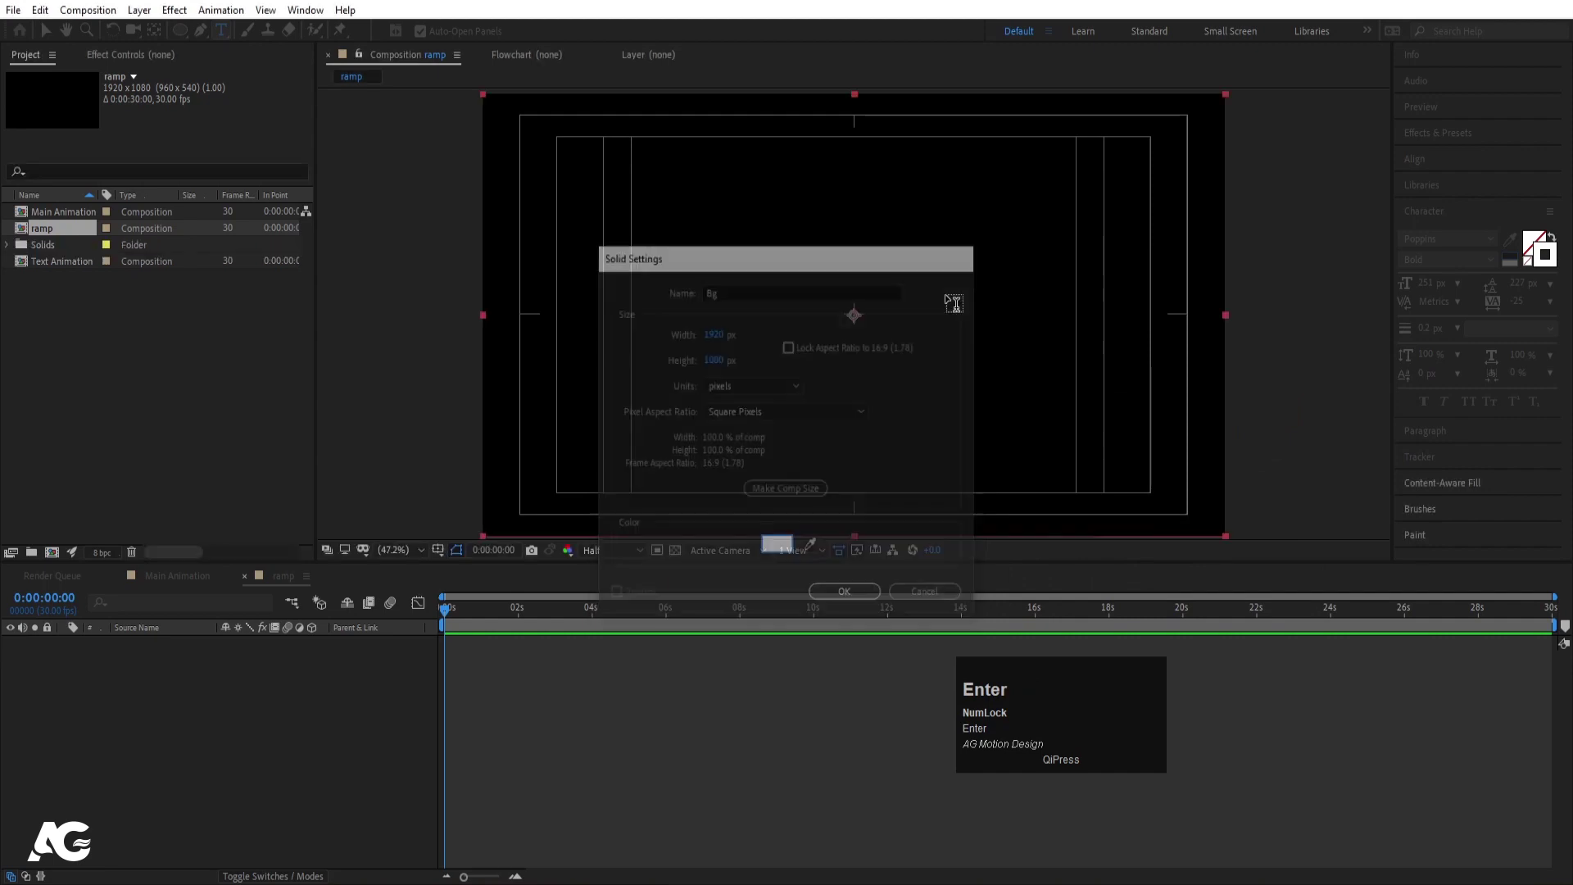
Draw a large black circle on the left side with the Ellipse tool
{"action": "left_click", "coordinate": [1441, 132]}
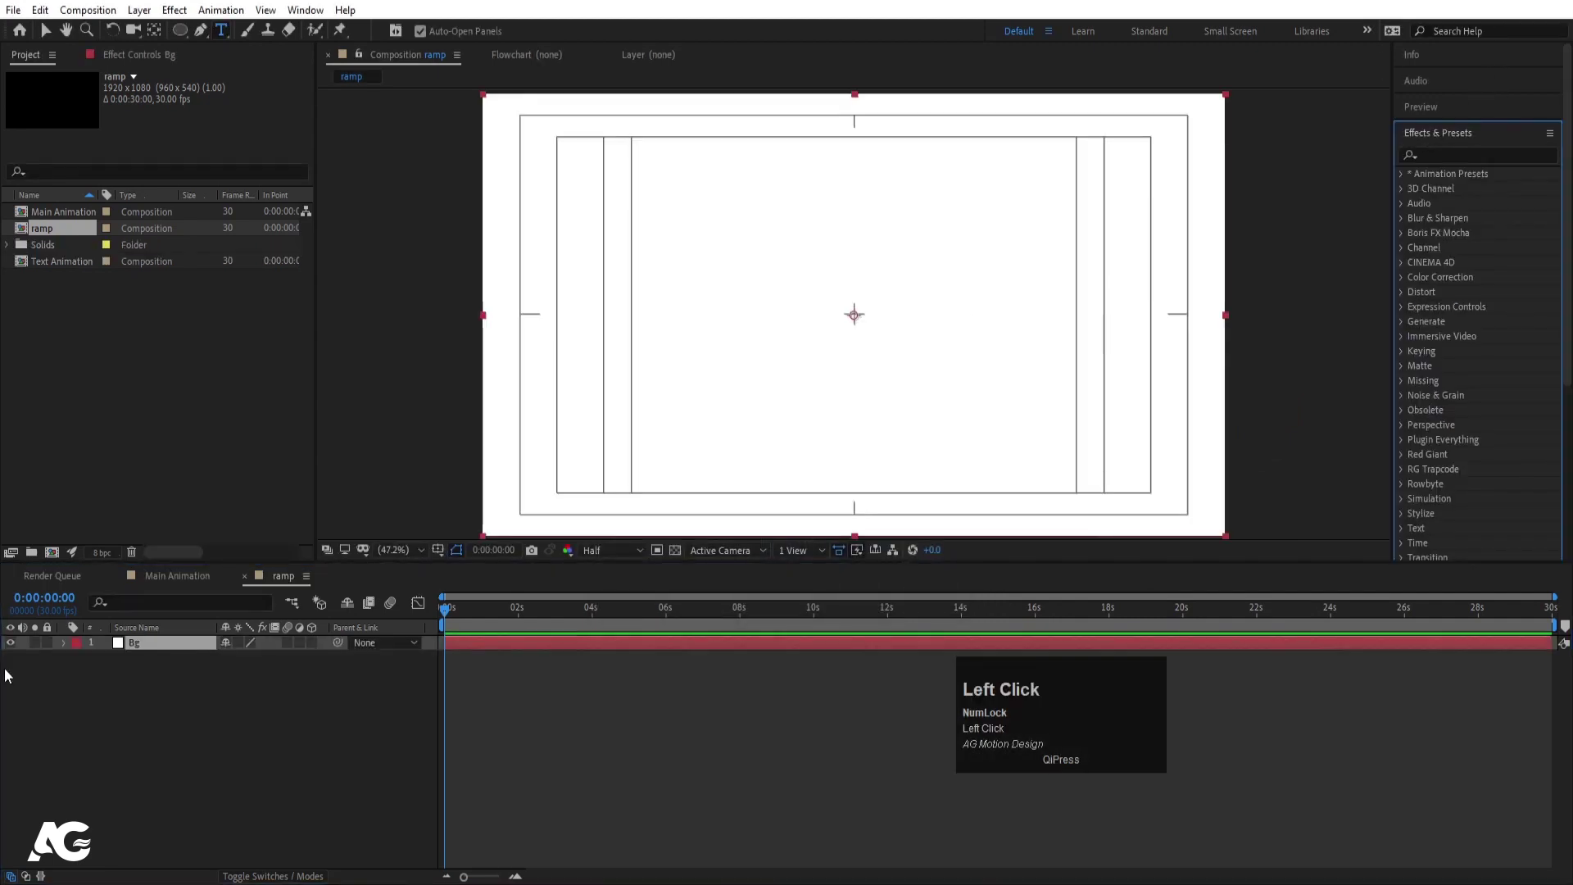
{"action": "left_click_drag", "start_coordinate": [186, 737], "coordinate": [831, 396]}
{"action": "key", "text": "ctrl+alt+Home"}
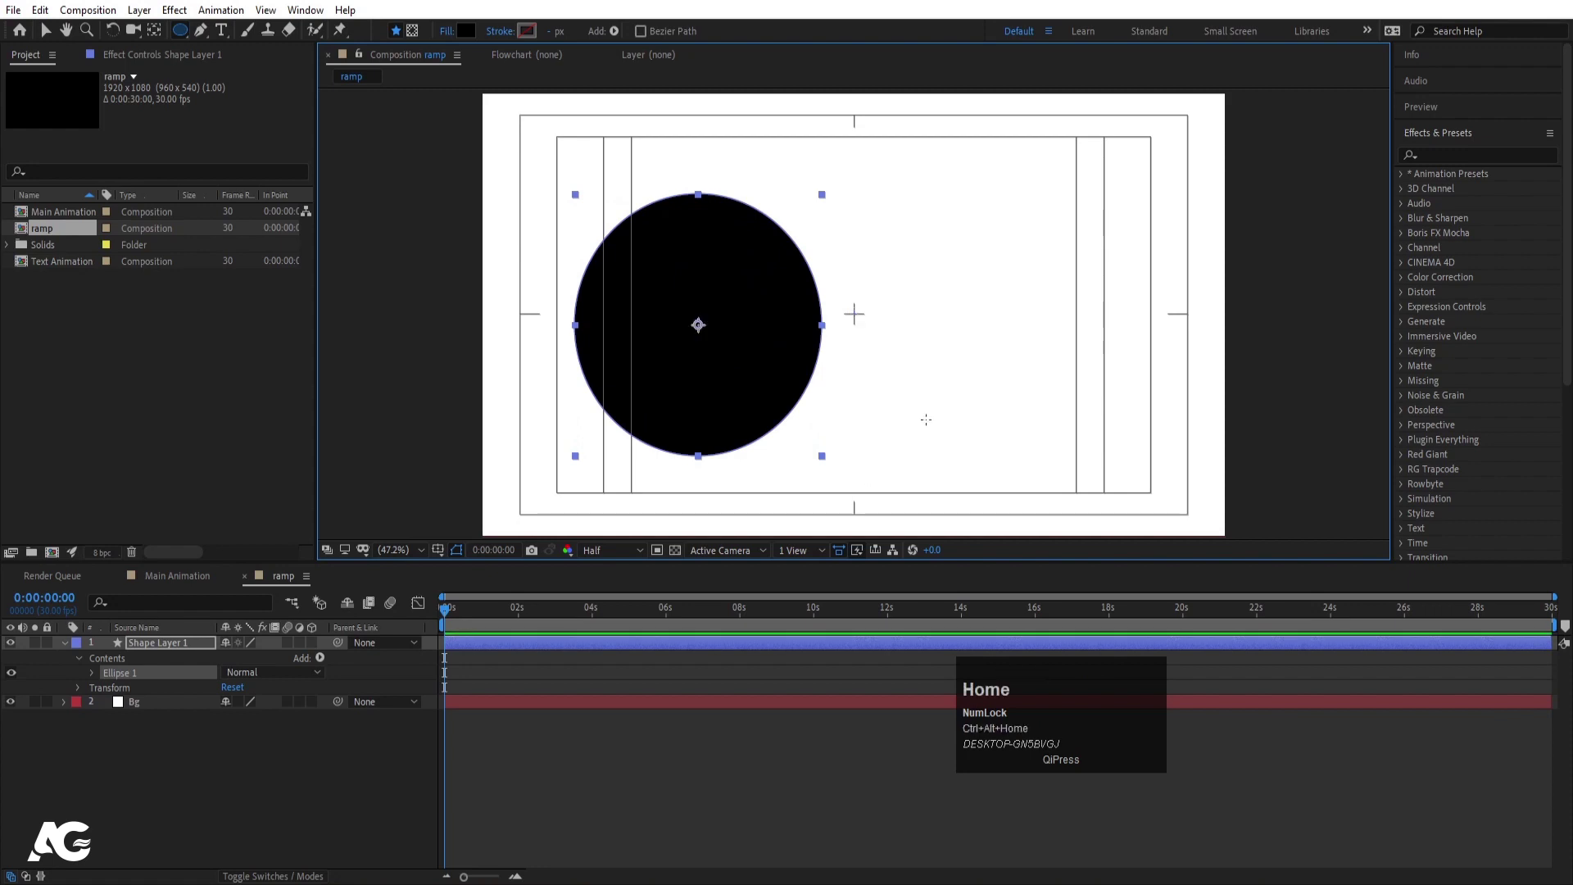
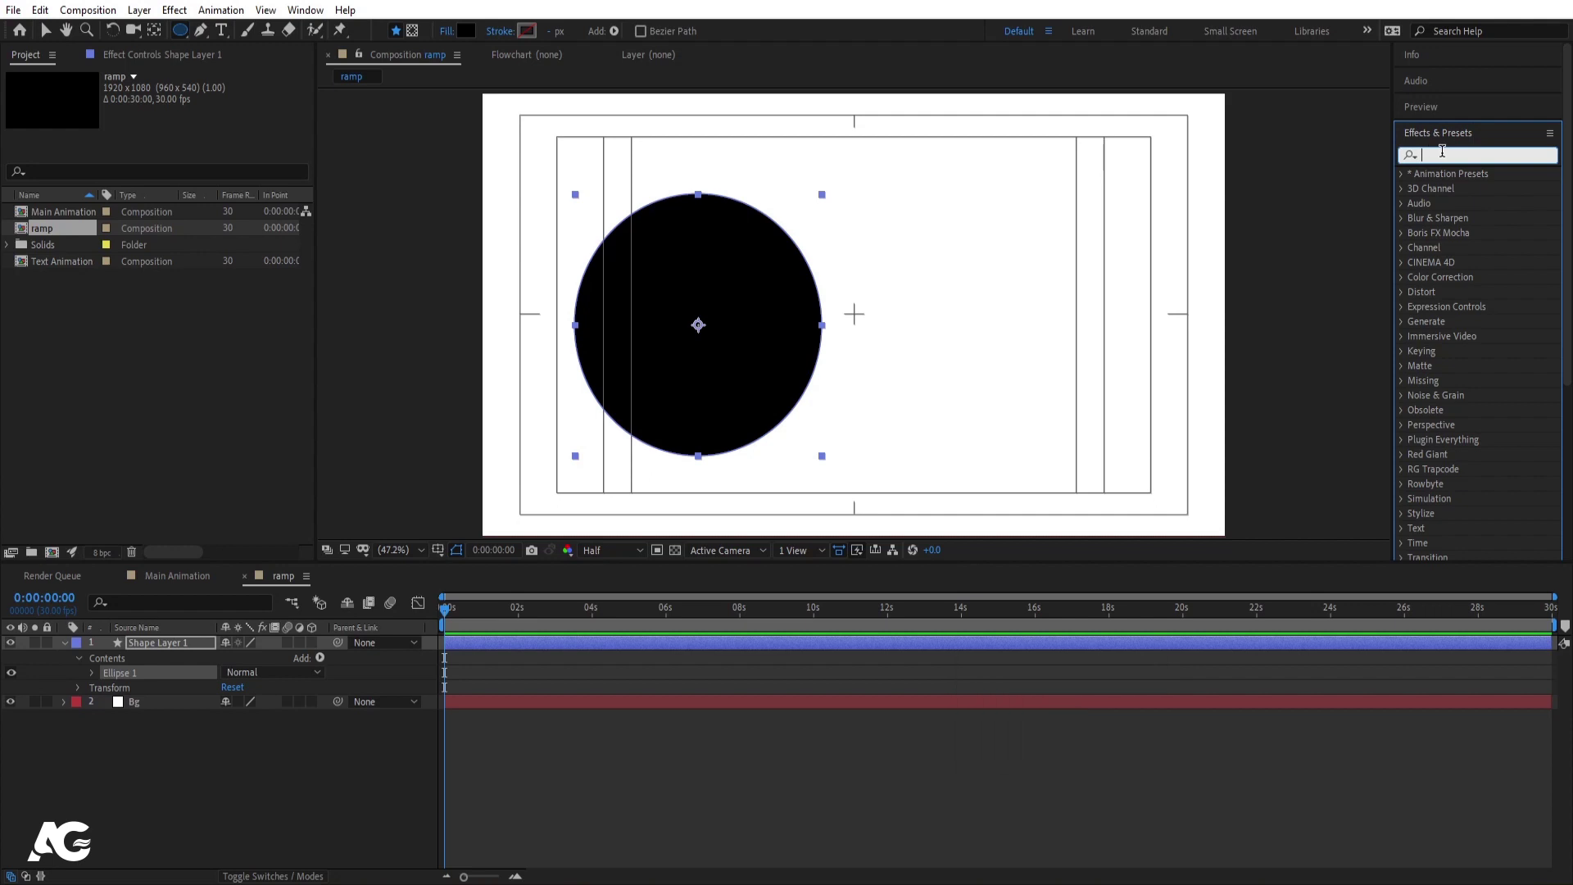
Apply Gaussian Blur to the circle shape layer
{"action": "type", "text": "gus"}
{"action": "key", "text": "ctrl+a"}
{"action": "type", "text": "blur"}
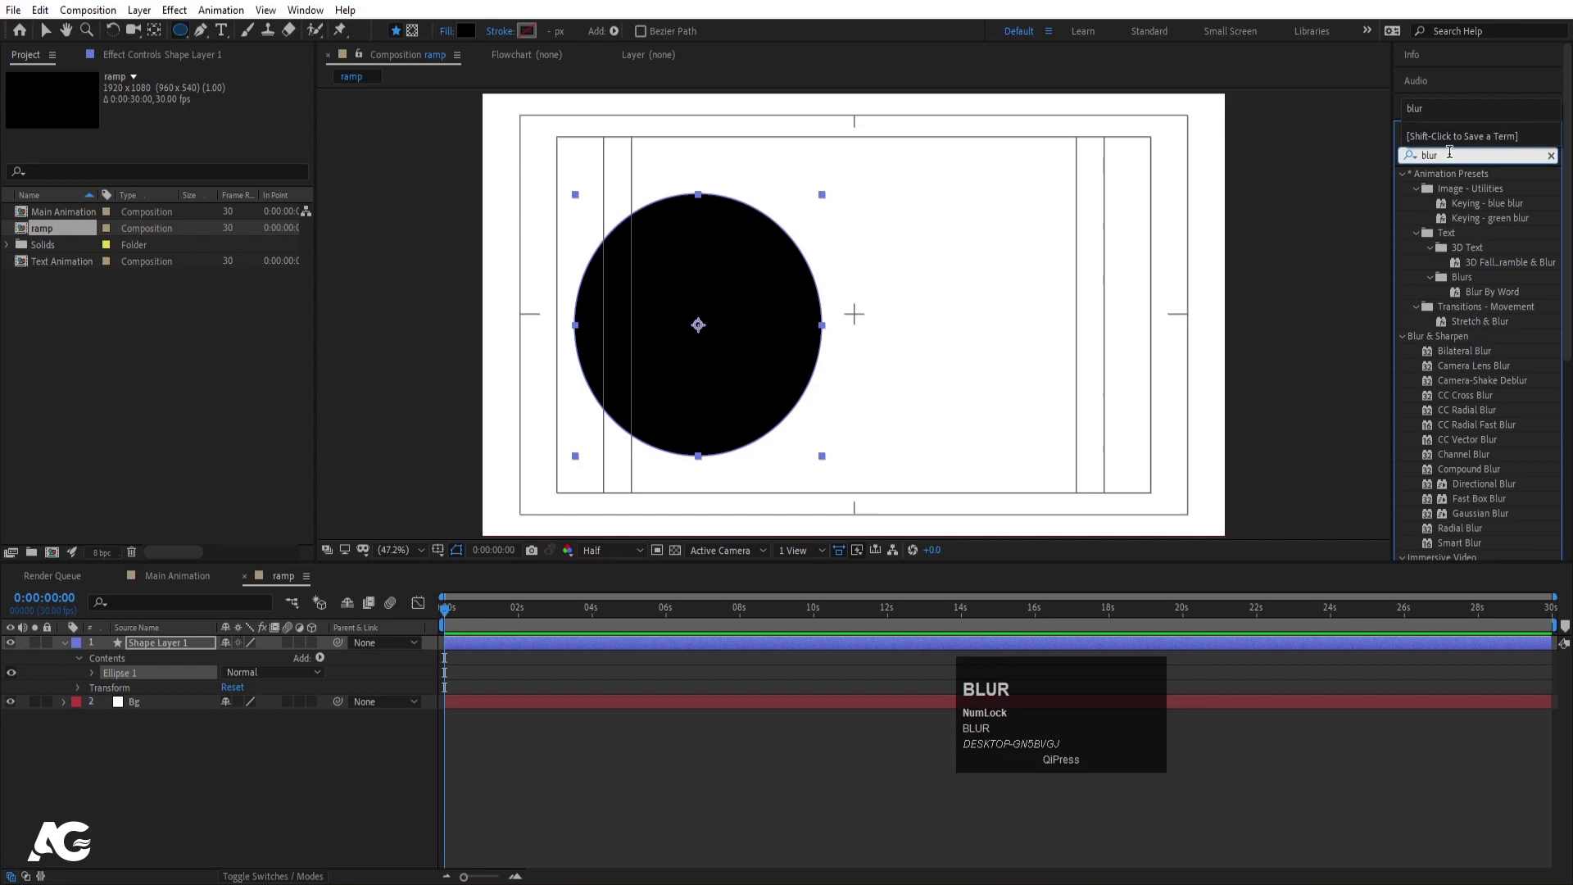
{"action": "left_click", "coordinate": [1453, 512]}
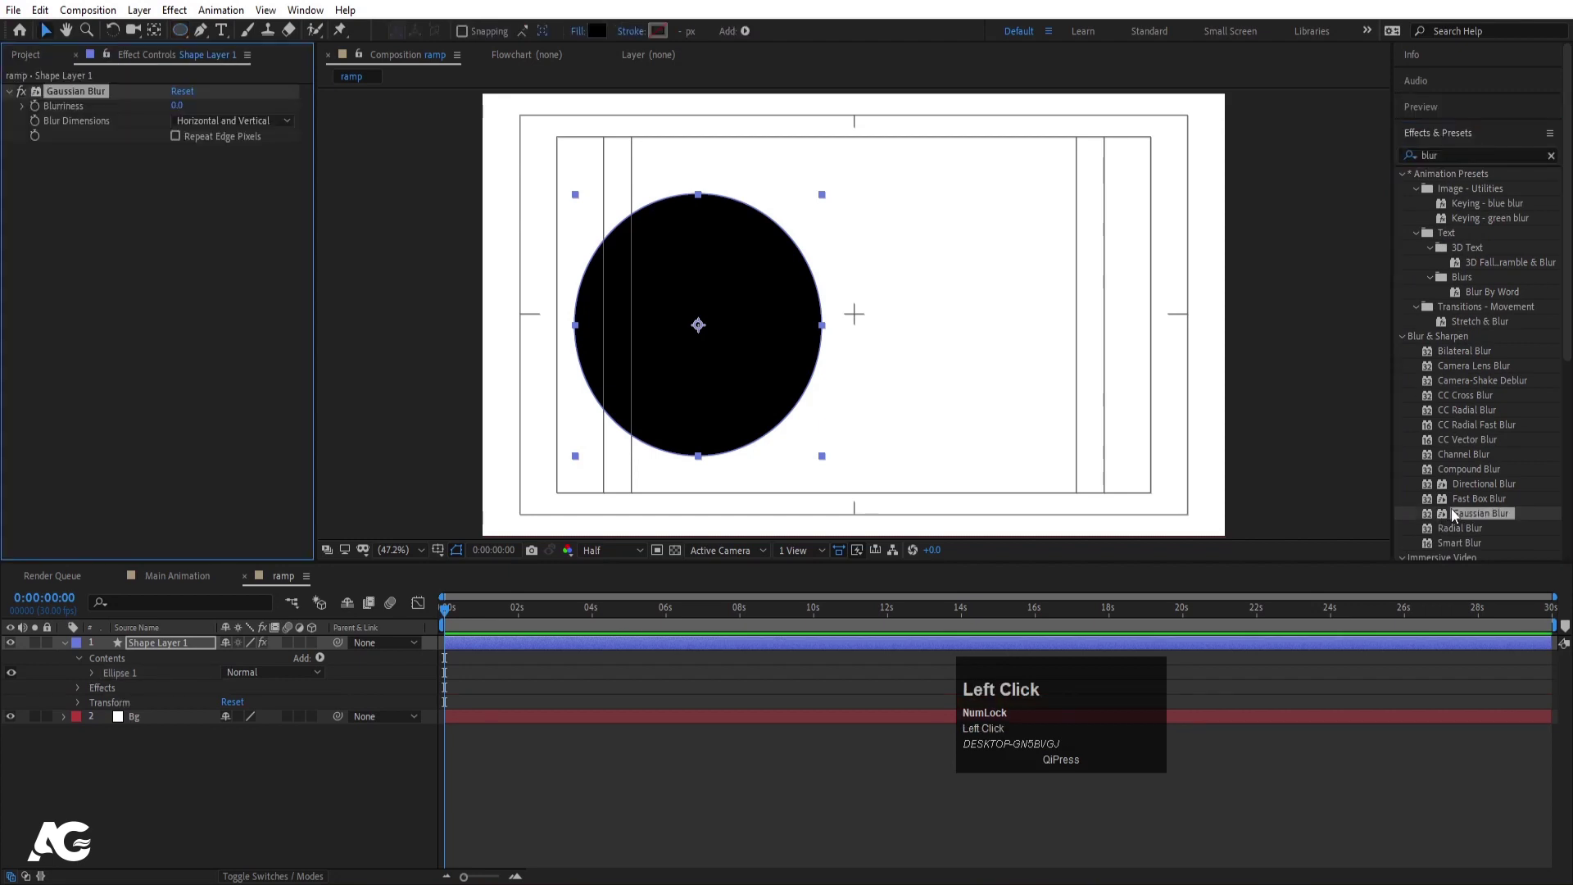
Set Blurriness to 350, collapse the layer and hide the safe-area guides
{"action": "left_click", "coordinate": [188, 109]}
{"action": "key", "text": "Return"}
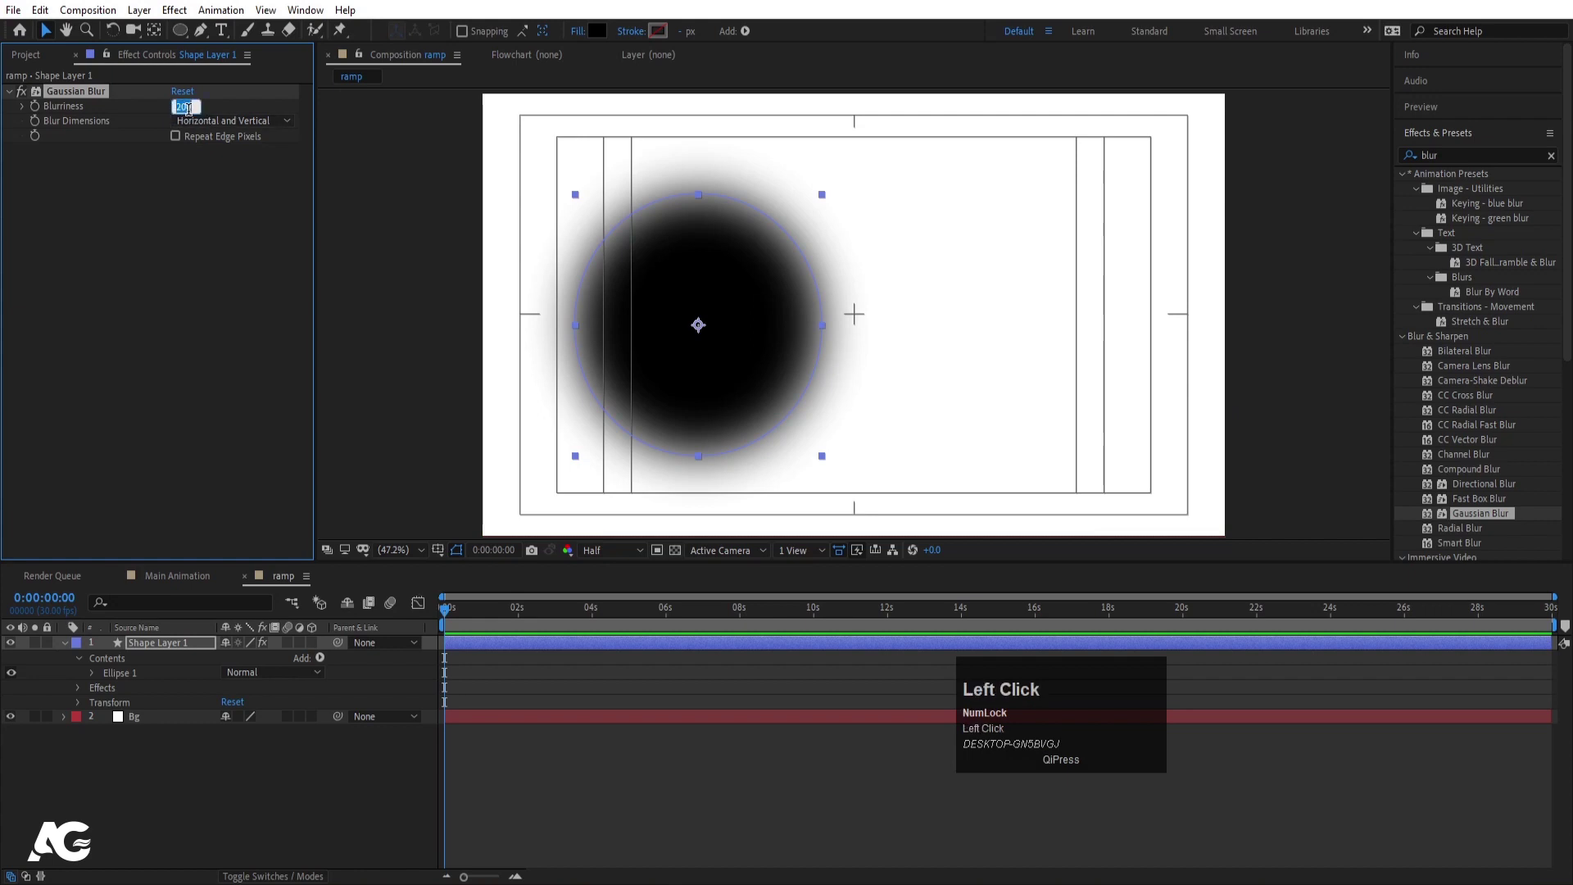
{"action": "key", "text": "Return"}
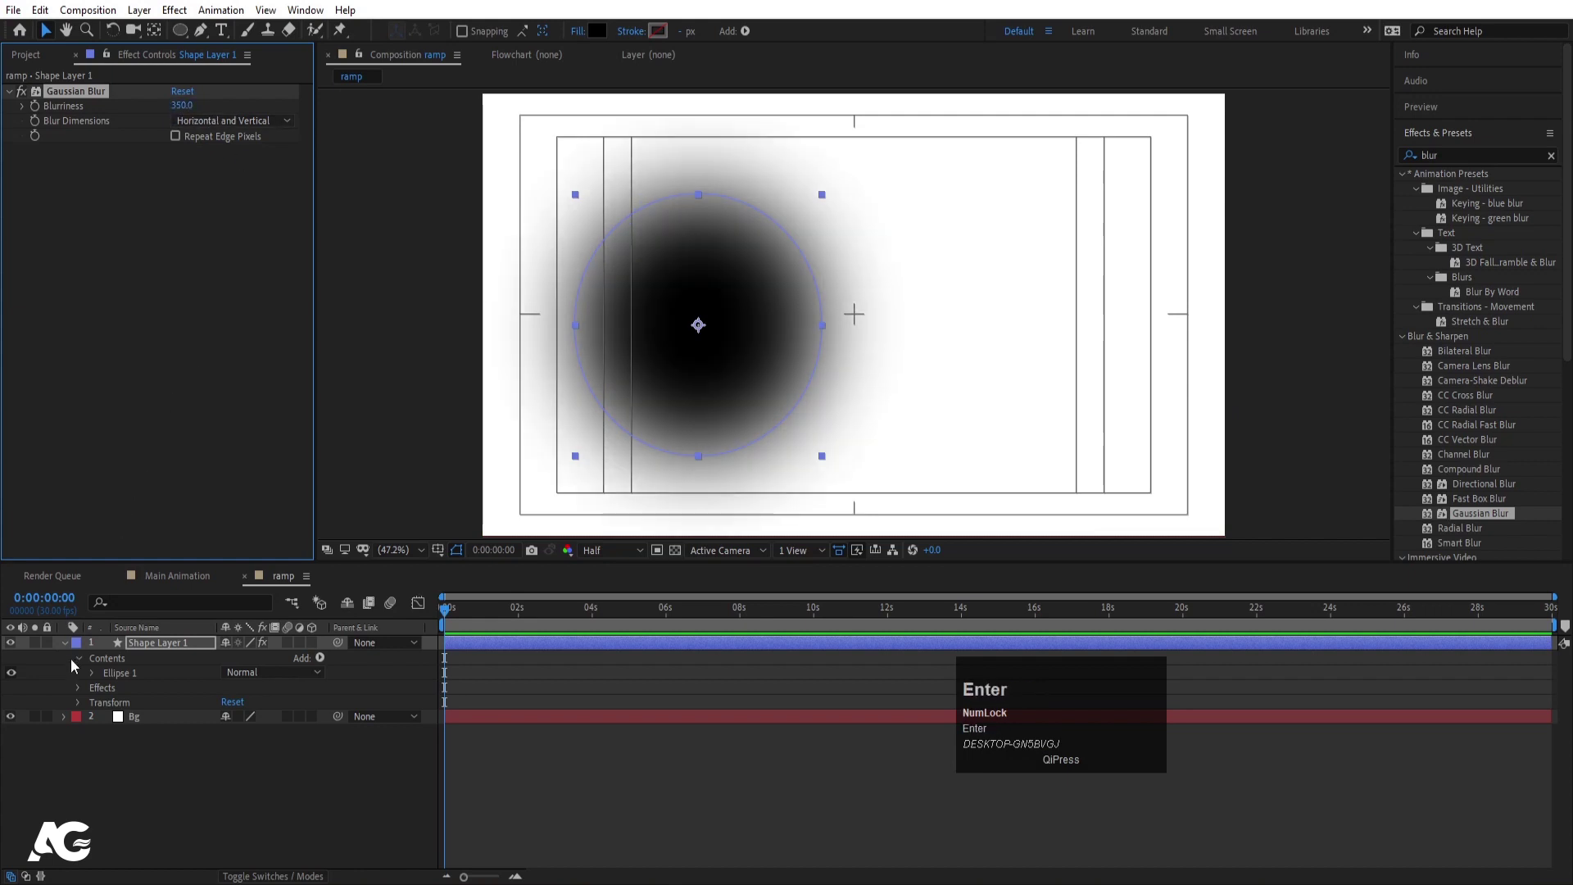
{"action": "left_click", "coordinate": [66, 642]}
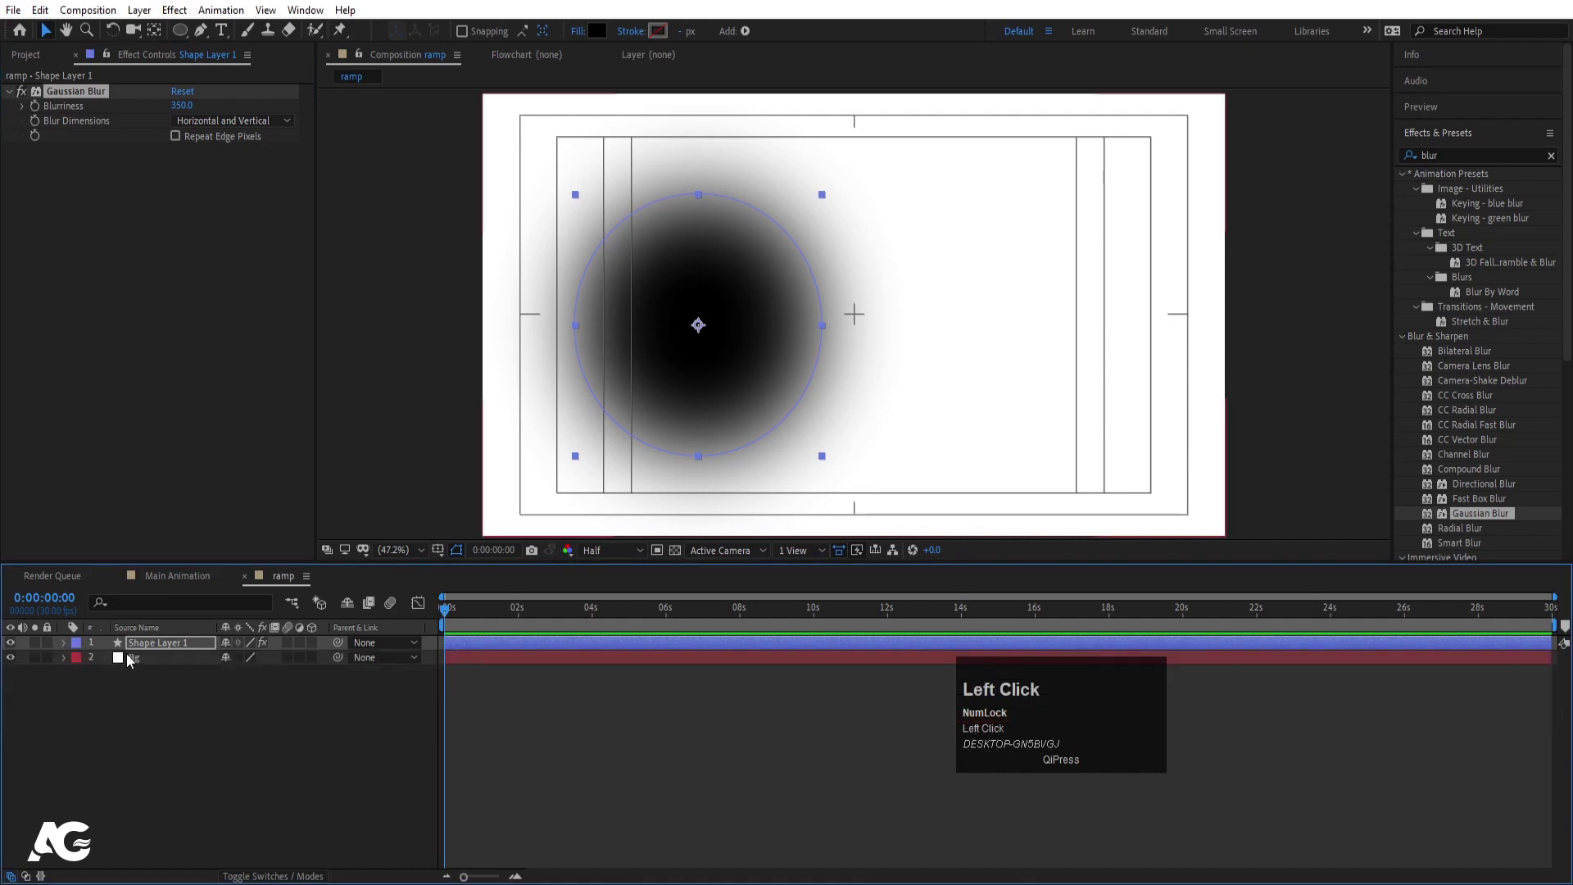
{"action": "key", "text": "space"}
Apply Gradient Ramp to the Bg layer for a left-to-right gradient
{"action": "left_click", "coordinate": [172, 659]}
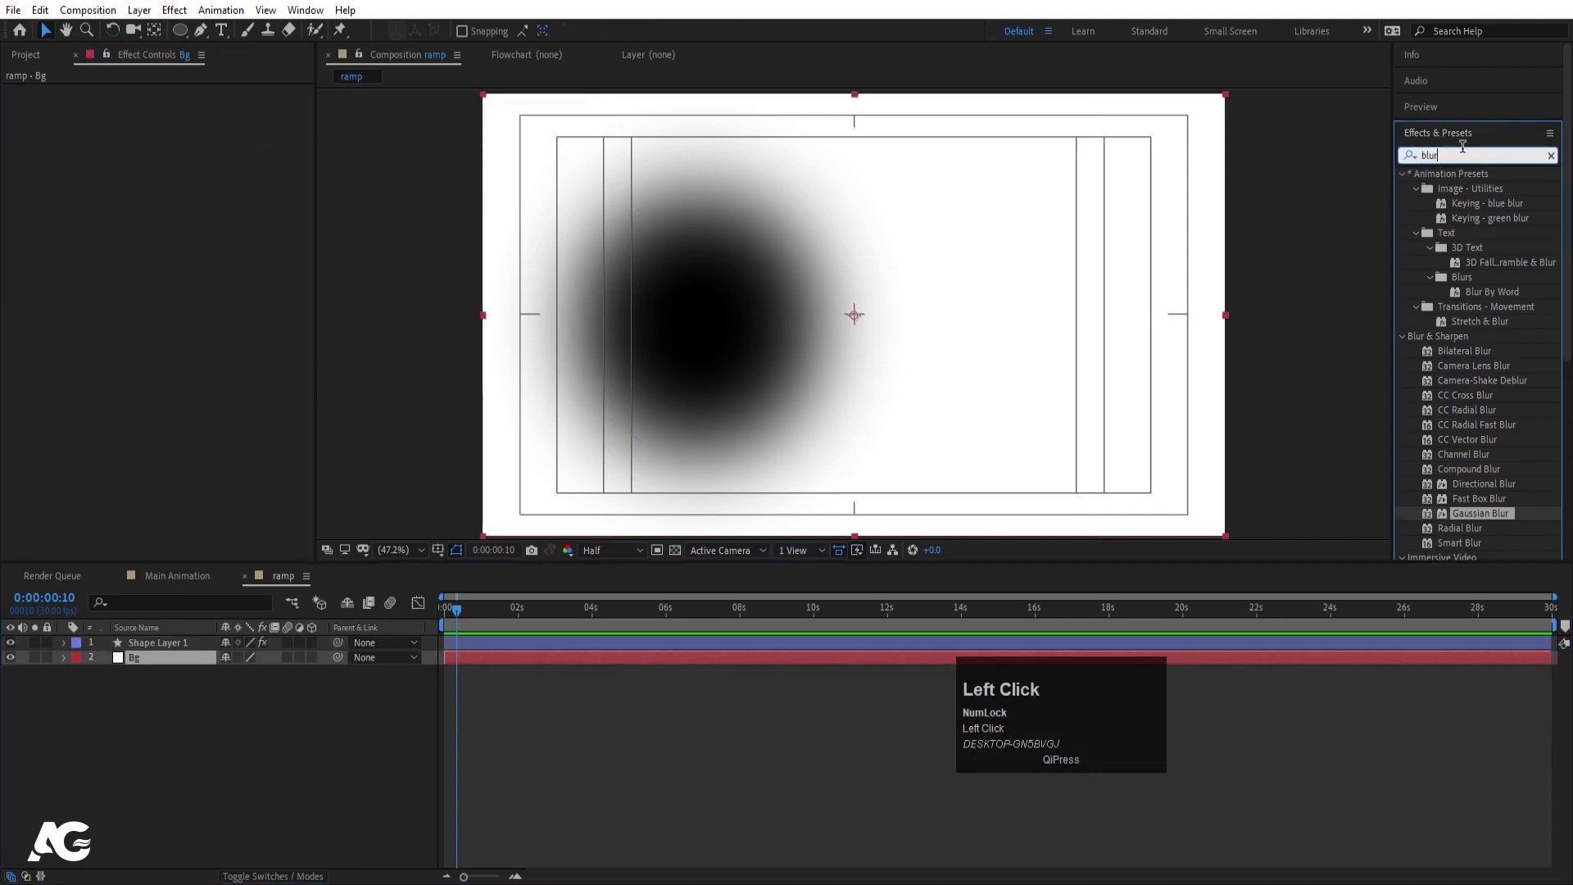
{"action": "key", "text": "ctrl+a"}
{"action": "type", "text": "amp"}
{"action": "left_click_drag", "start_coordinate": [1471, 193], "coordinate": [259, 214]}
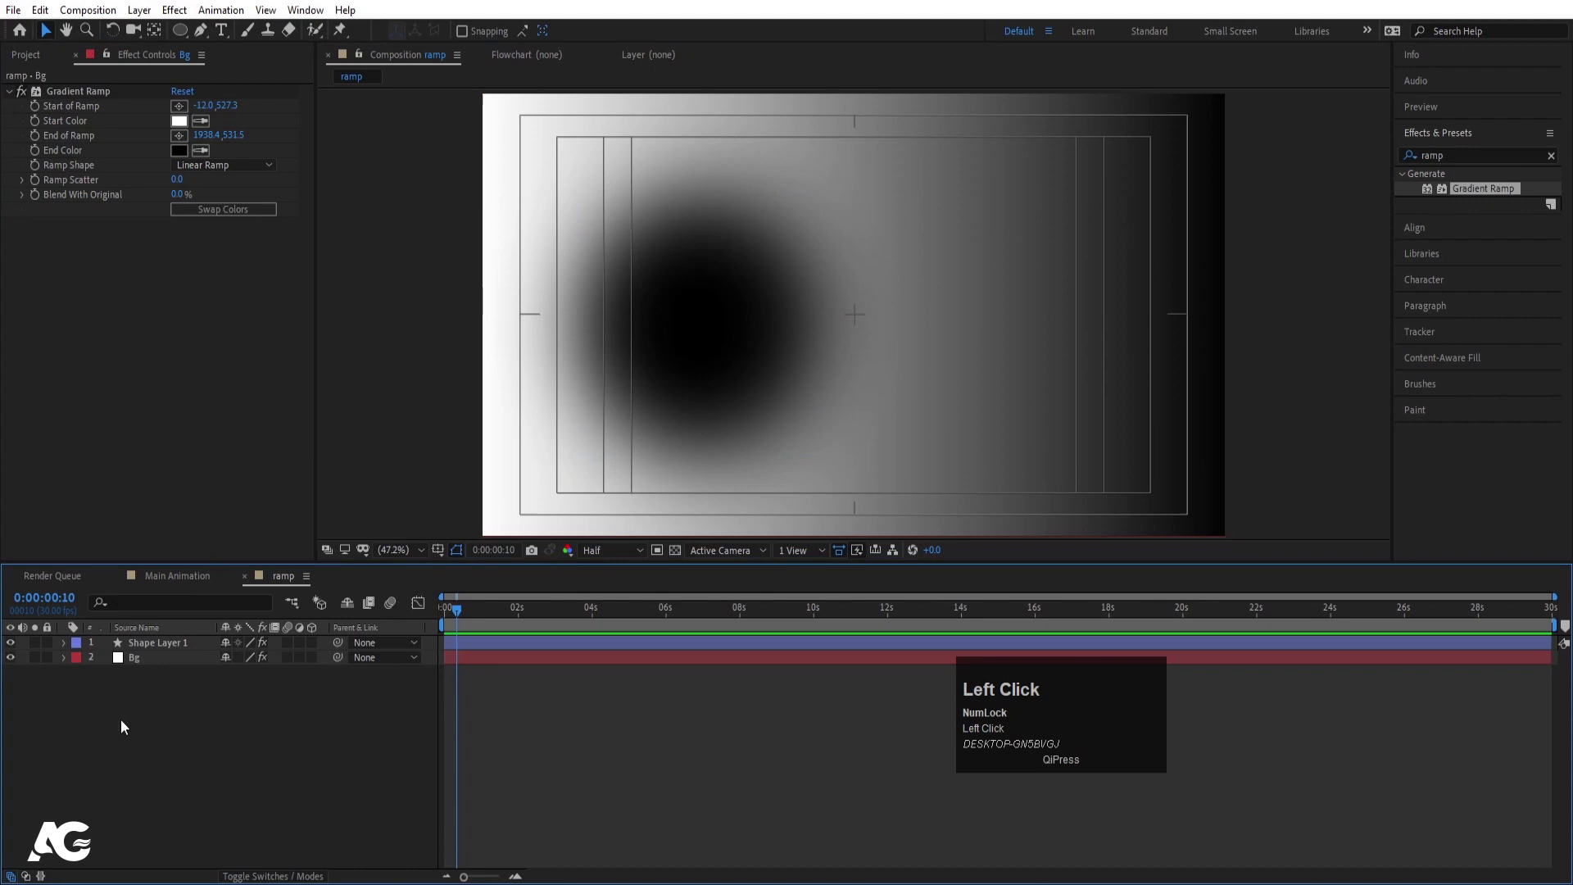
Add an adjustment layer with 40×40 Mosaic blocks, then return to Main Animation
{"action": "right_click", "coordinate": [127, 727]}
{"action": "left_click", "coordinate": [185, 536]}
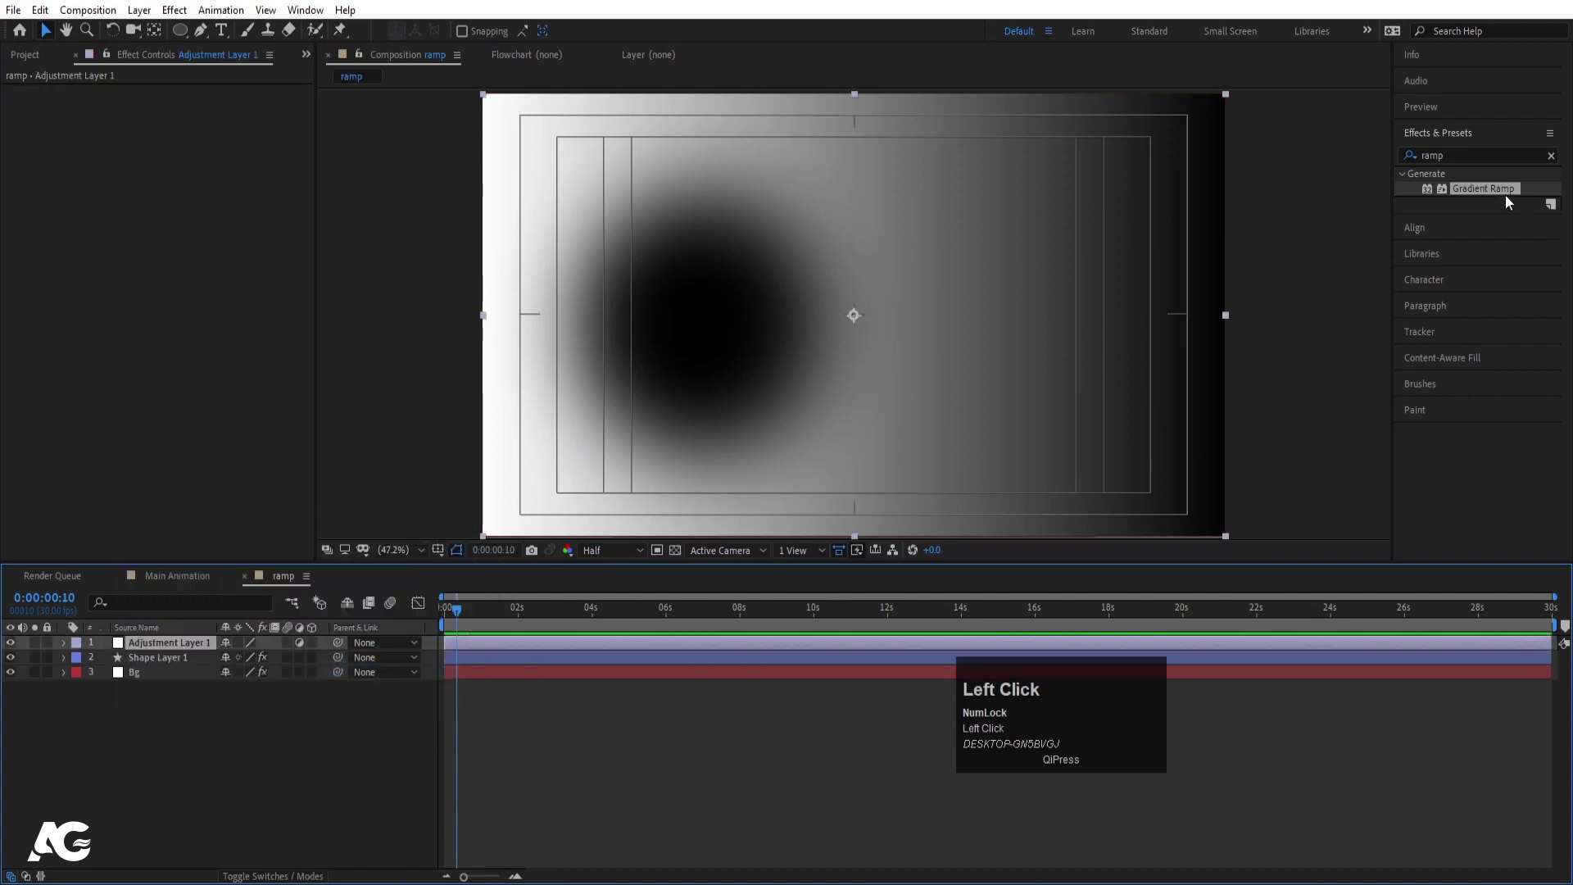
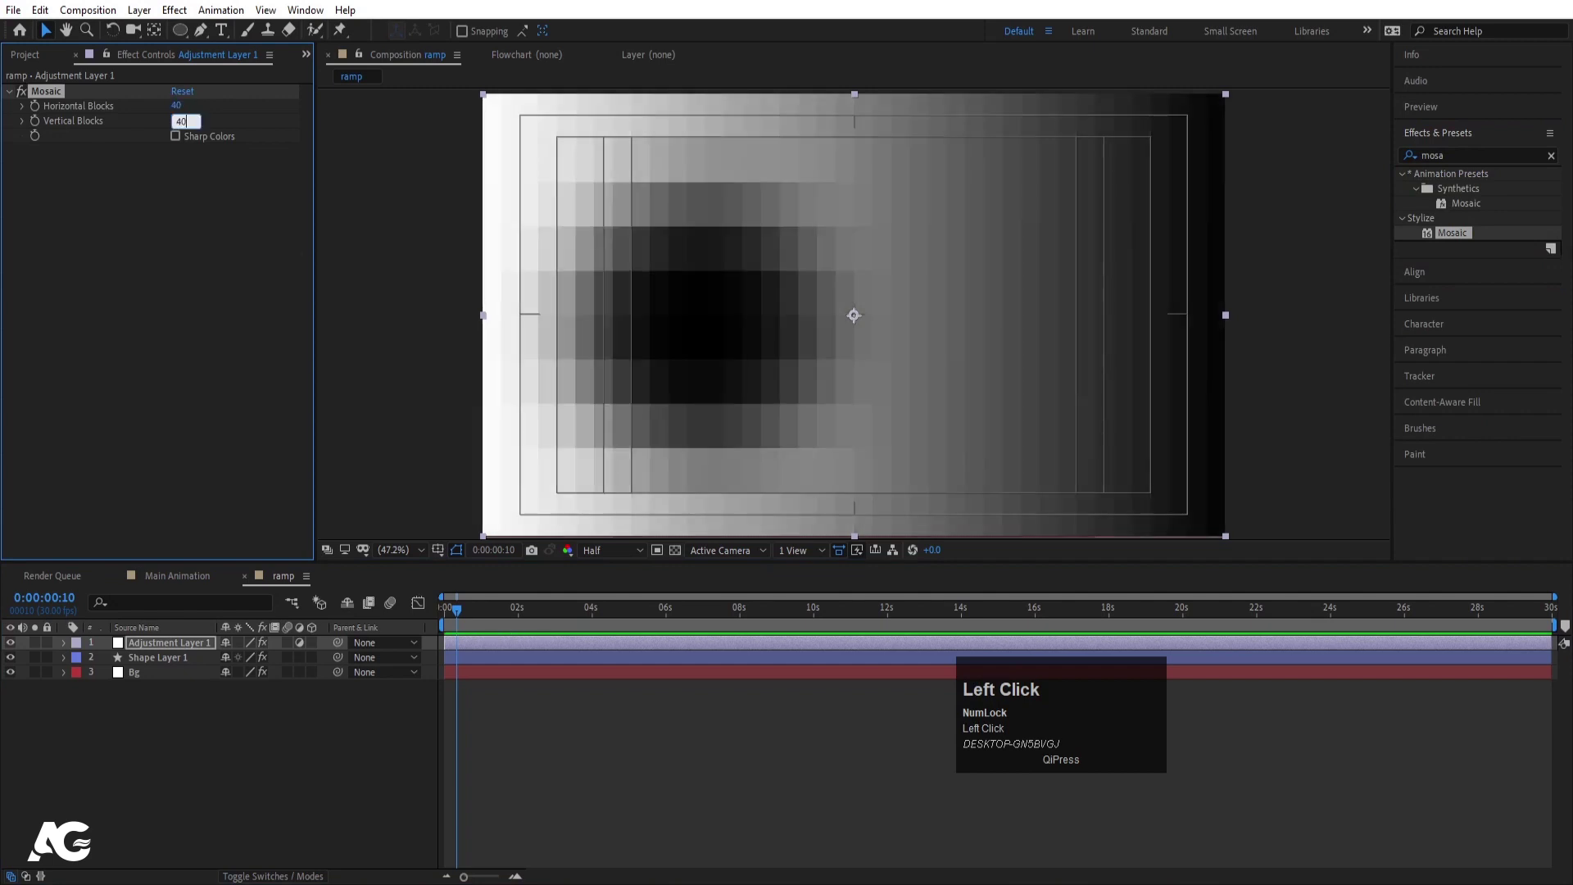
{"action": "key", "text": "Return"}
{"action": "left_click", "coordinate": [185, 580]}
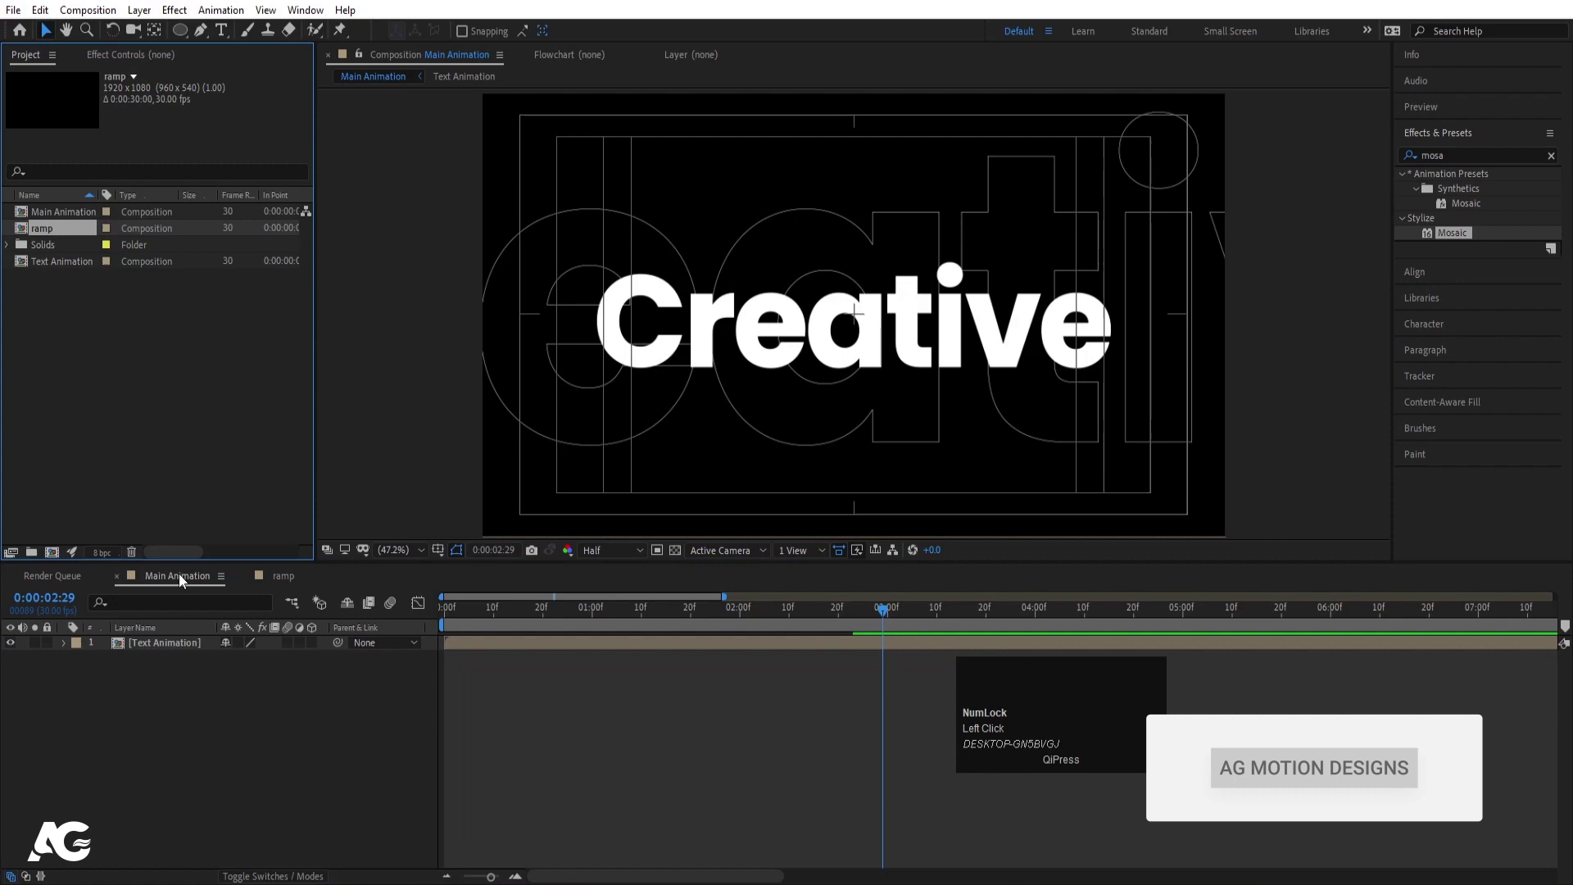
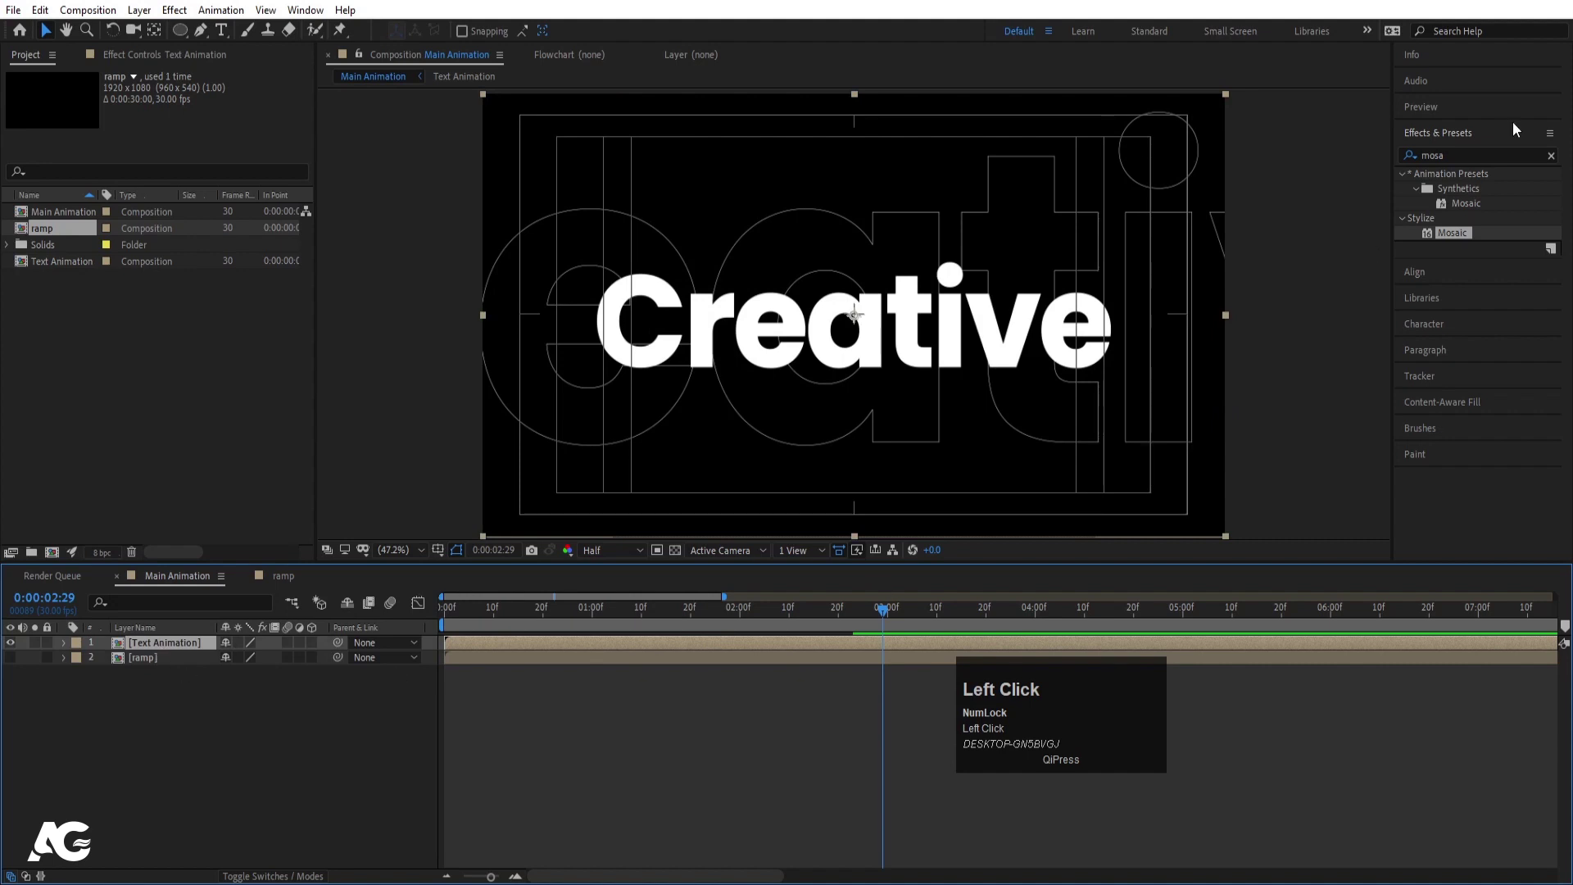
Apply Time Displacement to the Text Animation layer and preview the raw result
{"action": "key", "text": "ctrl+a"}
{"action": "type", "text": "time"}
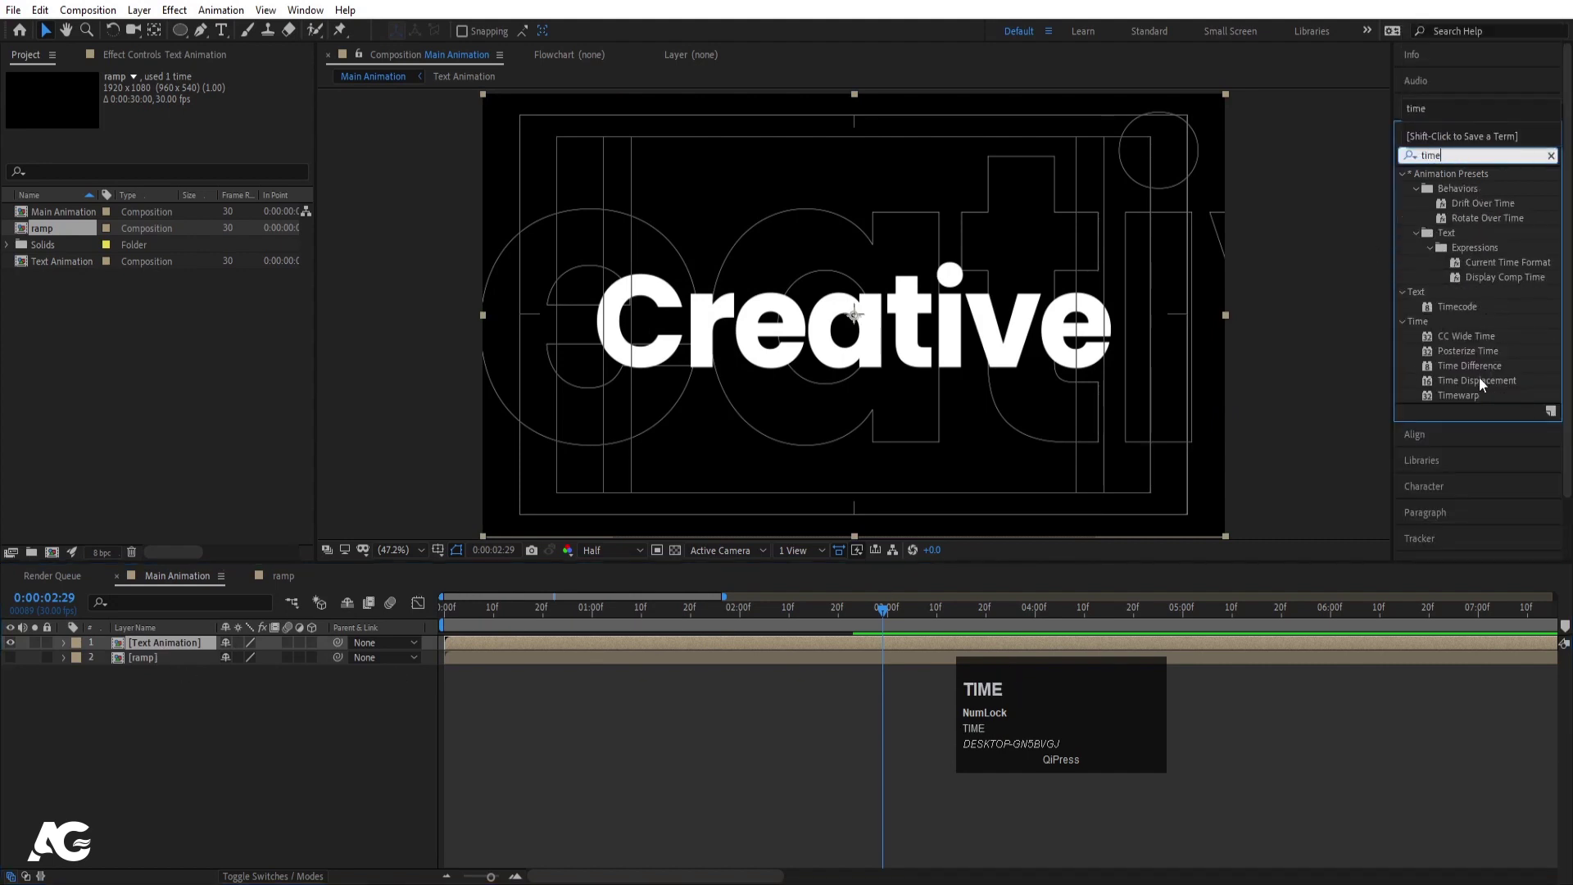
{"action": "left_click_drag", "start_coordinate": [1477, 381], "coordinate": [608, 553]}
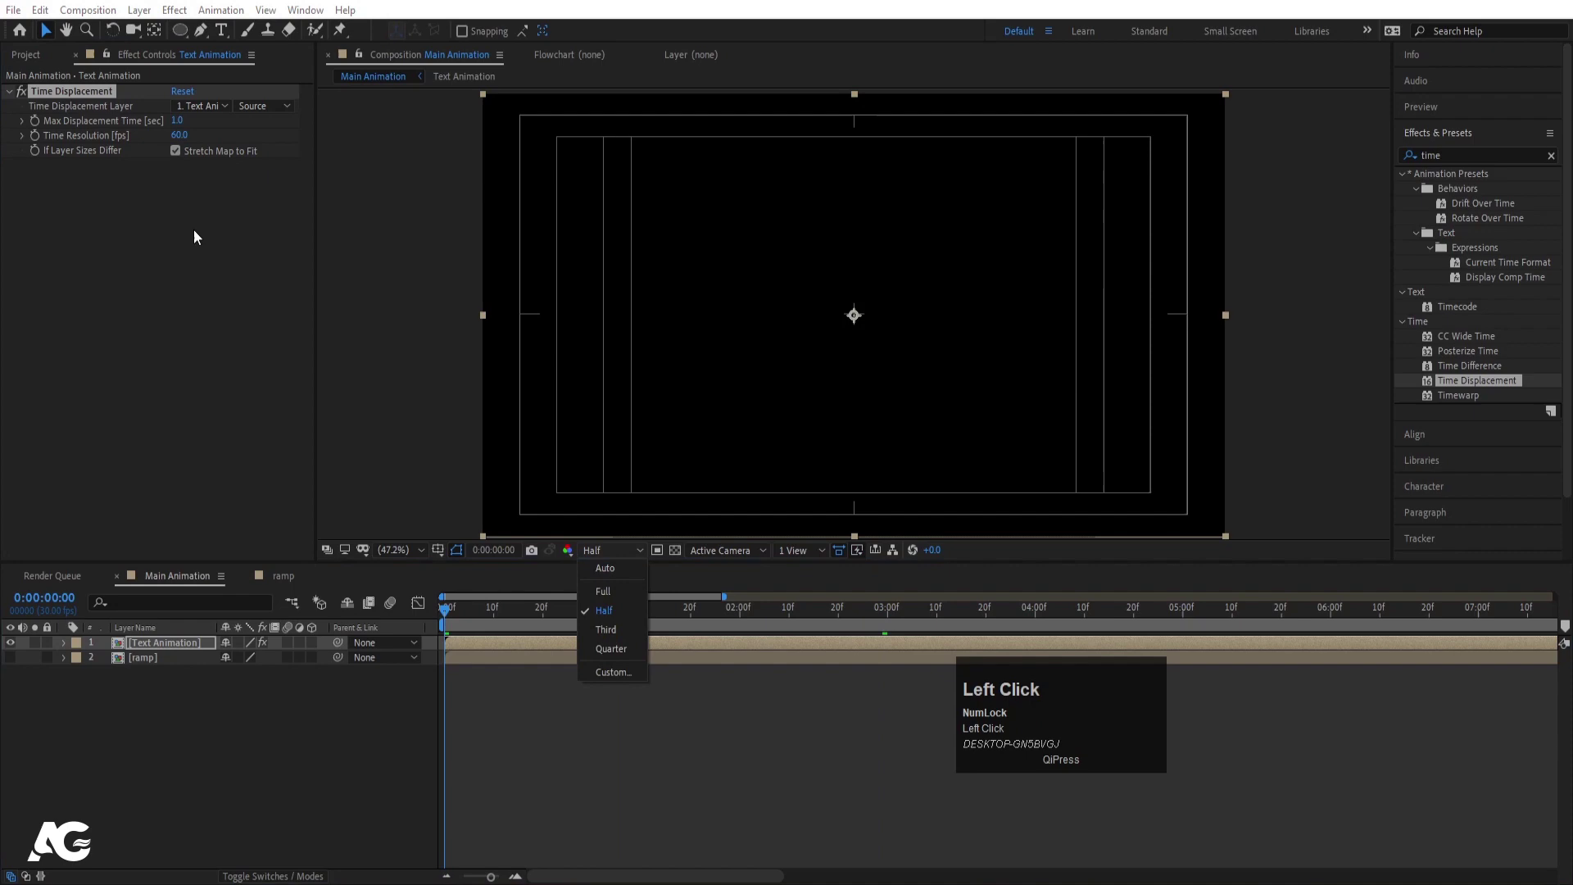
{"action": "left_click", "coordinate": [531, 715]}
{"action": "key", "text": "space"}
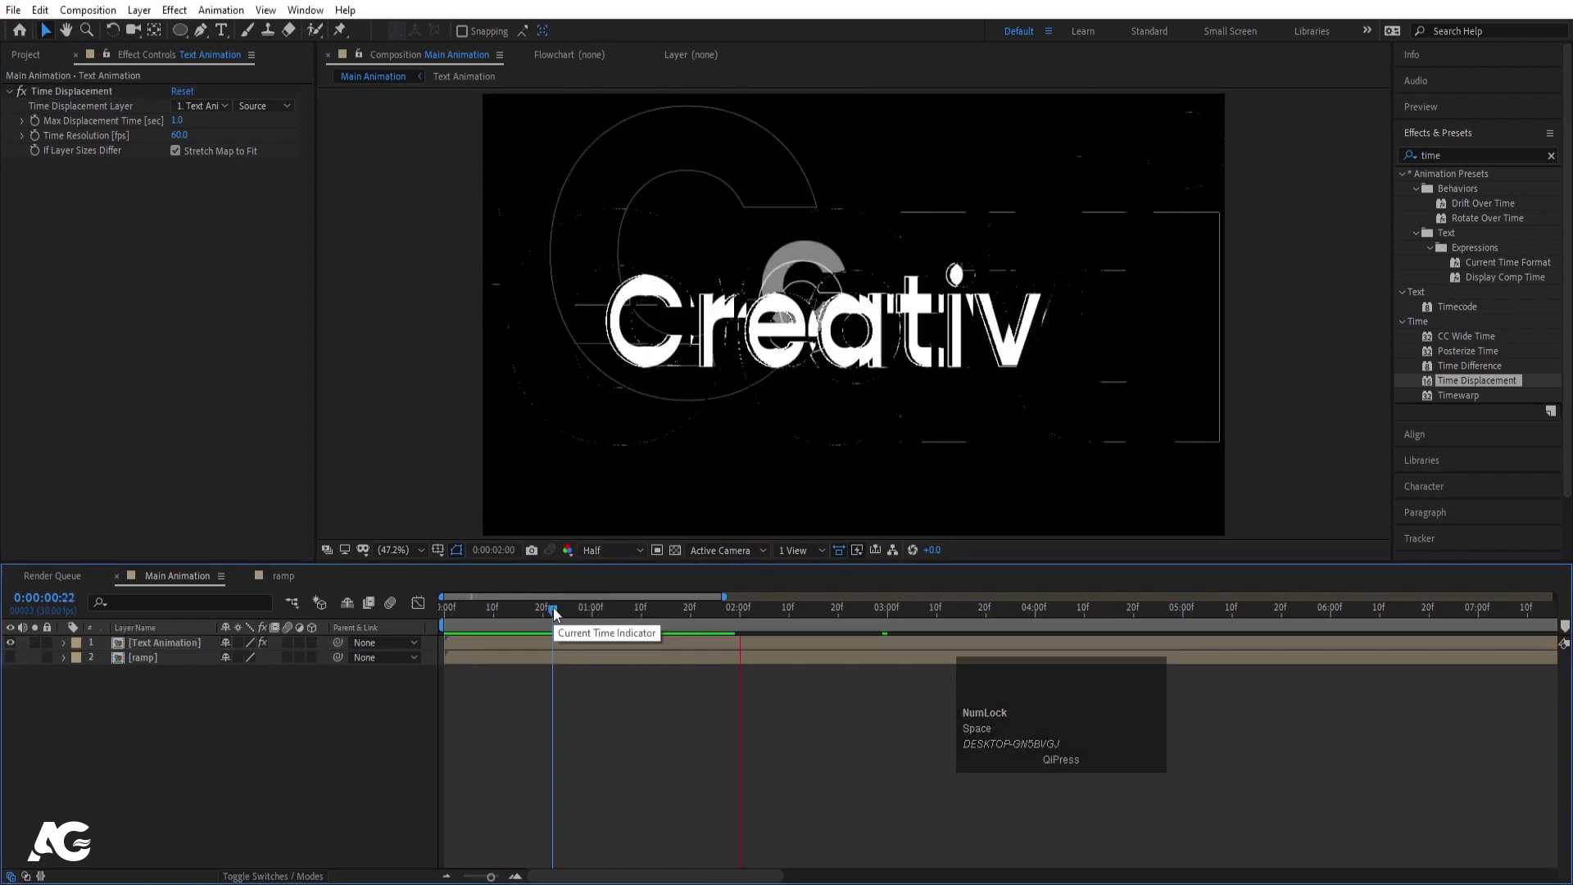
{"action": "key", "text": "space"}
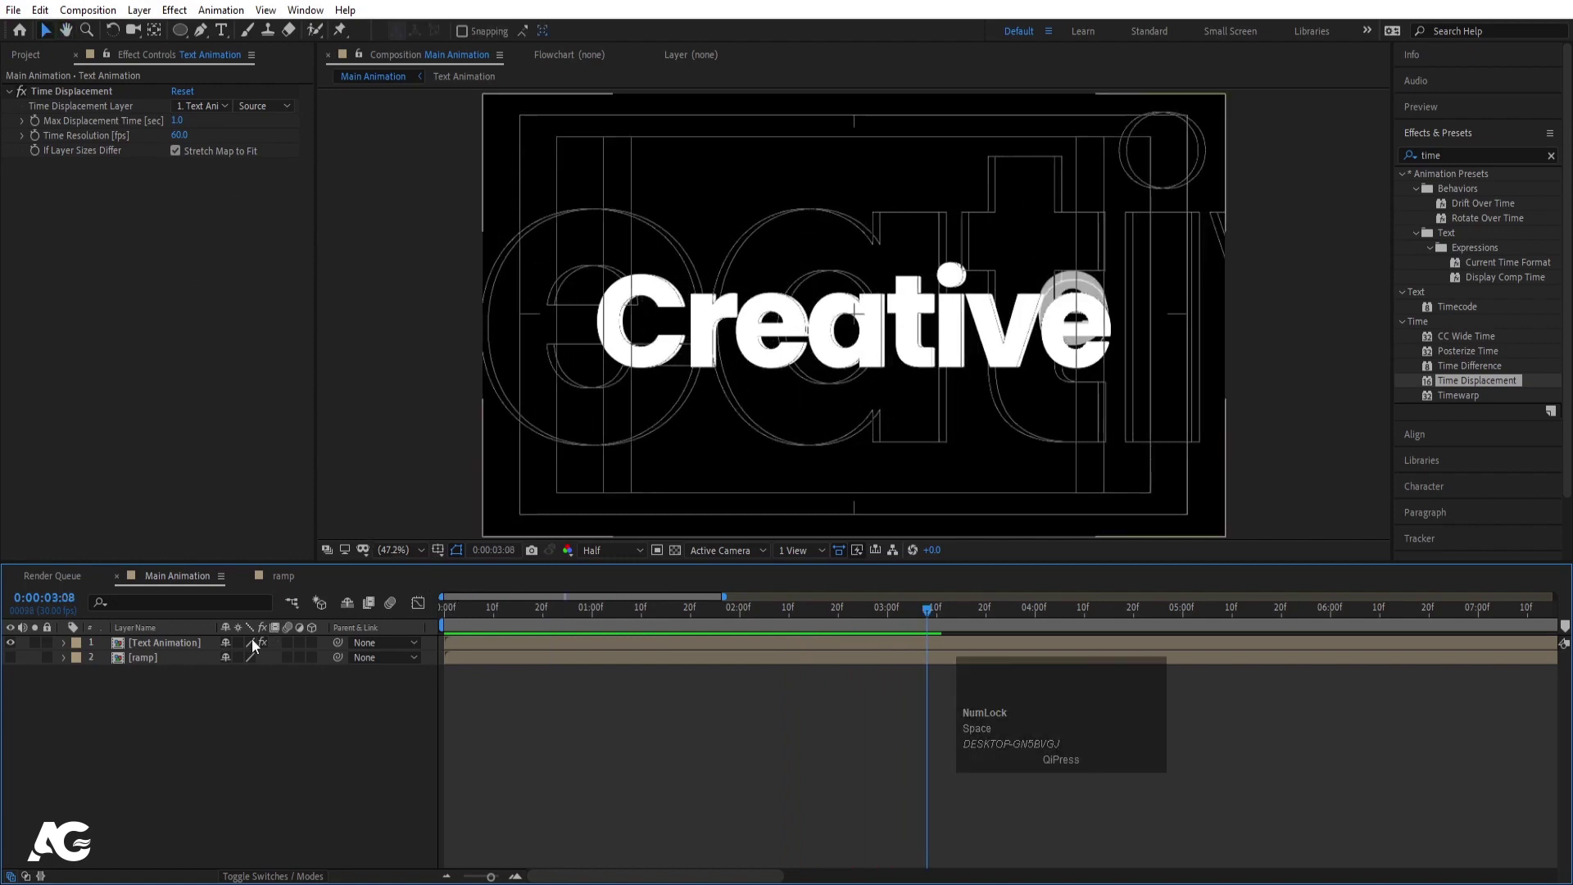
Drive Time Displacement with the ramp layer (Max 1.0, Resolution 60), preview, and select both layers
{"action": "left_click", "coordinate": [197, 647]}
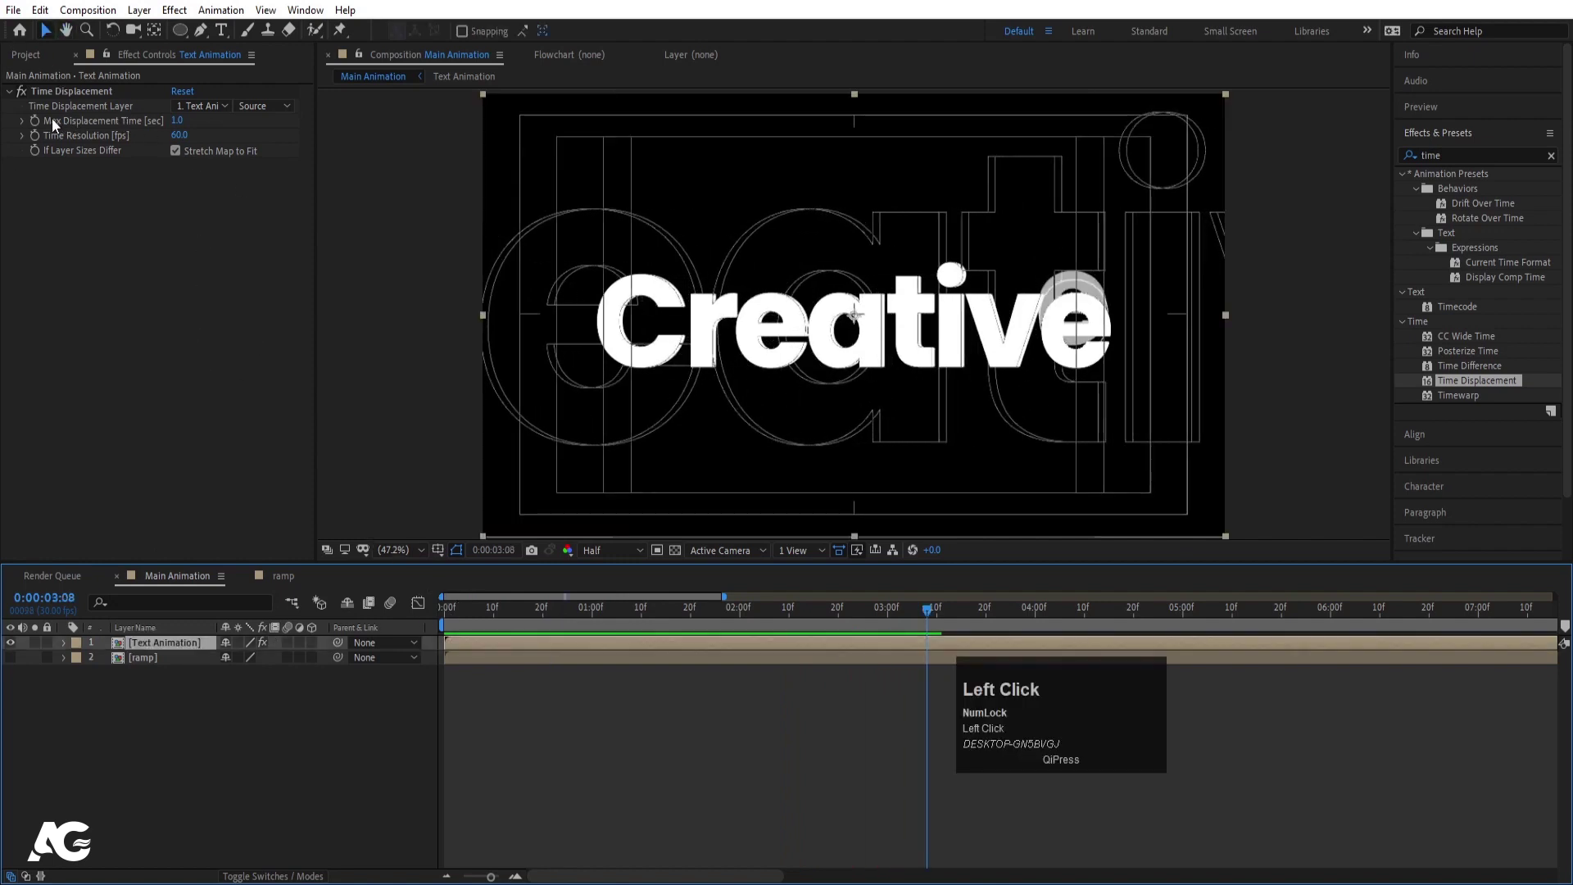
{"action": "left_click", "coordinate": [192, 111]}
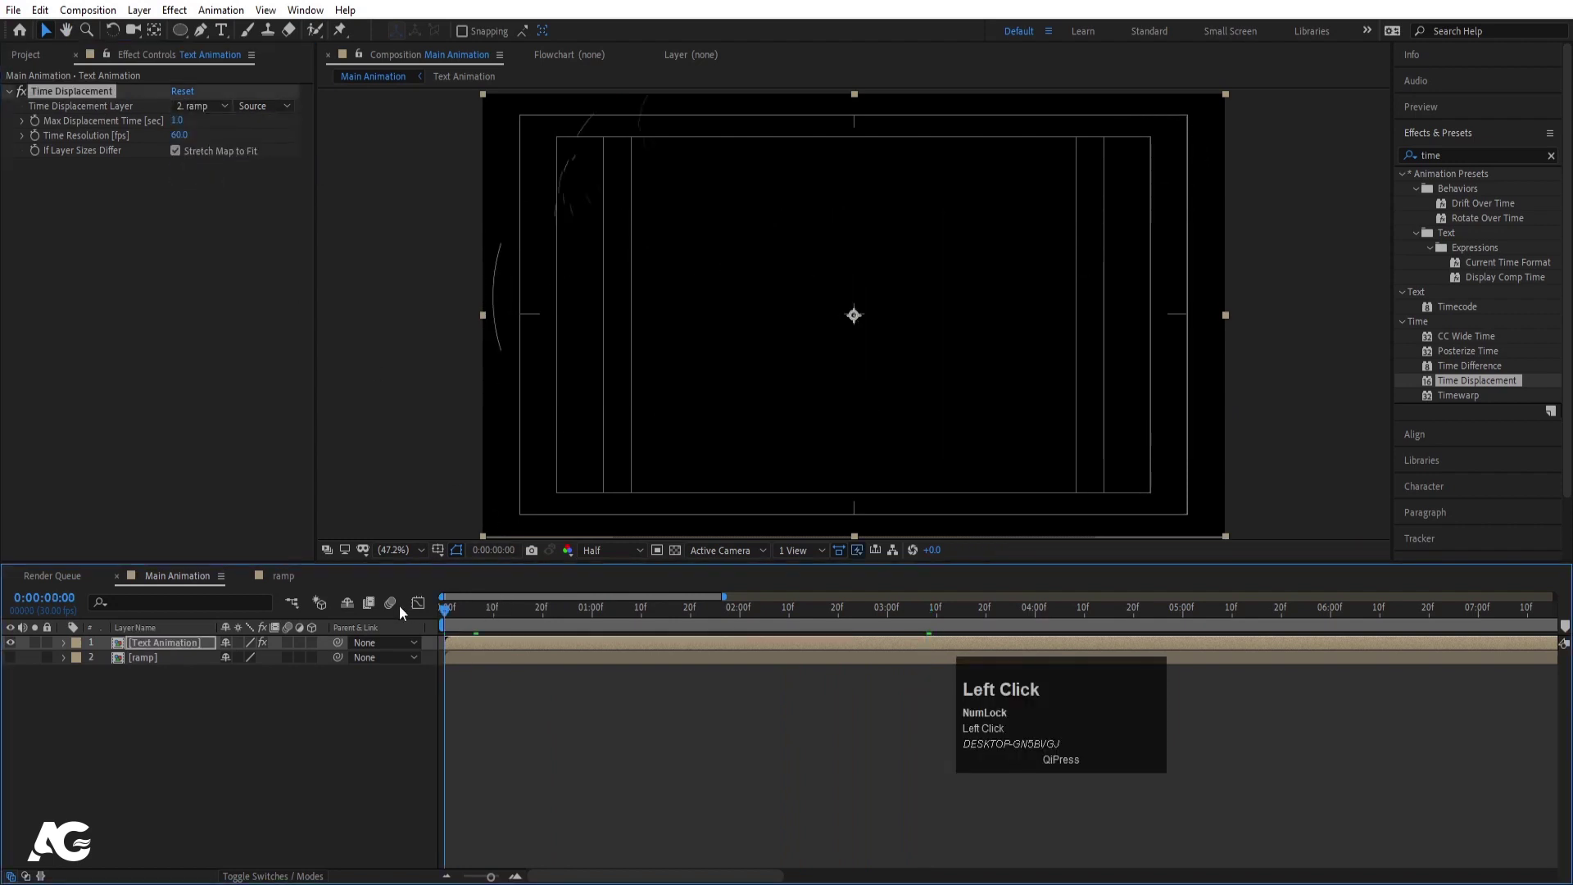
{"action": "key", "text": "space"}
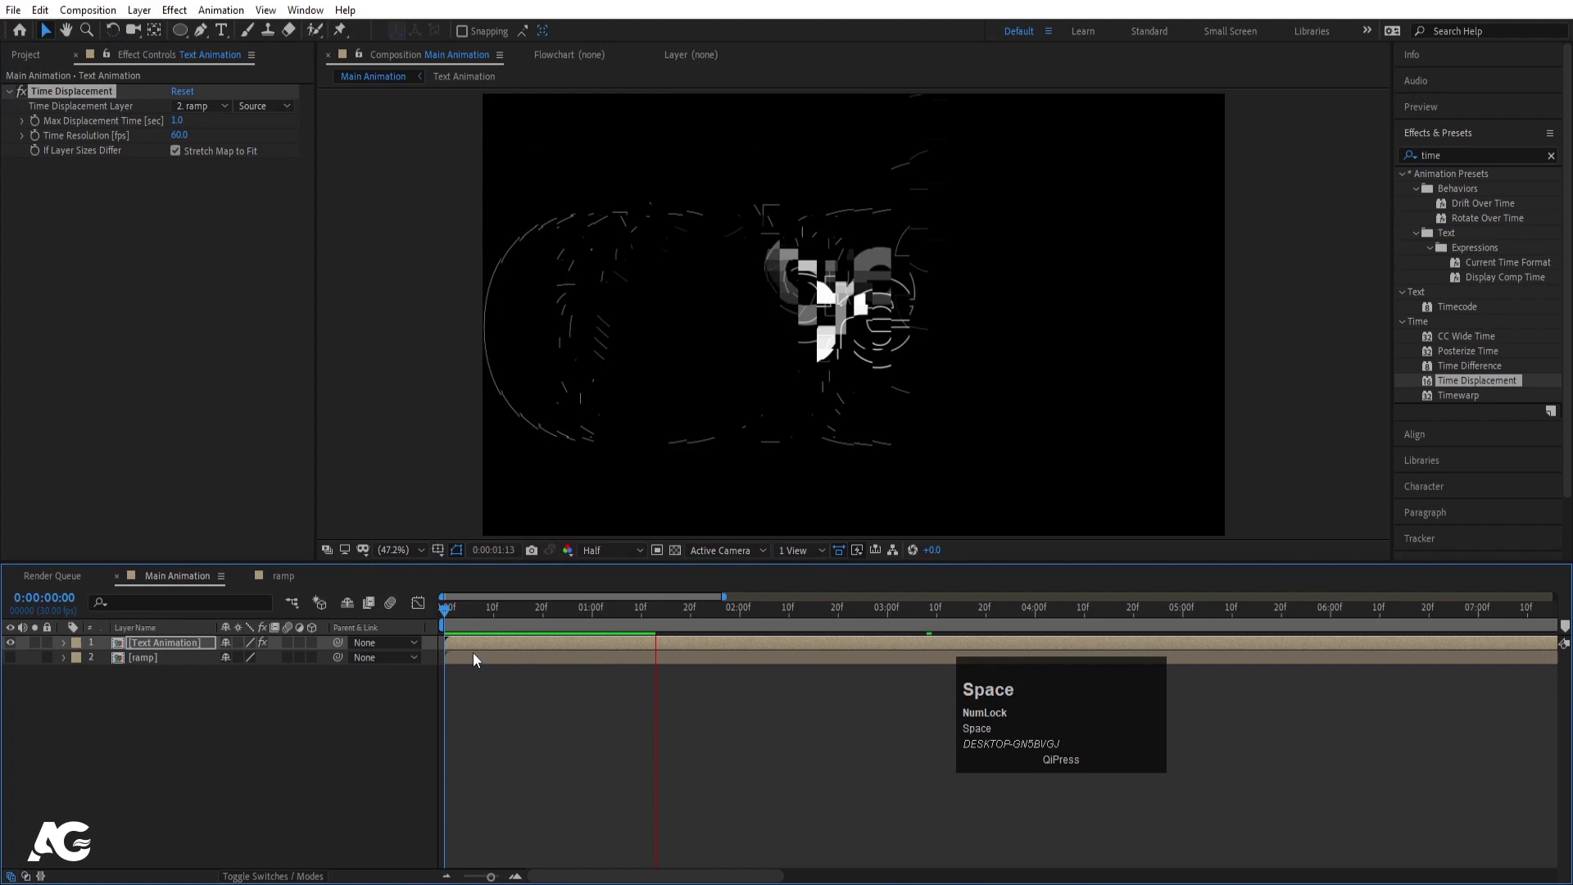
{"action": "key", "text": "-"}
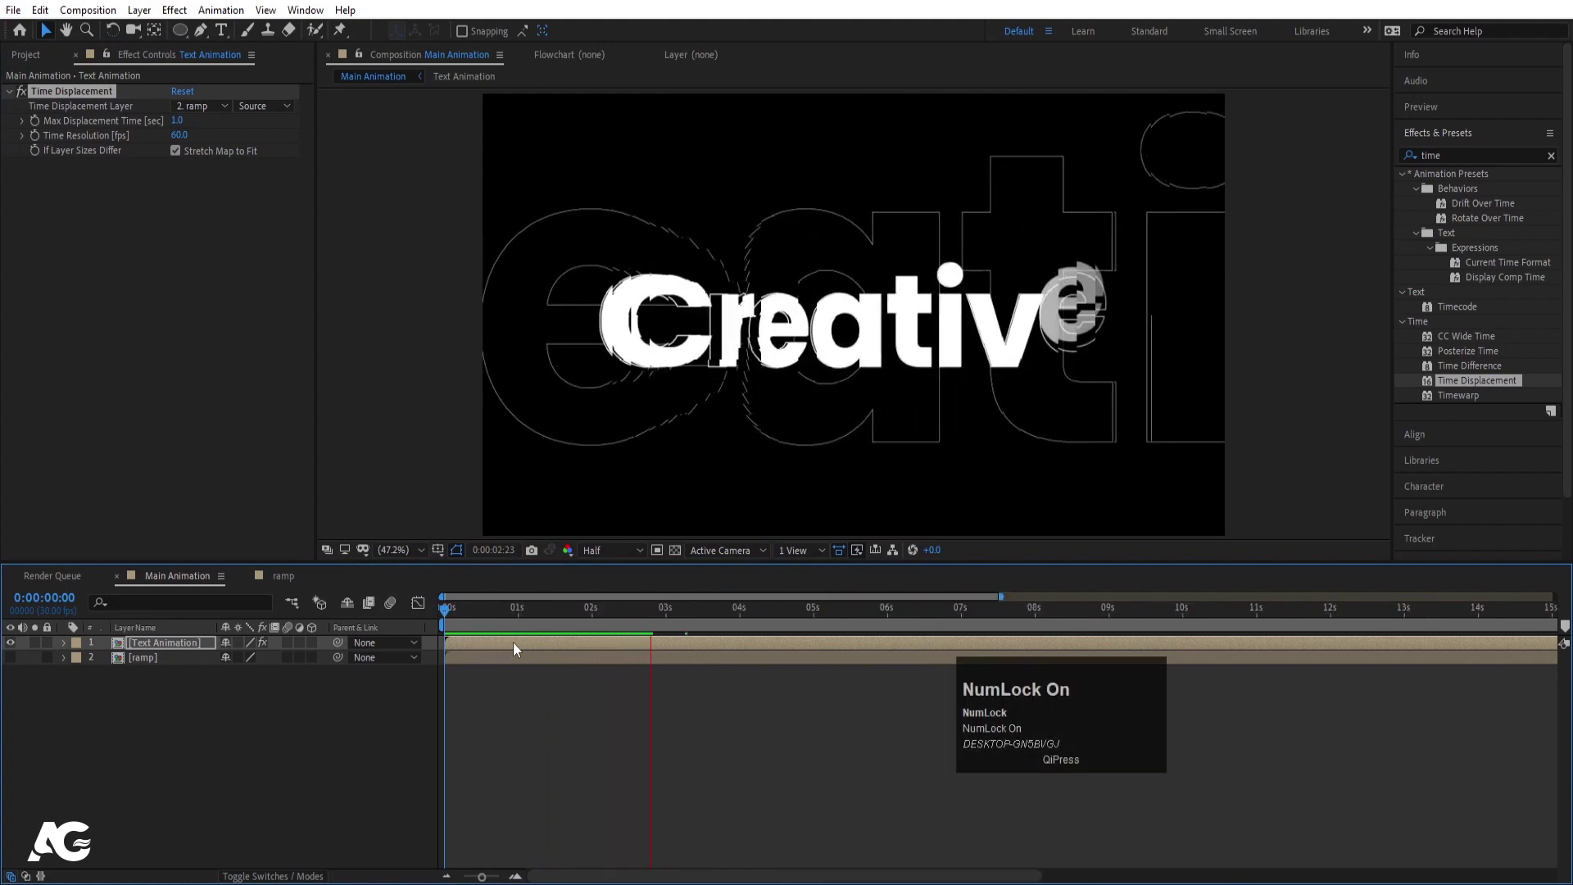
{"action": "key", "text": "space"}
{"action": "left_click", "coordinate": [543, 630]}
{"action": "key", "text": "space"}
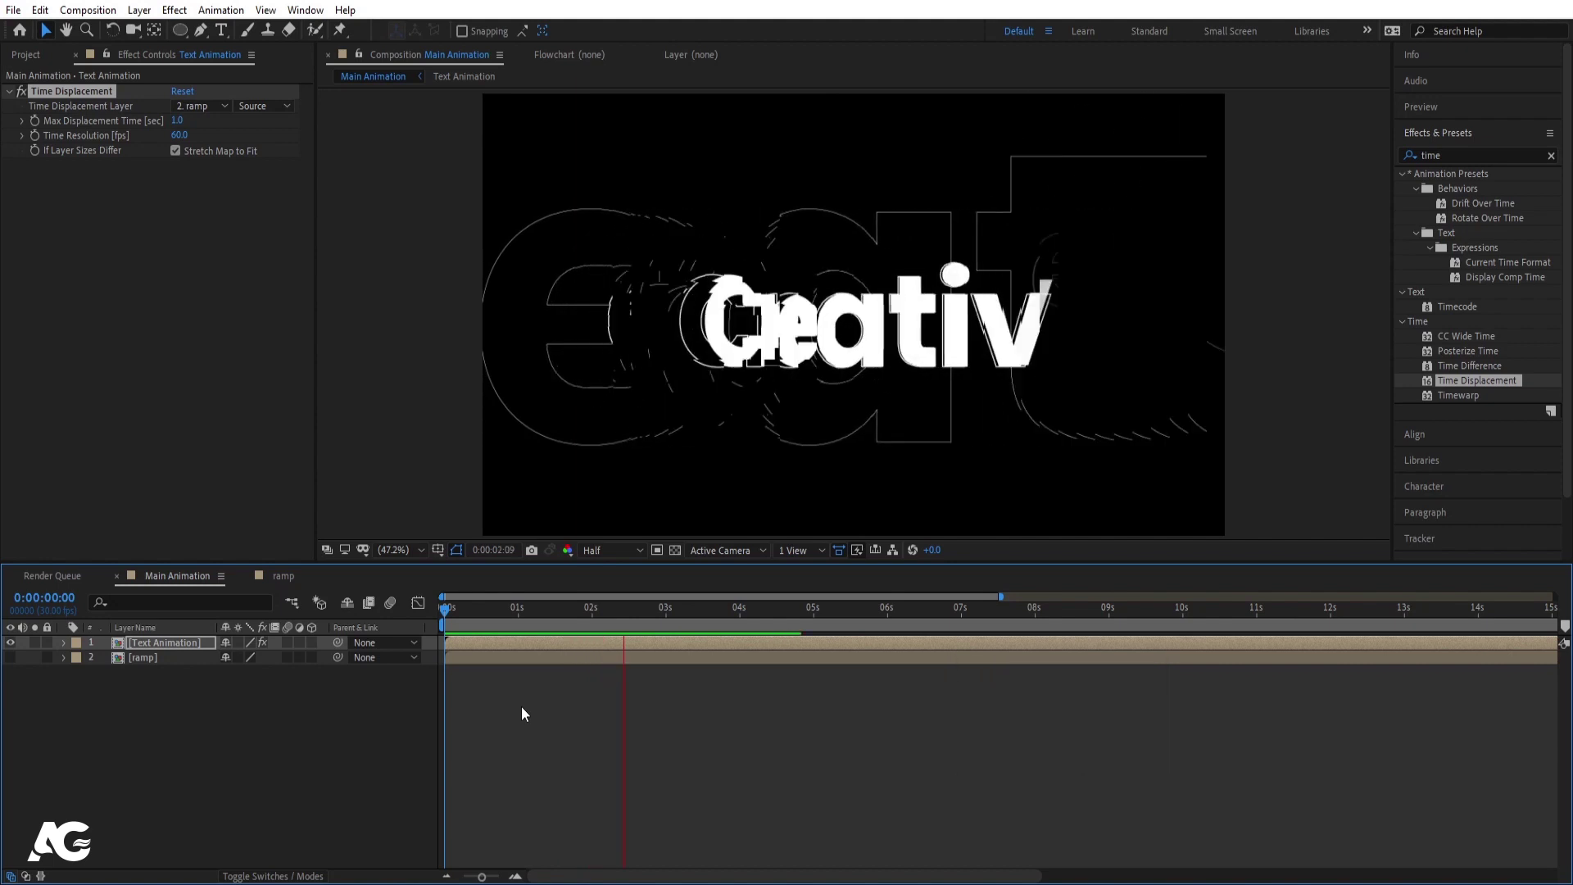
{"action": "key", "text": "space"}
{"action": "left_click", "coordinate": [231, 750]}
{"action": "key", "text": "ctrl+a"}
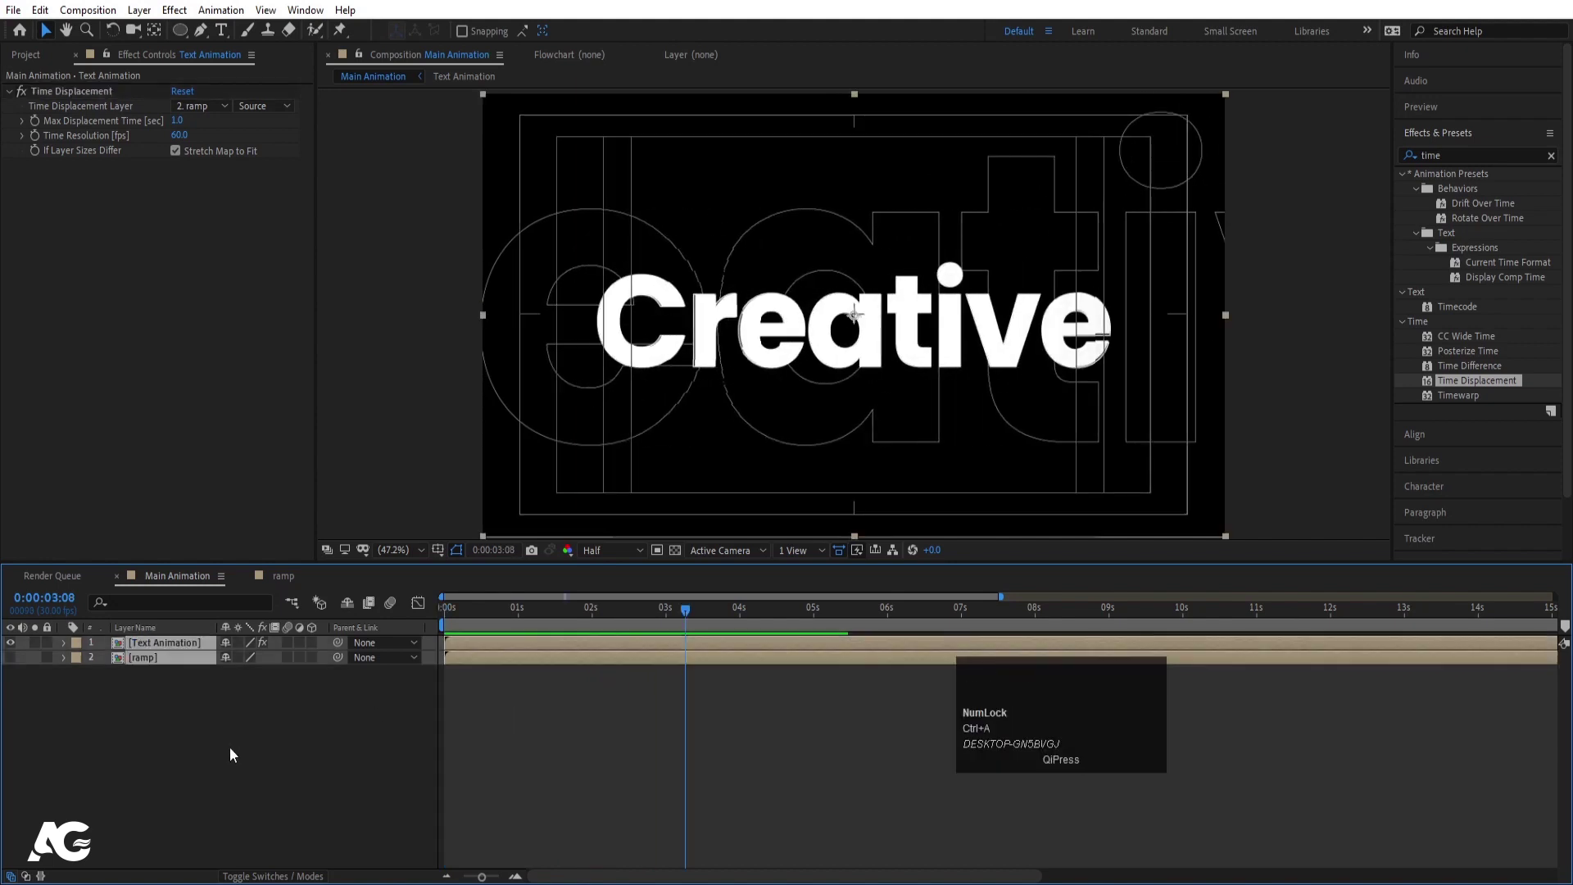
Precompose the text and ramp layers into a comp named 1 and duplicate it to three copies
{"action": "key", "text": "ctrl+a"}
{"action": "key", "text": "ctrl+shift+c"}
{"action": "key", "text": "1"}
{"action": "key", "text": "Return"}
{"action": "left_click", "coordinate": [155, 655]}
{"action": "key", "text": "ctrl+d"}
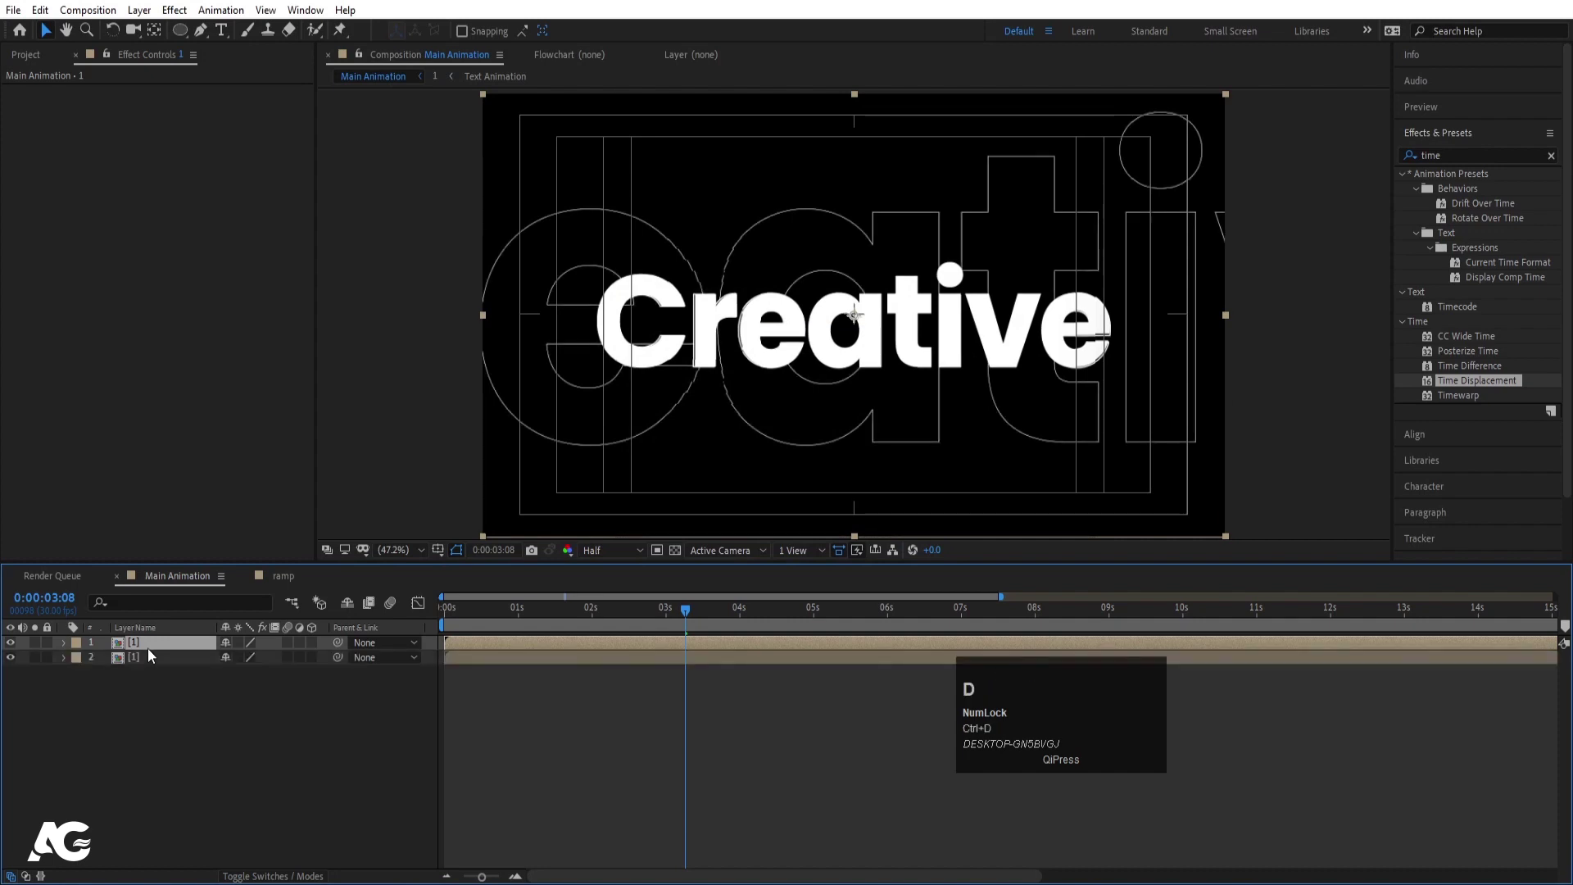
{"action": "key", "text": "ctrl+d"}
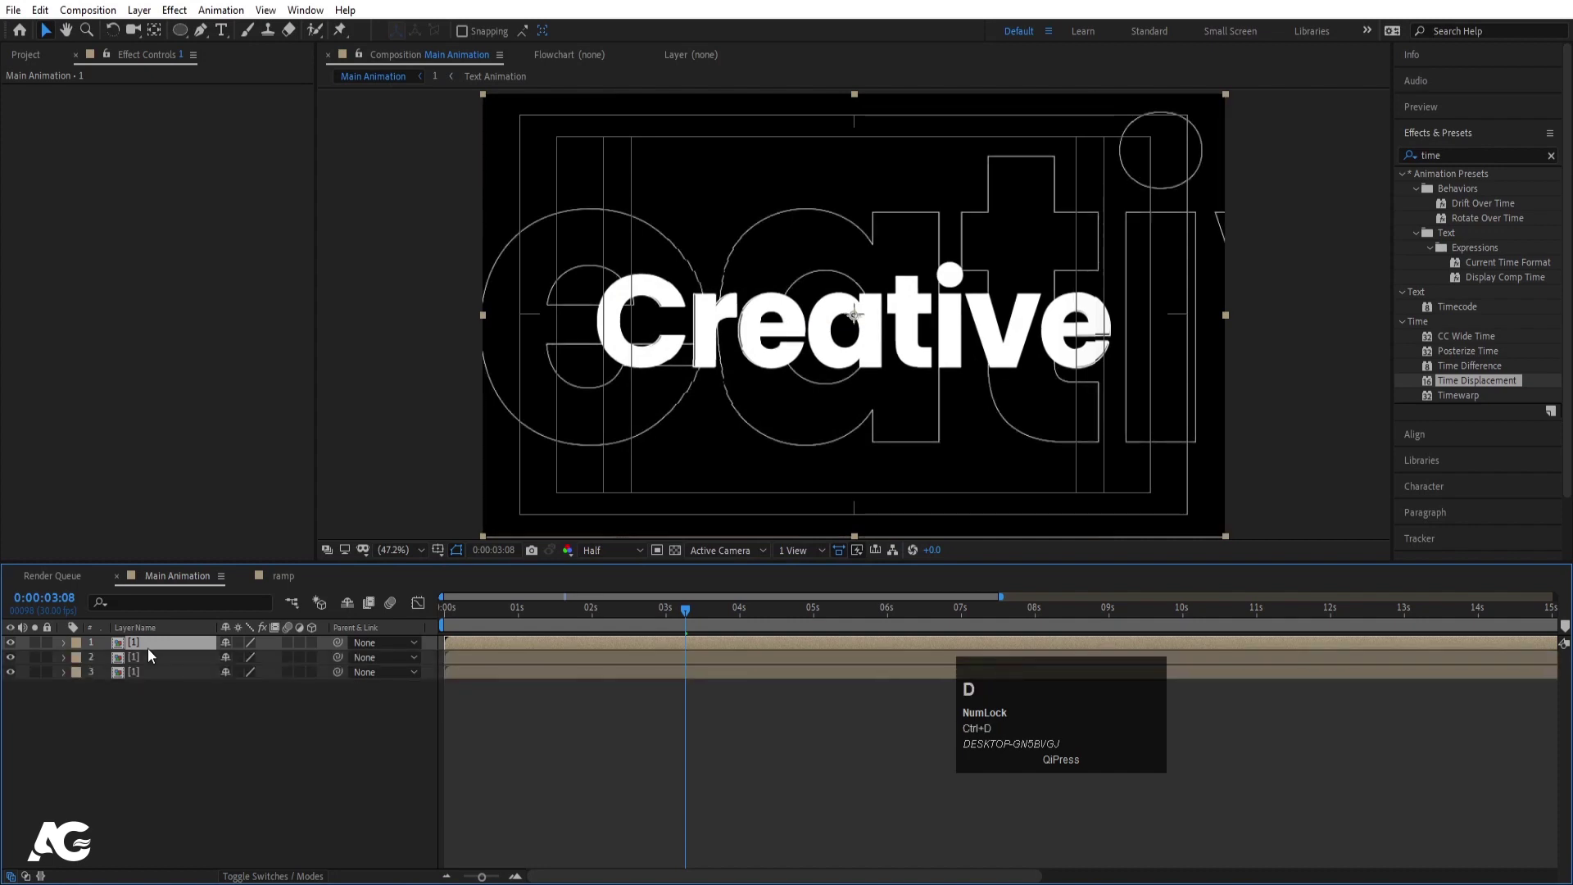
Solo the bottom copy and give it a Find Edges outline effect
{"action": "left_click", "coordinate": [144, 681]}
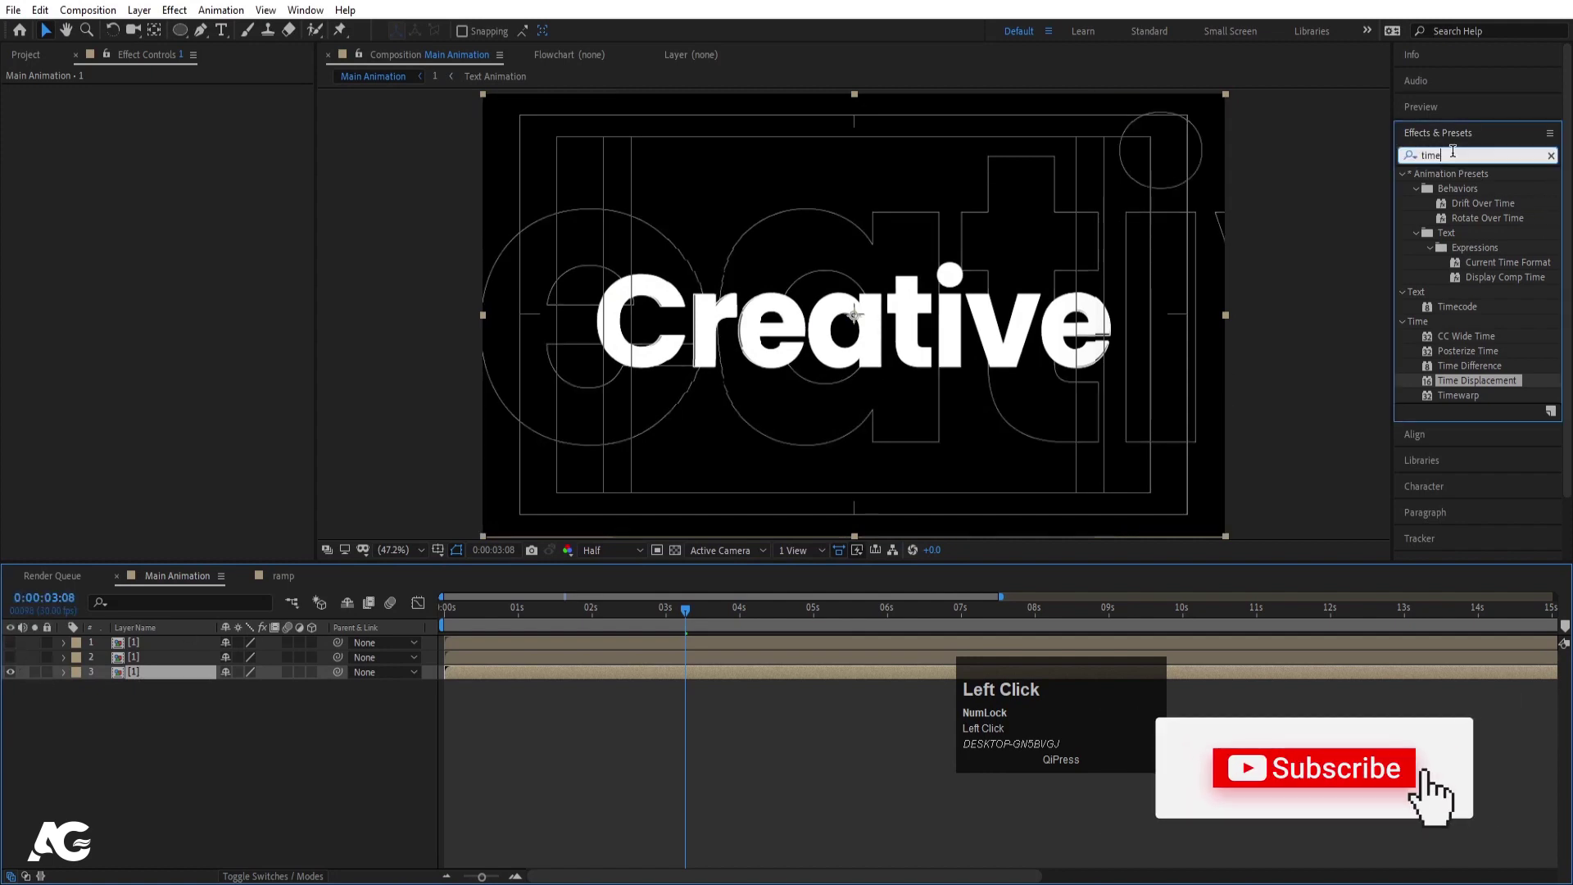
{"action": "key", "text": "ctrl+a"}
{"action": "type", "text": "find"}
{"action": "left_click", "coordinate": [1478, 197]}
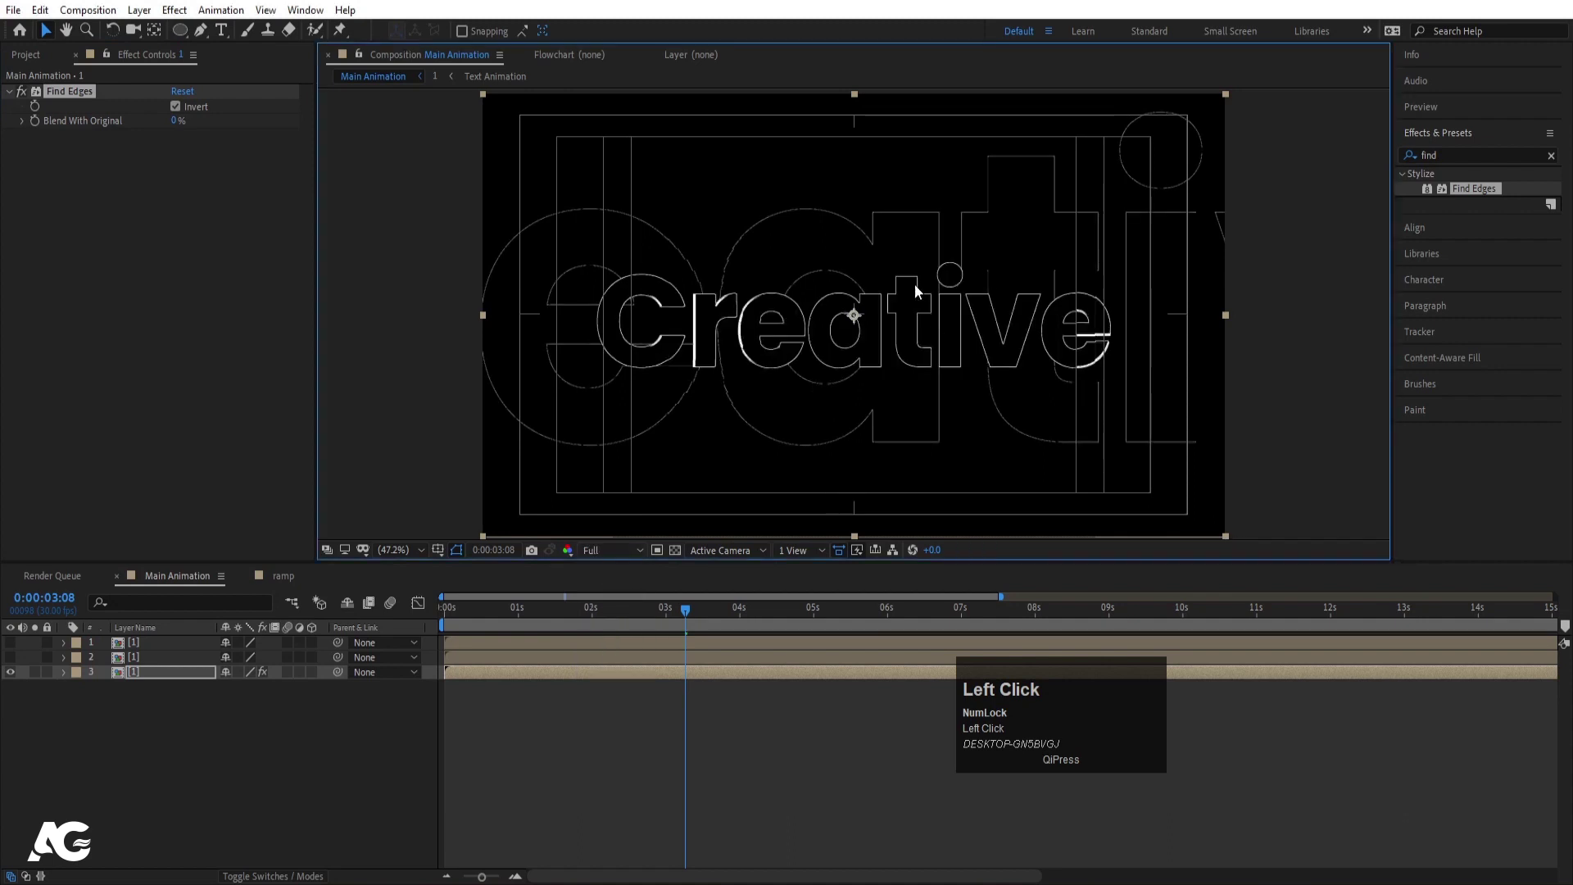
{"action": "key", "text": "space"}
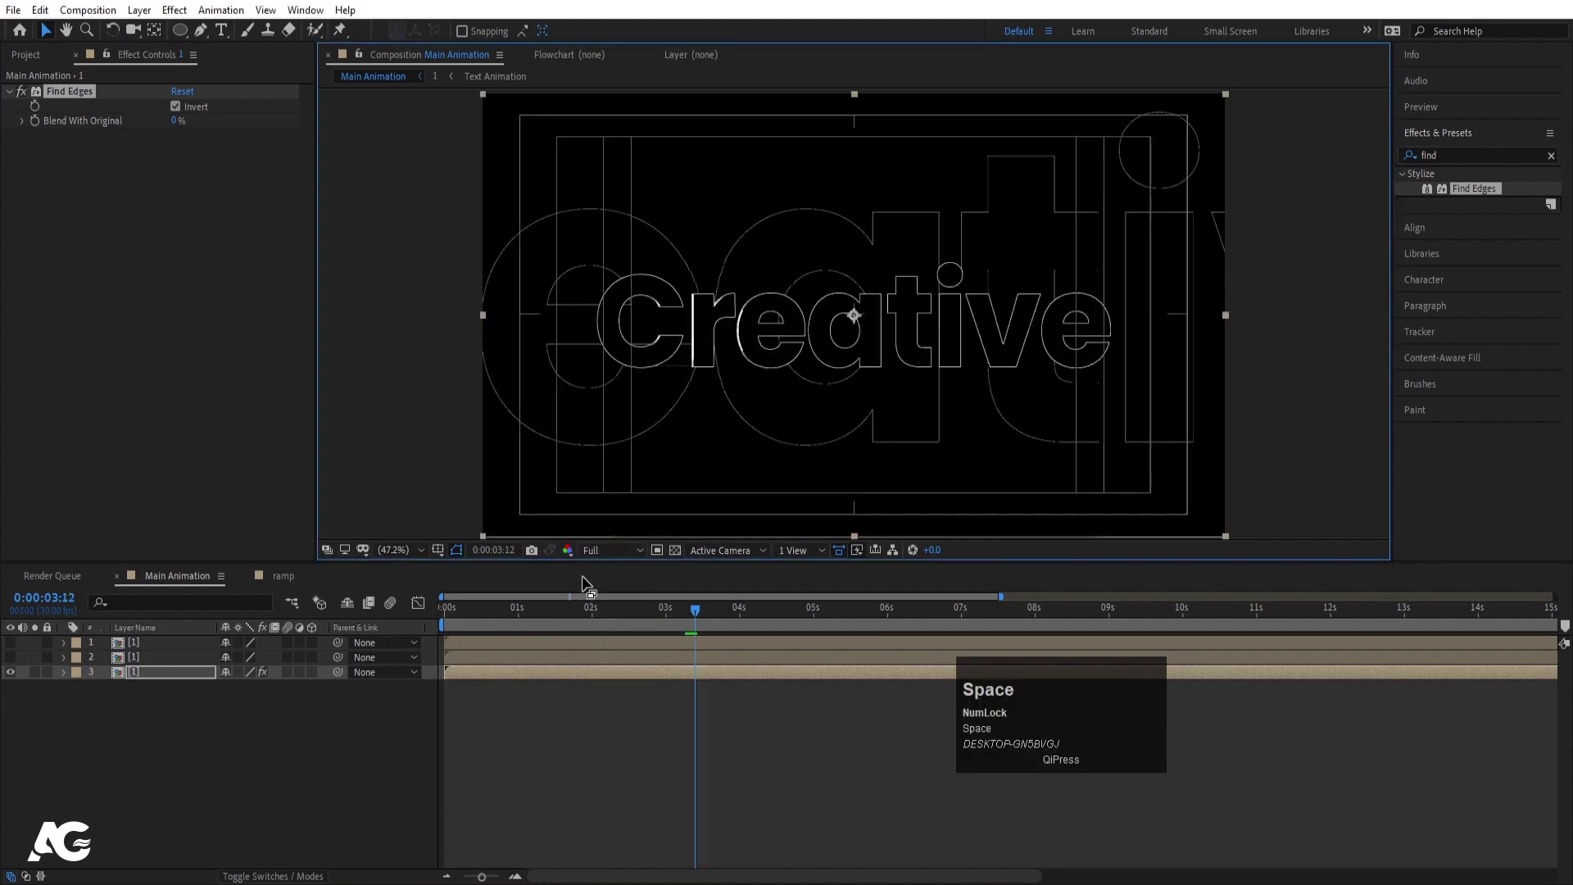
Tint the middle copy red with a Fill effect and make all three copies visible again
{"action": "left_click", "coordinate": [607, 553]}
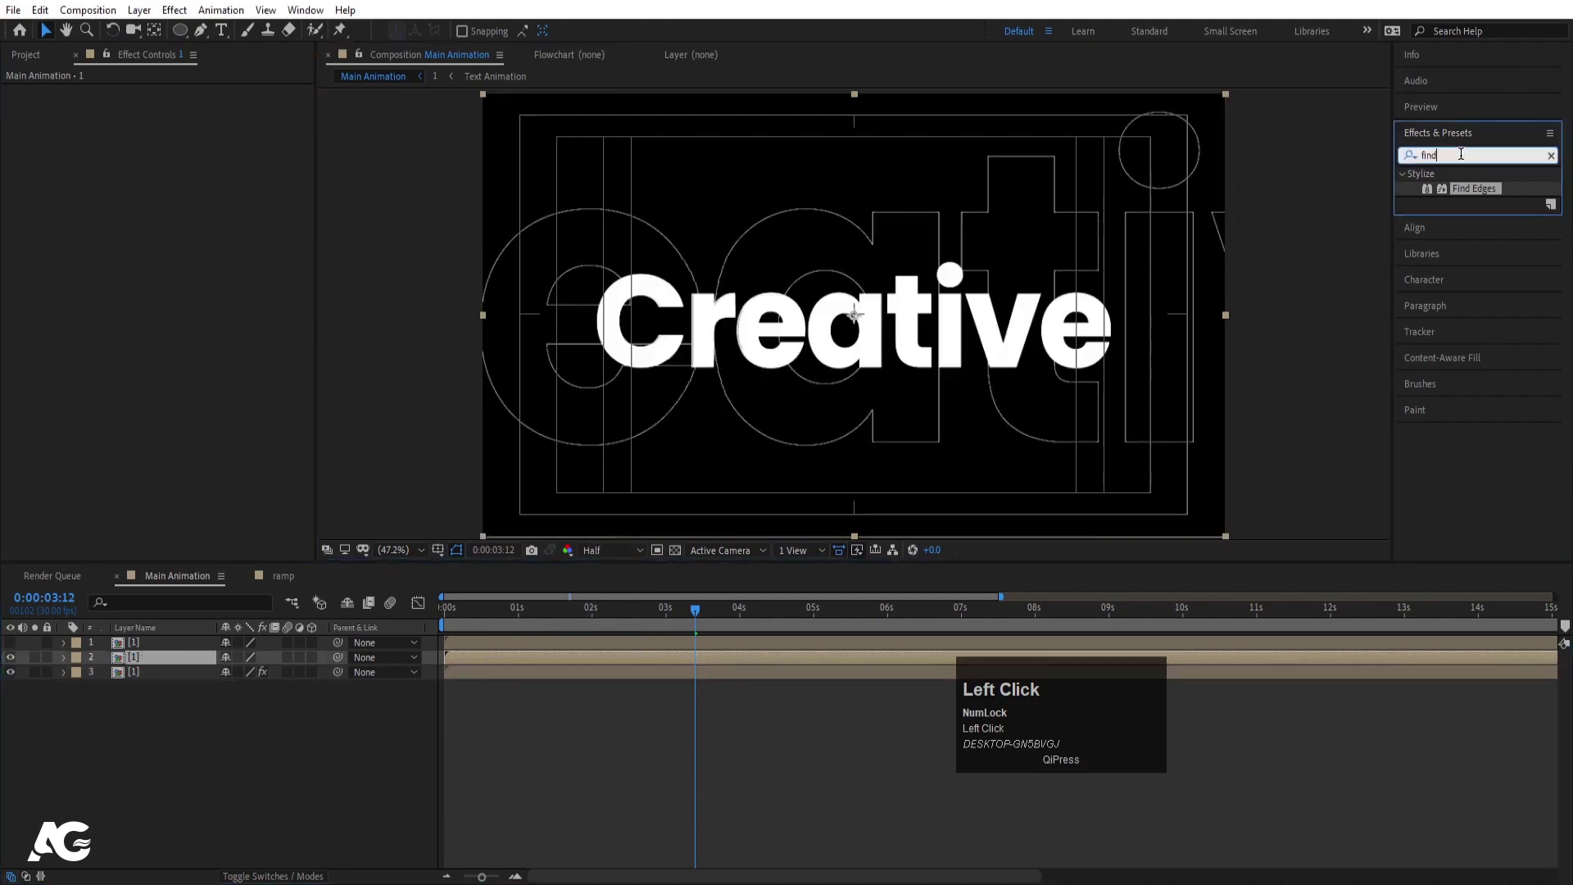
{"action": "key", "text": "ctrl+a"}
{"action": "type", "text": "fill"}
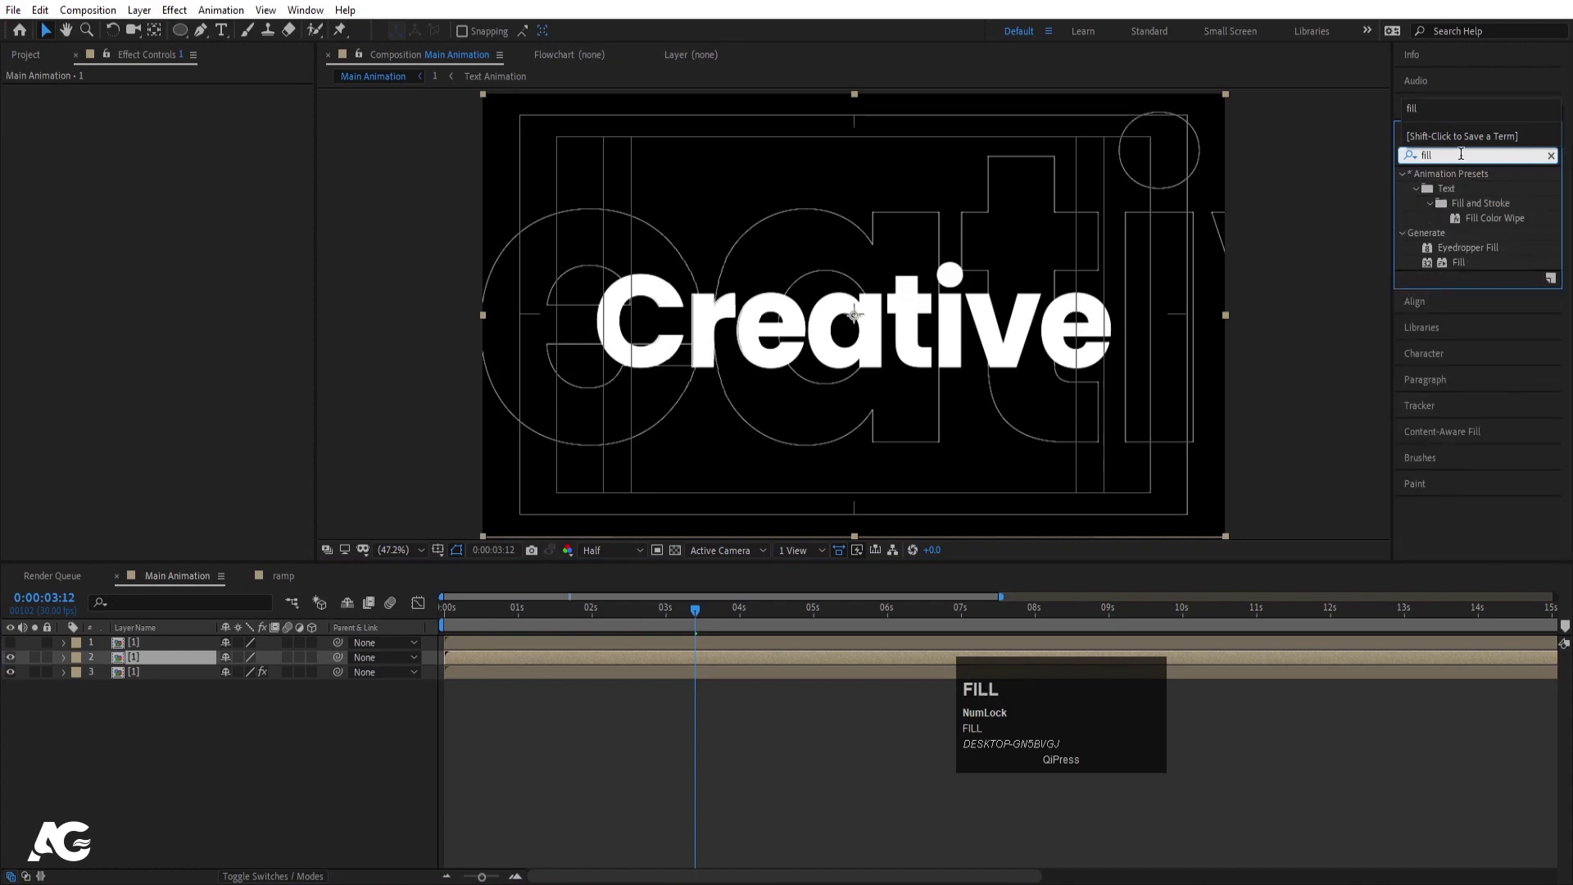
{"action": "left_click", "coordinate": [1466, 262]}
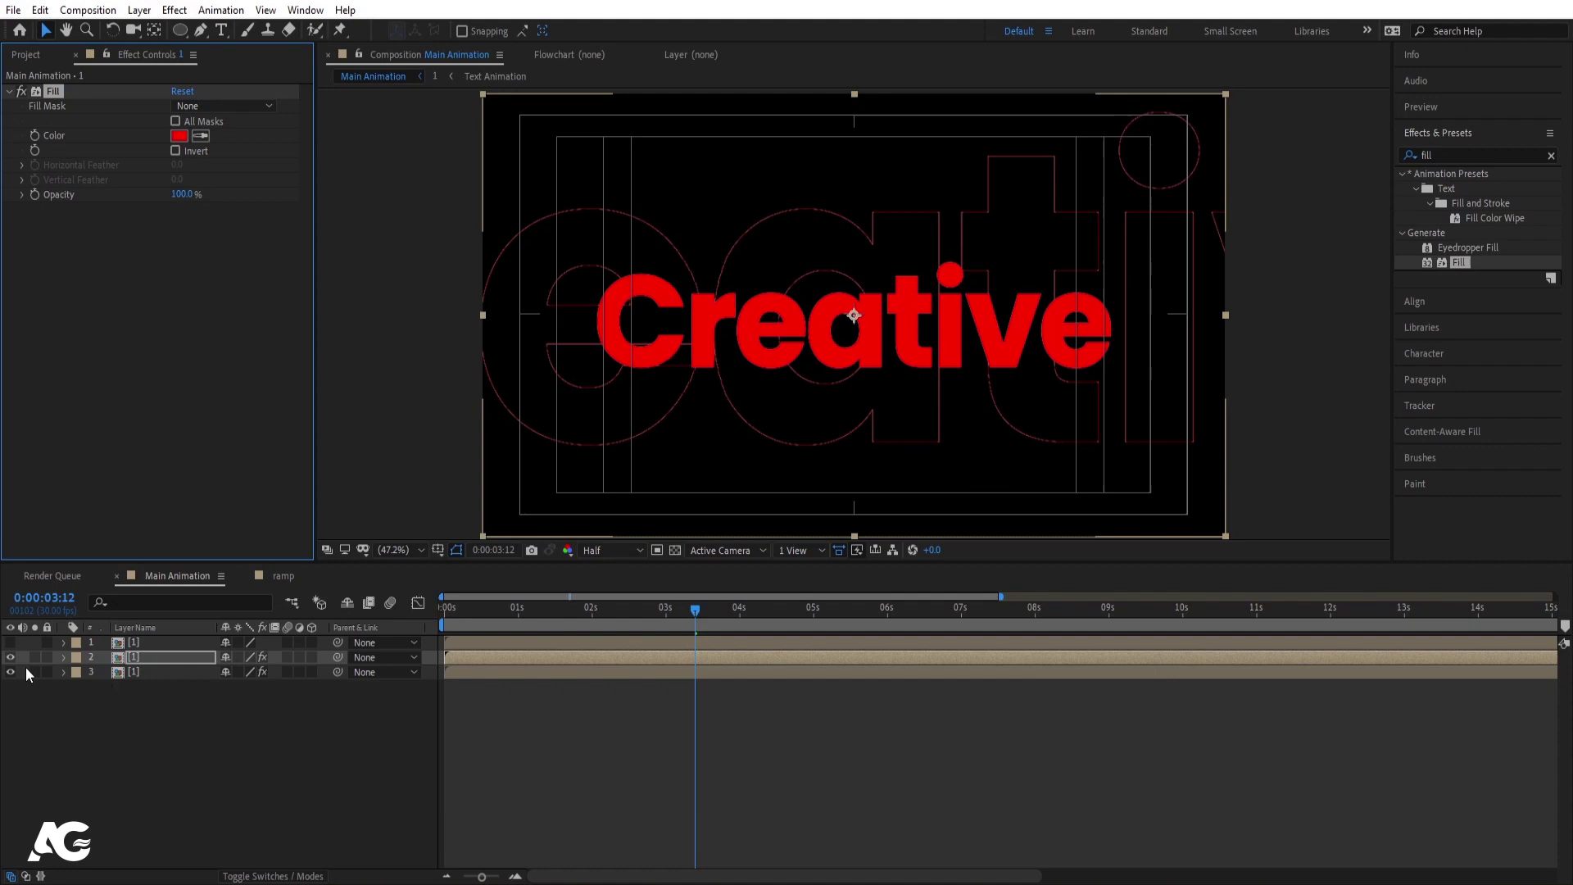
{"action": "left_click", "coordinate": [79, 651]}
Stagger the copies so the red one starts later and the top one starts around 1 second
{"action": "key", "text": "="}
{"action": "key", "text": "space"}
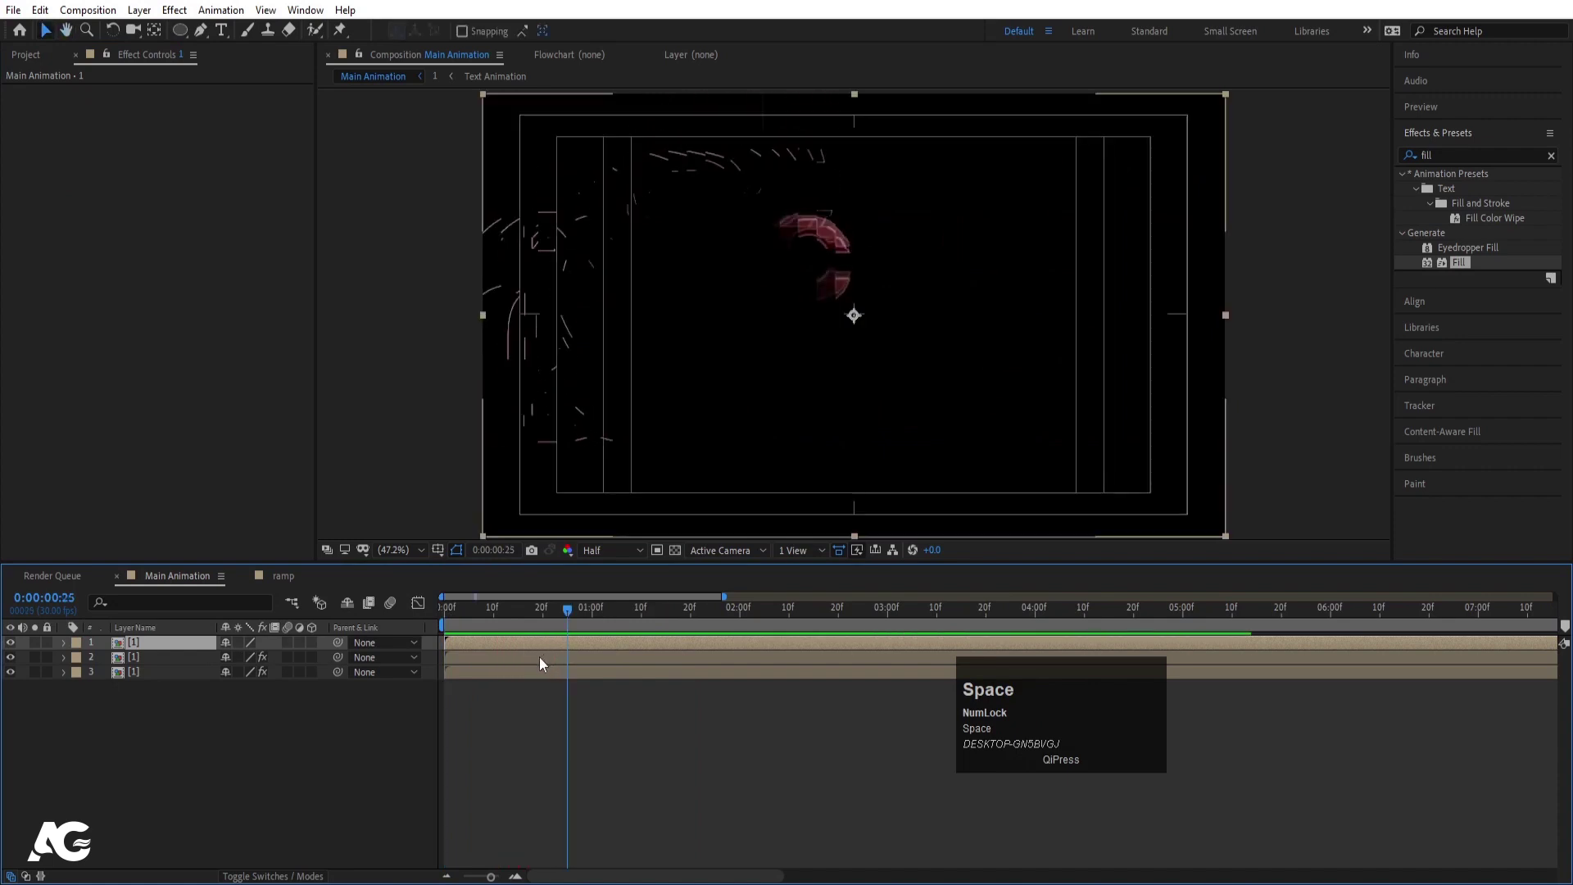
{"action": "left_click", "coordinate": [552, 608]}
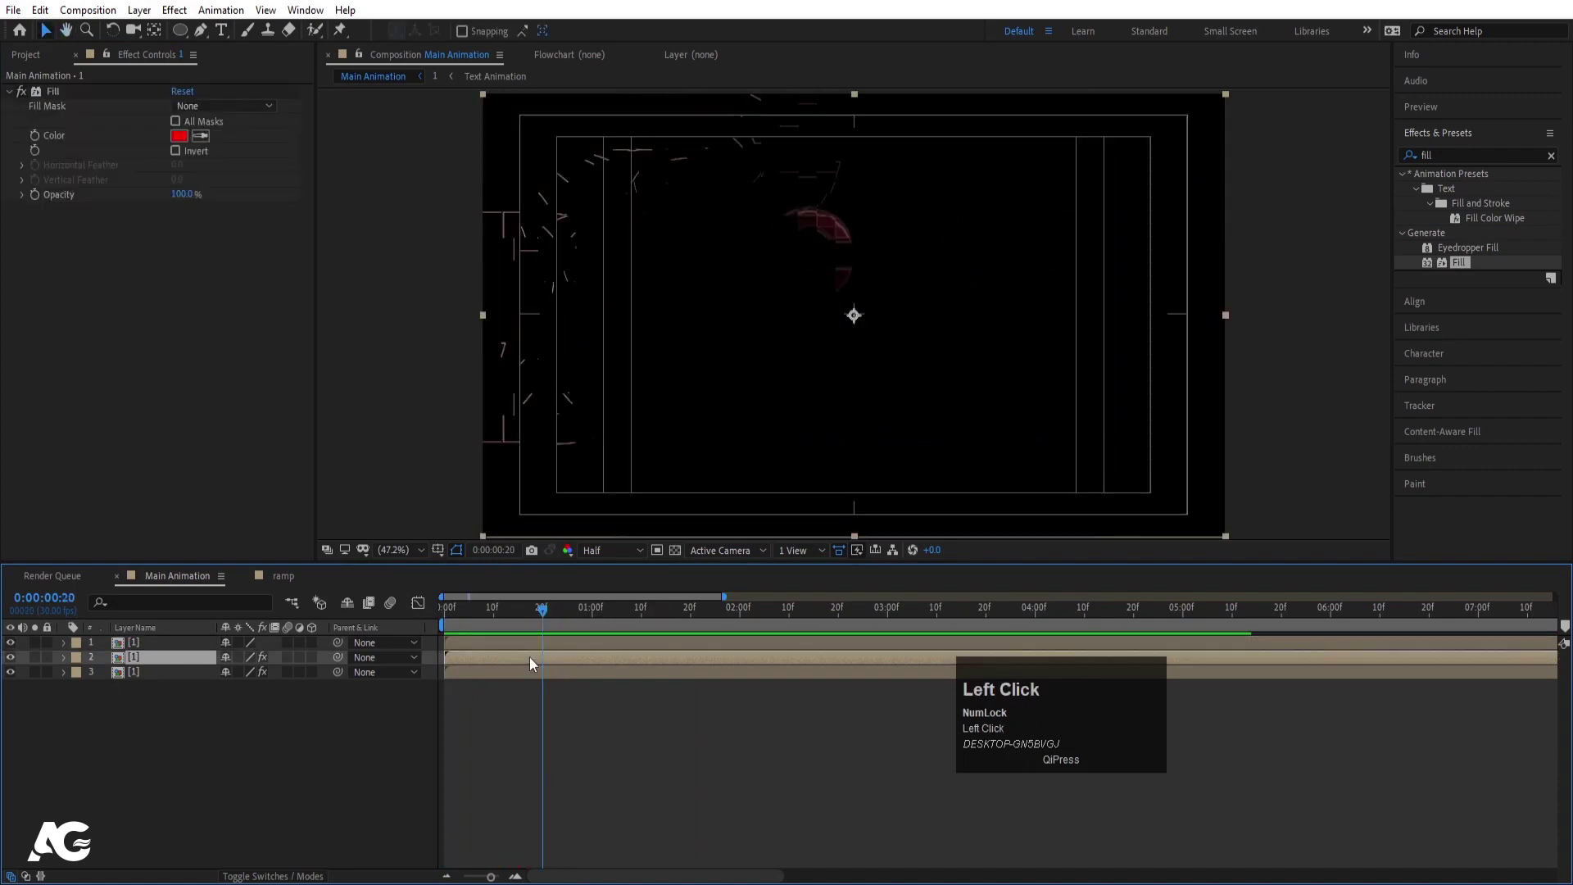
{"action": "key", "text": "["}
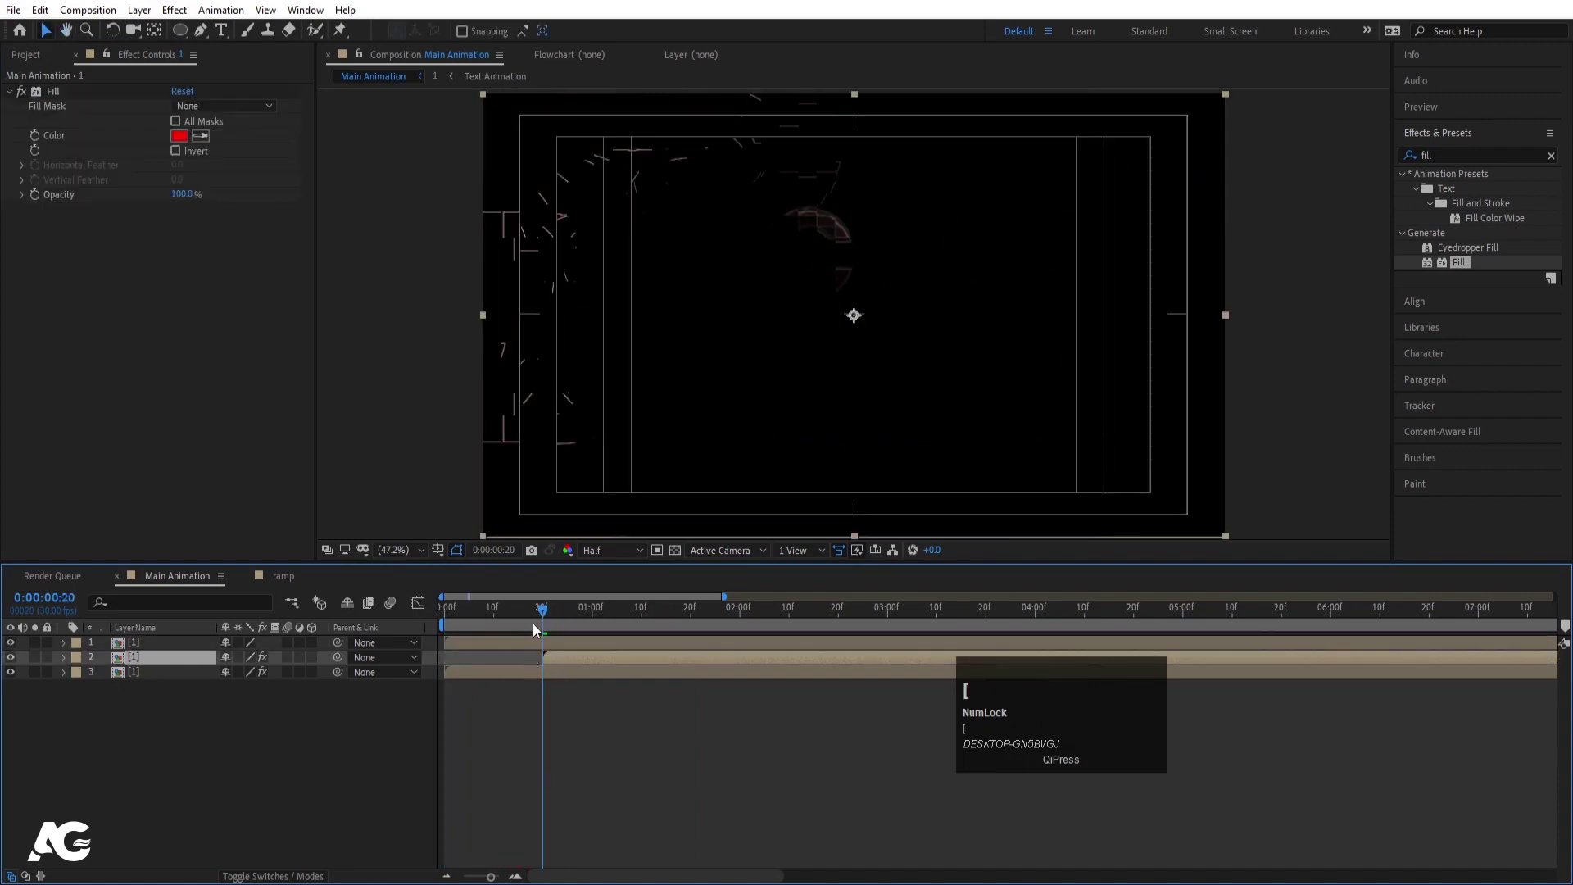
{"action": "left_click", "coordinate": [650, 615]}
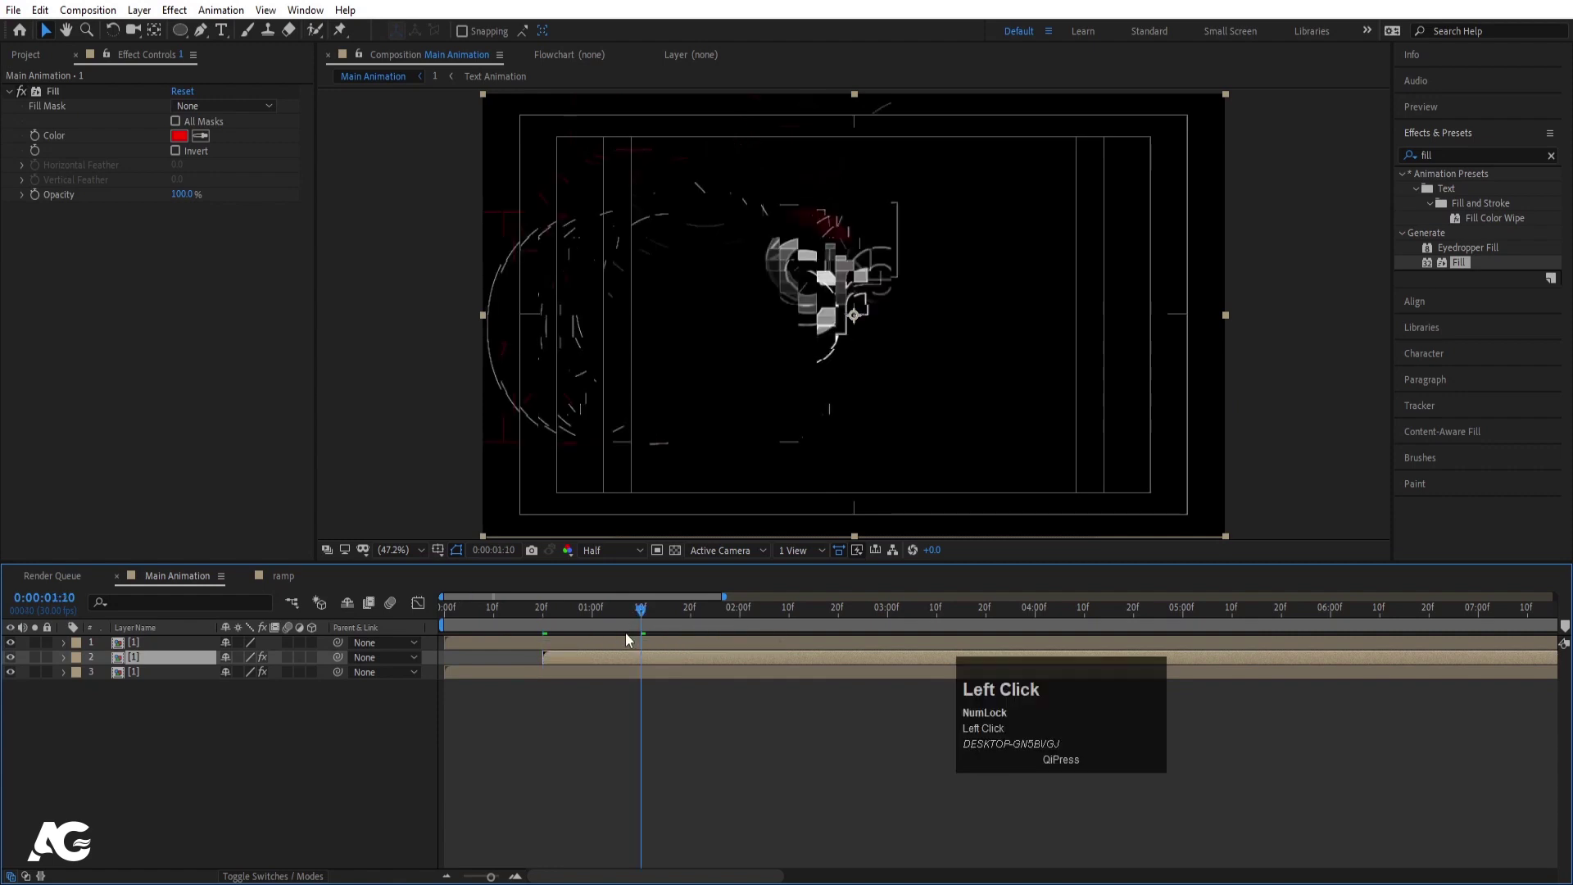
{"action": "left_click", "coordinate": [586, 642]}
{"action": "key", "text": "["}
Preview the staggered red, white and outline glitch from the start, then enter the Text Animation comp
{"action": "key", "text": "space"}
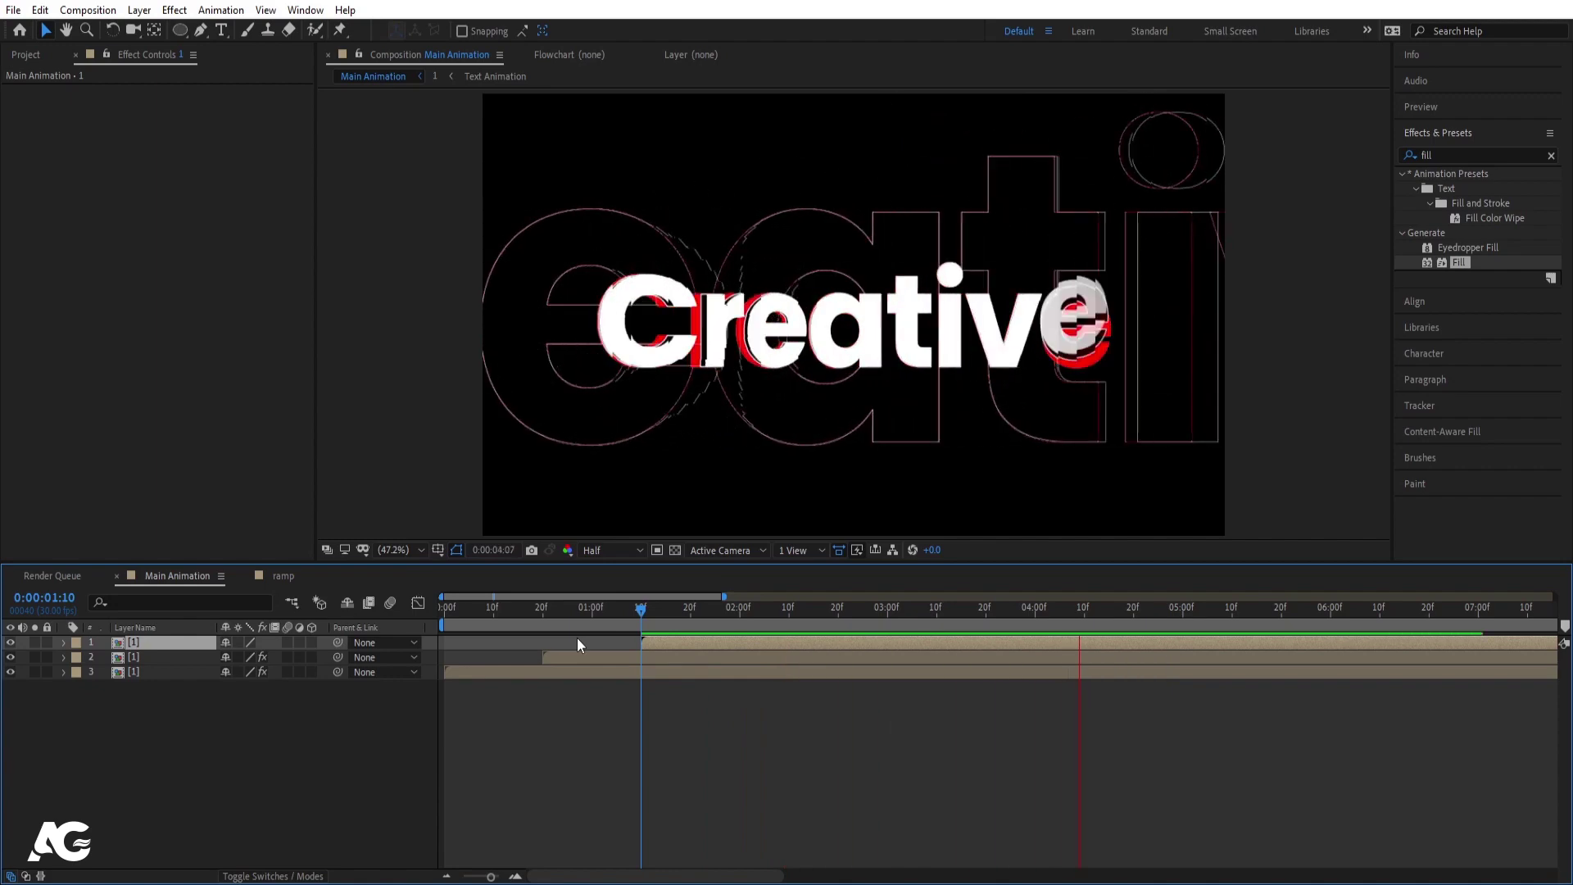
{"action": "key", "text": "space"}
{"action": "key", "text": "-"}
{"action": "key", "text": "-"}
{"action": "key", "text": "-"}
{"action": "left_click", "coordinate": [457, 622]}
{"action": "key", "text": "space"}
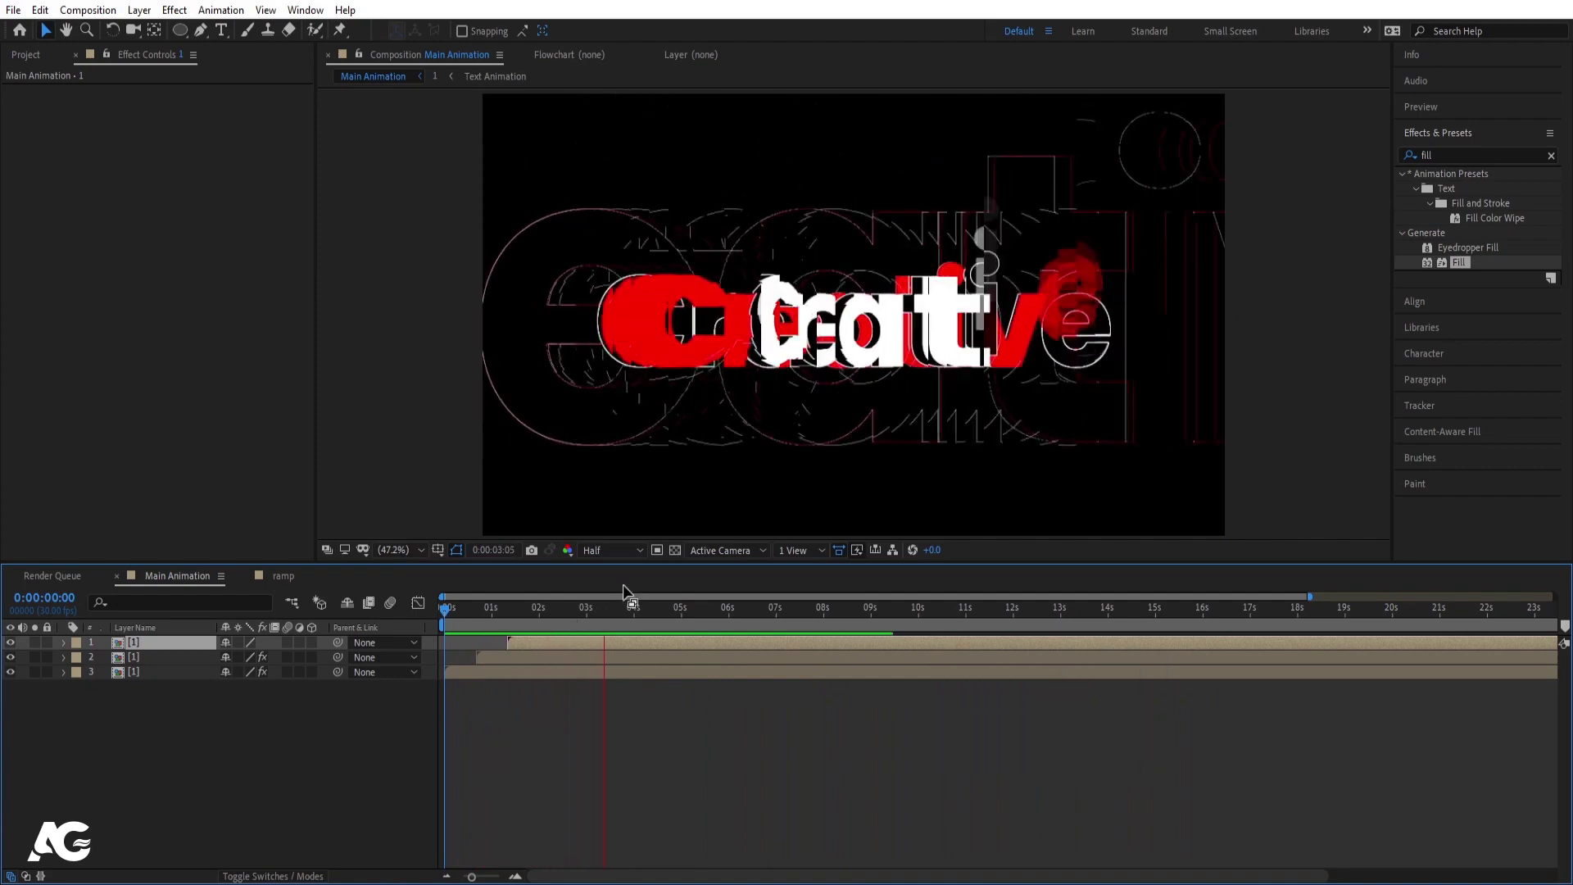
{"action": "key", "text": "space"}
{"action": "left_click", "coordinate": [241, 733]}
{"action": "key", "text": "space"}
{"action": "left_click", "coordinate": [151, 649]}
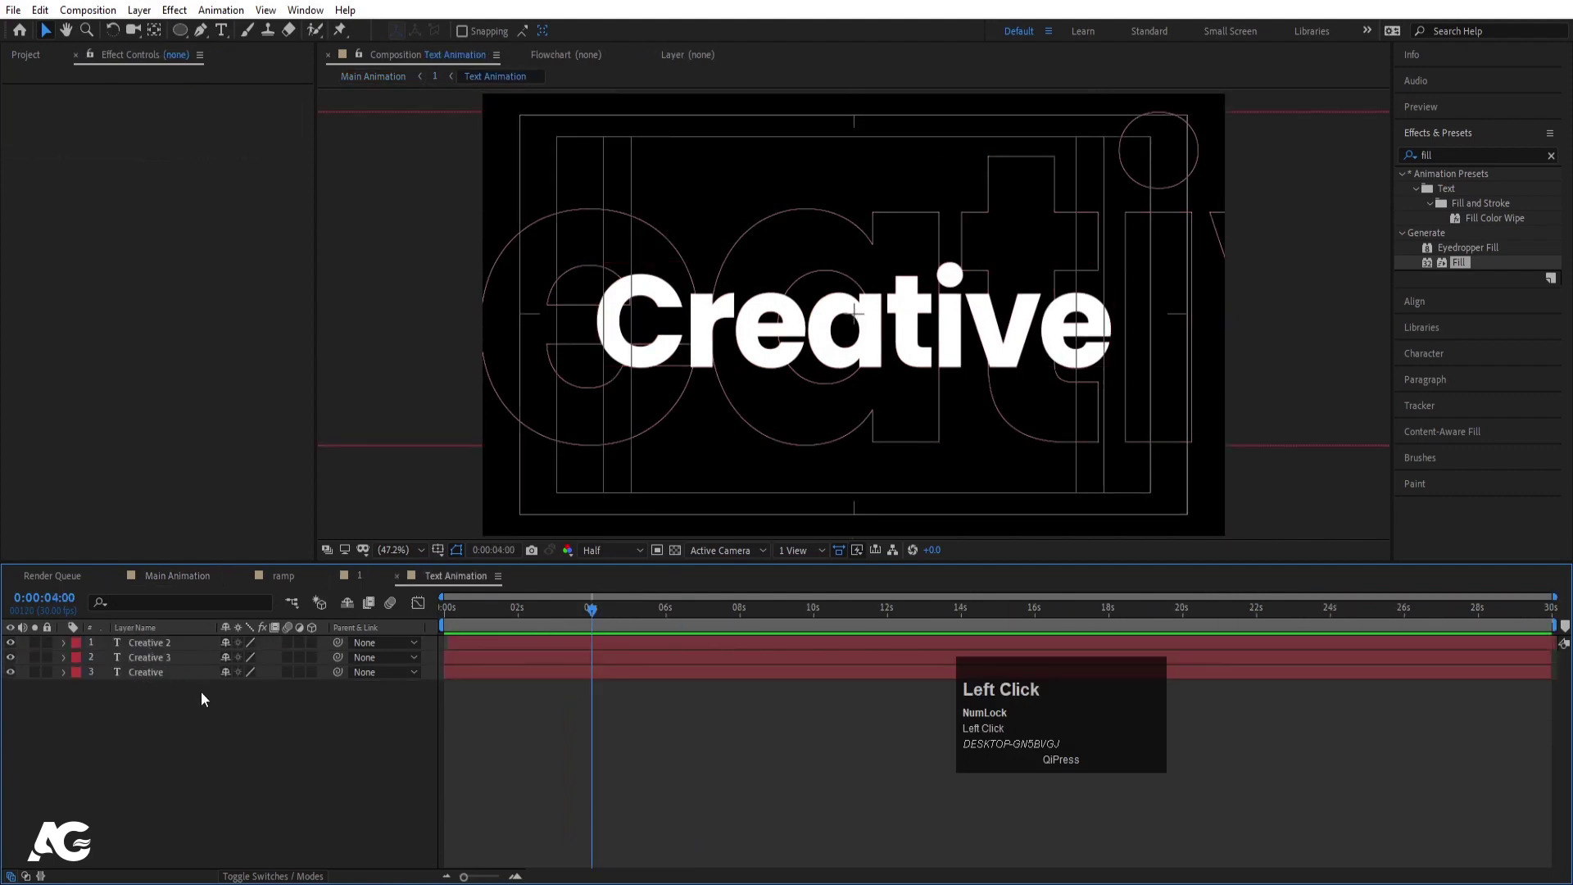
Return from Text Animation to Main Animation with the Ellipse tool set to a white fill
{"action": "key", "text": "space"}
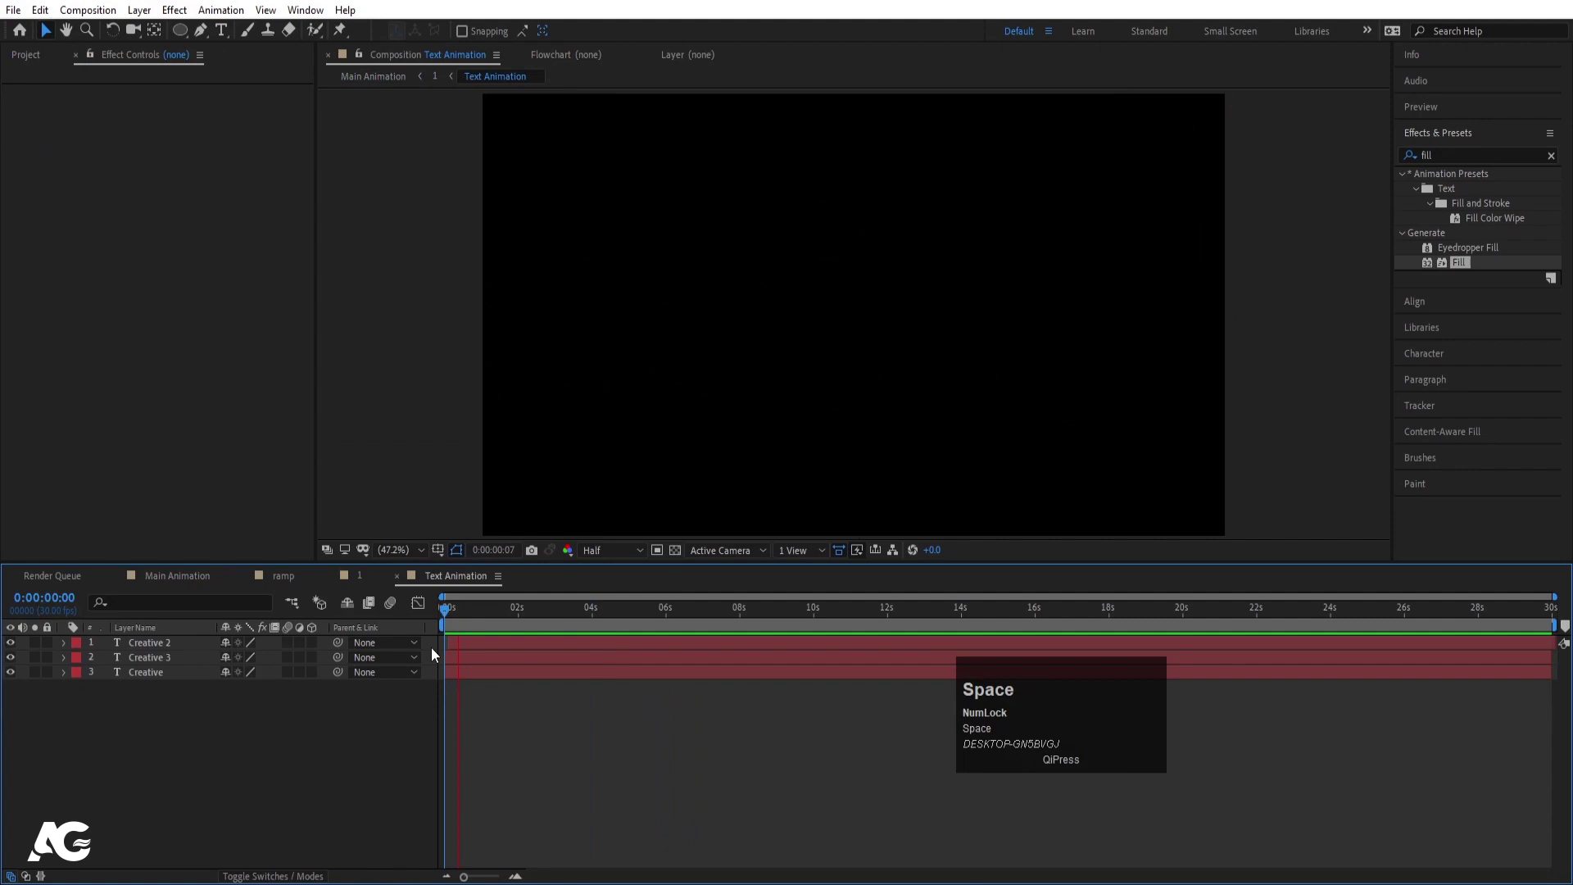
{"action": "key", "text": "space"}
{"action": "right_click", "coordinate": [249, 742]}
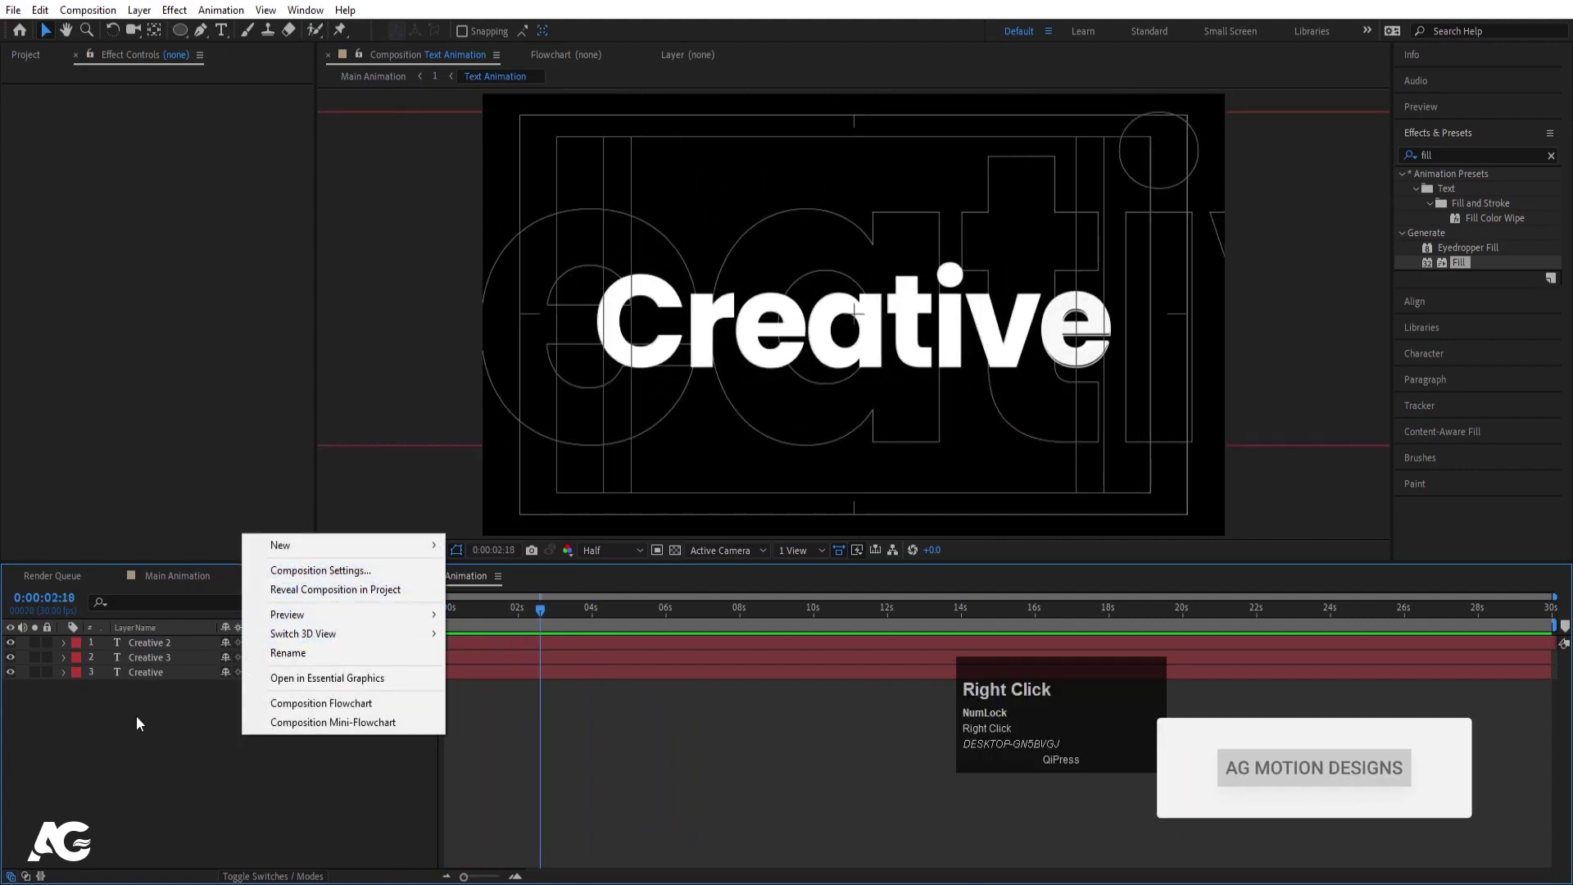
{"action": "left_click", "coordinate": [146, 733]}
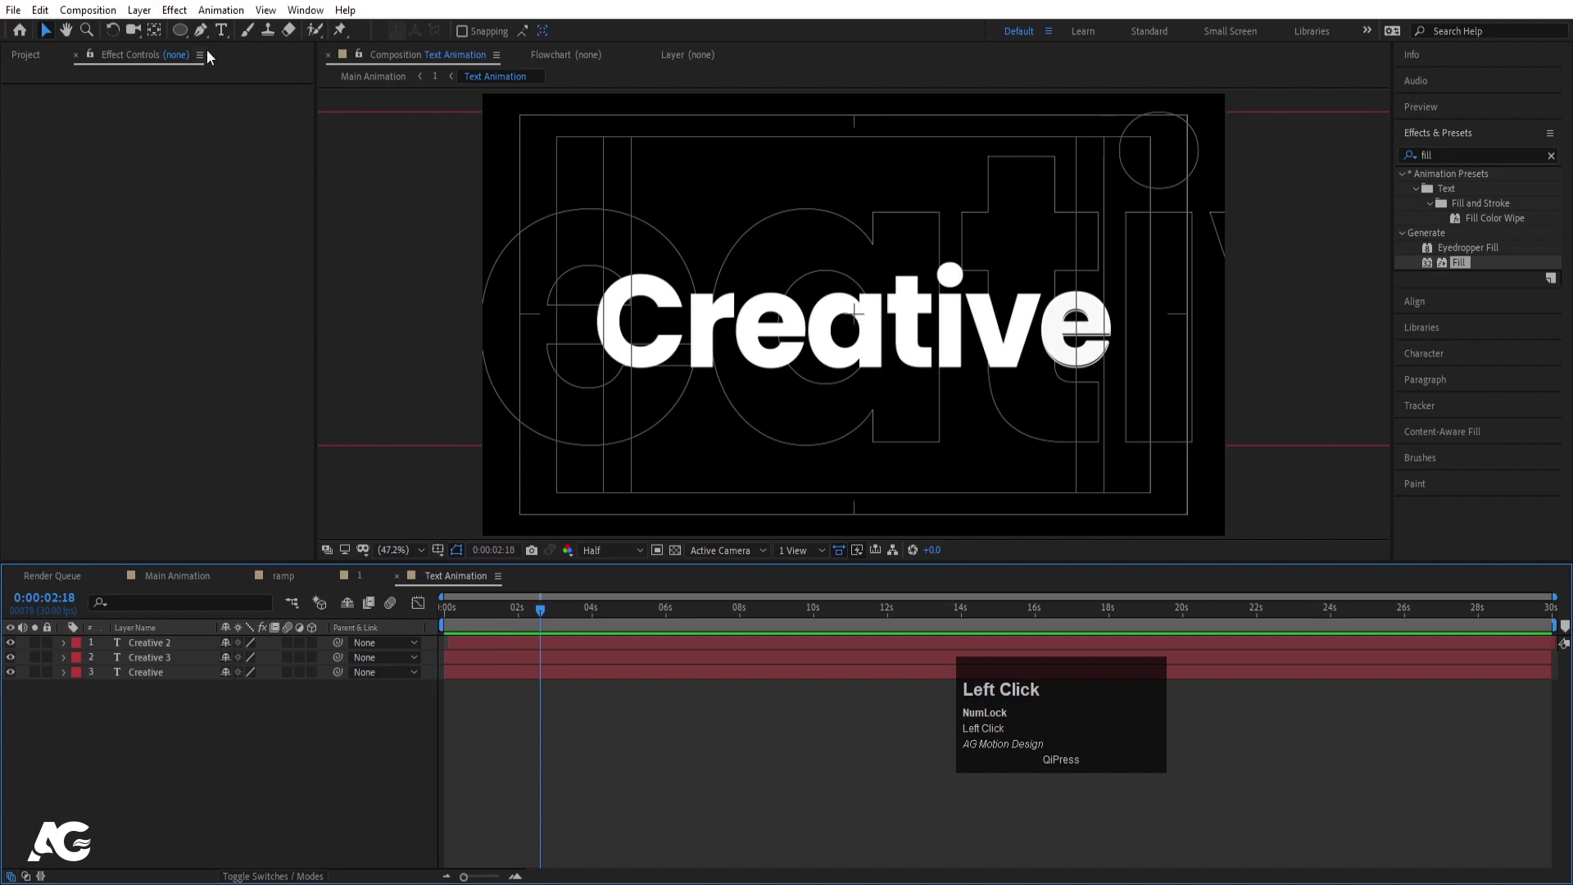
{"action": "left_click_drag", "start_coordinate": [178, 586], "coordinate": [245, 72]}
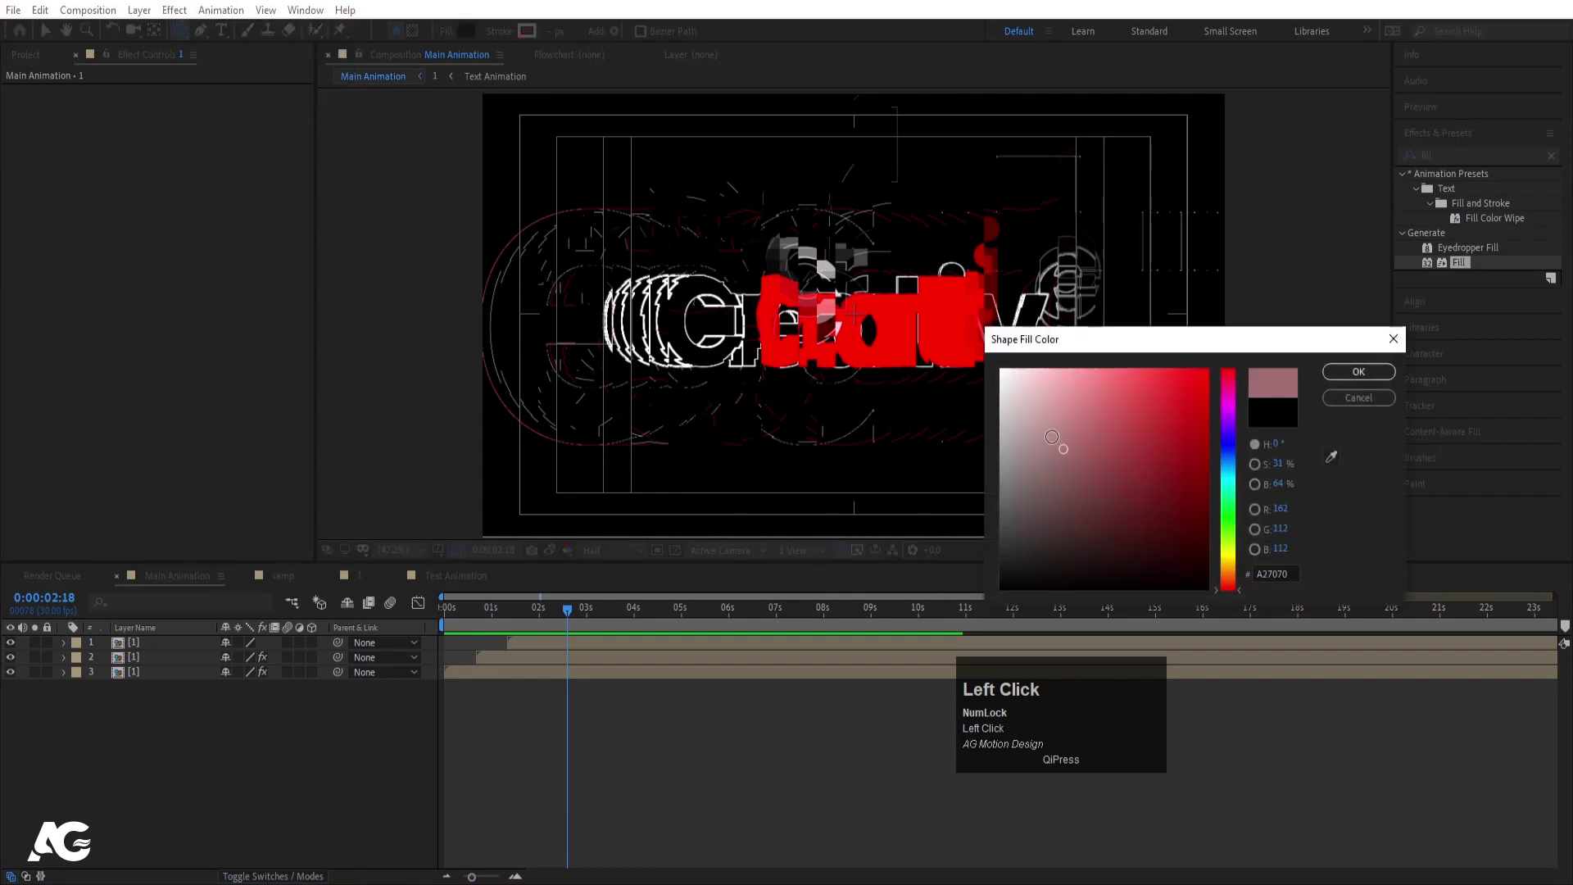
{"action": "key", "text": "Return"}
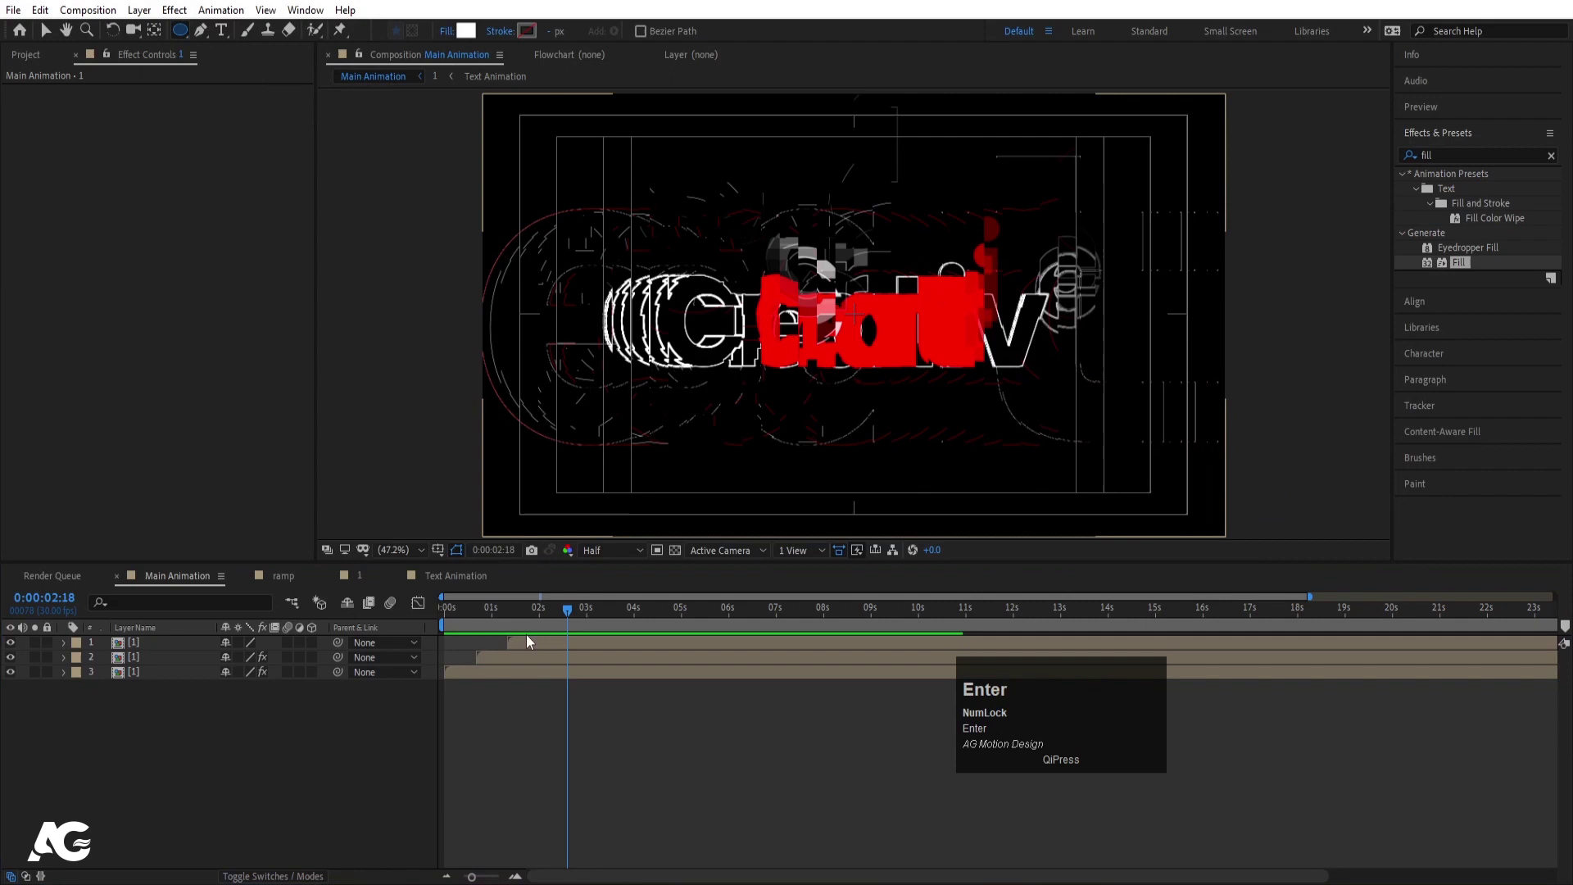
Create Null 1, parent the three copies of comp 1 to it, and preview
{"action": "left_click", "coordinate": [495, 626]}
{"action": "key", "text": "space"}
{"action": "right_click", "coordinate": [247, 780]}
{"action": "left_click", "coordinate": [296, 590]}
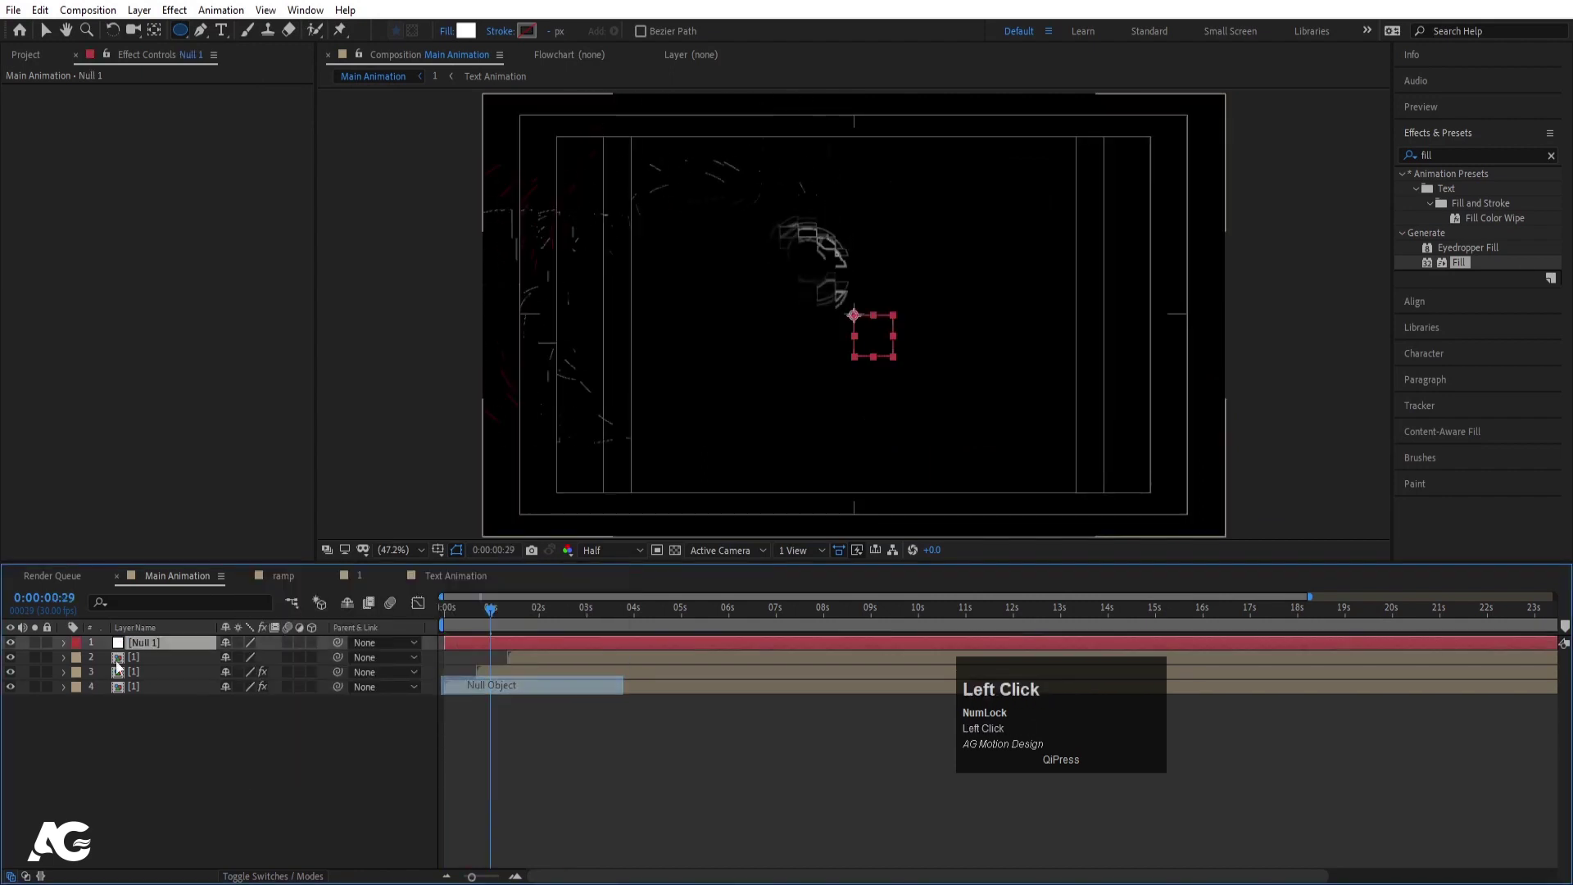
{"action": "left_click", "coordinate": [132, 694]}
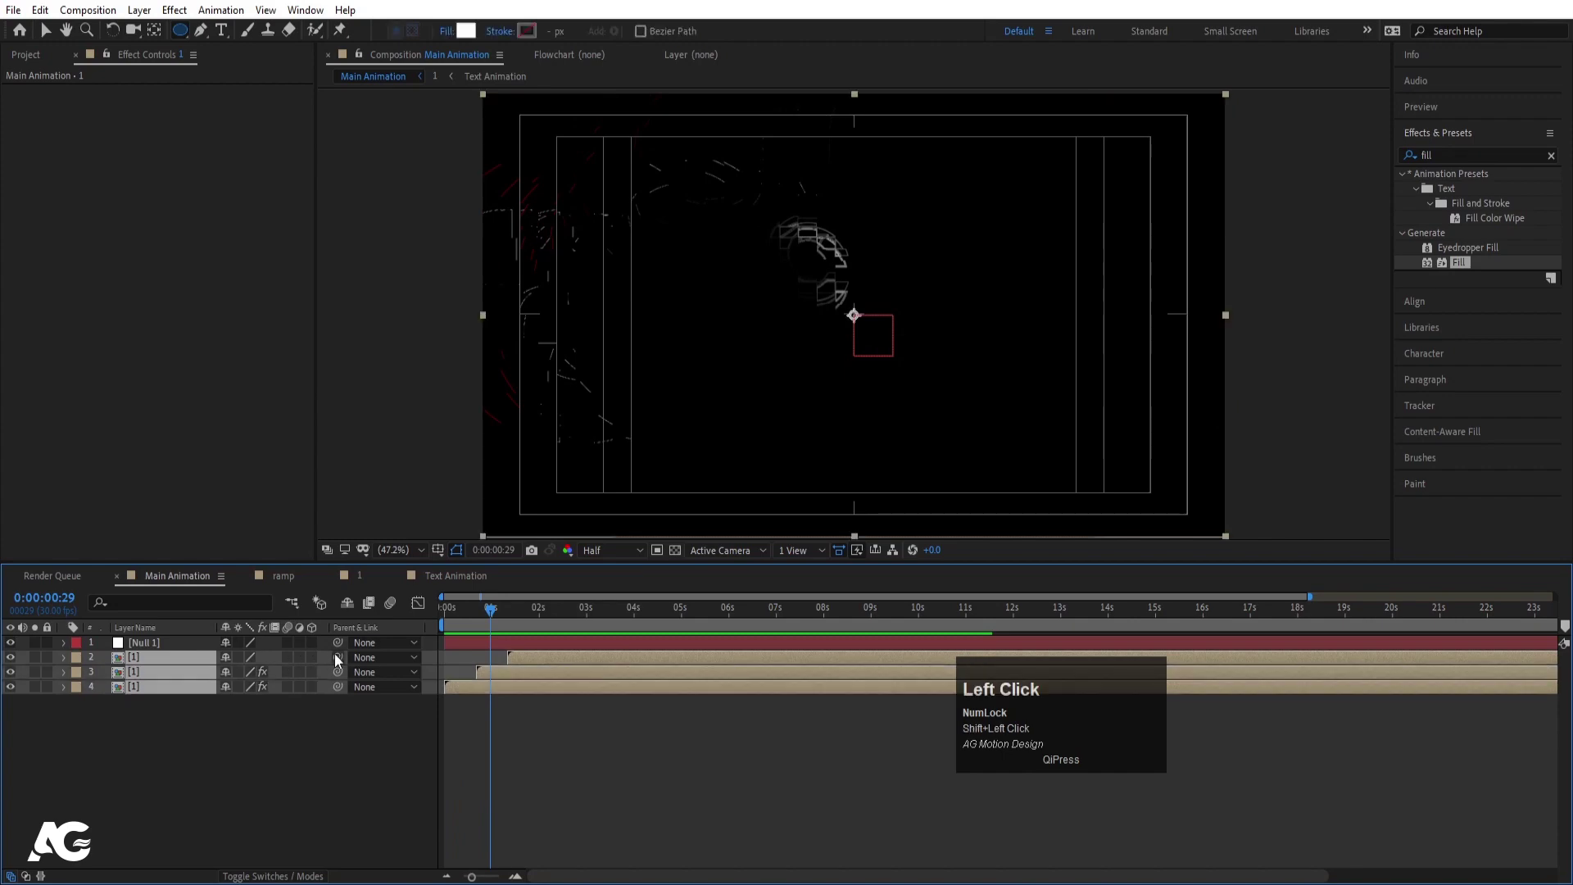
{"action": "left_click", "coordinate": [199, 654]}
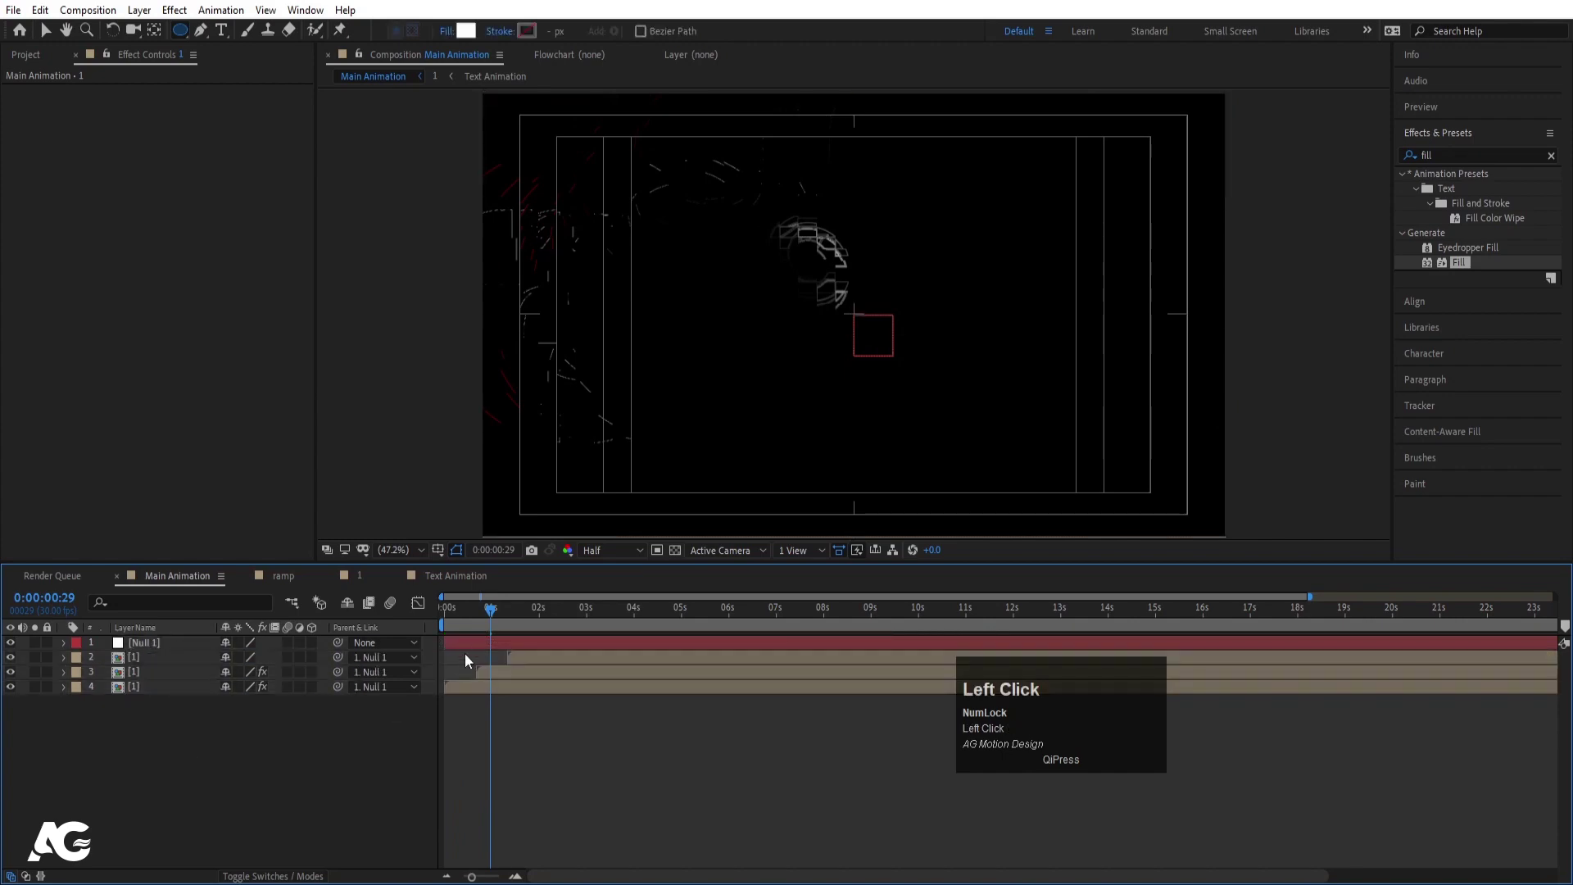
{"action": "key", "text": "space"}
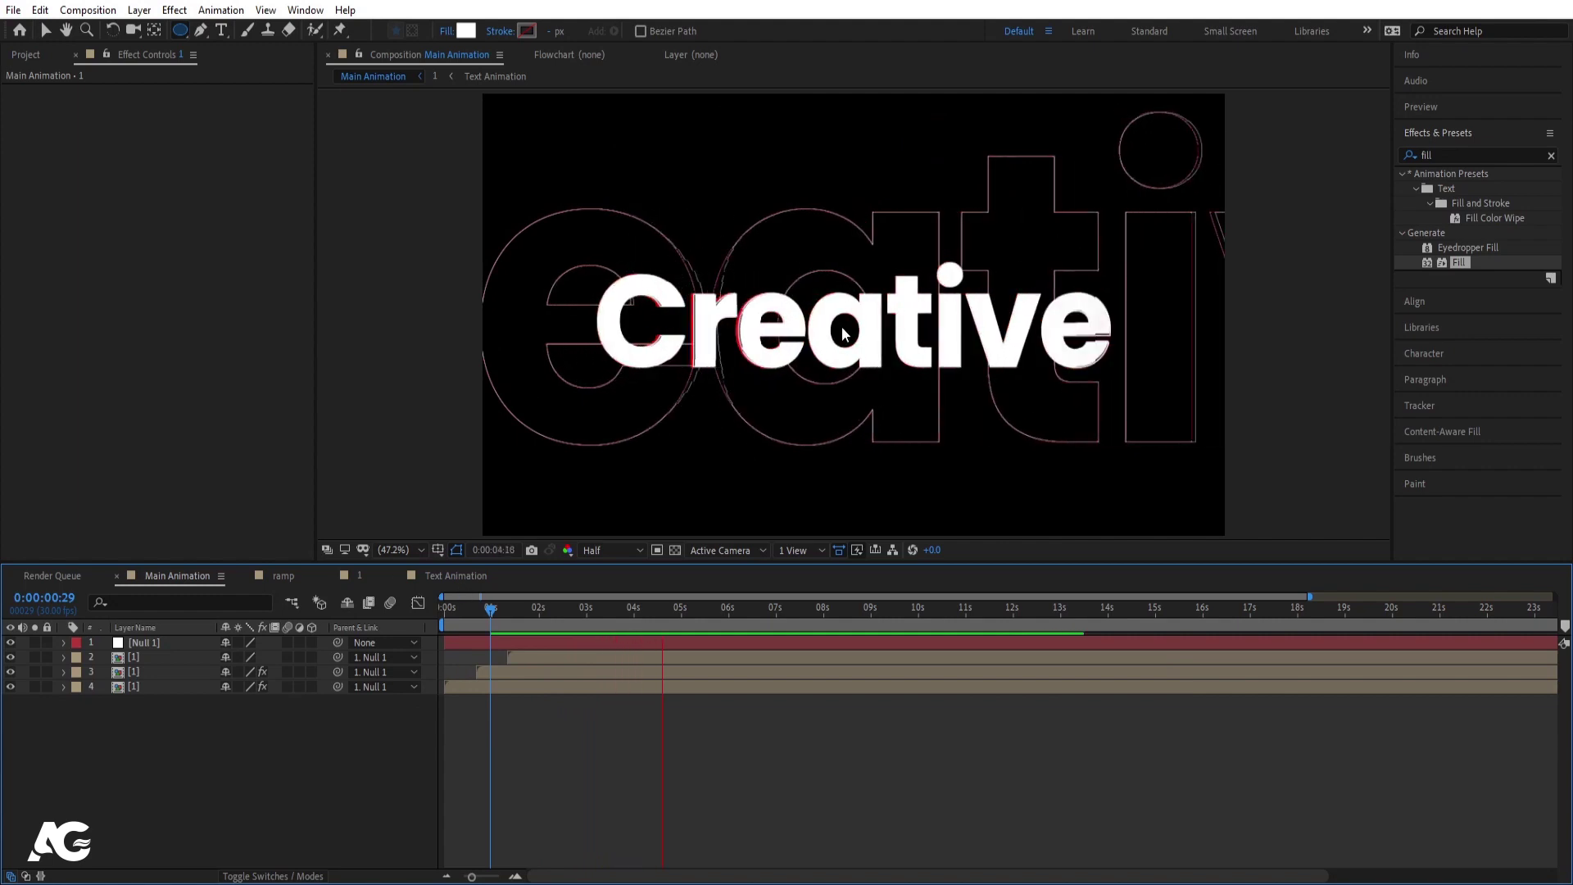
{"action": "key", "text": "space"}
{"action": "left_click", "coordinate": [245, 732]}
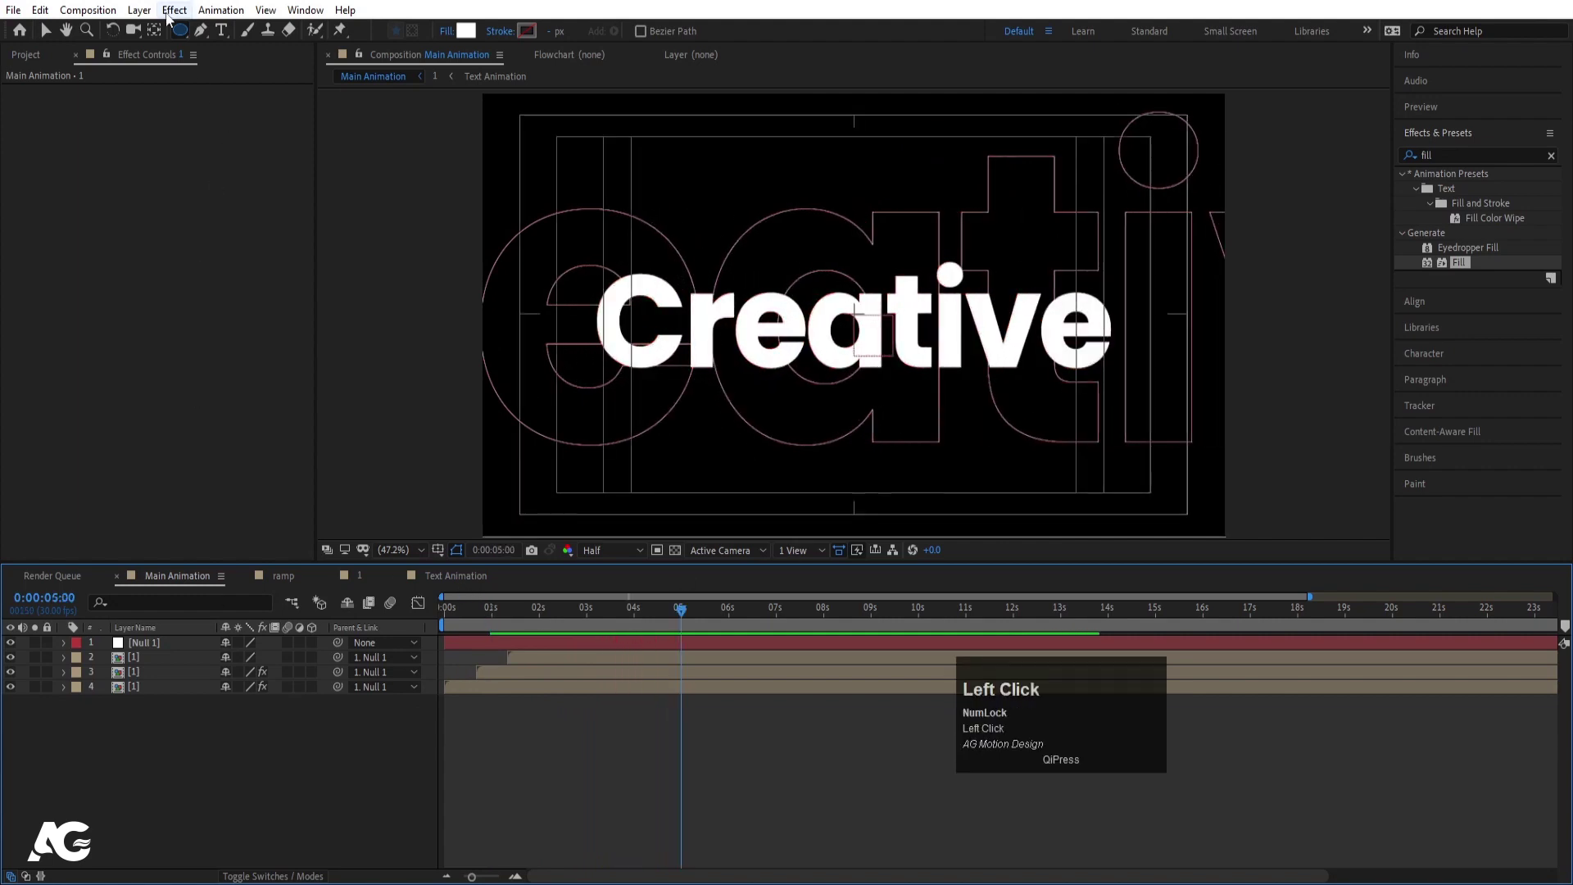
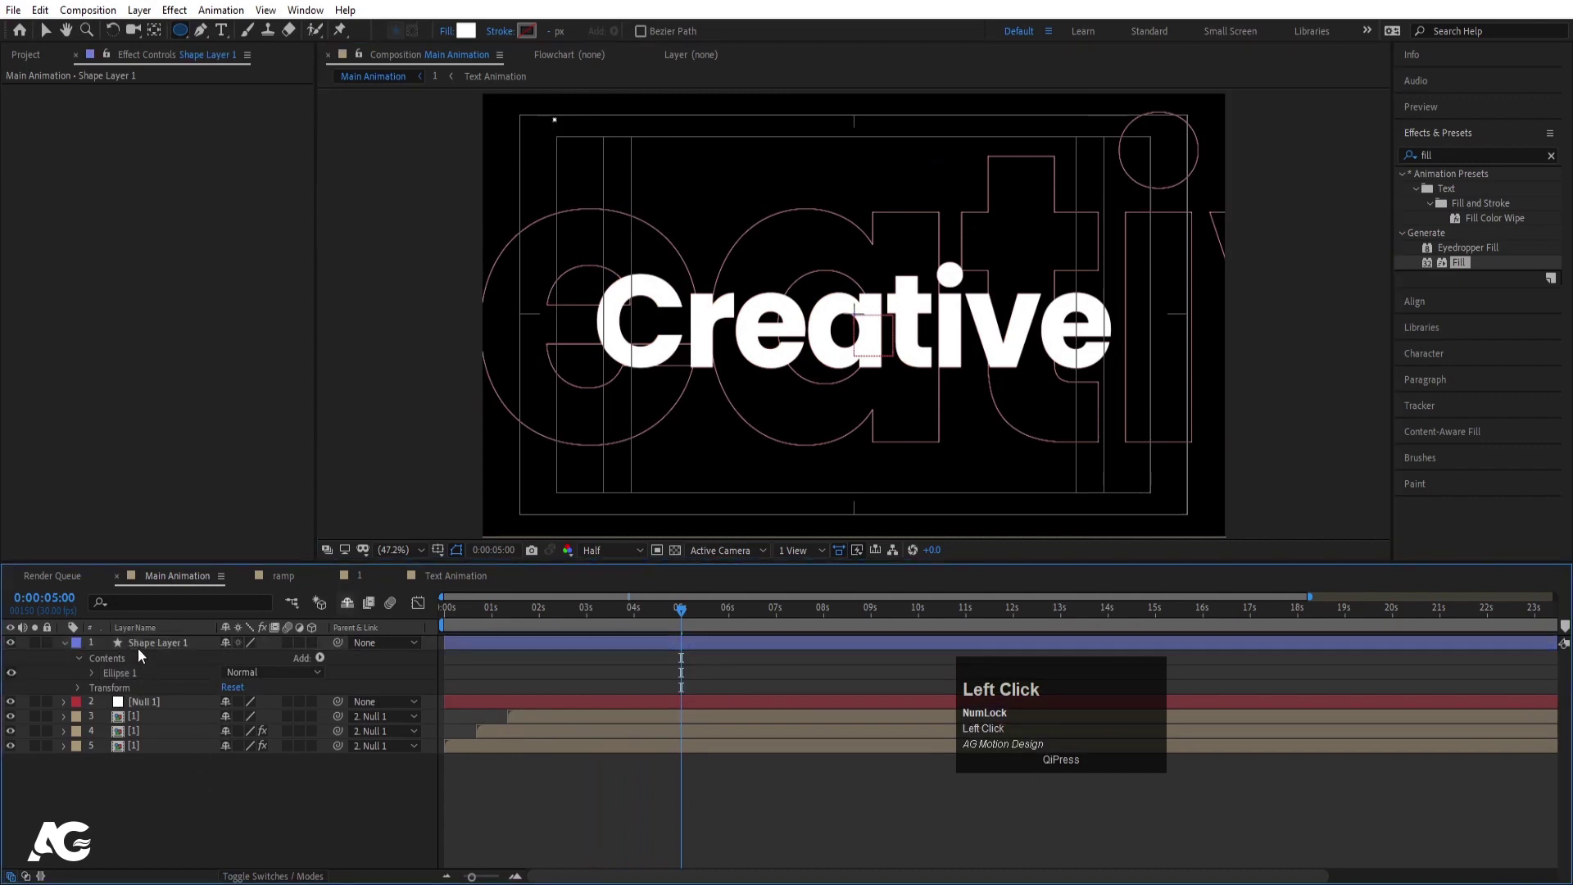
Draw a small white dot top-left and spread it into a row with a Repeater
{"action": "left_click", "coordinate": [142, 652]}
{"action": "key", "text": "ctrl+alt+Home"}
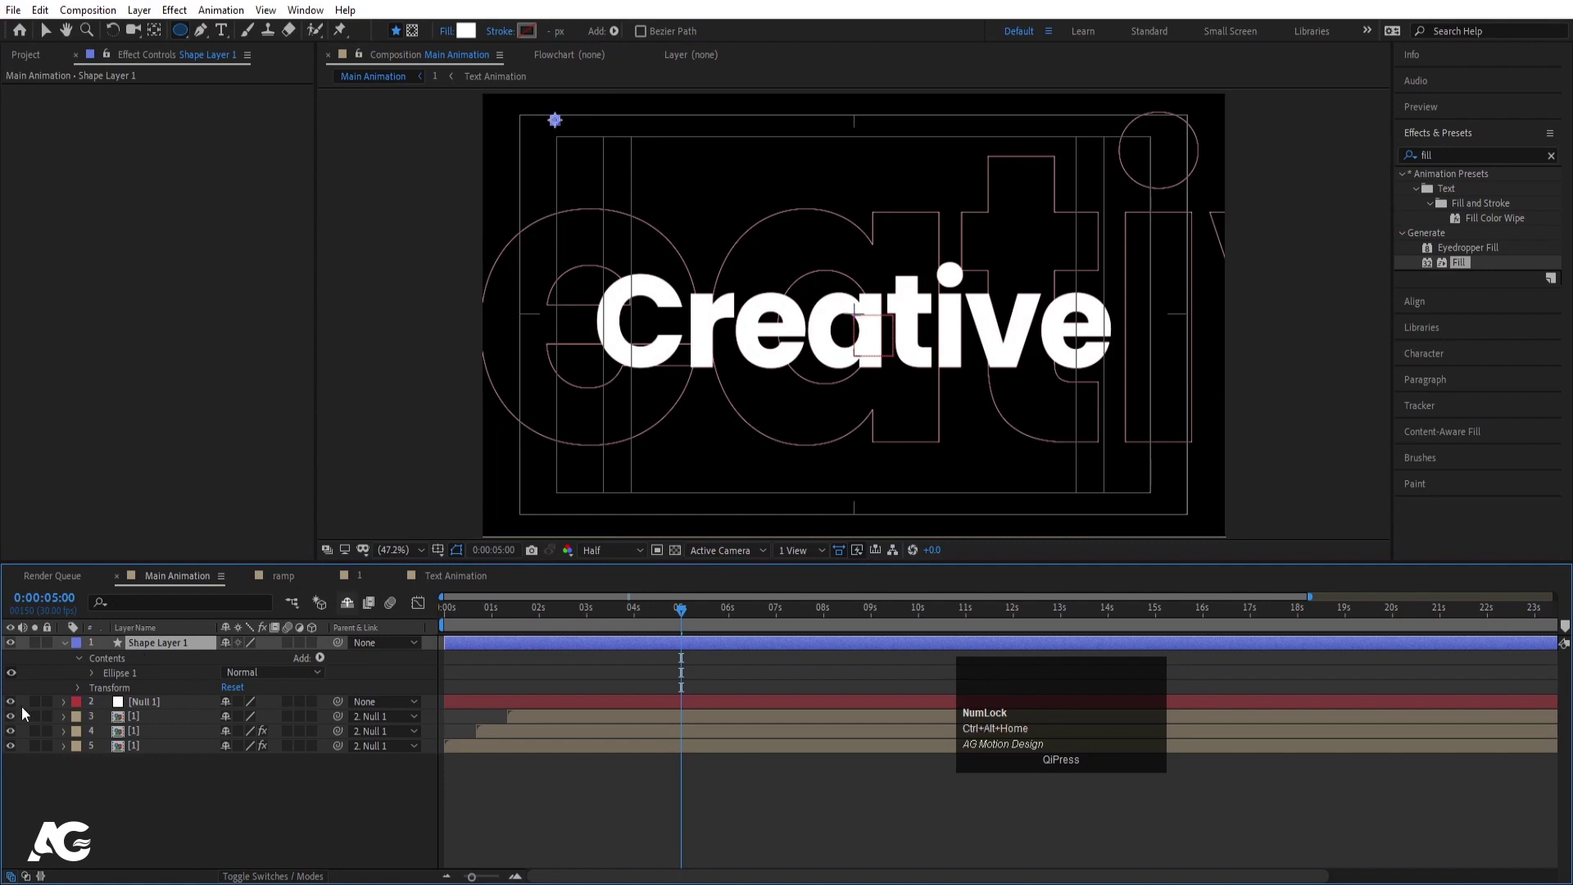
{"action": "left_click_drag", "start_coordinate": [11, 705], "coordinate": [92, 692]}
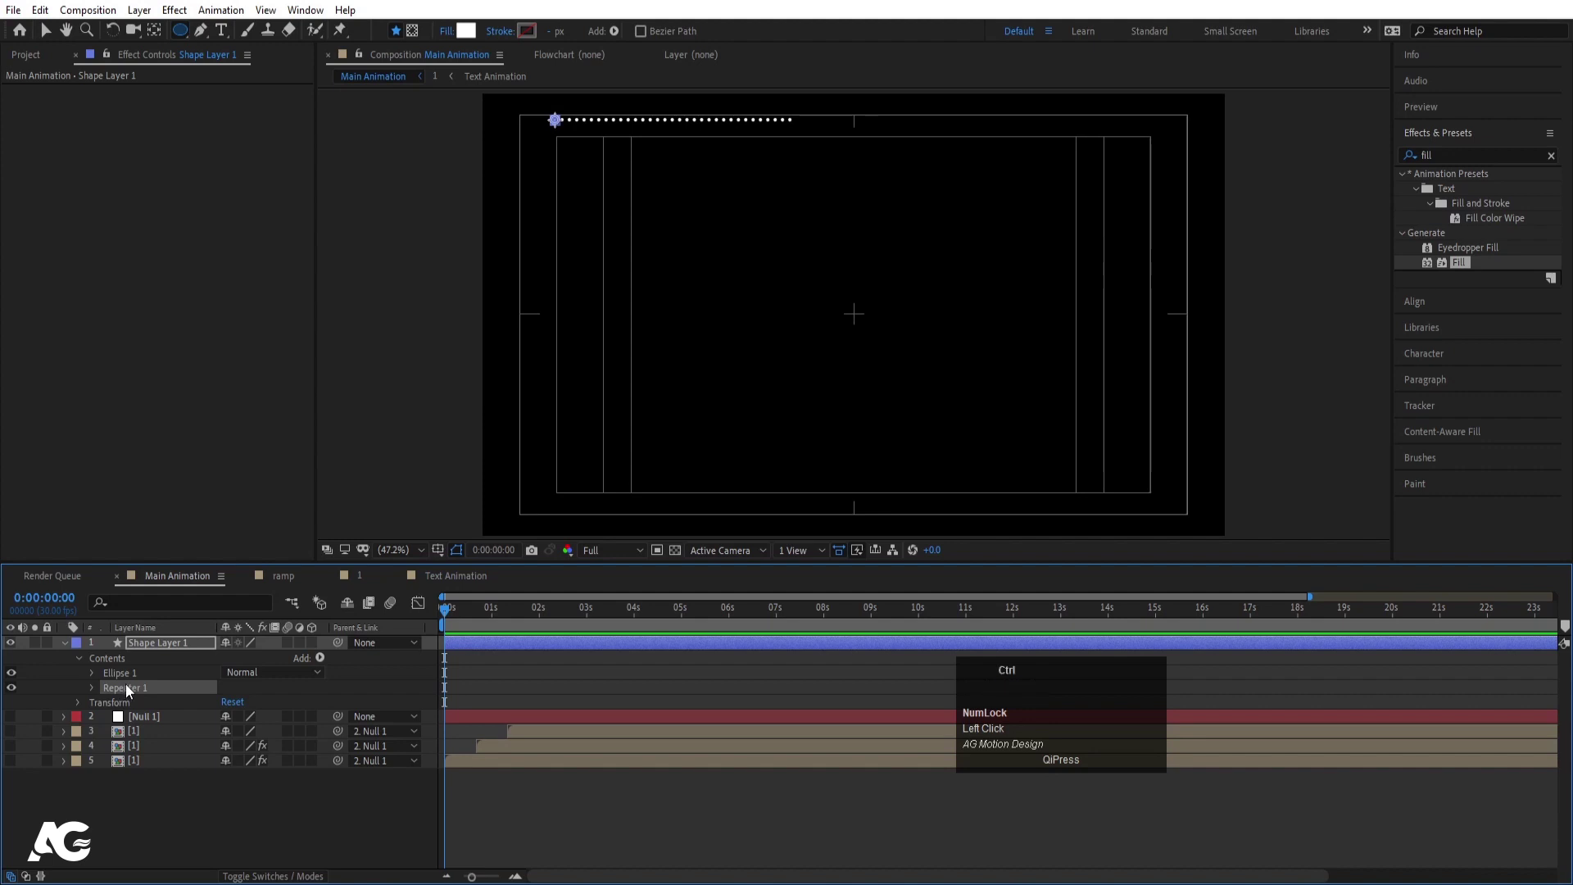
Add Repeater 2 with 11 copies at Position 0,19 and keyframe both repeaters' positions at the start
{"action": "key", "text": "ctrl+d"}
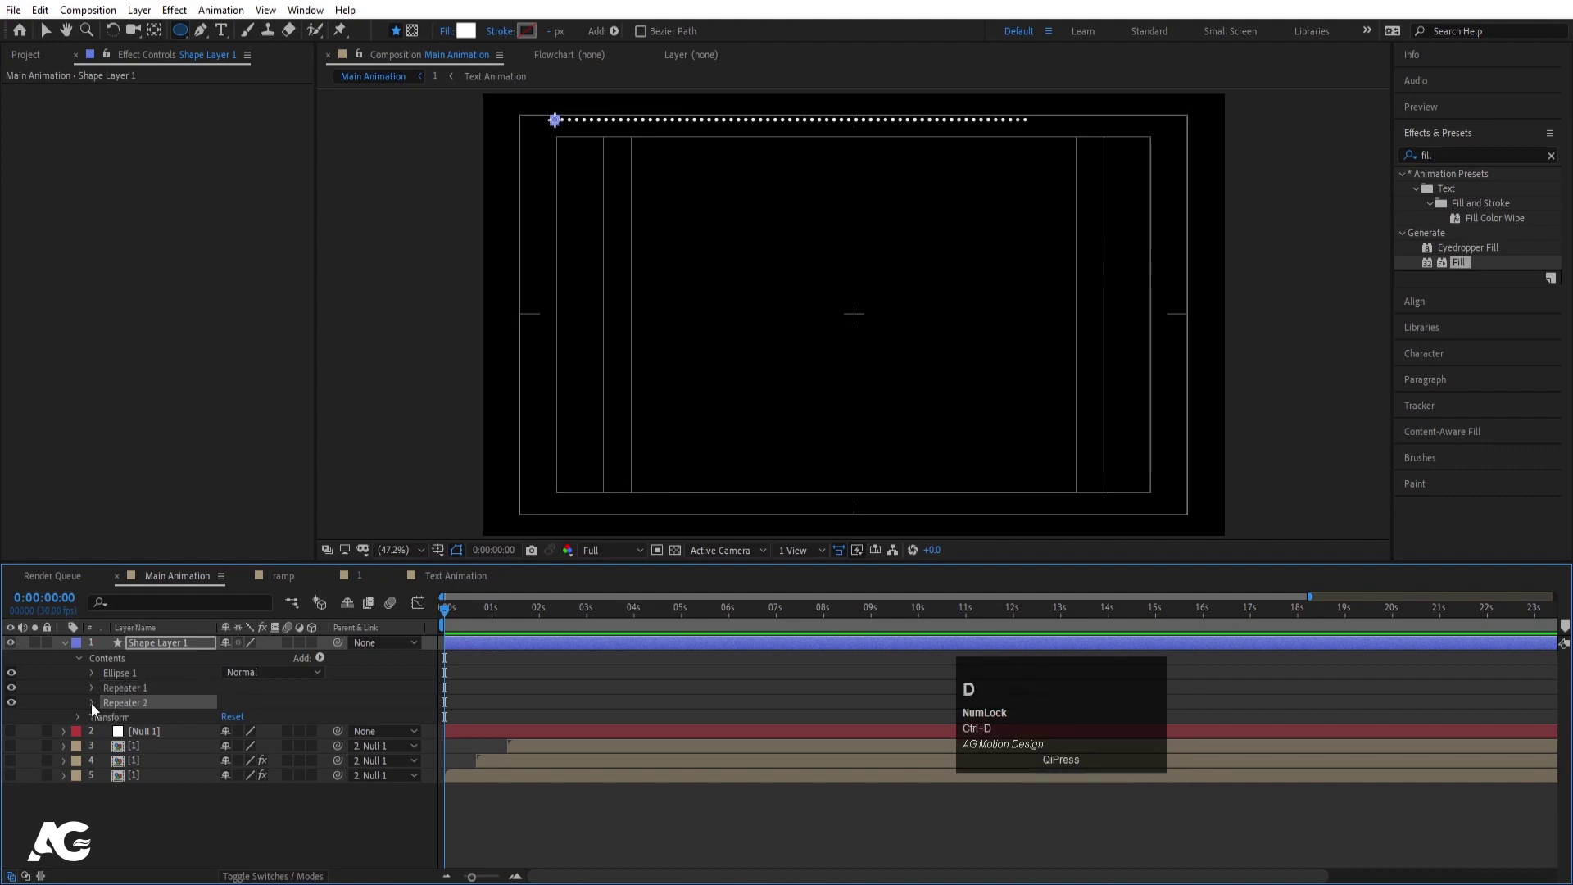
{"action": "left_click", "coordinate": [92, 706]}
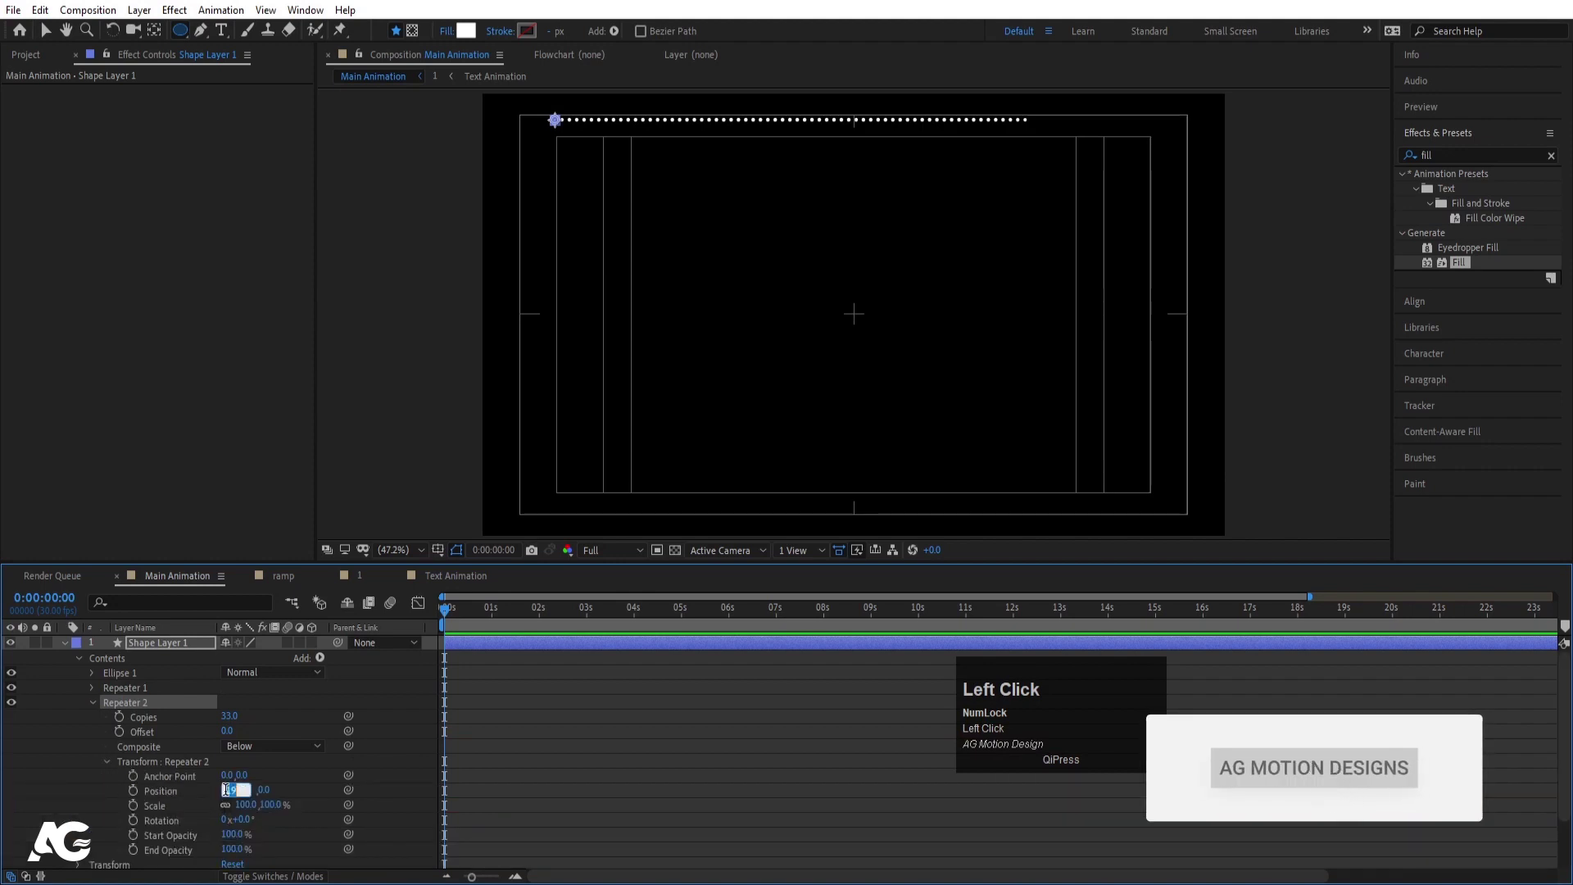
{"action": "key", "text": "Return"}
{"action": "left_click_drag", "start_coordinate": [250, 792], "coordinate": [132, 795]}
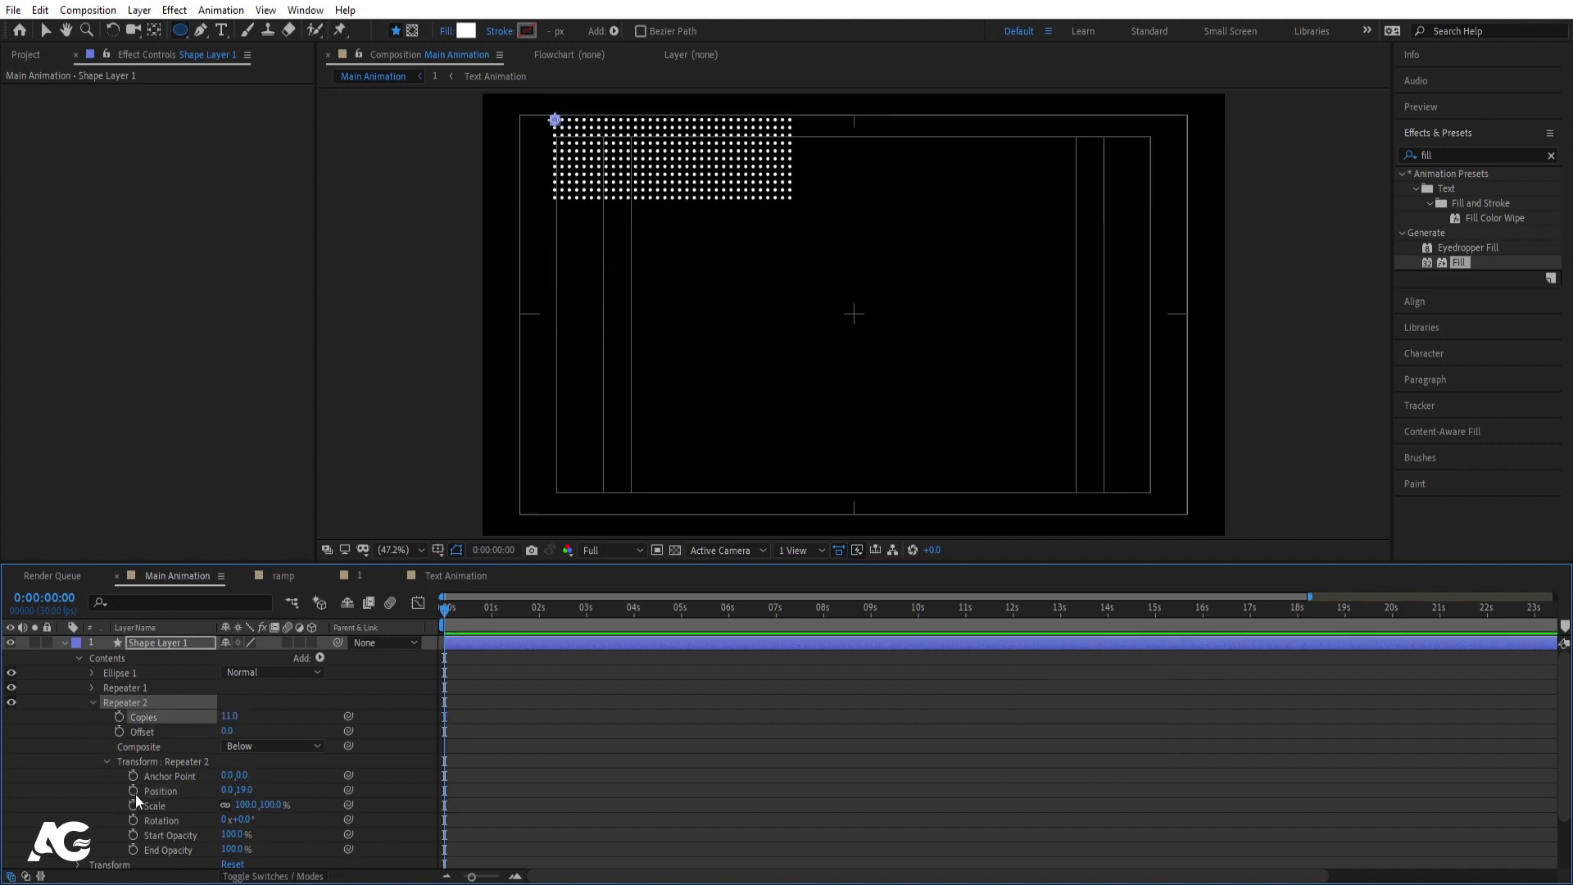
{"action": "left_click", "coordinate": [141, 797]}
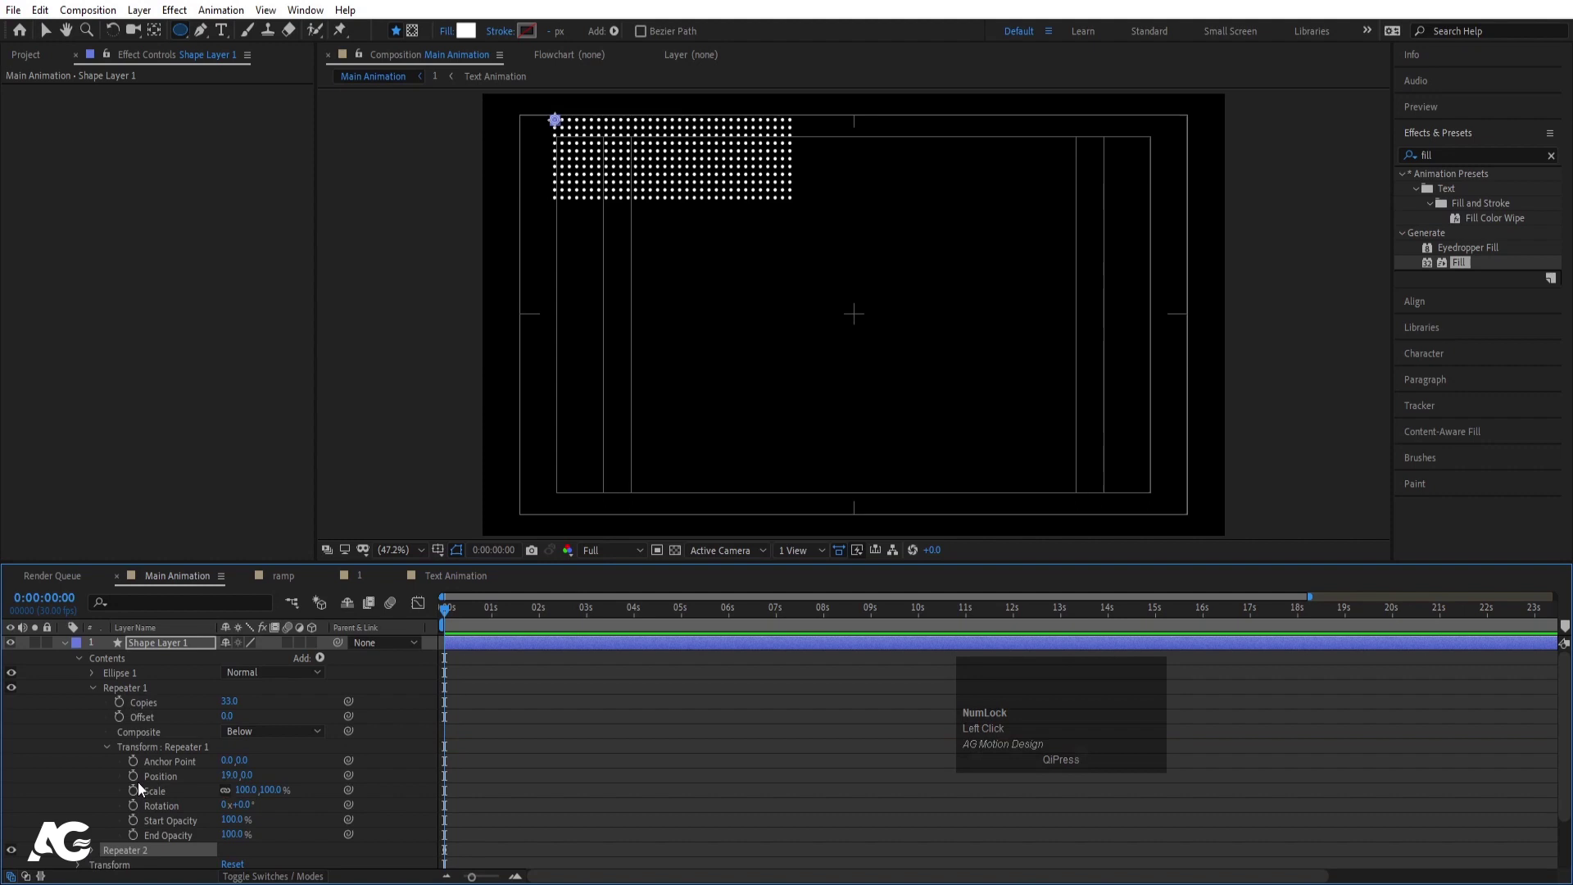
{"action": "left_click", "coordinate": [139, 783]}
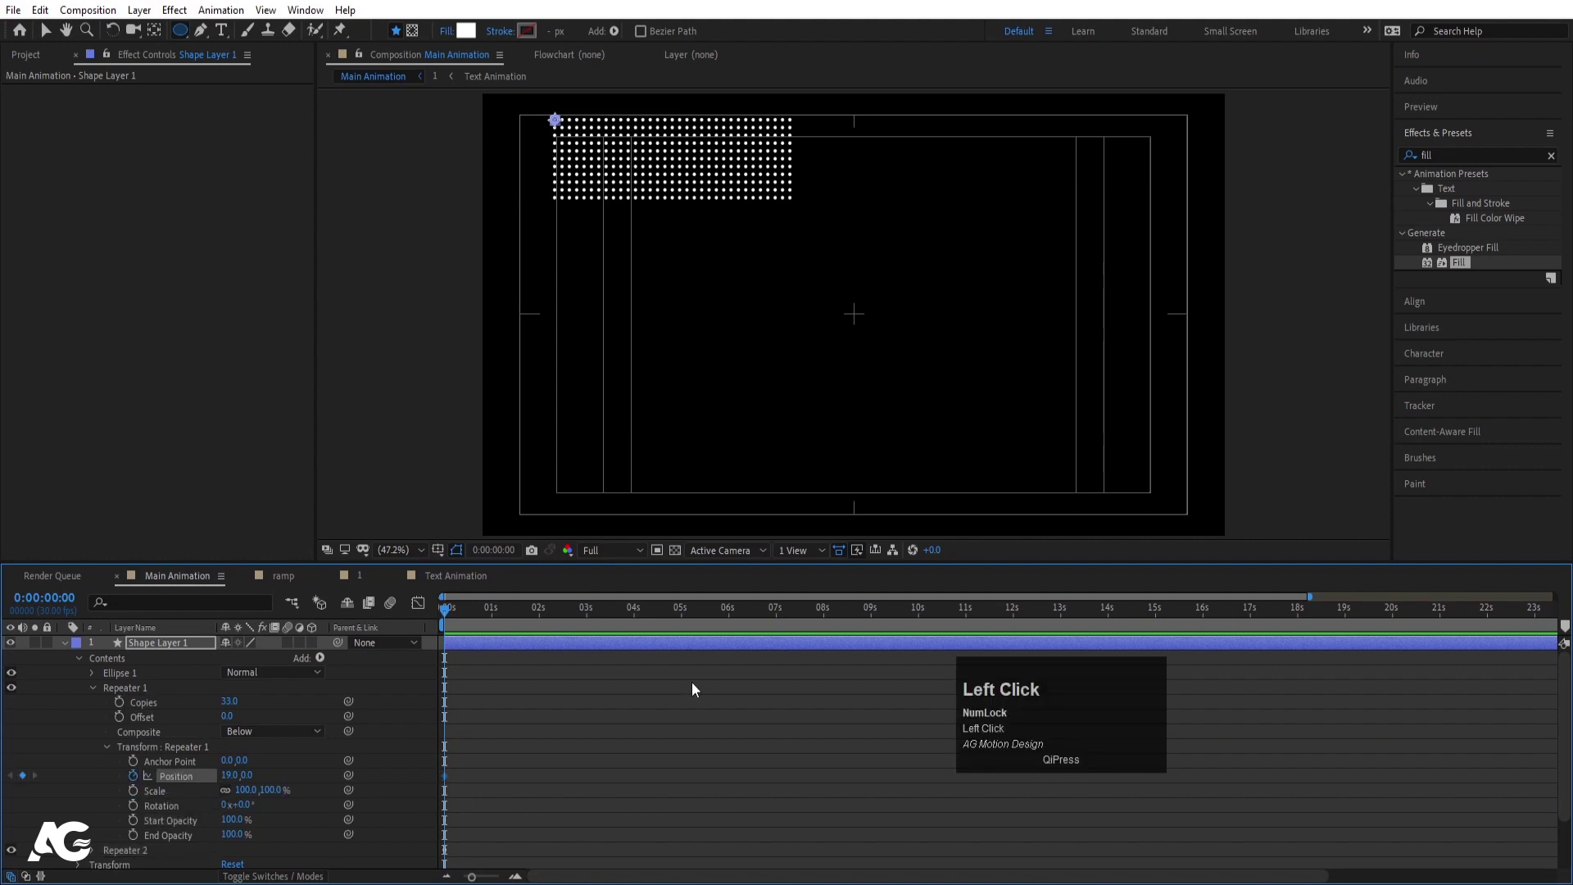
{"action": "key", "text": "u"}
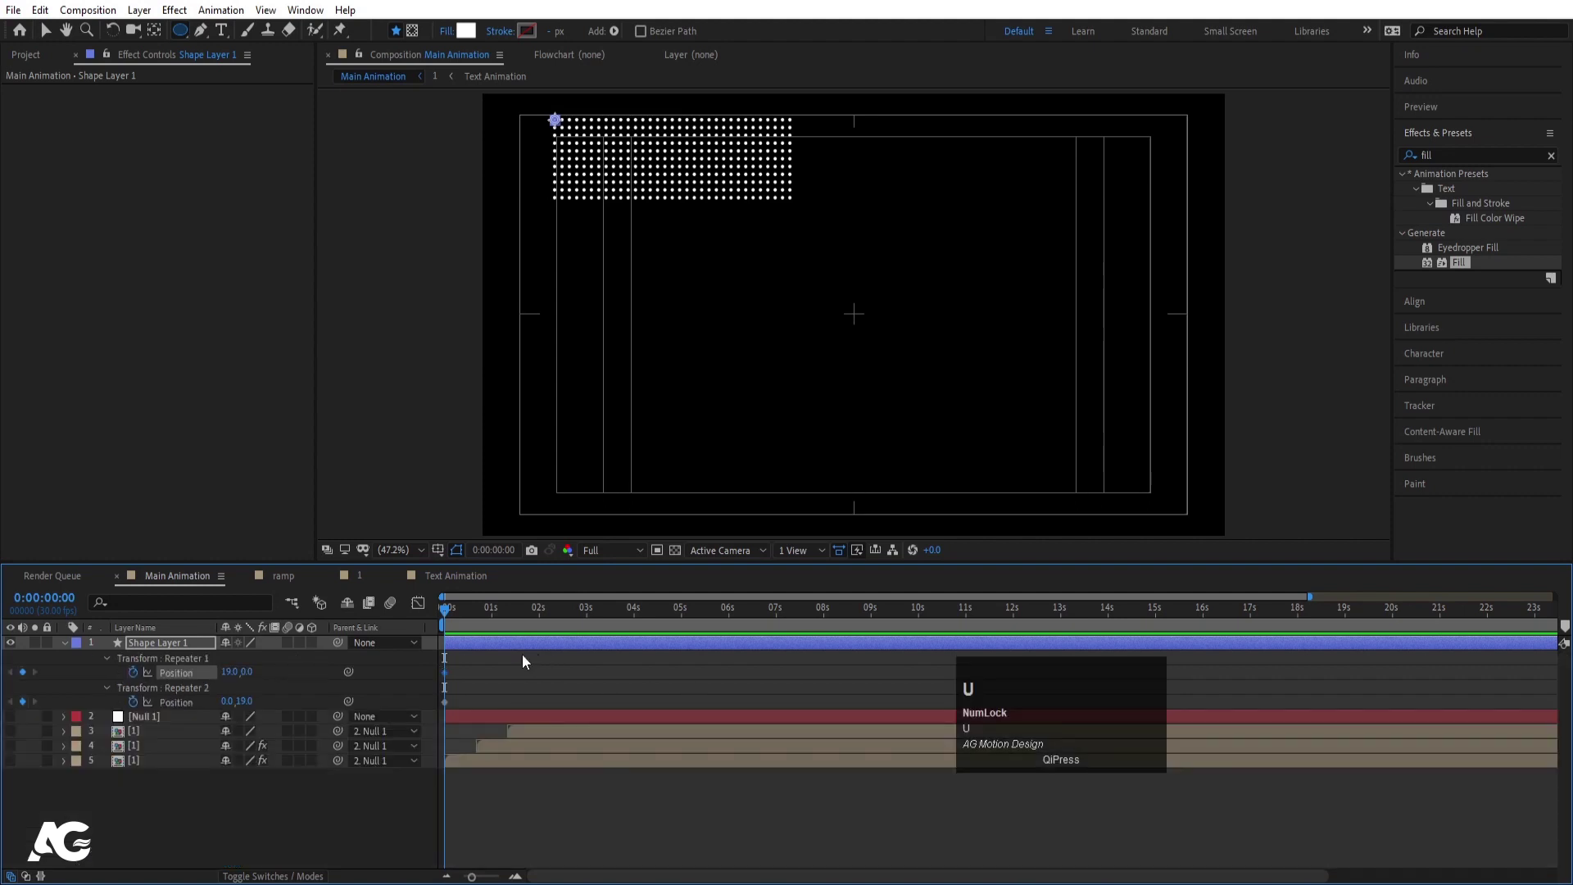
Ease the repeater keyframes so the grid grows from one dot over about 20 frames, and preview it
{"action": "type", "text": "u=="}
{"action": "left_click_drag", "start_coordinate": [578, 617], "coordinate": [232, 677]}
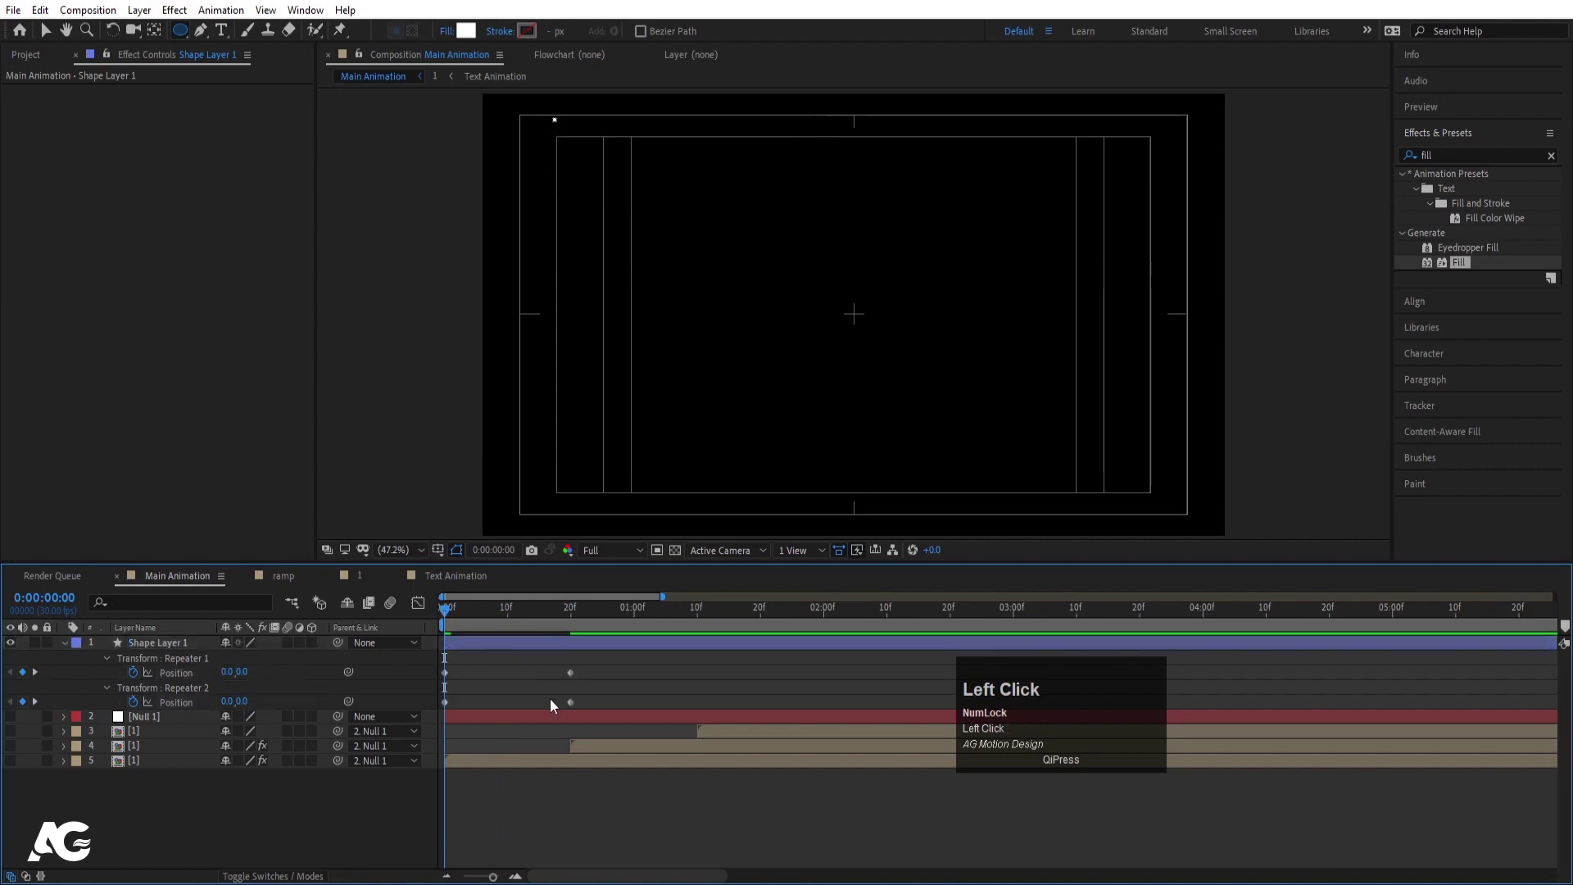
{"action": "key", "text": "space"}
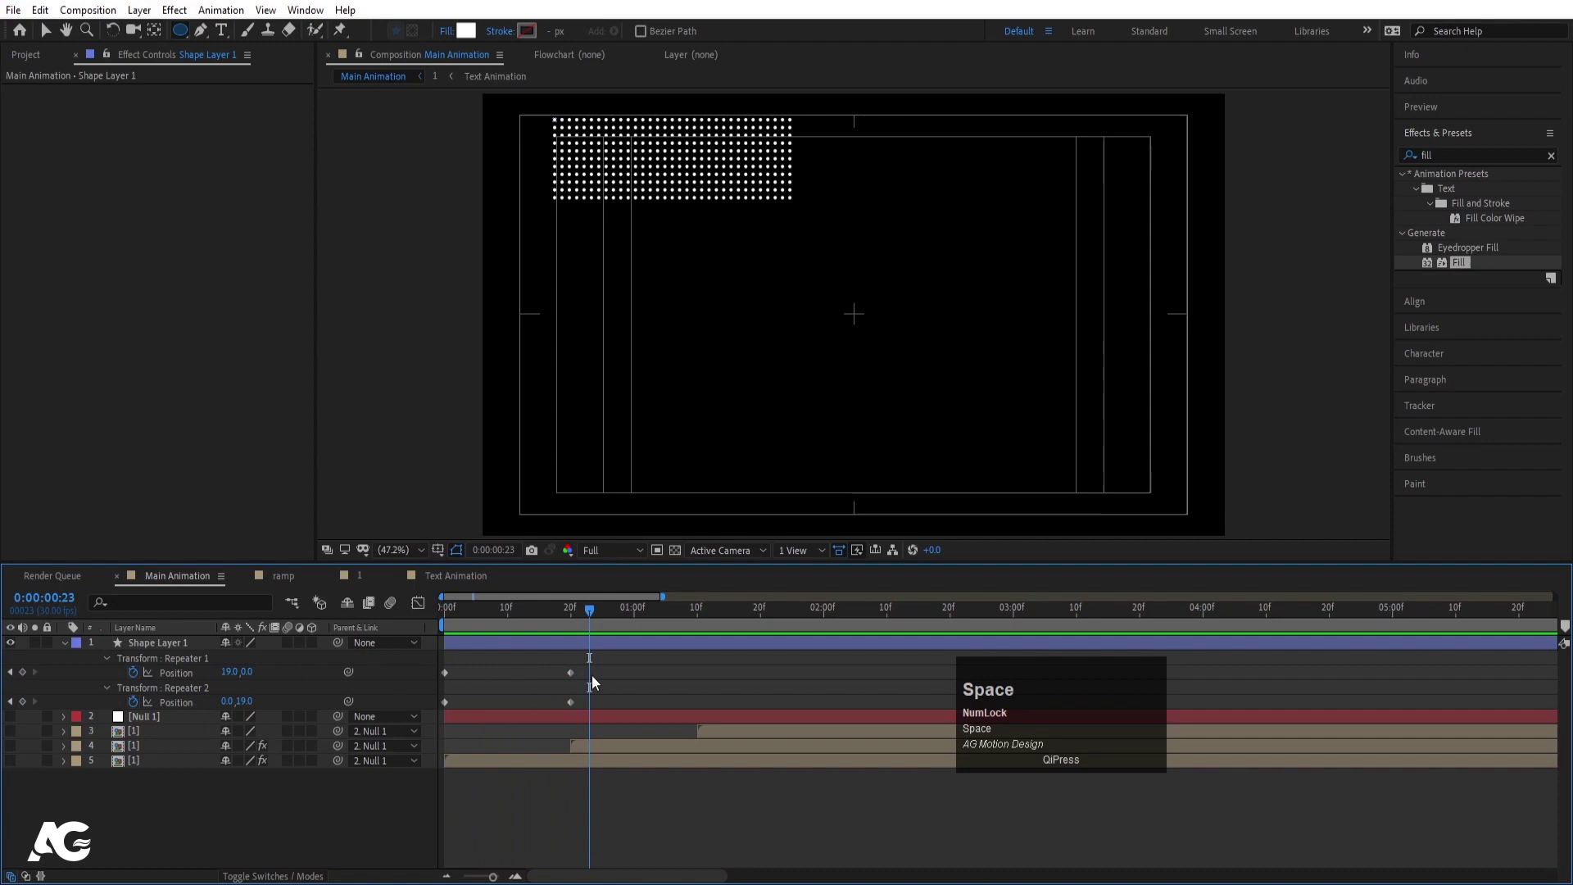
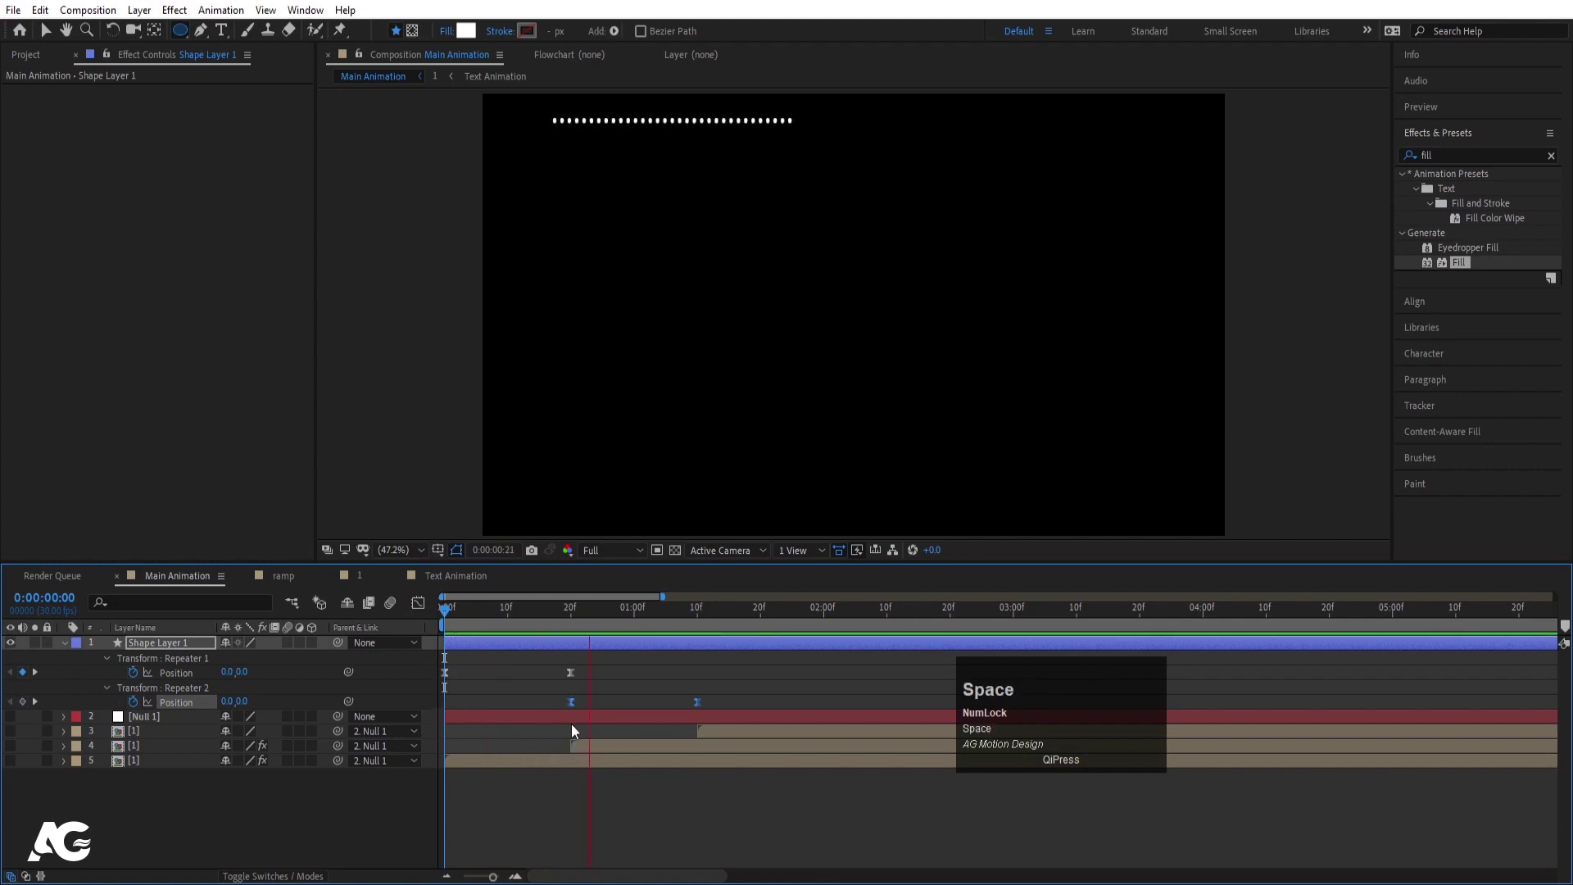
{"action": "left_click_drag", "start_coordinate": [516, 610], "coordinate": [74, 649]}
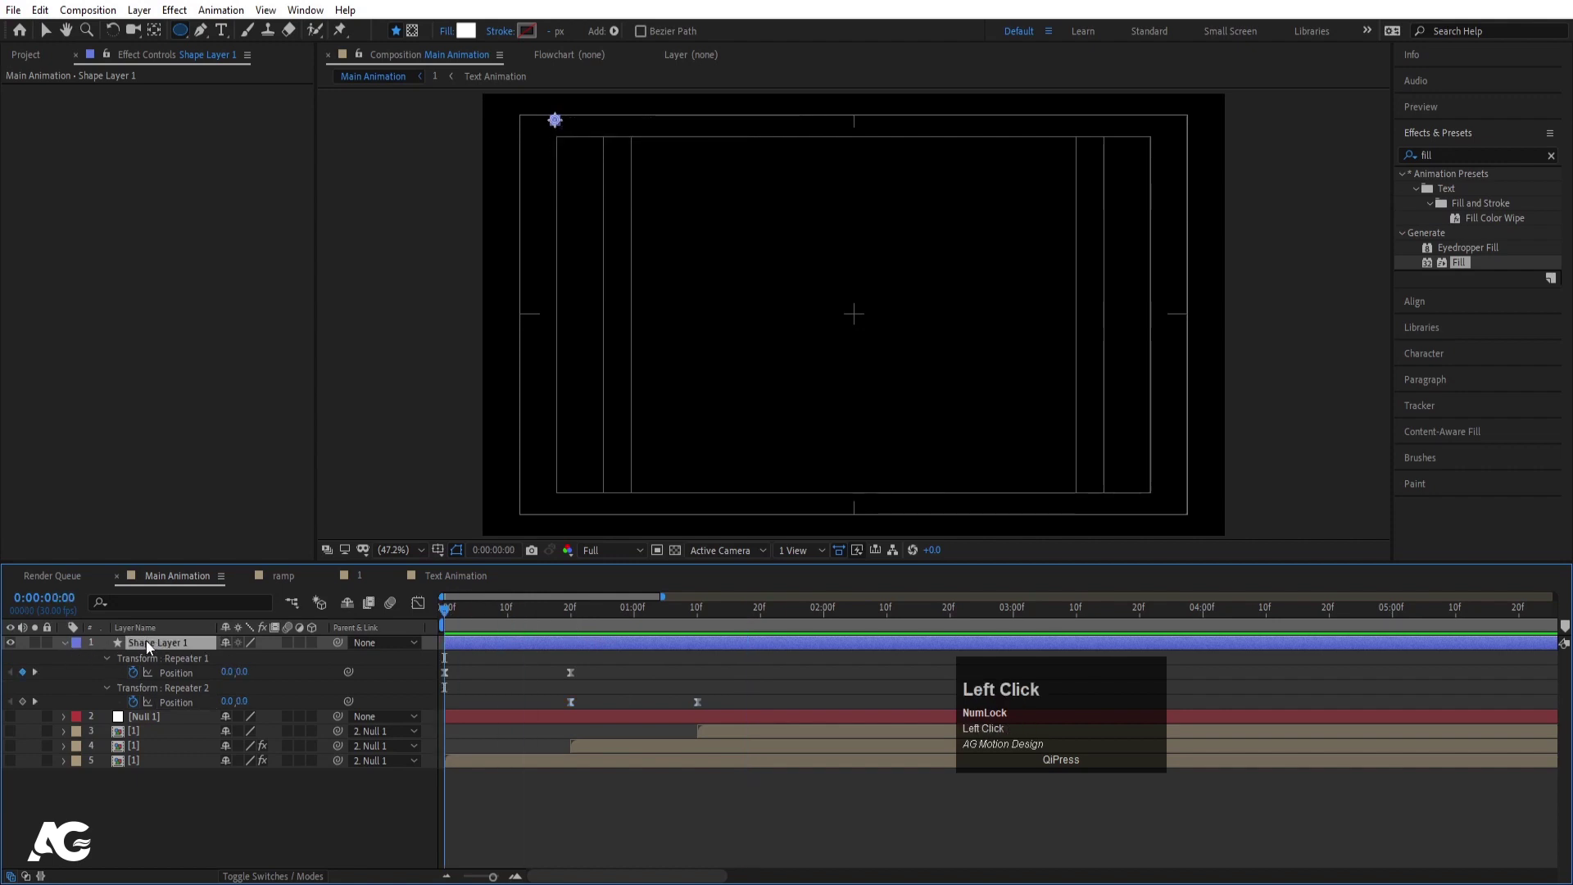
Duplicate the dot grid, move the copy to the bottom-right and keyframe both grids' positions
{"action": "key", "text": "ctrl+d"}
{"action": "key", "text": "space"}
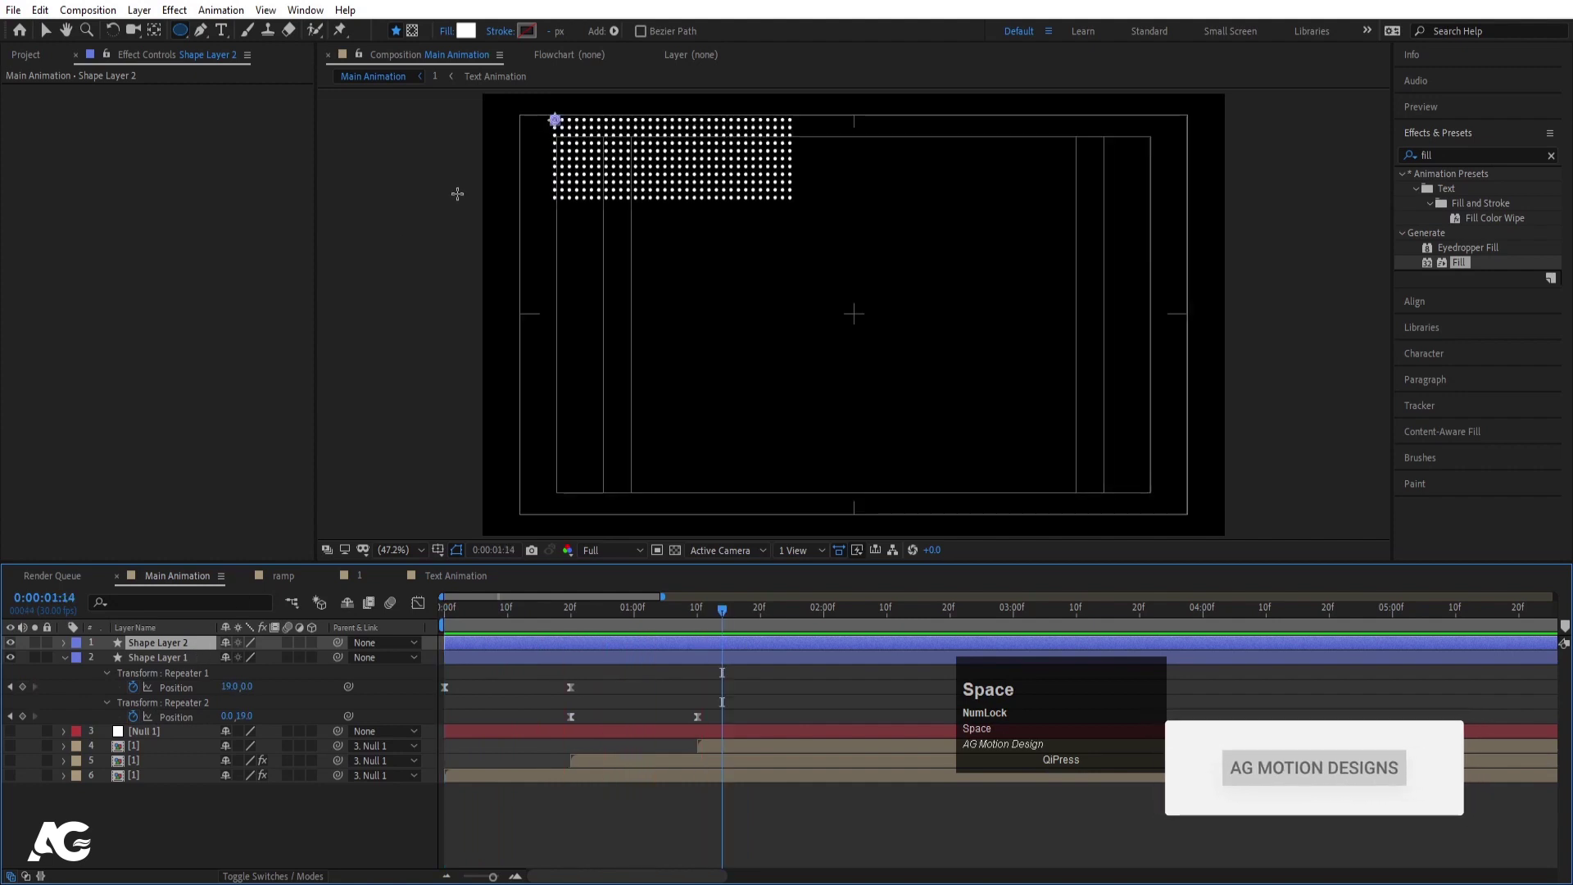
{"action": "key", "text": "v"}
{"action": "left_click_drag", "start_coordinate": [556, 122], "coordinate": [139, 667]}
{"action": "key", "text": "p"}
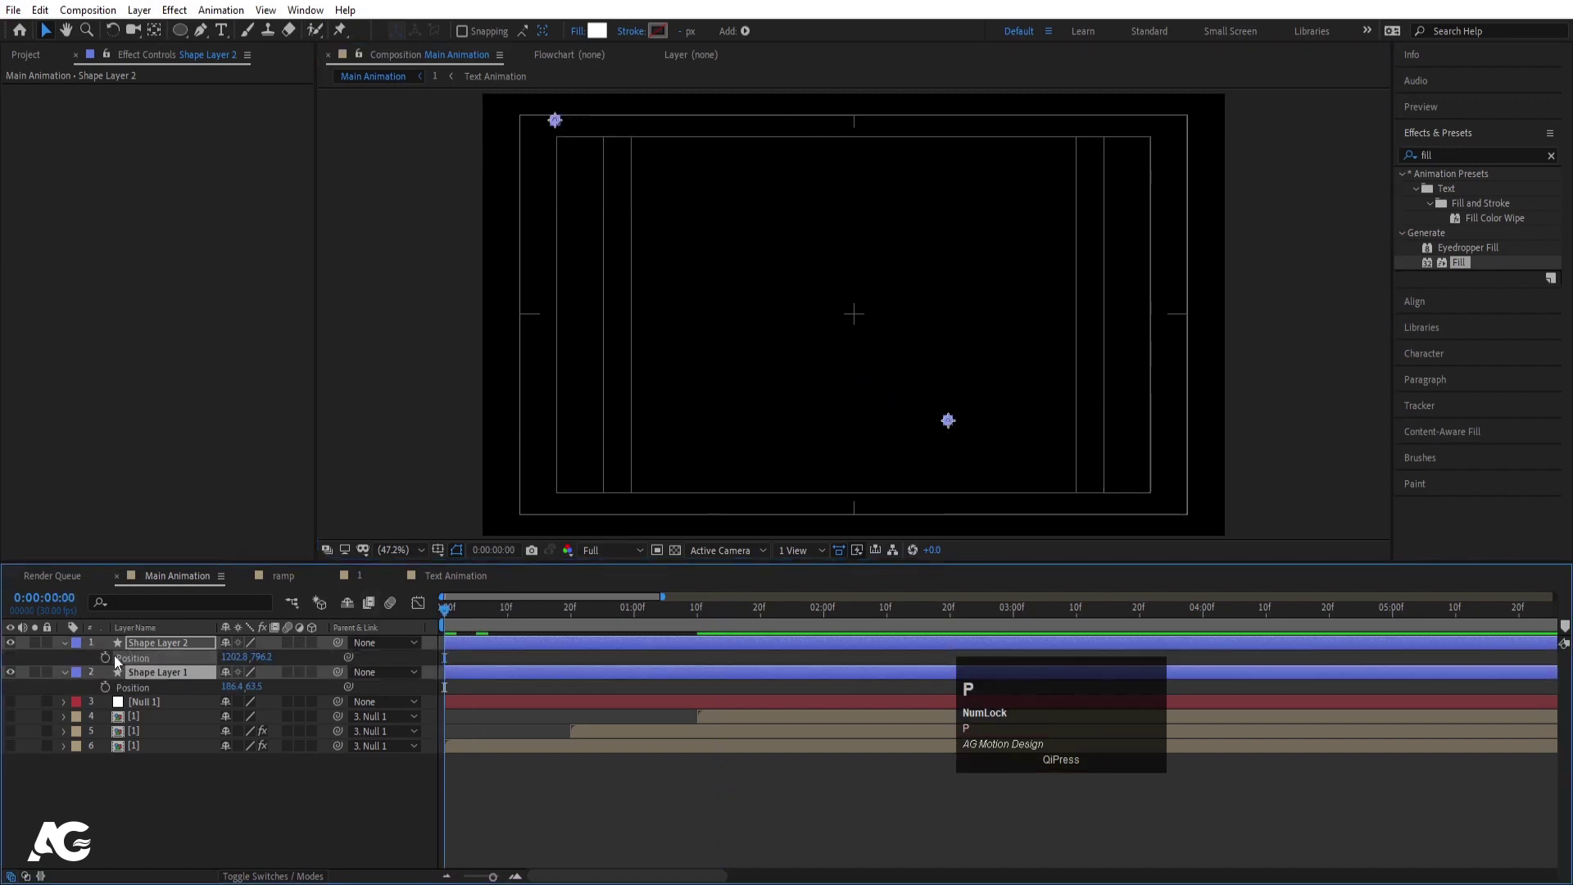
{"action": "left_click", "coordinate": [106, 659]}
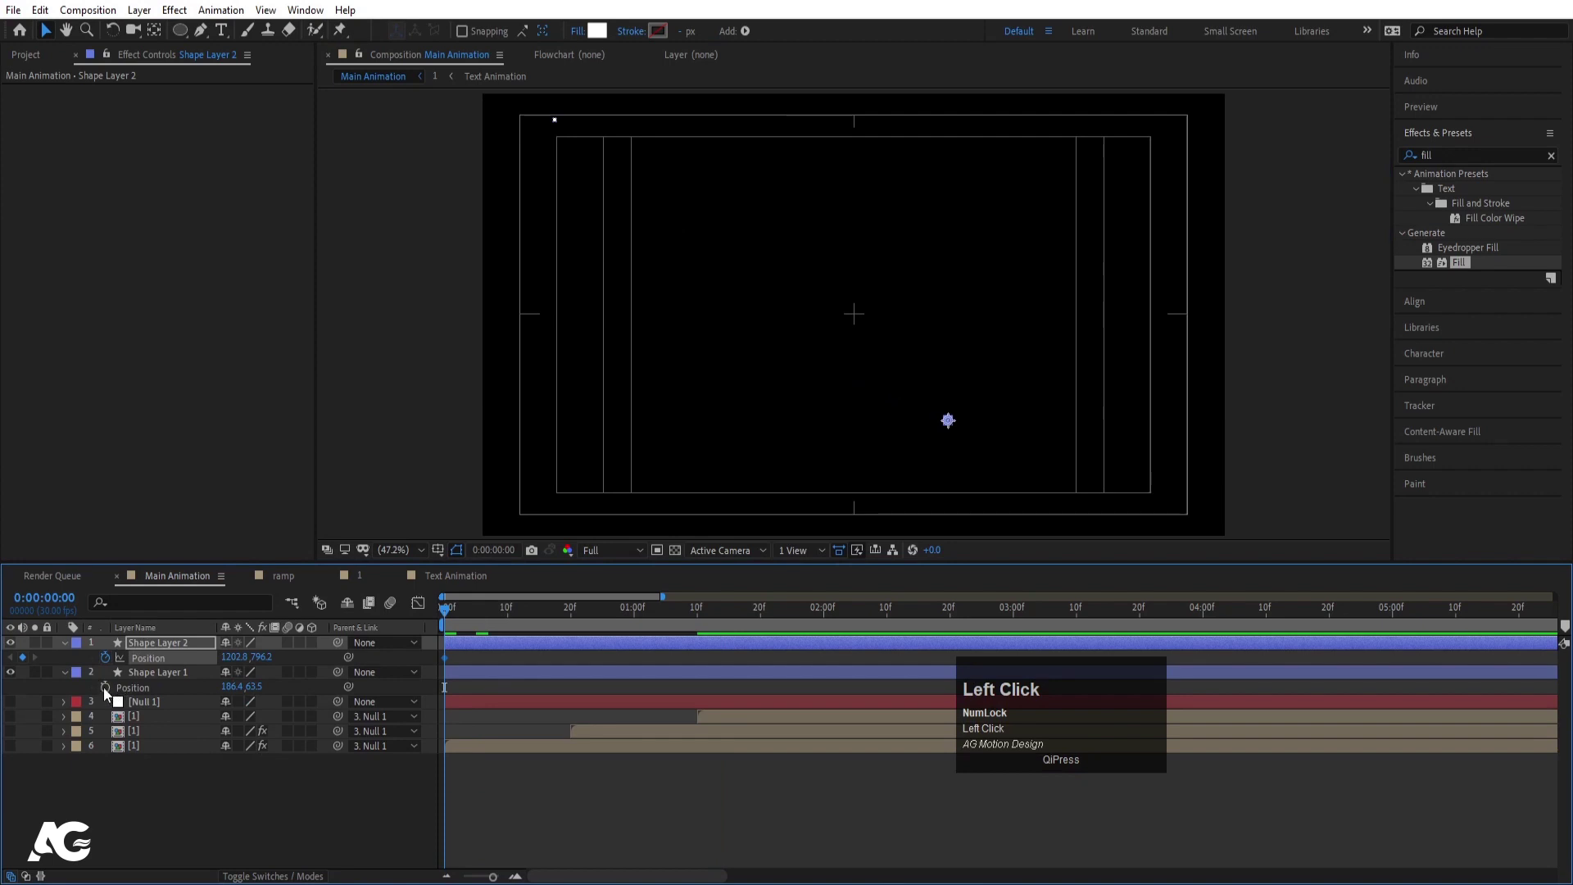
{"action": "key", "text": "-"}
{"action": "key", "text": "-"}
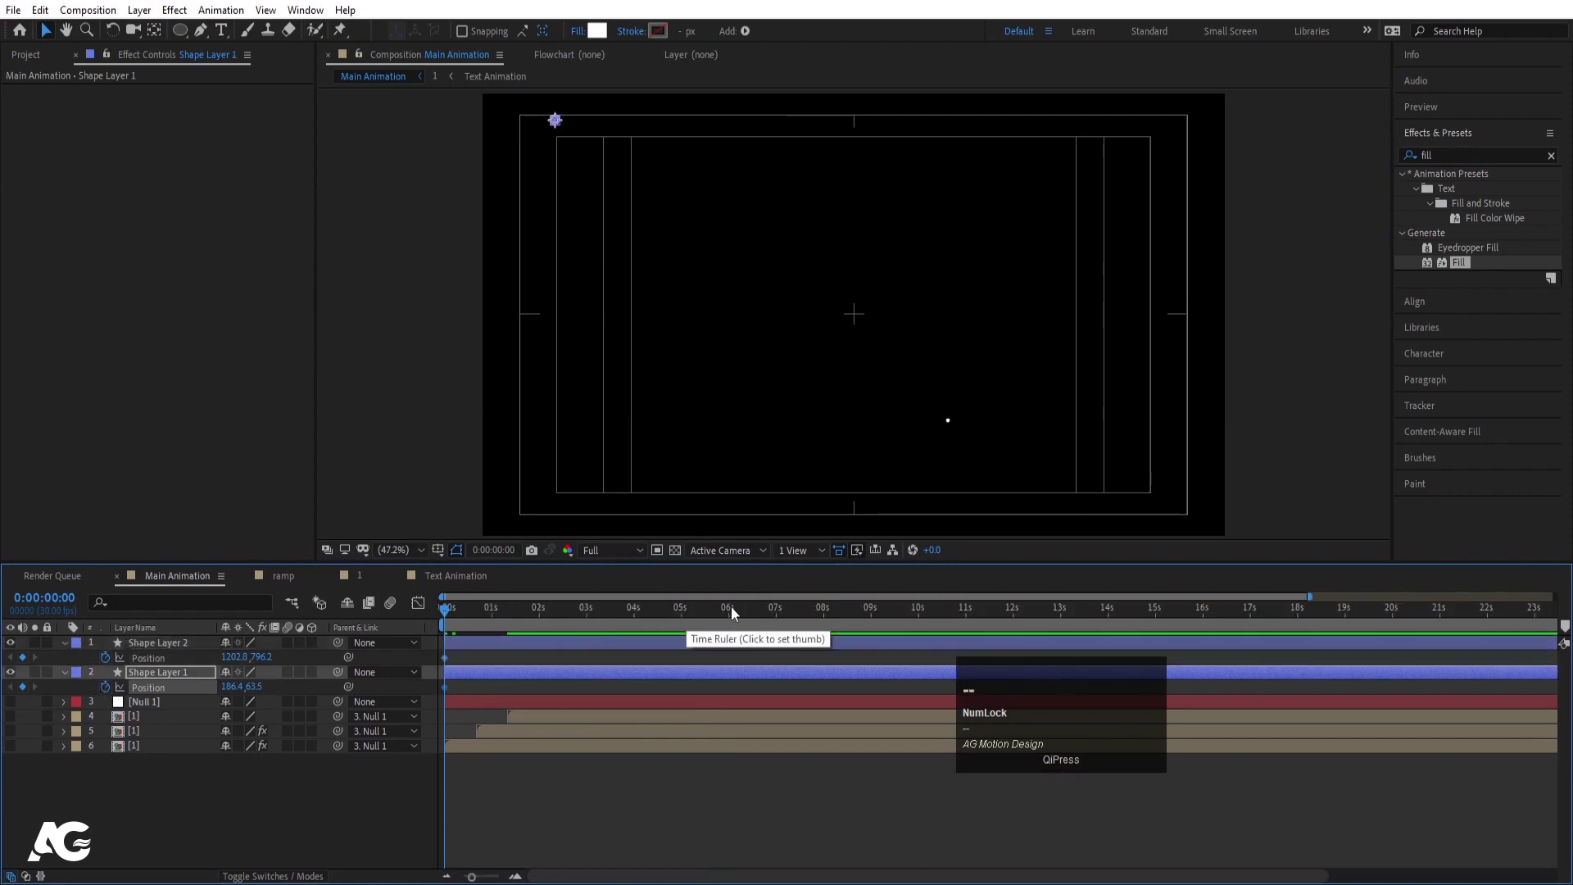
Push each grid tighter into its corner and preview the two grids animating
{"action": "left_click_drag", "start_coordinate": [737, 608], "coordinate": [671, 697]}
{"action": "left_click_drag", "start_coordinate": [755, 687], "coordinate": [507, 623]}
{"action": "key", "text": "space"}
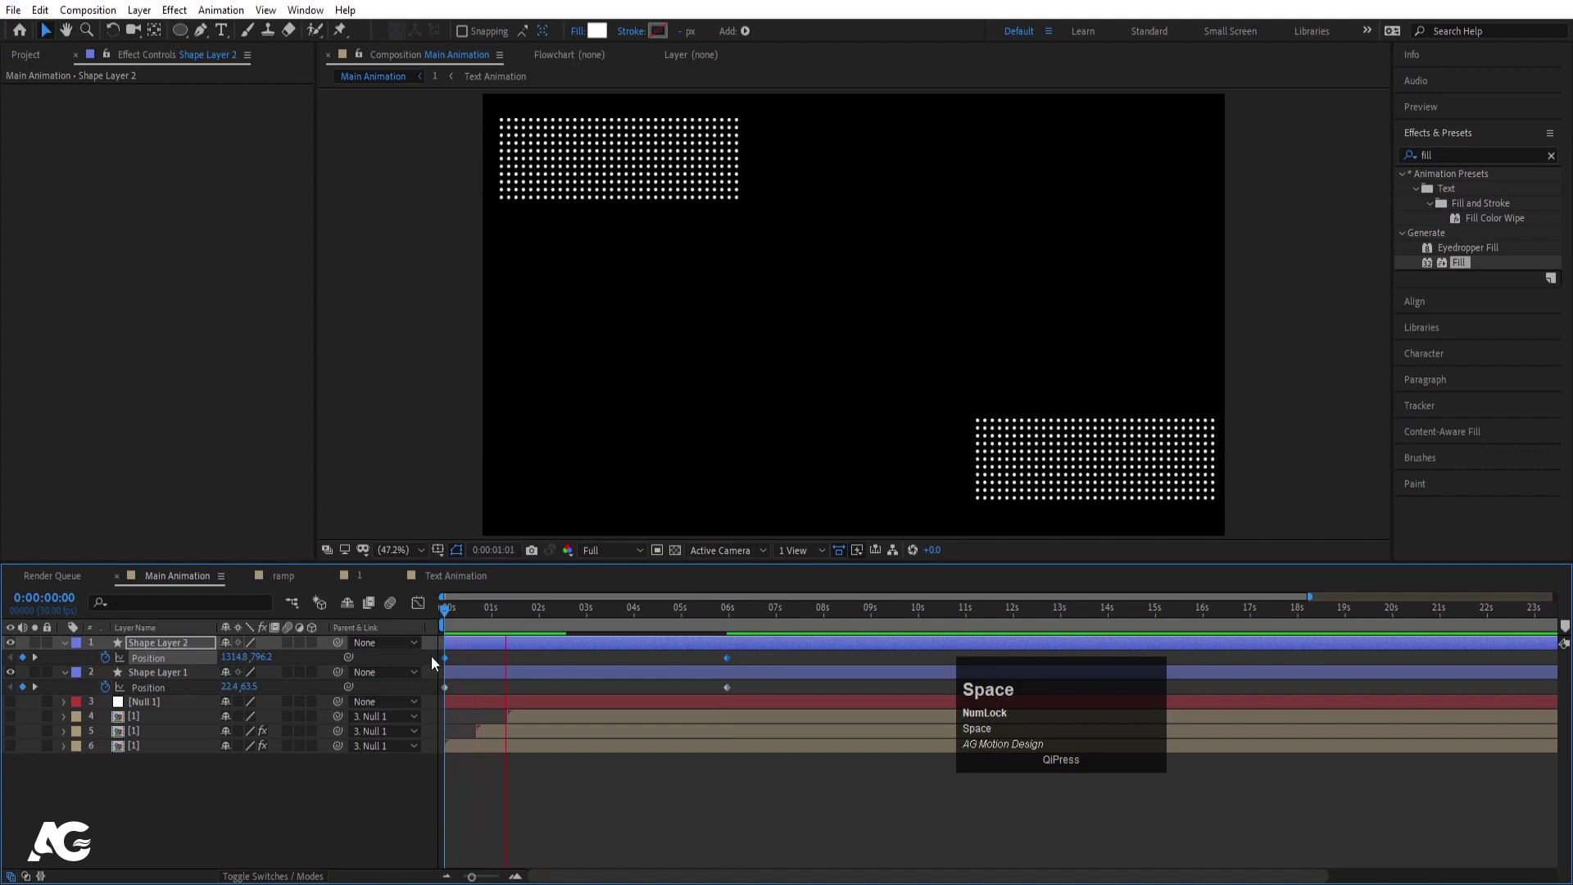
{"action": "left_click", "coordinate": [486, 612]}
{"action": "key", "text": "space"}
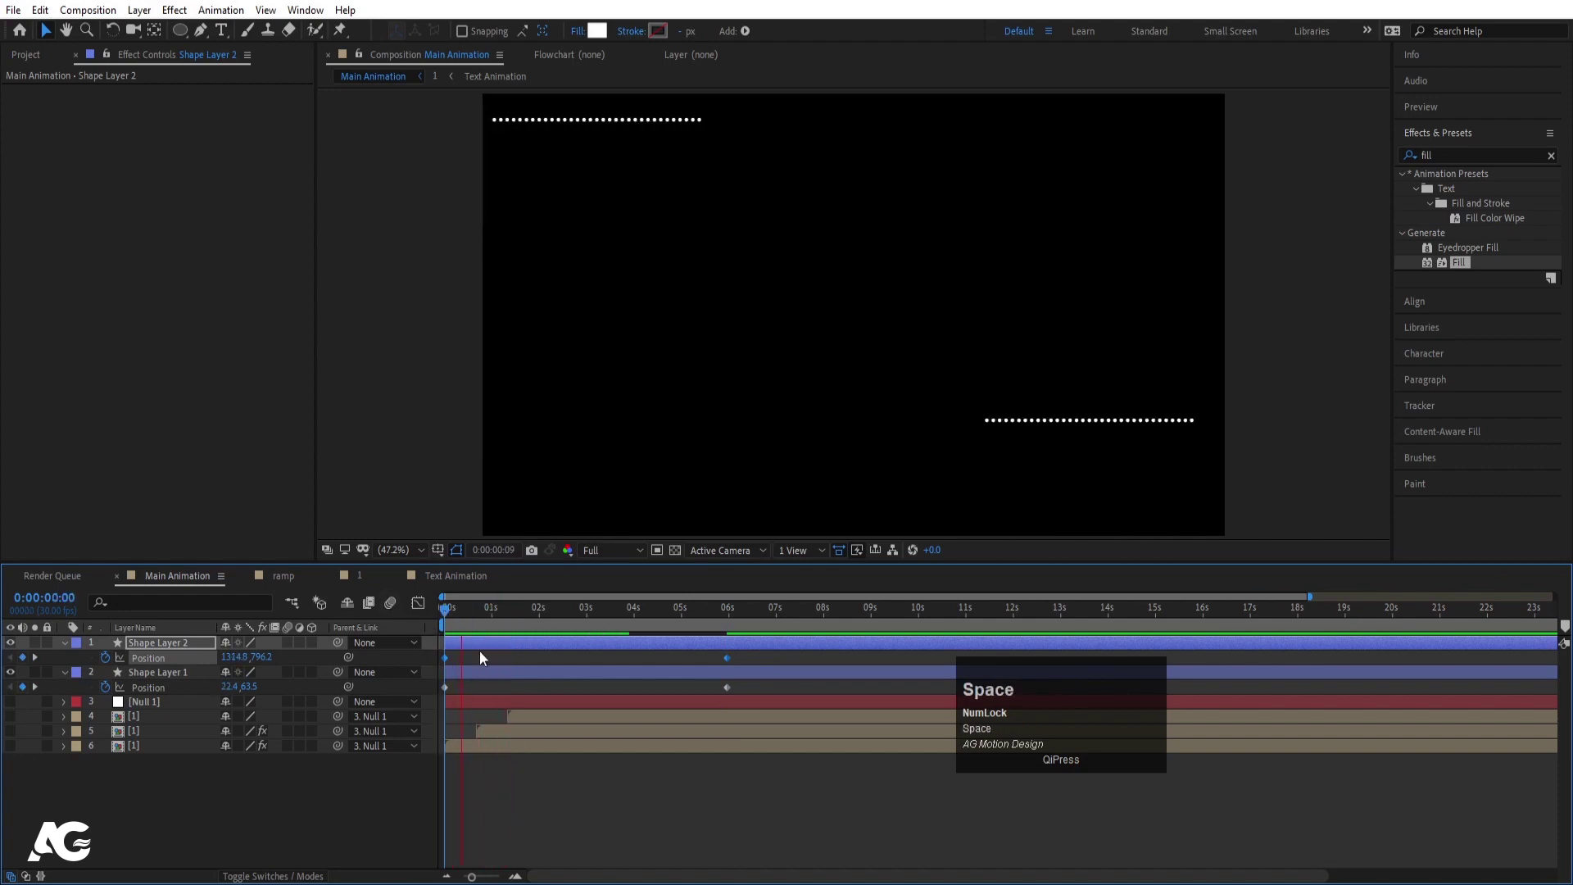
{"action": "left_click", "coordinate": [480, 643]}
Start the bottom-right grid slightly later and parent both grid layers to Null 1
{"action": "key", "text": "["}
{"action": "key", "text": "space"}
{"action": "key", "text": "space"}
{"action": "left_click_drag", "start_coordinate": [483, 619], "coordinate": [129, 674]}
{"action": "left_click_drag", "start_coordinate": [346, 675], "coordinate": [184, 707]}
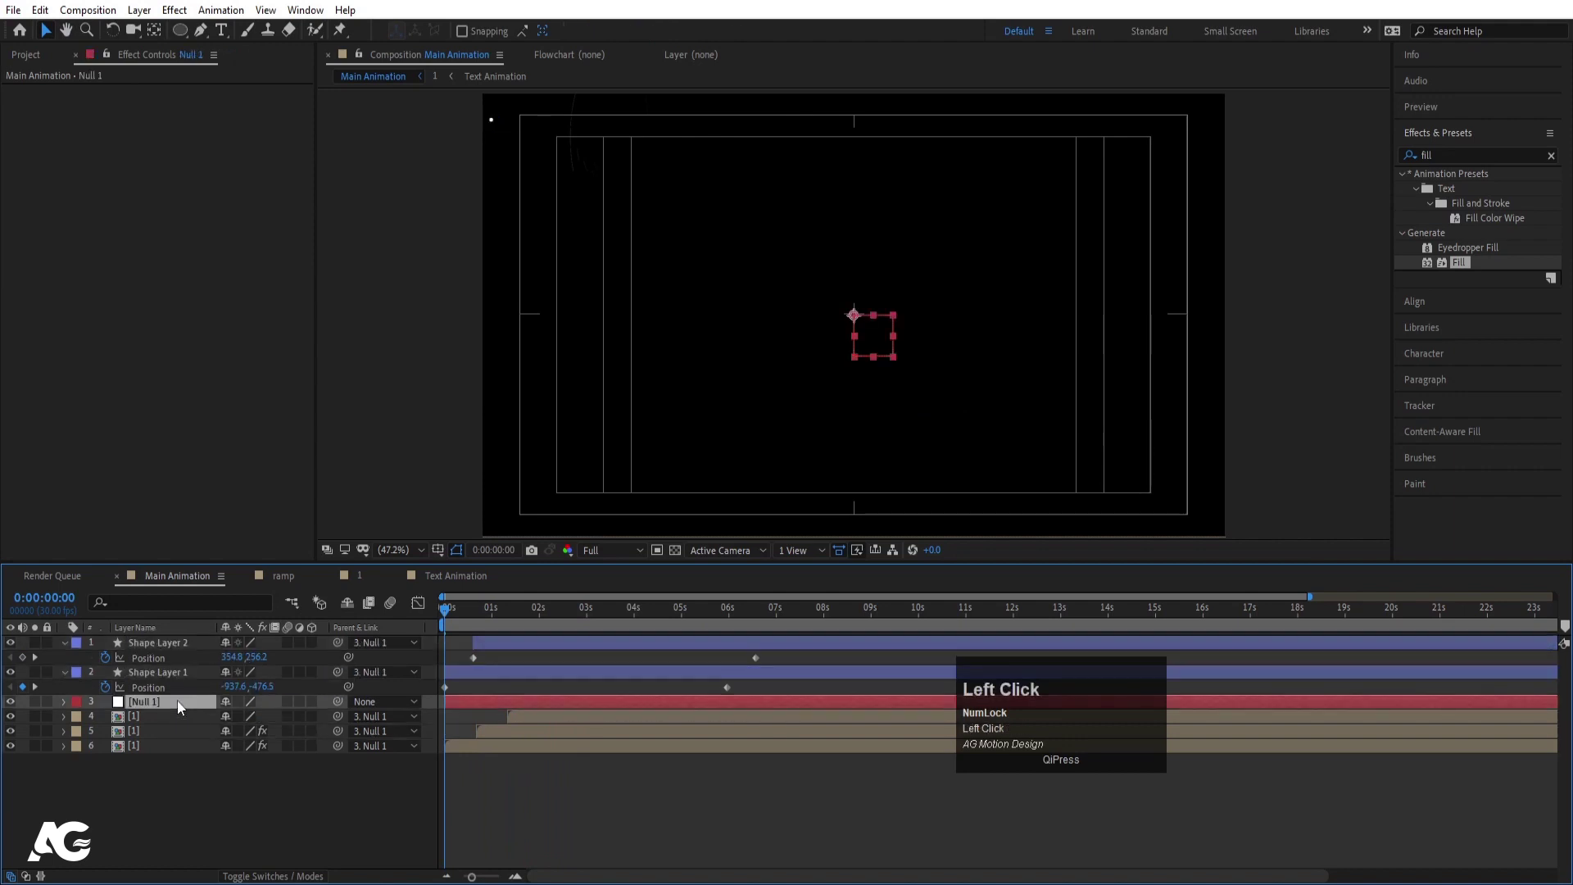
Keyframe Null 1's Scale at 110% at 0s, set Third resolution, and preview the zoom
{"action": "key", "text": "a"}
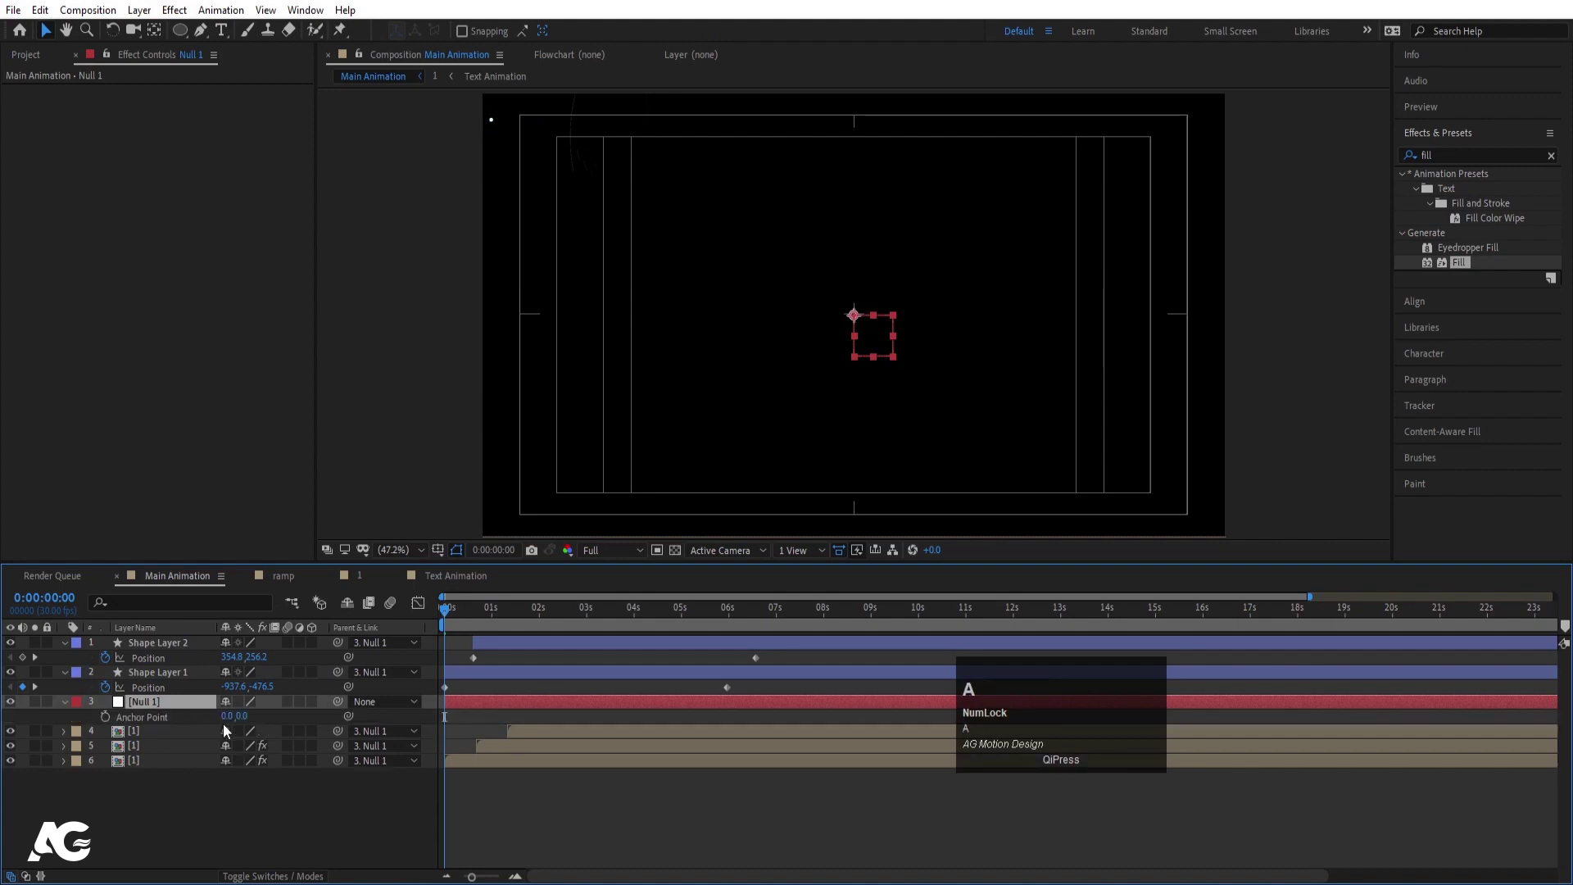
{"action": "key", "text": "s"}
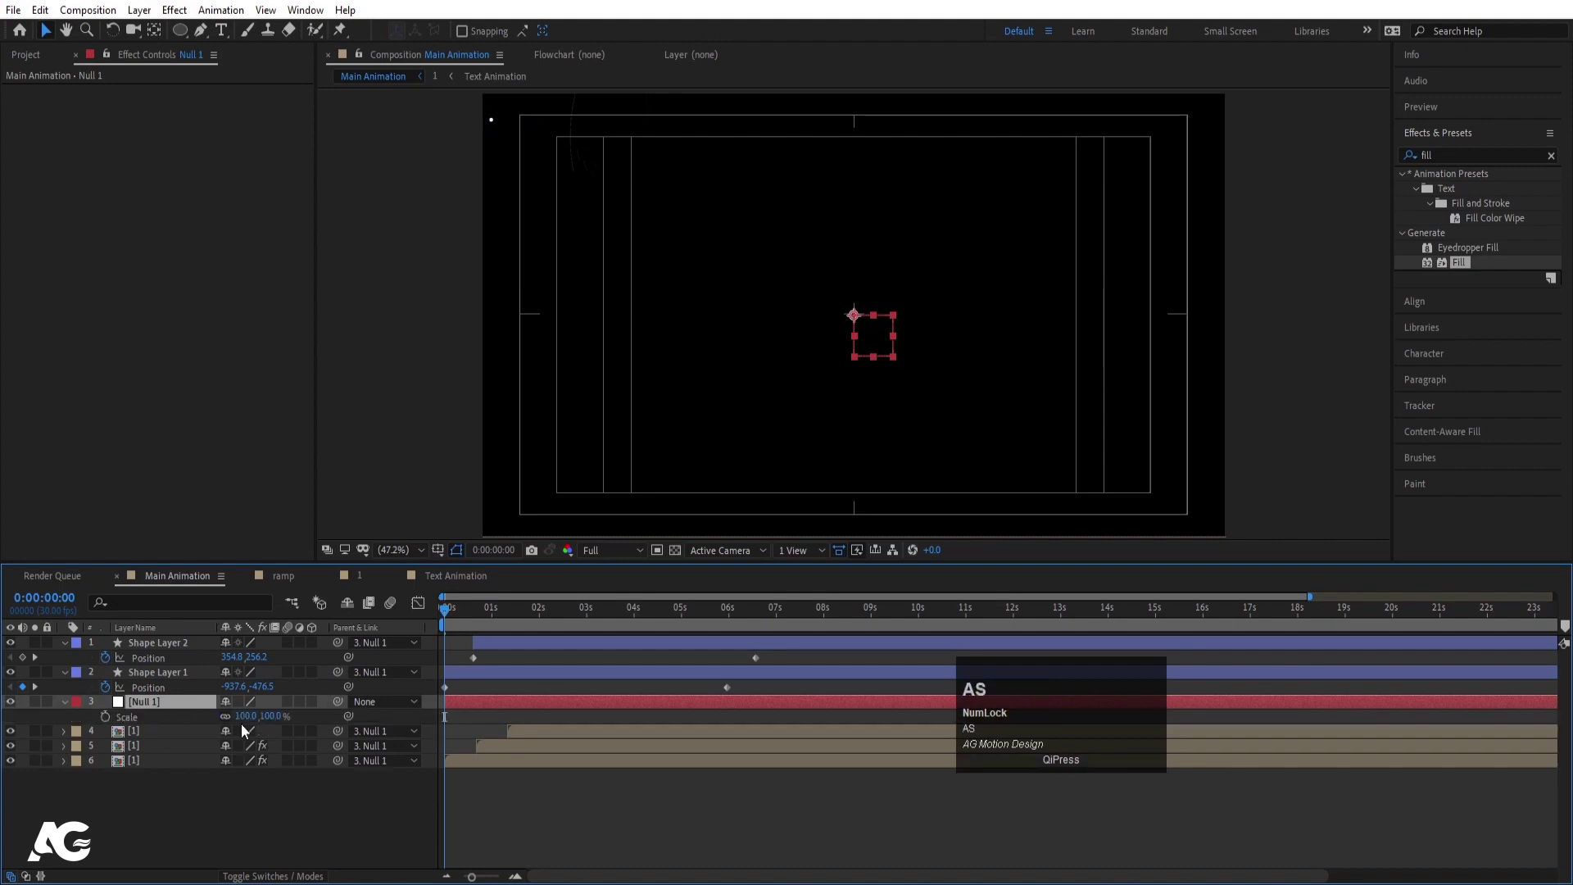
{"action": "left_click", "coordinate": [248, 723]}
{"action": "key", "text": "Return"}
{"action": "left_click", "coordinate": [114, 720]}
{"action": "key", "text": "space"}
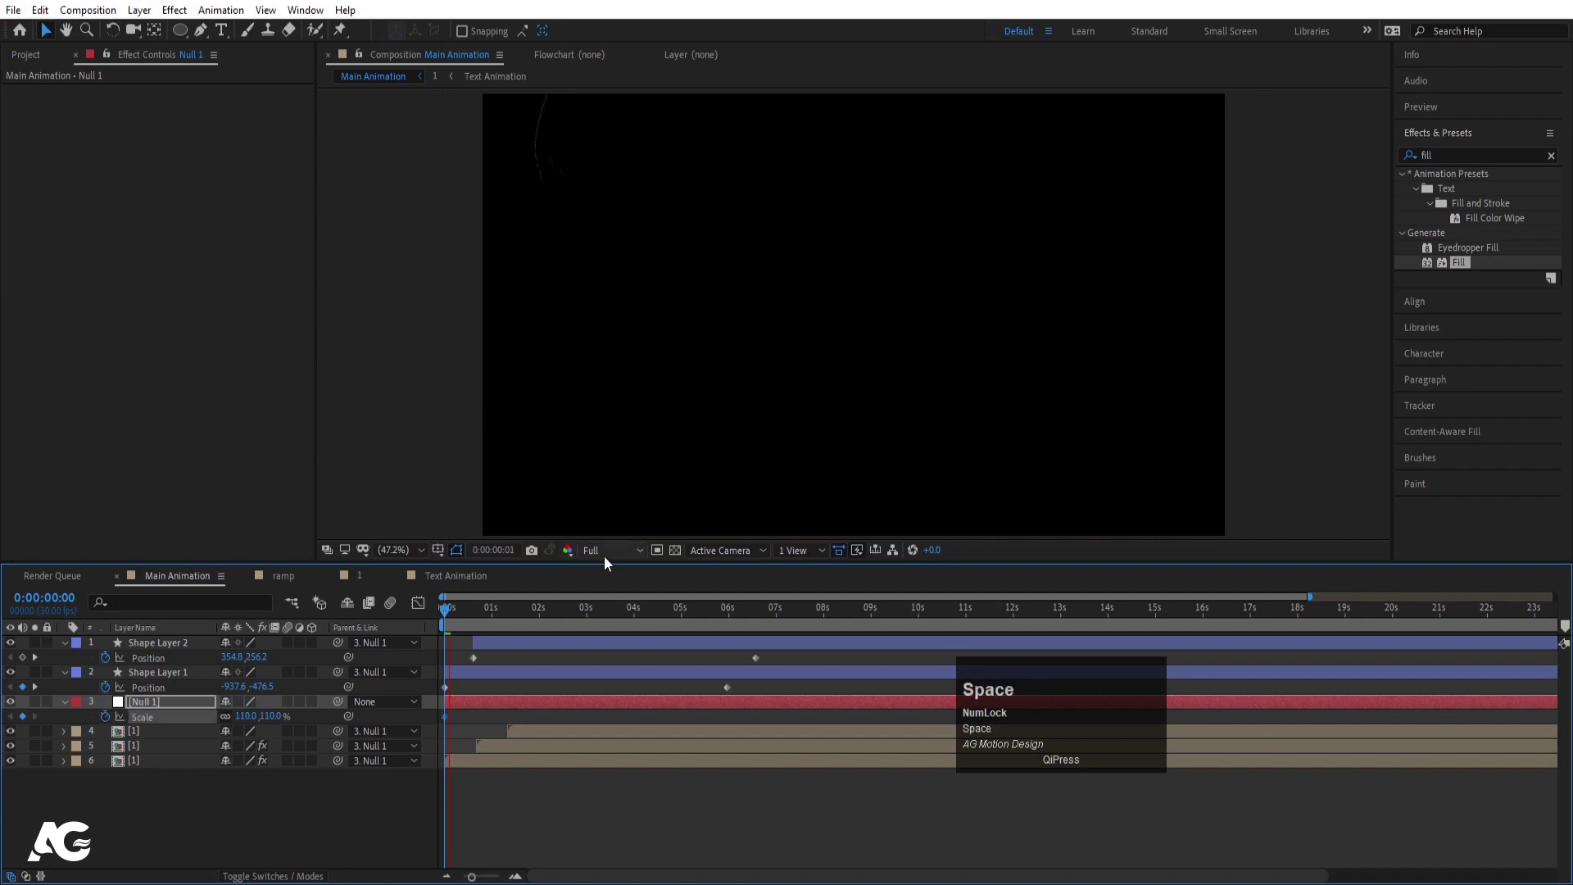
{"action": "left_click", "coordinate": [611, 562]}
{"action": "key", "text": "space"}
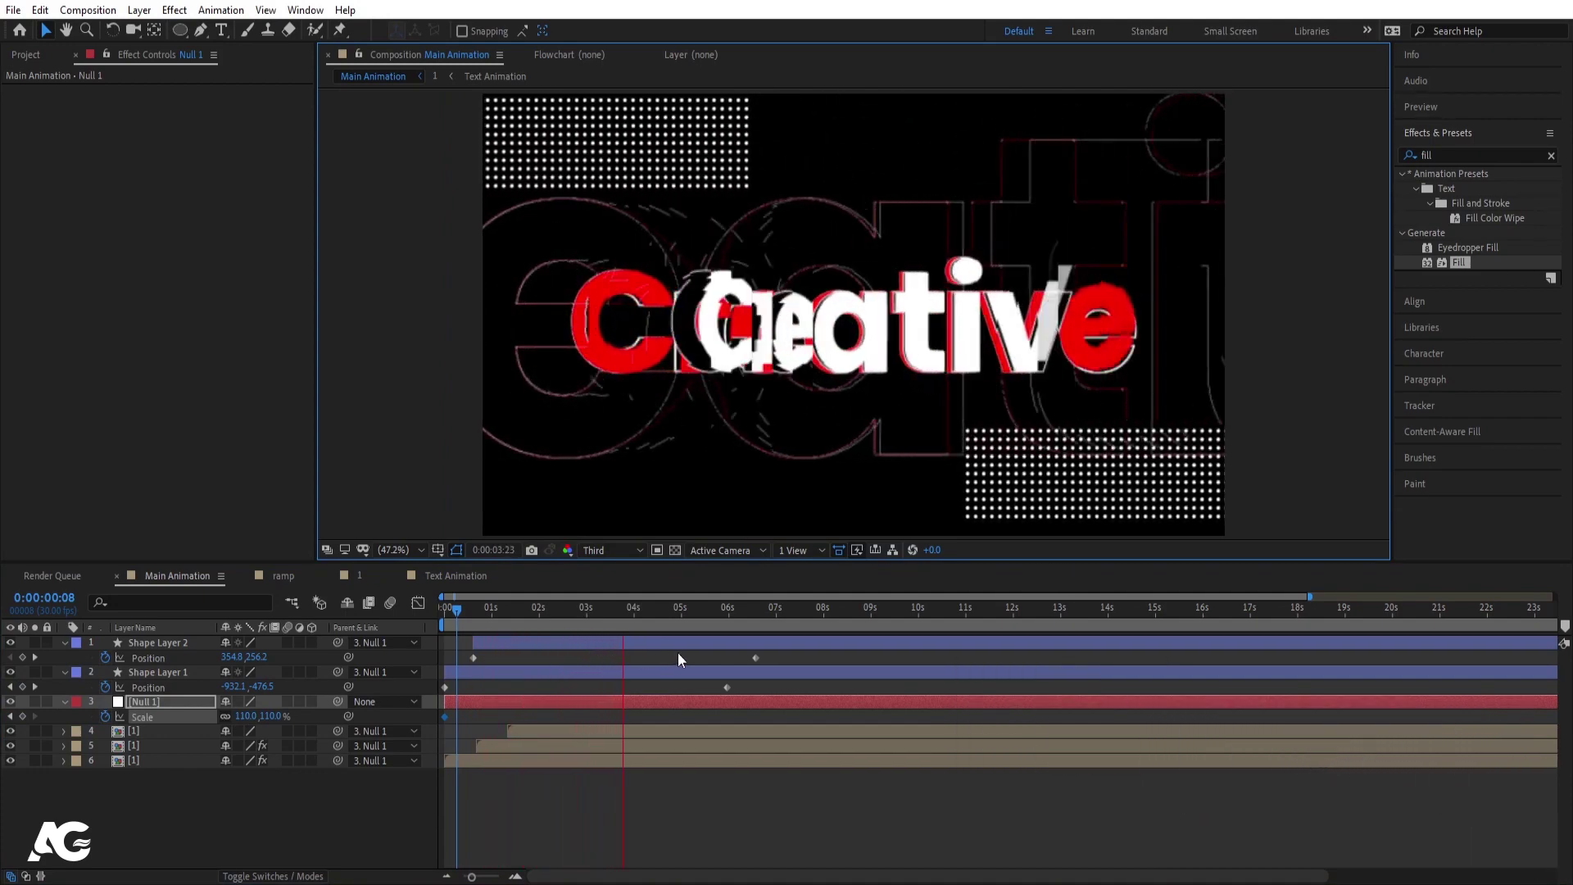
{"action": "key", "text": "space"}
Keyframe the scale back to 100% at 7 seconds and preview the finished animation
{"action": "left_click_drag", "start_coordinate": [704, 666], "coordinate": [809, 693]}
{"action": "key", "text": "space"}
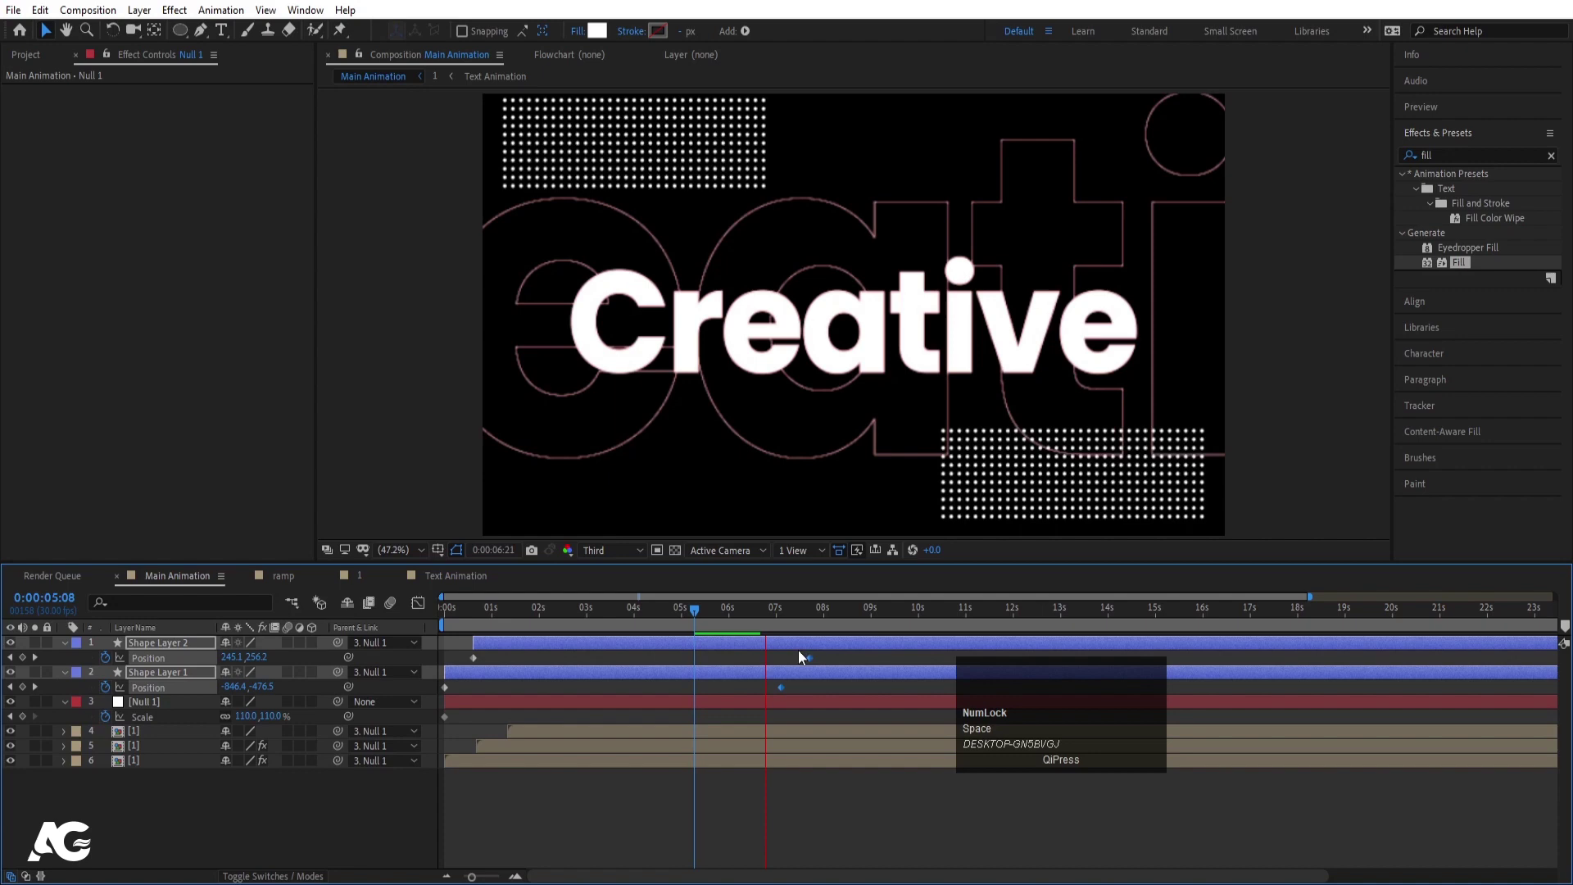
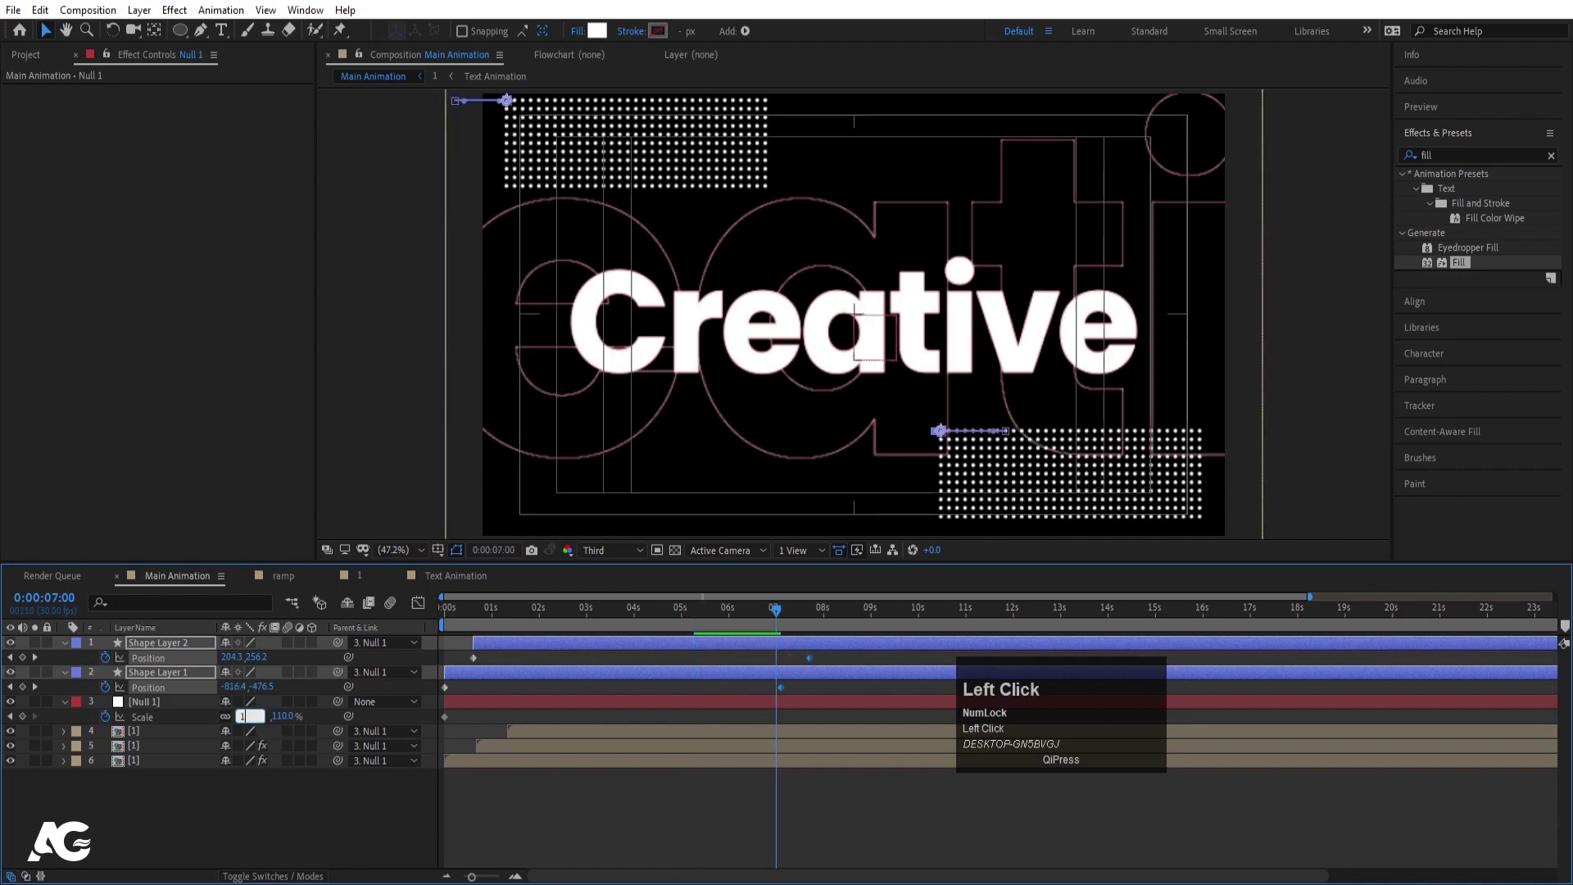
{"action": "key", "text": "Return"}
{"action": "key", "text": "n"}
{"action": "key", "text": "space"}
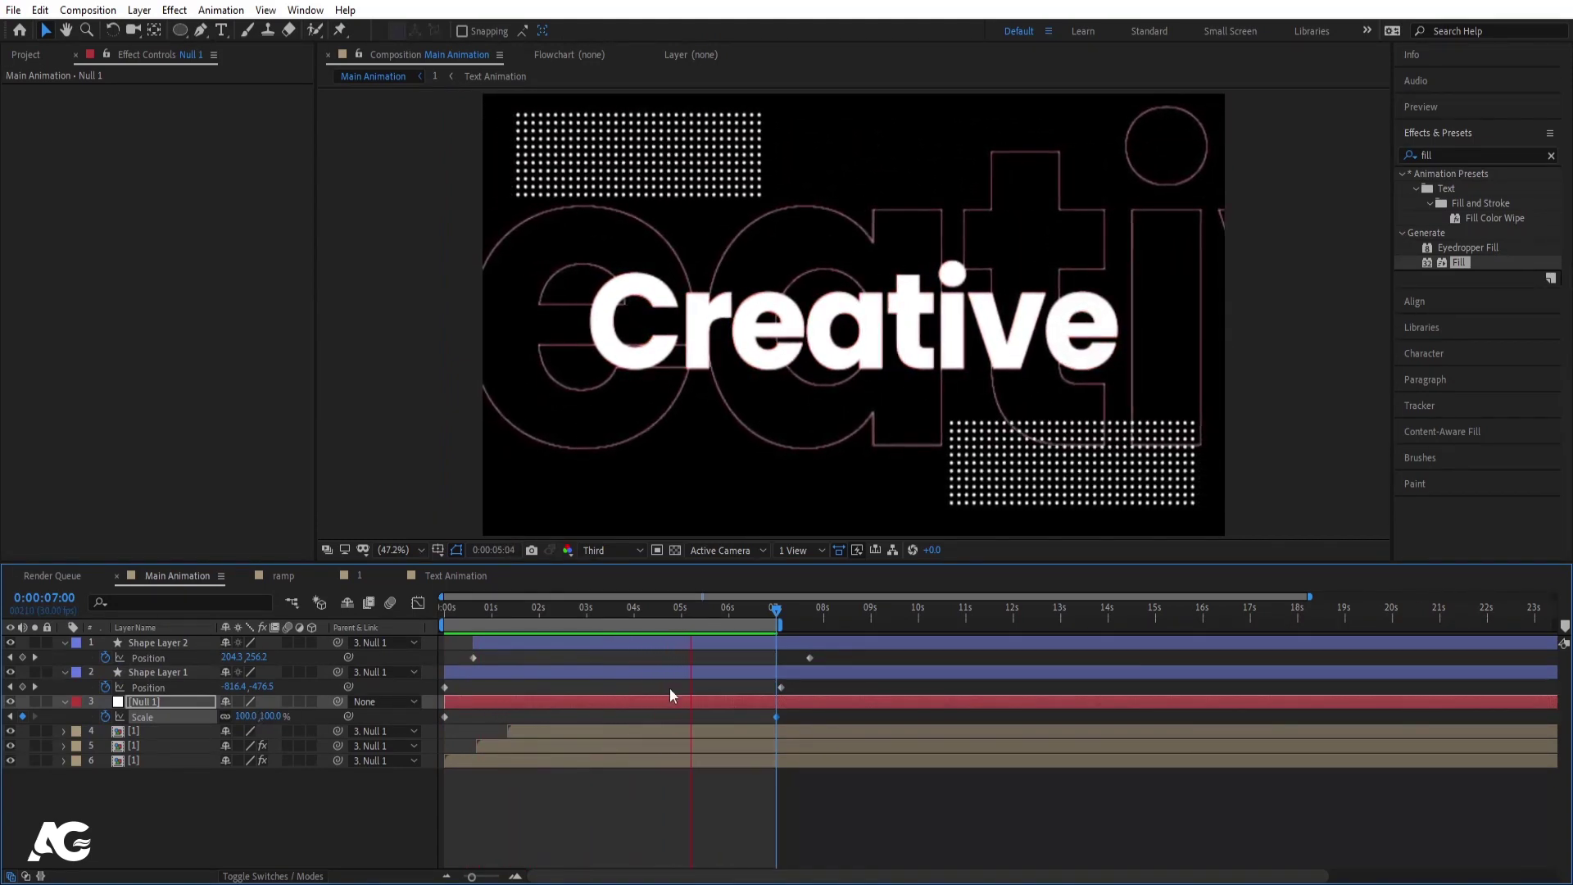
{"action": "key", "text": "space"}
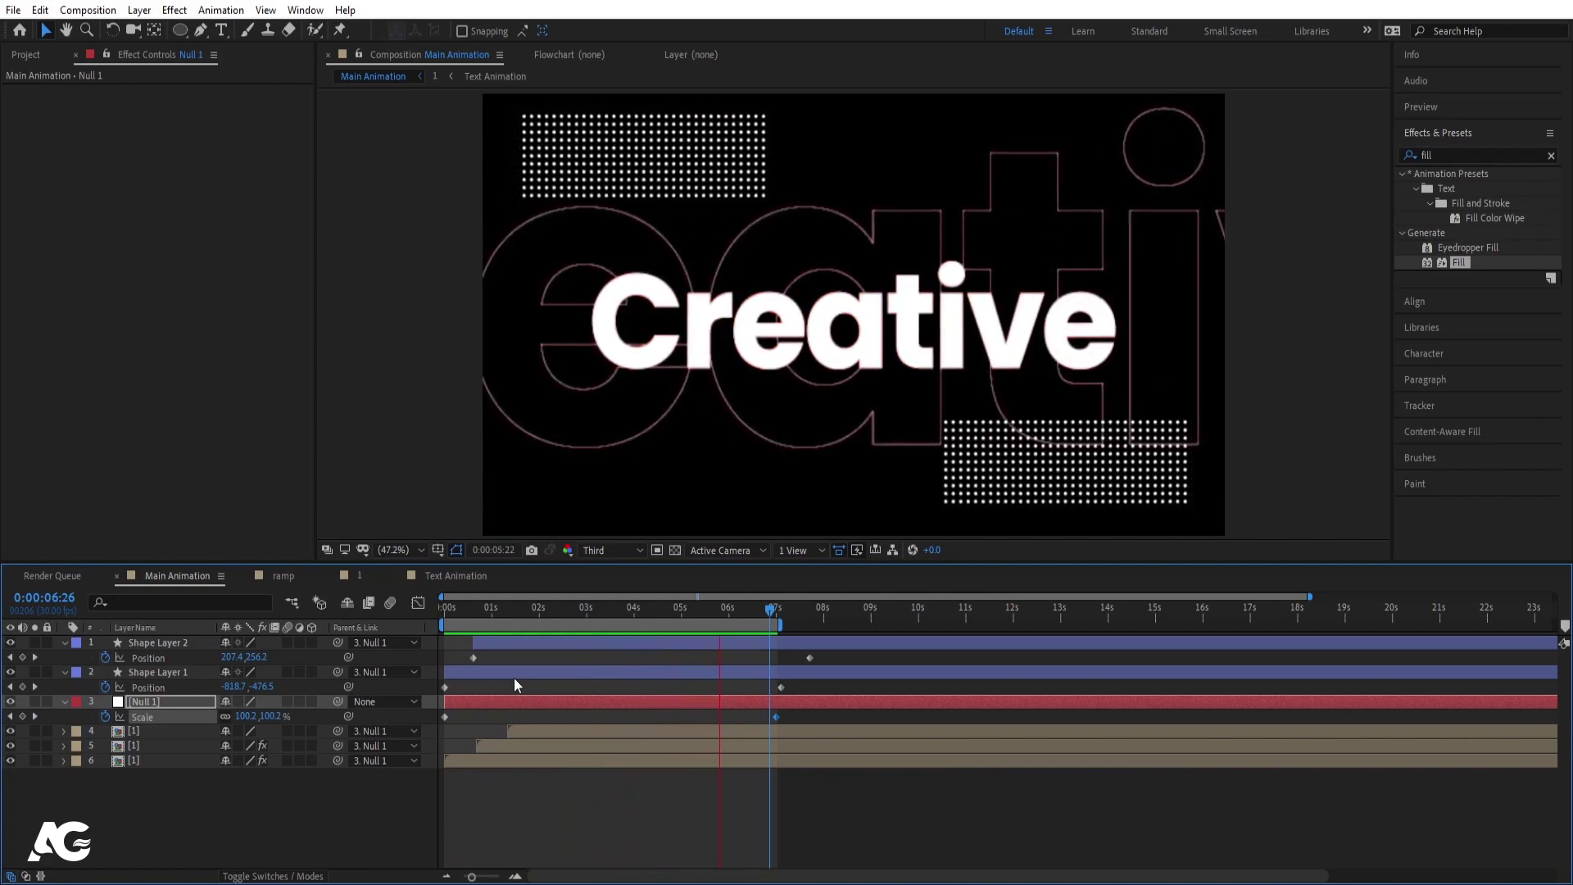
{"action": "key", "text": "space"}
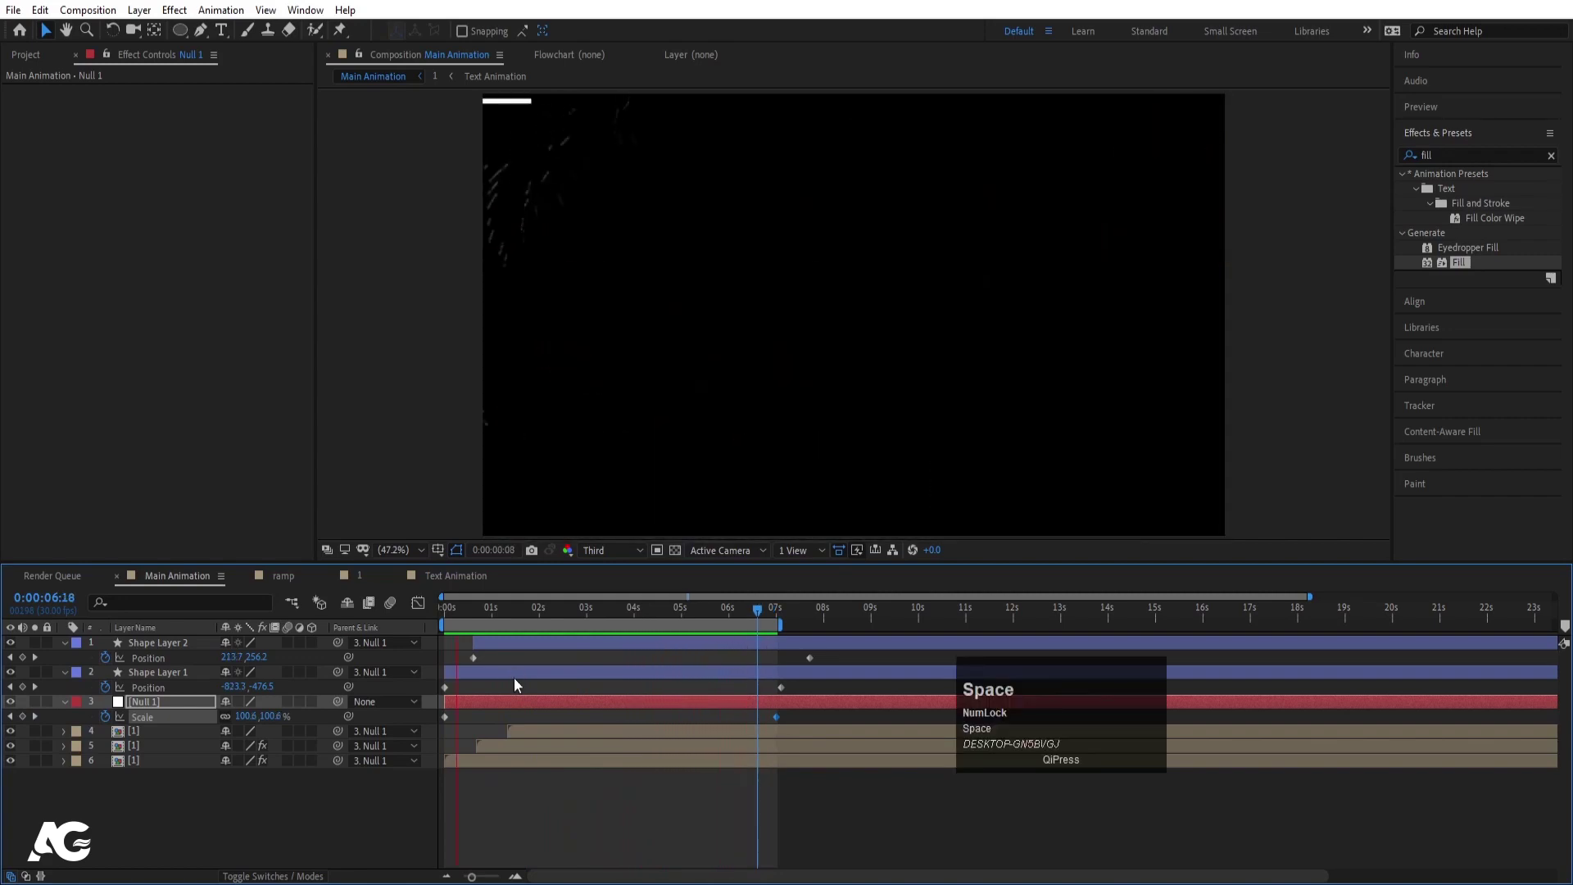
{"action": "key", "text": "space"}
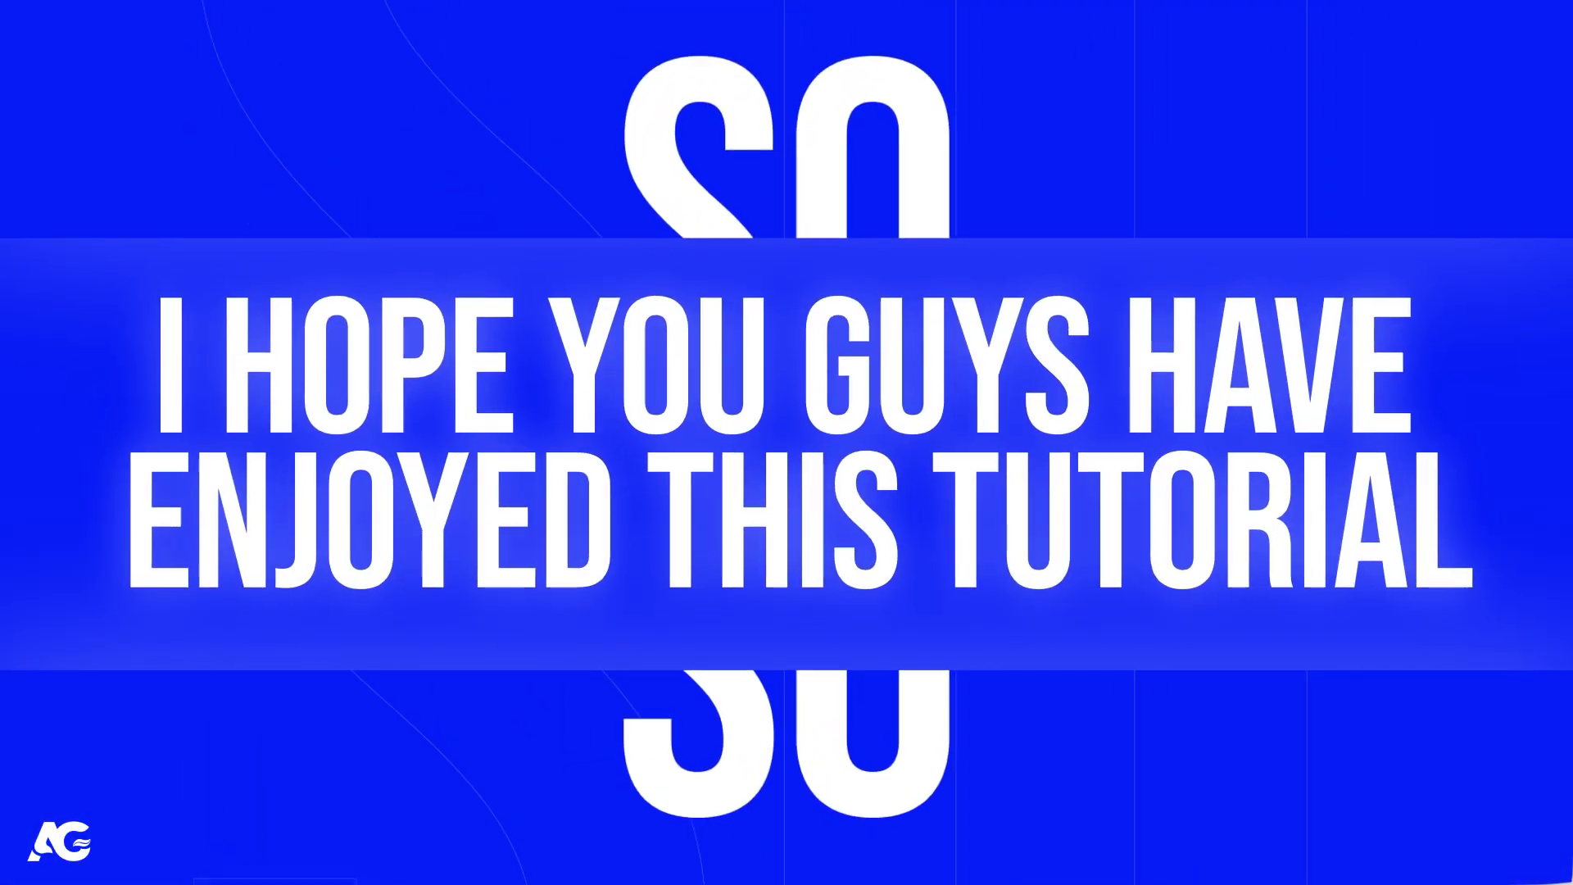